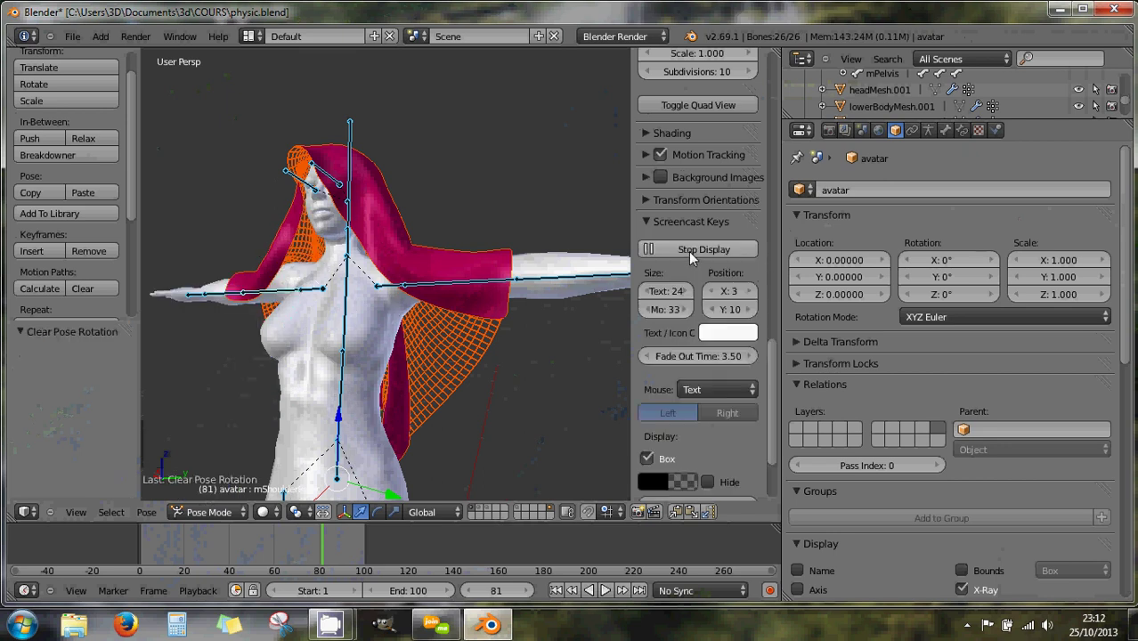
Step: Zoom the 3D view so the avatar with its pink veil fills the viewport
{"action": "scroll", "scroll_direction": "down", "scroll_amount": 3}
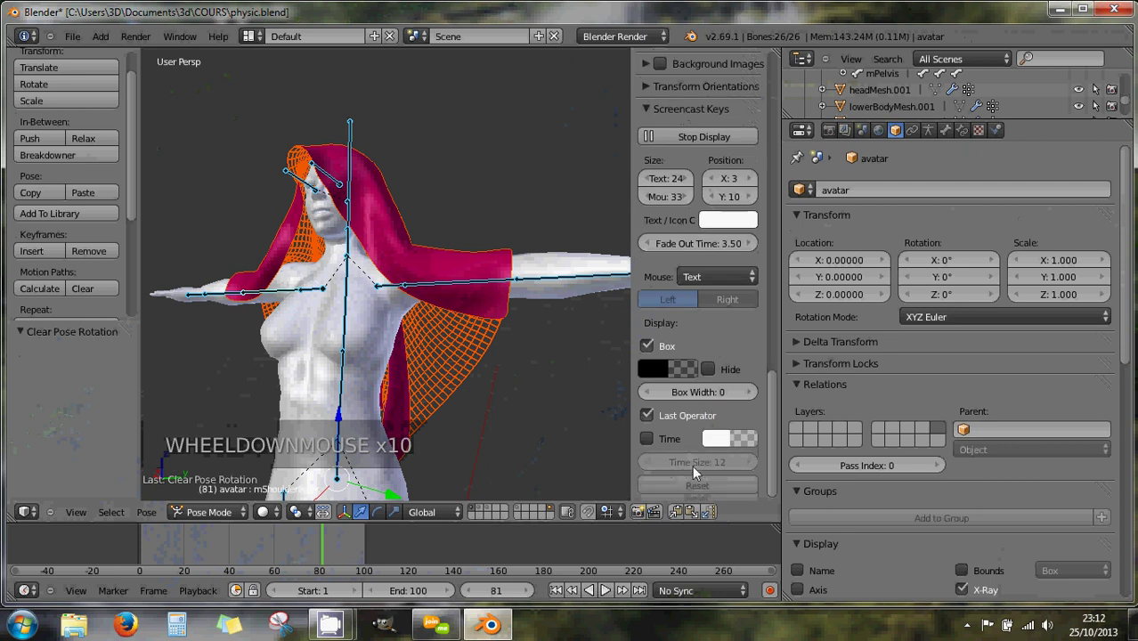
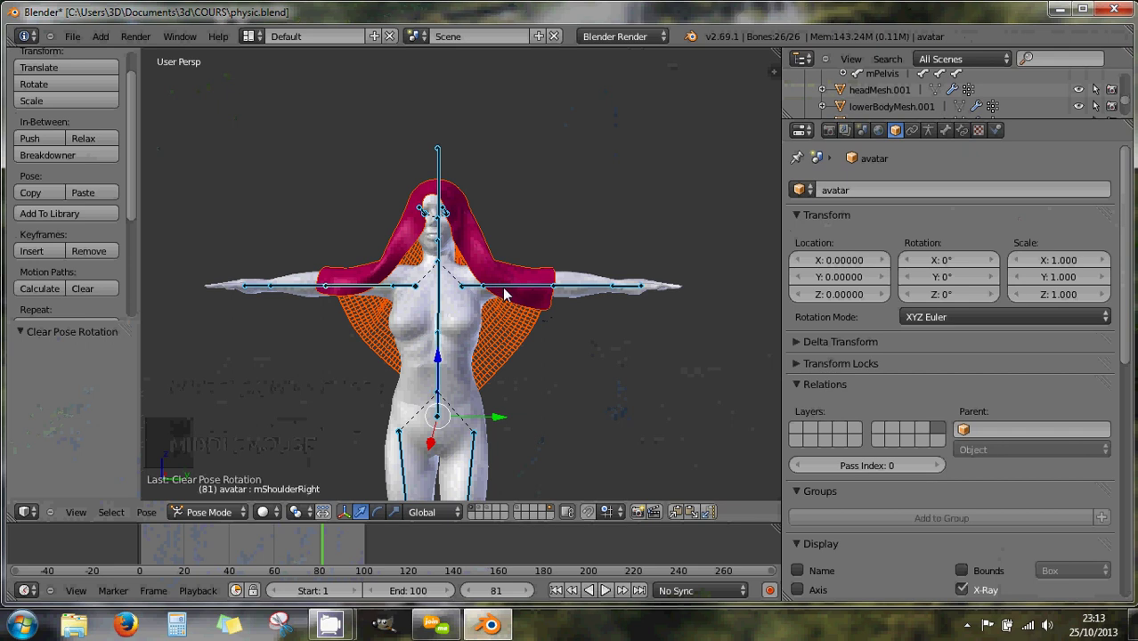
Step: Orbit around the avatar and select the veil object Plan, showing its Subsurf and Armature modifiers
{"action": "middle_click", "coordinate": [499, 305]}
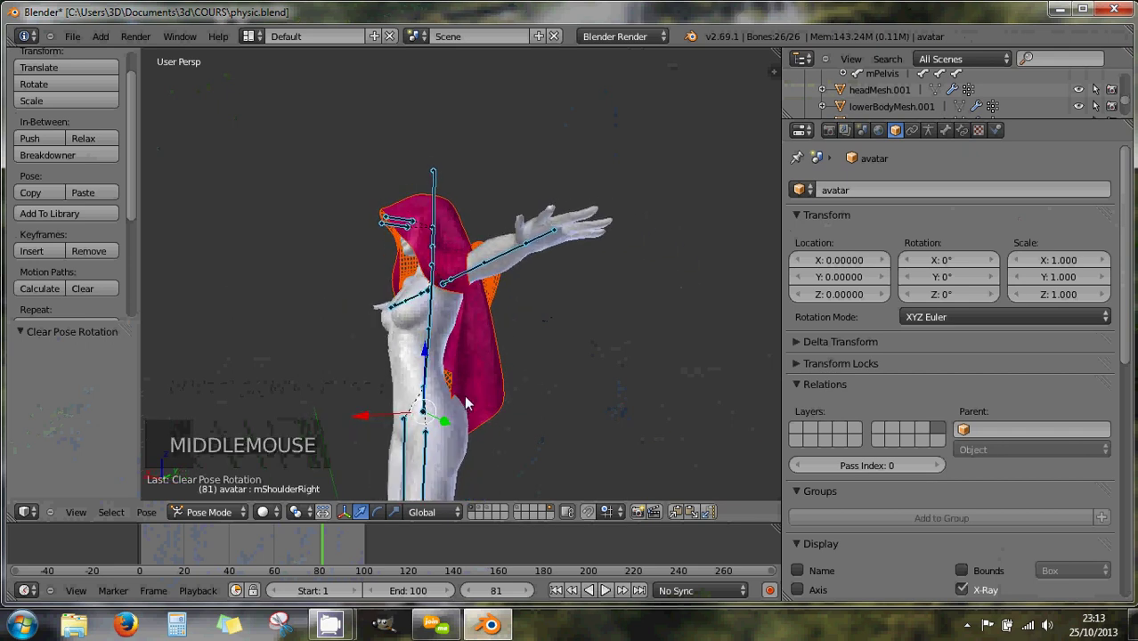
{"action": "middle_click", "coordinate": [474, 404]}
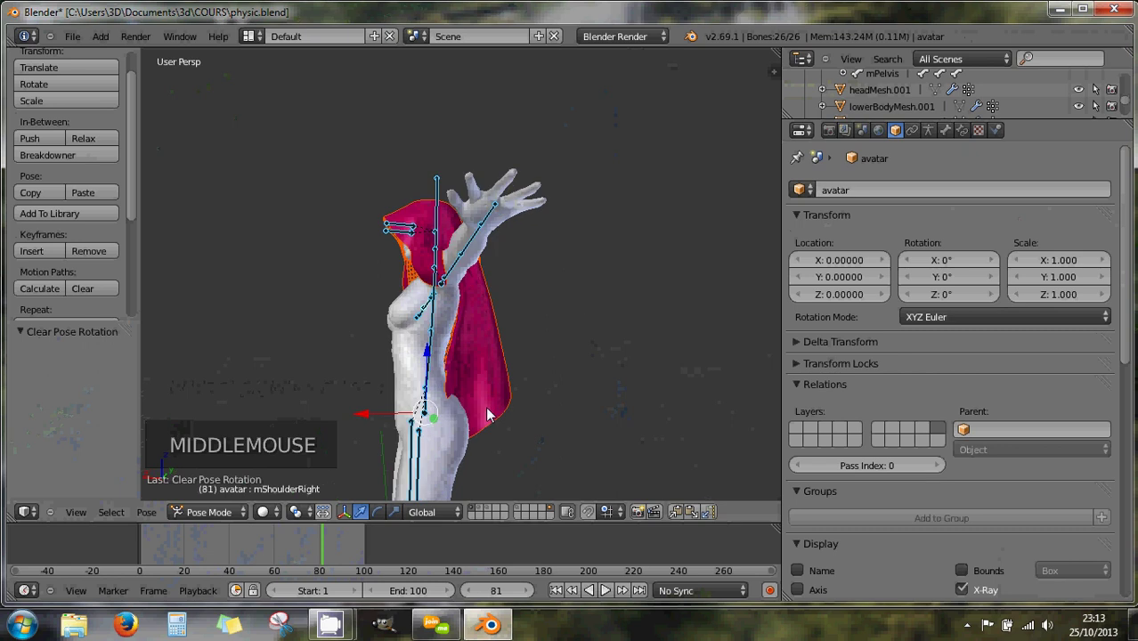
{"action": "right_click", "coordinate": [491, 412]}
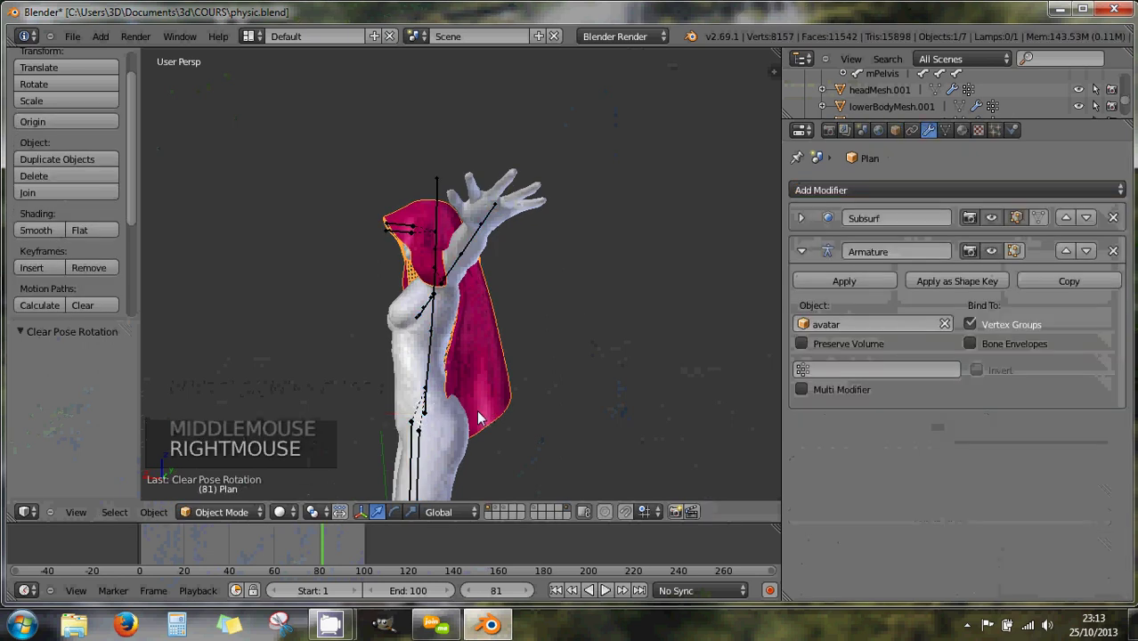
Step: Enter Edit Mode on the veil and choose the Connected proportional-editing falloff
{"action": "key", "text": "Tab"}
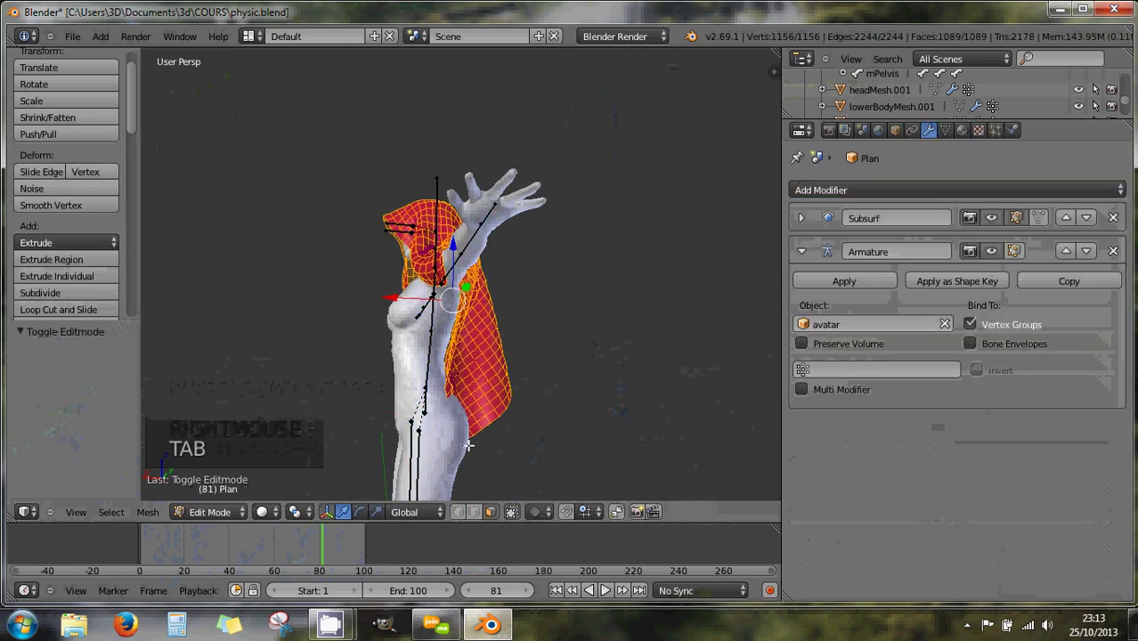
{"action": "left_click", "coordinate": [538, 519]}
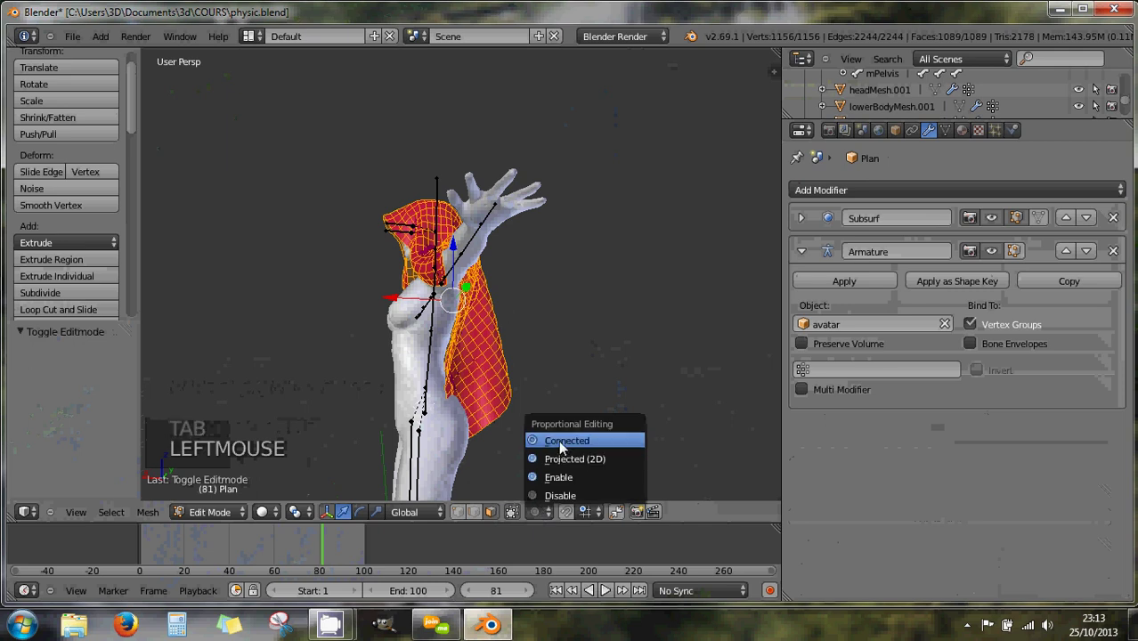
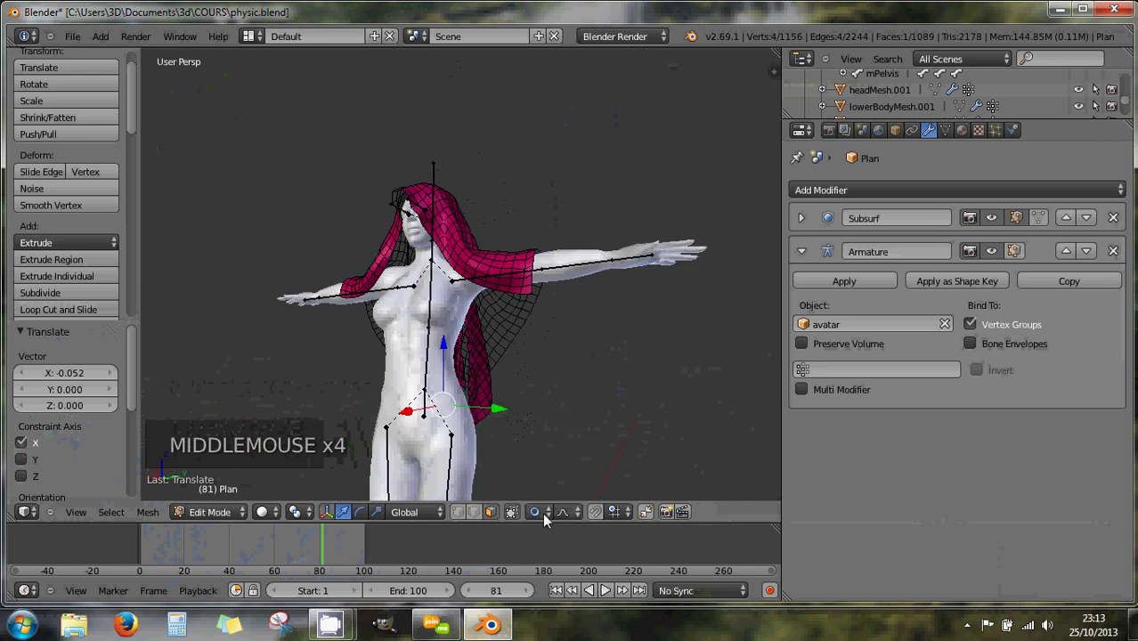
Step: Recheck the proportional-editing falloff and slide the veil's selected vertices about -0.05 along X
{"action": "left_click", "coordinate": [540, 517]}
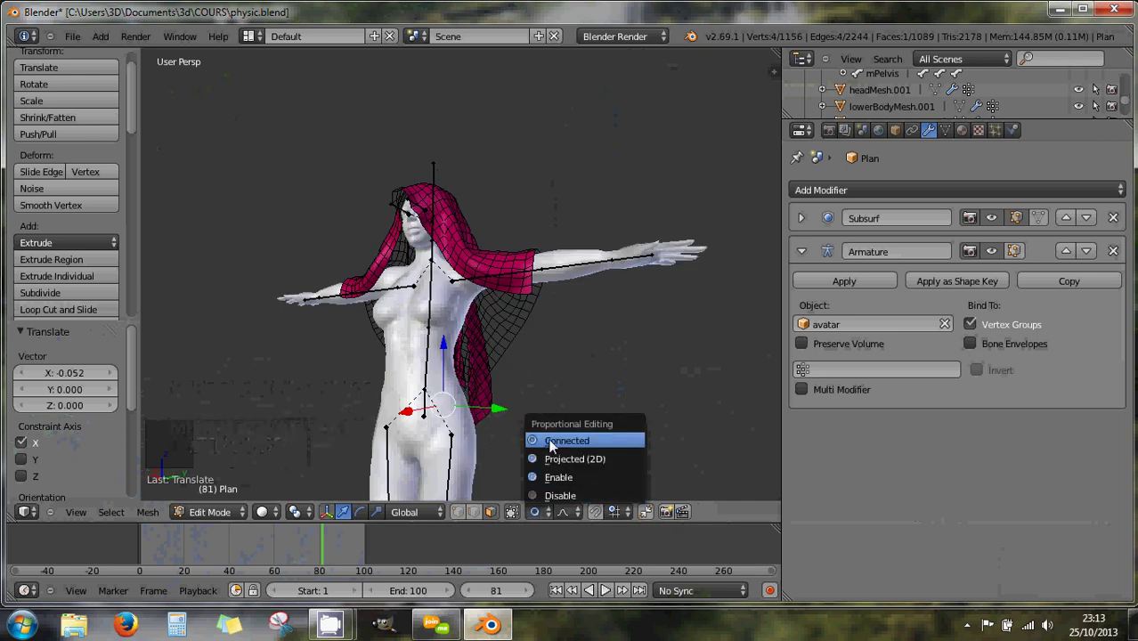
{"action": "middle_click", "coordinate": [544, 439]}
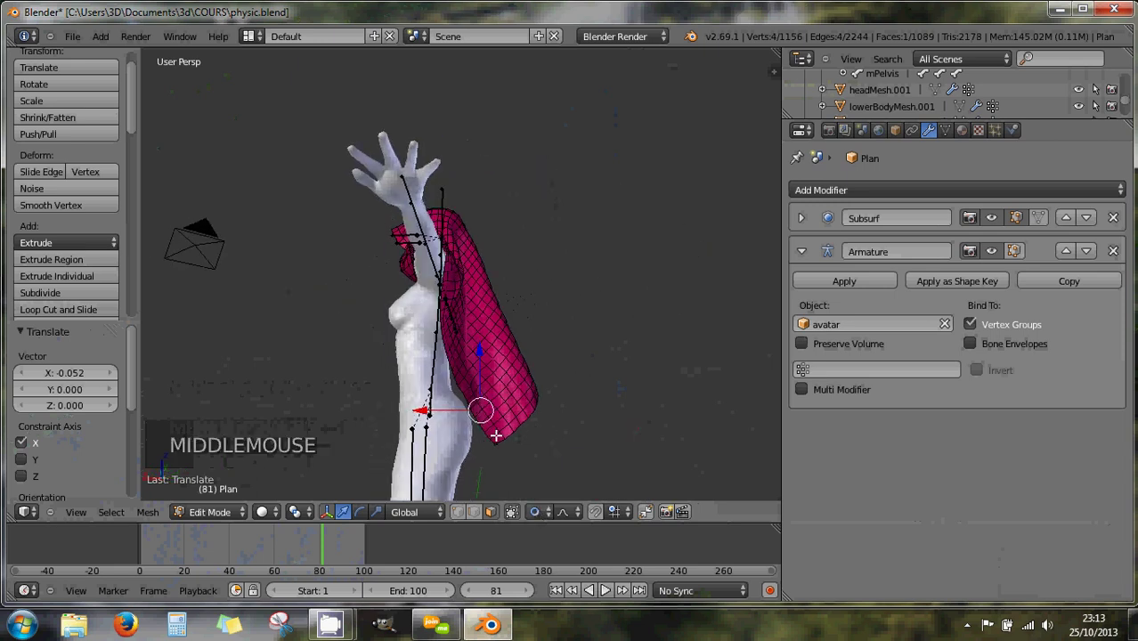
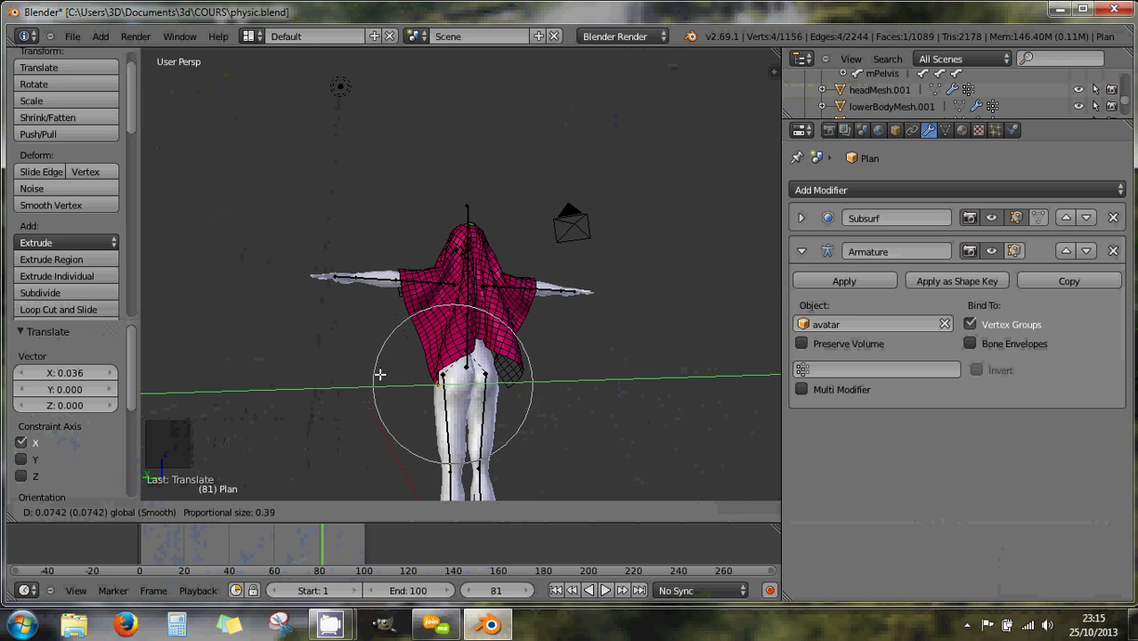
Step: Orbit to the veil's back and shift its selected vertices about 0.036 along X and 0.074 along Y
{"action": "middle_click", "coordinate": [352, 361]}
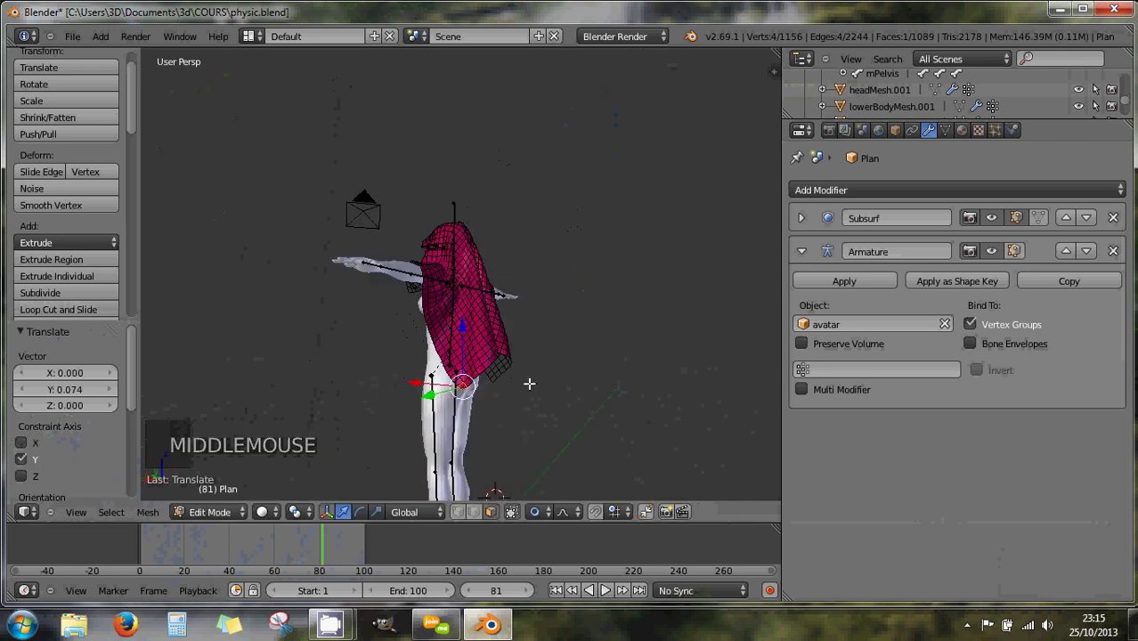
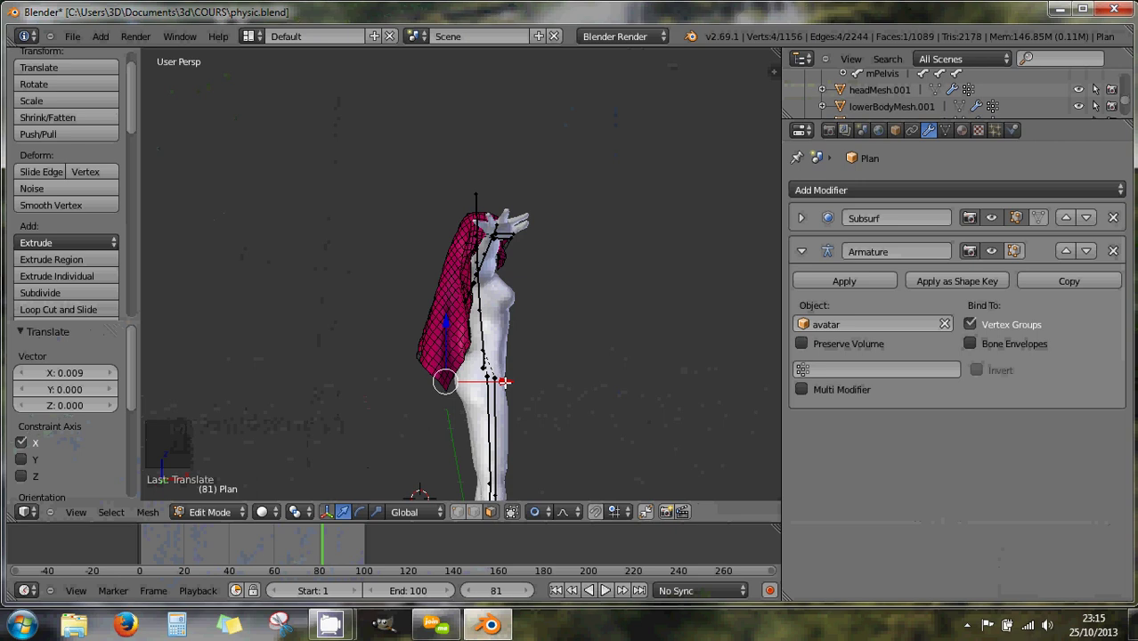
Step: Switch the veil to Weight Paint mode with a low-strength Subtract brush
{"action": "left_click", "coordinate": [510, 378]}
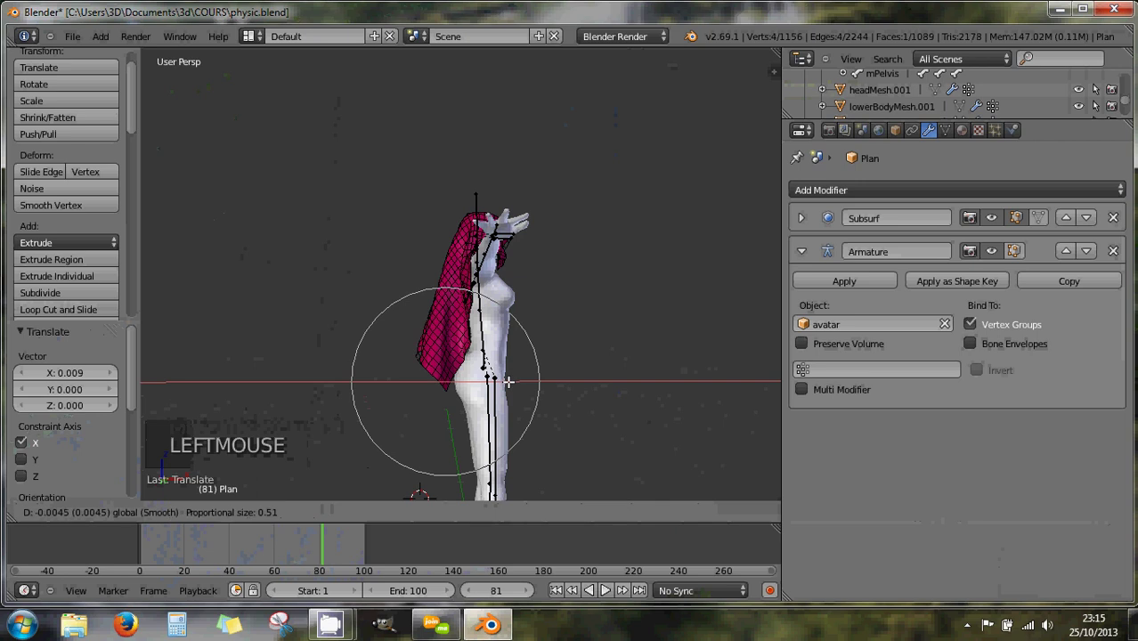
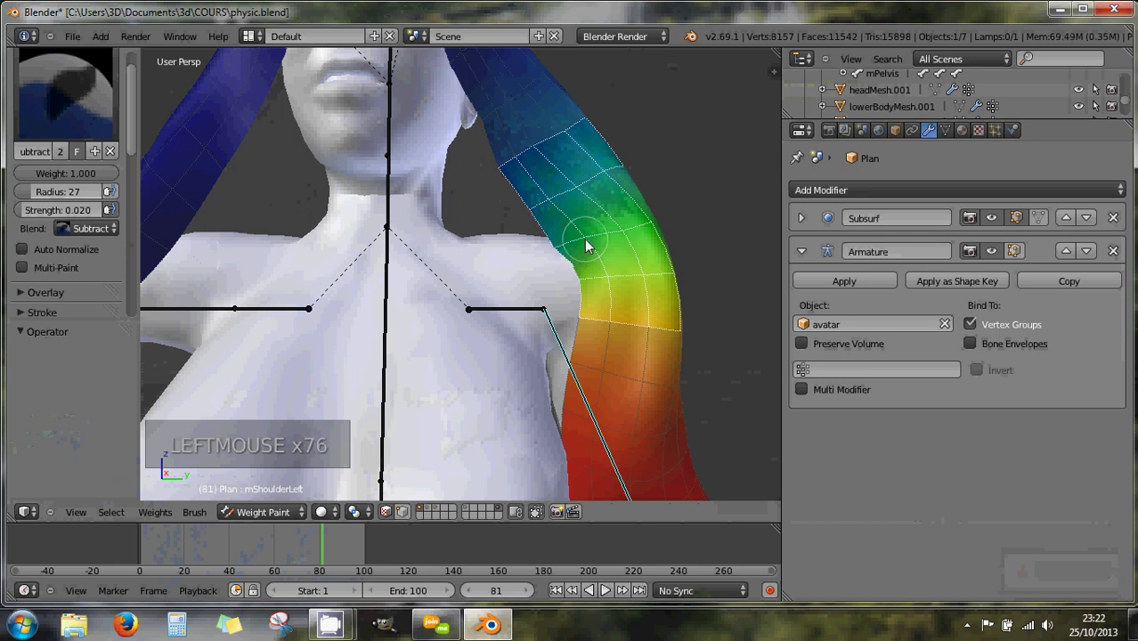
Step: Subtract weight along the upper Plan strand with the radius 27, strength 0.02 brush
{"action": "left_click", "coordinate": [610, 237]}
{"action": "double_click", "coordinate": [614, 237]}
{"action": "left_click", "coordinate": [620, 235]}
{"action": "double_click", "coordinate": [619, 235]}
{"action": "left_click", "coordinate": [634, 231]}
{"action": "left_click", "coordinate": [651, 228]}
{"action": "left_click", "coordinate": [651, 229]}
{"action": "left_click", "coordinate": [651, 229]}
{"action": "double_click", "coordinate": [650, 229]}
{"action": "left_click", "coordinate": [618, 237]}
{"action": "double_click", "coordinate": [617, 237]}
{"action": "left_click", "coordinate": [594, 239]}
{"action": "left_click", "coordinate": [586, 243]}
{"action": "double_click", "coordinate": [584, 244]}
{"action": "left_click", "coordinate": [569, 248]}
{"action": "double_click", "coordinate": [562, 252]}
{"action": "left_click", "coordinate": [566, 264]}
{"action": "left_click", "coordinate": [585, 285]}
{"action": "left_click", "coordinate": [585, 287]}
{"action": "left_click", "coordinate": [585, 287]}
{"action": "left_click", "coordinate": [585, 292]}
{"action": "left_click", "coordinate": [584, 292]}
{"action": "double_click", "coordinate": [582, 292]}
{"action": "double_click", "coordinate": [582, 292]}
{"action": "left_click", "coordinate": [584, 303]}
{"action": "left_click", "coordinate": [581, 292]}
{"action": "left_click", "coordinate": [579, 291]}
{"action": "double_click", "coordinate": [580, 292]}
{"action": "left_click", "coordinate": [609, 287]}
{"action": "left_click", "coordinate": [609, 286]}
{"action": "left_click", "coordinate": [609, 286]}
{"action": "left_click", "coordinate": [609, 286]}
{"action": "left_click", "coordinate": [609, 285]}
{"action": "double_click", "coordinate": [609, 285]}
{"action": "double_click", "coordinate": [608, 285]}
{"action": "left_click", "coordinate": [646, 277]}
{"action": "left_click", "coordinate": [646, 277]}
{"action": "left_click", "coordinate": [646, 277]}
{"action": "left_click", "coordinate": [645, 277]}
{"action": "double_click", "coordinate": [646, 277]}
{"action": "left_click", "coordinate": [587, 323]}
{"action": "left_click", "coordinate": [586, 324]}
{"action": "left_click", "coordinate": [582, 320]}
{"action": "left_click", "coordinate": [582, 320]}
{"action": "double_click", "coordinate": [583, 320]}
{"action": "left_click", "coordinate": [586, 318]}
{"action": "left_click", "coordinate": [586, 320]}
{"action": "double_click", "coordinate": [586, 320]}
{"action": "double_click", "coordinate": [525, 218]}
{"action": "double_click", "coordinate": [513, 179]}
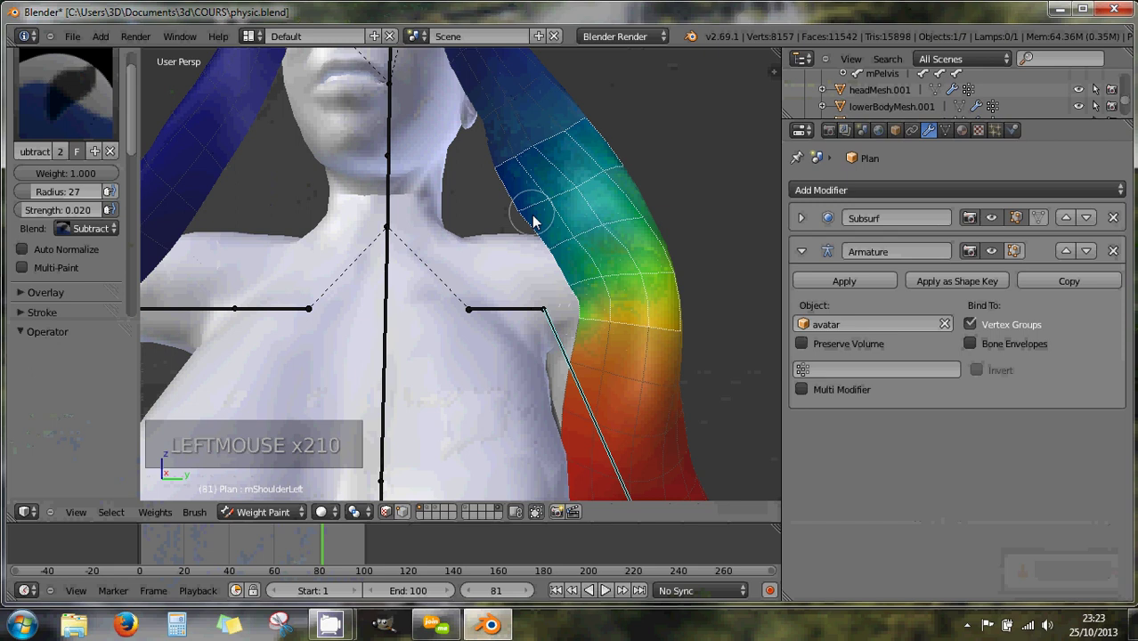
Step: Lower the weights on the strand above the shoulder until that area turns from green to blue
{"action": "left_click", "coordinate": [547, 259]}
{"action": "left_click", "coordinate": [550, 266]}
{"action": "left_click", "coordinate": [572, 296]}
{"action": "left_click", "coordinate": [582, 320]}
{"action": "left_click", "coordinate": [583, 322]}
{"action": "left_click", "coordinate": [582, 322]}
{"action": "double_click", "coordinate": [583, 323]}
{"action": "left_click", "coordinate": [549, 259]}
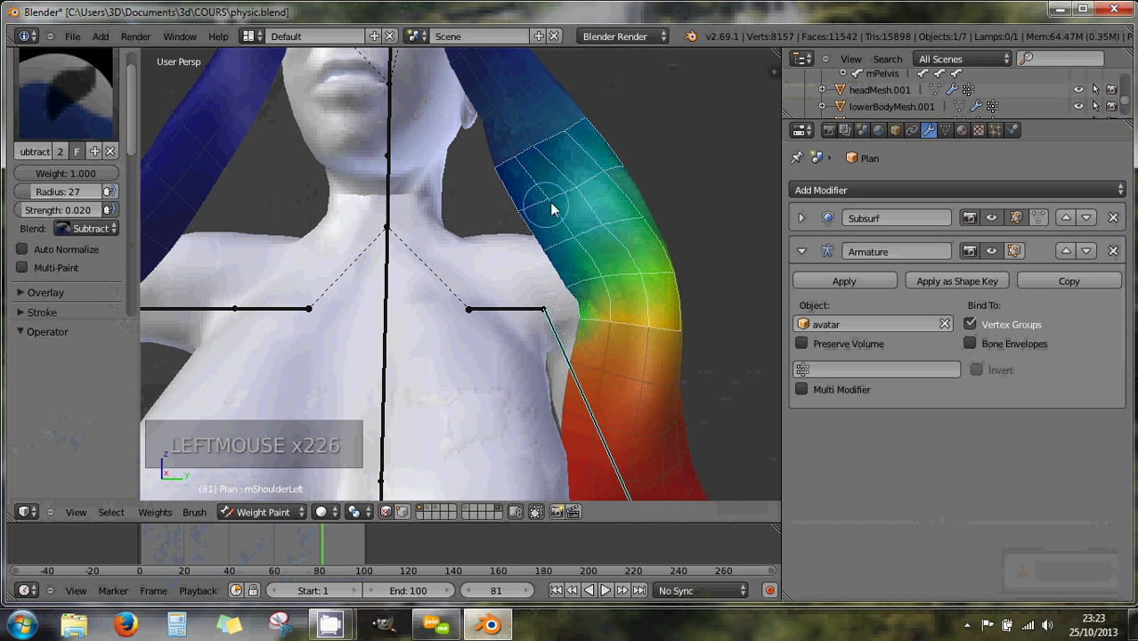
{"action": "left_click", "coordinate": [546, 203]}
{"action": "left_click", "coordinate": [581, 244]}
{"action": "left_click", "coordinate": [607, 232]}
{"action": "left_click", "coordinate": [642, 284]}
{"action": "left_click", "coordinate": [607, 253]}
{"action": "left_click", "coordinate": [622, 255]}
{"action": "left_click", "coordinate": [618, 255]}
{"action": "left_click", "coordinate": [622, 256]}
{"action": "double_click", "coordinate": [629, 257]}
{"action": "left_click", "coordinate": [644, 257]}
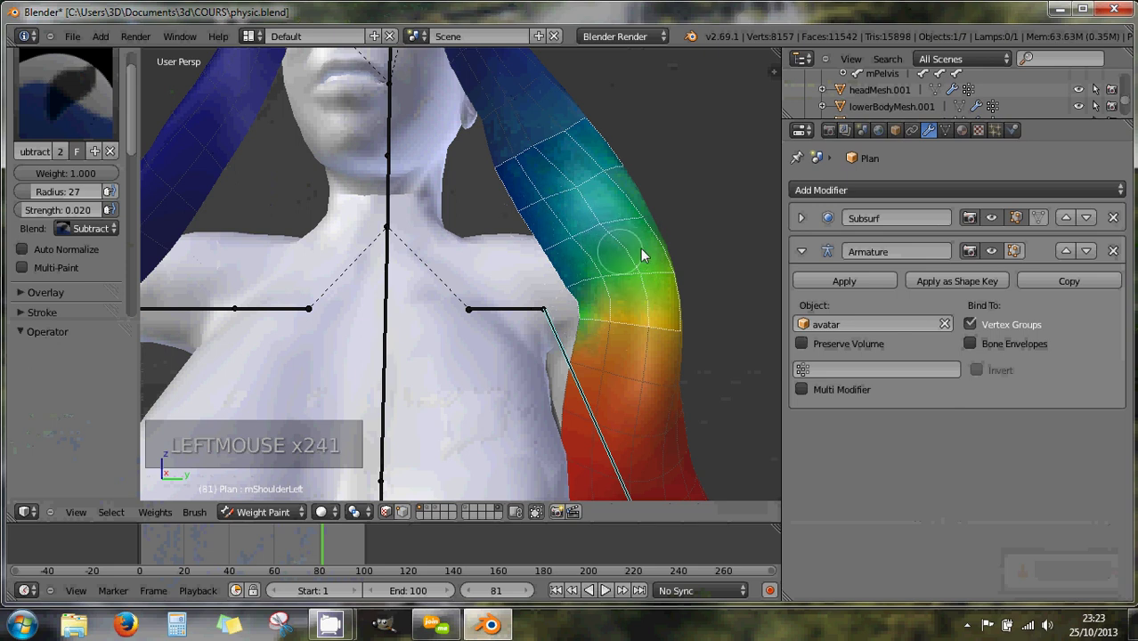
{"action": "left_click", "coordinate": [630, 253]}
{"action": "left_click", "coordinate": [645, 222]}
{"action": "left_click", "coordinate": [645, 224]}
{"action": "left_click", "coordinate": [641, 223]}
{"action": "left_click", "coordinate": [623, 198]}
{"action": "double_click", "coordinate": [609, 180]}
{"action": "left_click", "coordinate": [579, 192]}
{"action": "double_click", "coordinate": [579, 193]}
{"action": "left_click", "coordinate": [554, 204]}
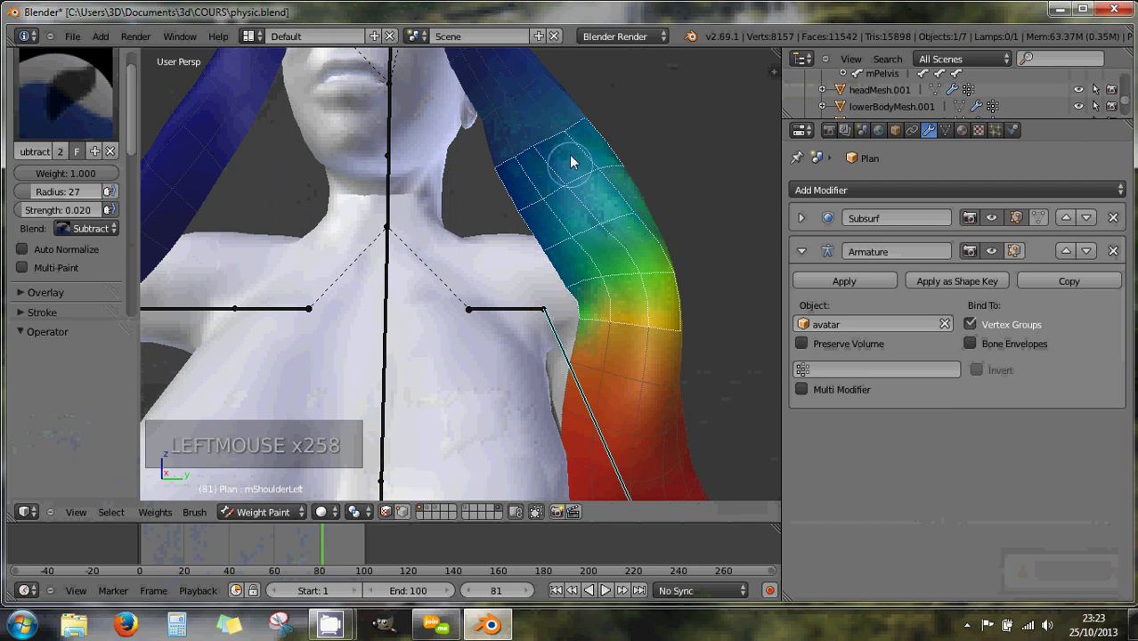
Step: From a side view, subtract weight along the strand where it meets the neck
{"action": "middle_click", "coordinate": [590, 247]}
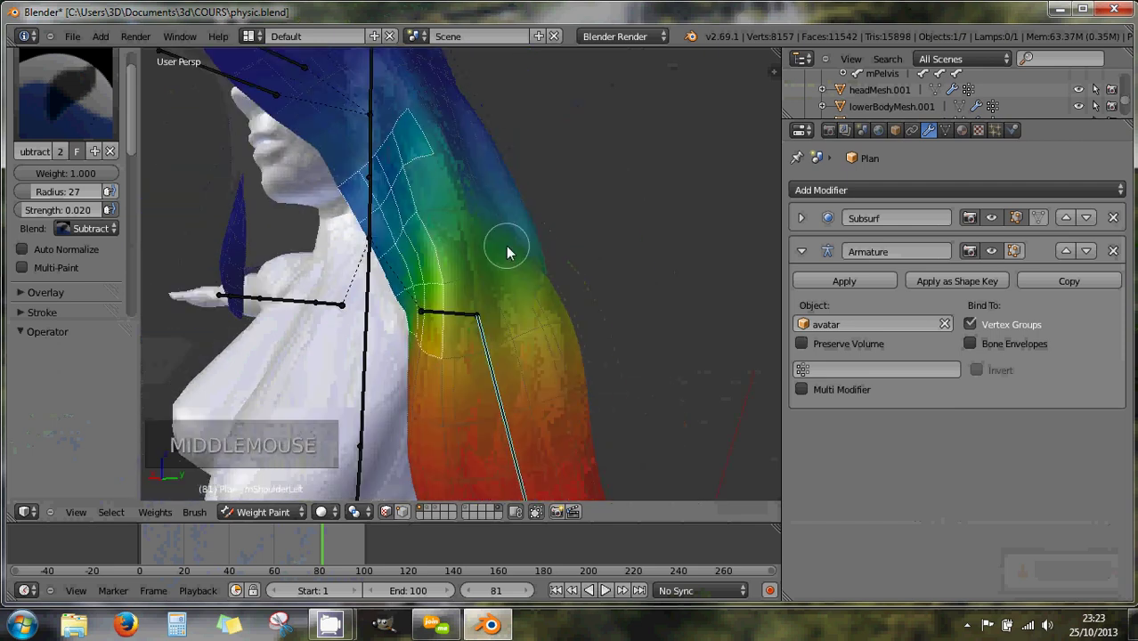
{"action": "left_click", "coordinate": [411, 173]}
{"action": "double_click", "coordinate": [434, 163]}
{"action": "left_click", "coordinate": [437, 162]}
{"action": "left_click", "coordinate": [435, 165]}
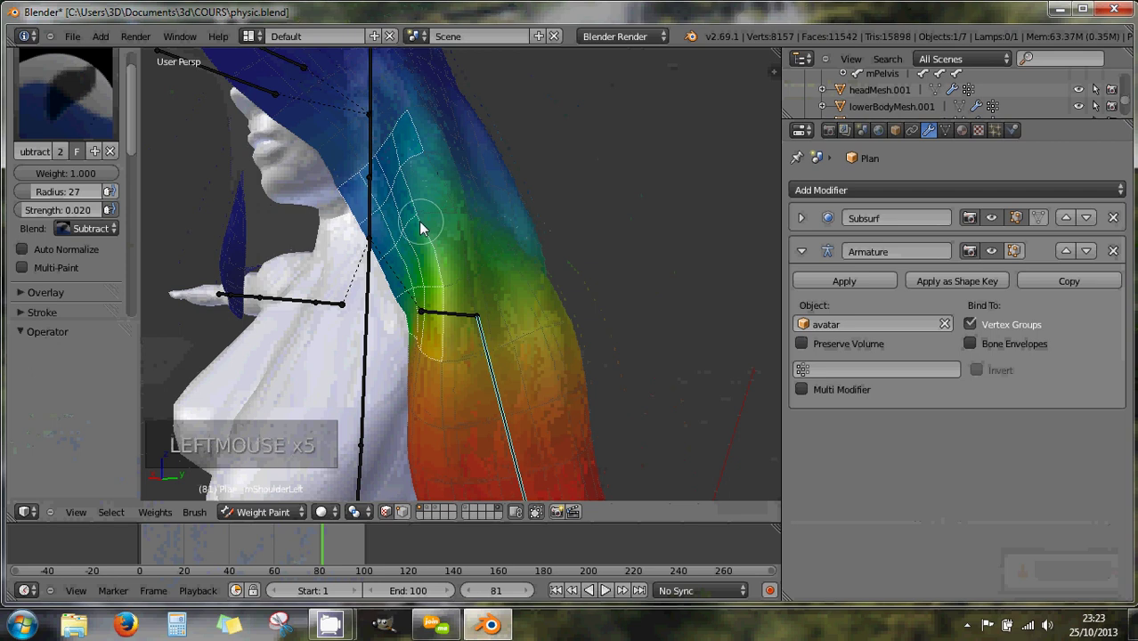
{"action": "right_click", "coordinate": [435, 200]}
{"action": "left_click", "coordinate": [465, 226]}
{"action": "left_click", "coordinate": [464, 226]}
{"action": "left_click", "coordinate": [465, 226]}
{"action": "double_click", "coordinate": [465, 226]}
{"action": "right_click", "coordinate": [453, 252]}
{"action": "left_click", "coordinate": [475, 287]}
{"action": "double_click", "coordinate": [474, 288]}
{"action": "left_click", "coordinate": [462, 289]}
{"action": "double_click", "coordinate": [445, 292]}
{"action": "left_click", "coordinate": [445, 292]}
{"action": "left_click", "coordinate": [443, 289]}
{"action": "left_click", "coordinate": [442, 289]}
{"action": "double_click", "coordinate": [442, 288]}
{"action": "middle_click", "coordinate": [456, 280]}
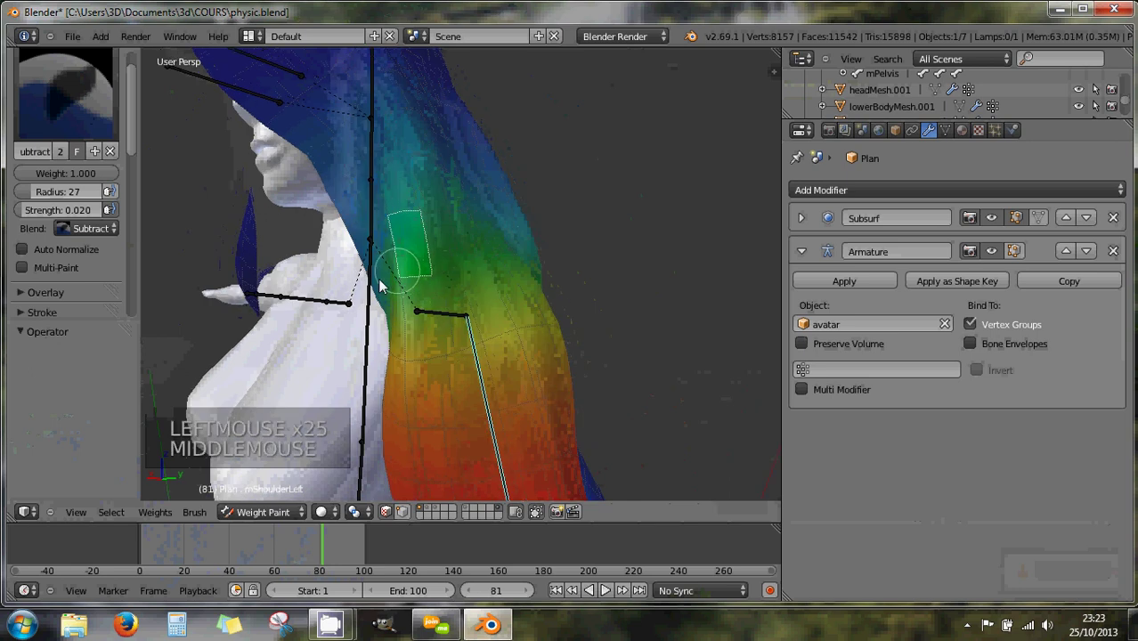
{"action": "double_click", "coordinate": [409, 286]}
{"action": "left_click", "coordinate": [406, 268]}
{"action": "double_click", "coordinate": [395, 223]}
{"action": "left_click", "coordinate": [407, 222]}
{"action": "left_click", "coordinate": [415, 217]}
{"action": "left_click", "coordinate": [415, 218]}
{"action": "double_click", "coordinate": [416, 217]}
Step: From the front, subtract weight from the strand beside the neck down past the shoulder
{"action": "middle_click", "coordinate": [396, 248]}
{"action": "right_click", "coordinate": [578, 256]}
{"action": "left_click", "coordinate": [591, 295]}
{"action": "left_click", "coordinate": [591, 295]}
{"action": "left_click", "coordinate": [591, 295]}
{"action": "left_click", "coordinate": [589, 295]}
{"action": "left_click", "coordinate": [589, 294]}
{"action": "left_click", "coordinate": [588, 294]}
{"action": "double_click", "coordinate": [588, 295]}
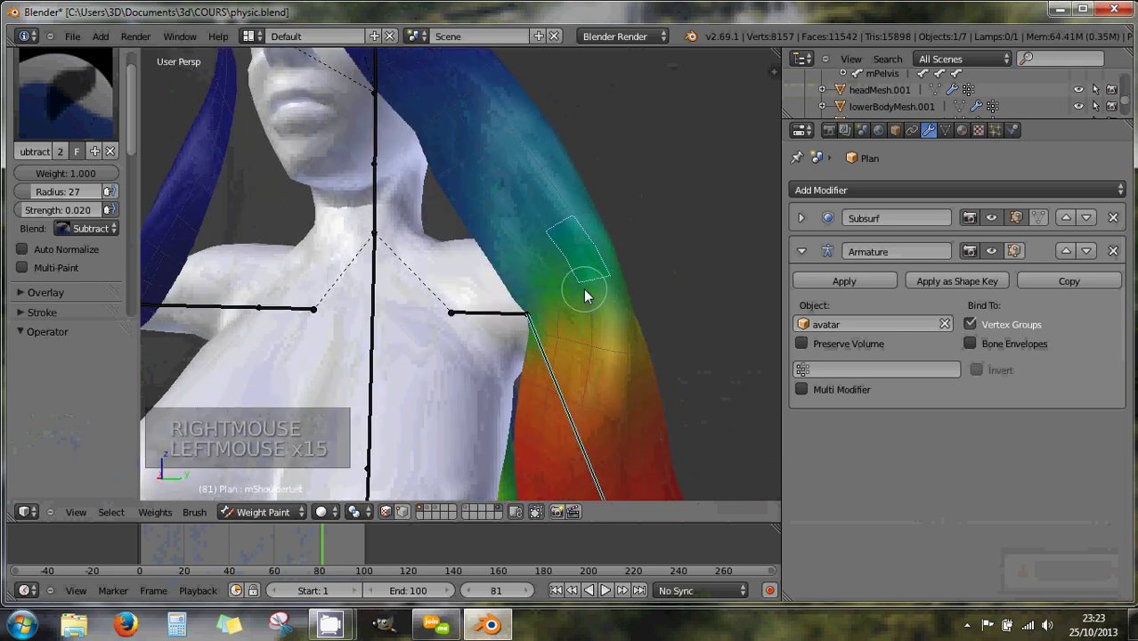
{"action": "left_click", "coordinate": [561, 254]}
{"action": "middle_click", "coordinate": [497, 273]}
{"action": "scroll", "scroll_direction": "down", "scroll_amount": 3}
{"action": "middle_click", "coordinate": [559, 284]}
{"action": "scroll", "scroll_direction": "up", "scroll_amount": 3}
{"action": "right_click", "coordinate": [573, 308]}
{"action": "double_click", "coordinate": [565, 313]}
{"action": "left_click", "coordinate": [565, 316]}
{"action": "left_click", "coordinate": [563, 335]}
{"action": "right_click", "coordinate": [561, 347]}
{"action": "left_click", "coordinate": [557, 348]}
{"action": "left_click", "coordinate": [557, 348]}
{"action": "double_click", "coordinate": [557, 349]}
{"action": "double_click", "coordinate": [562, 320]}
{"action": "left_click", "coordinate": [565, 320]}
{"action": "left_click", "coordinate": [565, 319]}
{"action": "double_click", "coordinate": [565, 320]}
{"action": "double_click", "coordinate": [588, 313]}
{"action": "left_click", "coordinate": [583, 293]}
{"action": "left_click", "coordinate": [584, 287]}
{"action": "left_click", "coordinate": [584, 287]}
{"action": "double_click", "coordinate": [585, 287]}
{"action": "right_click", "coordinate": [583, 283]}
{"action": "left_click", "coordinate": [581, 285]}
{"action": "left_click", "coordinate": [580, 285]}
{"action": "left_click", "coordinate": [581, 285]}
{"action": "left_click", "coordinate": [581, 285]}
{"action": "double_click", "coordinate": [581, 285]}
{"action": "left_click", "coordinate": [596, 280]}
{"action": "double_click", "coordinate": [597, 279]}
{"action": "scroll", "scroll_direction": "down", "scroll_amount": 3}
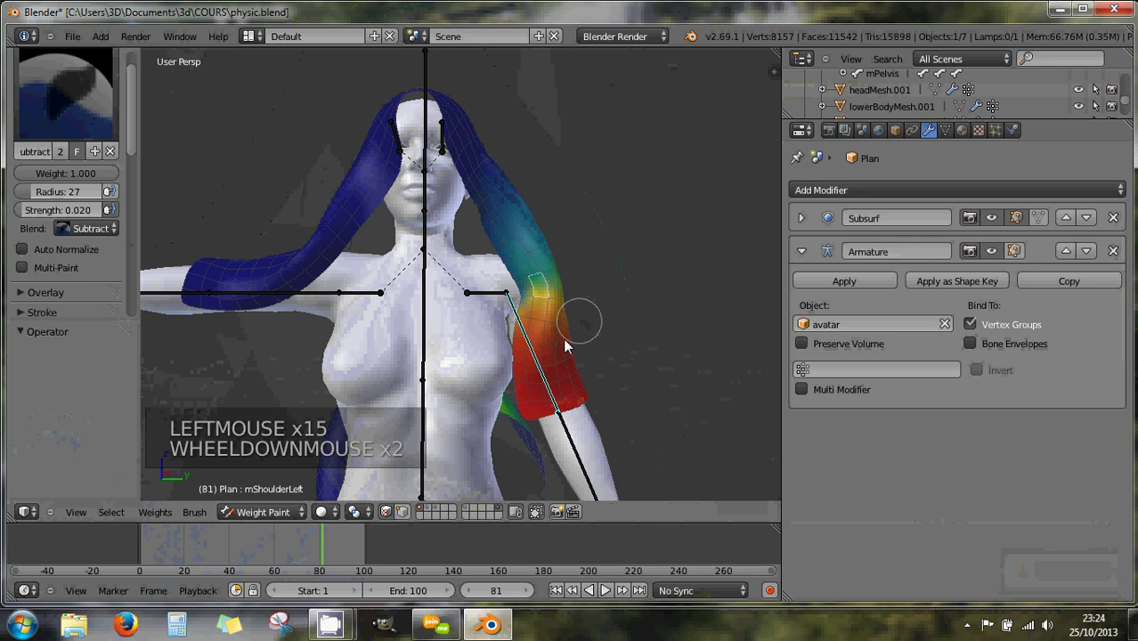
Step: Rotate the arm bone with R and touch up the strand weights as it deforms
{"action": "key", "text": "r"}
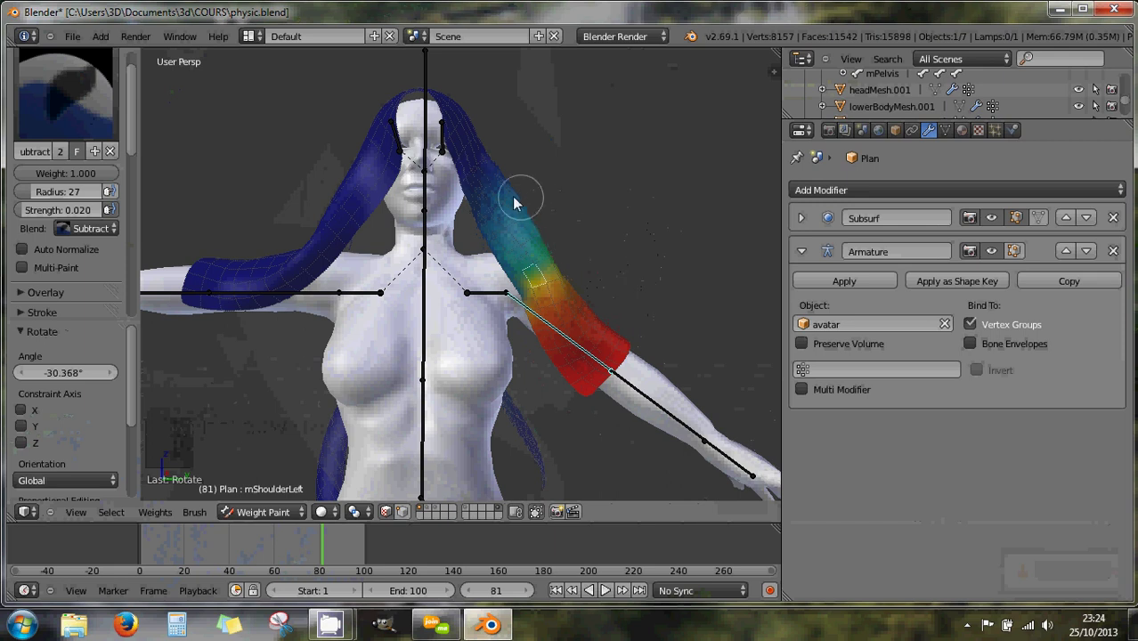
{"action": "right_click", "coordinate": [514, 202]}
{"action": "double_click", "coordinate": [514, 201]}
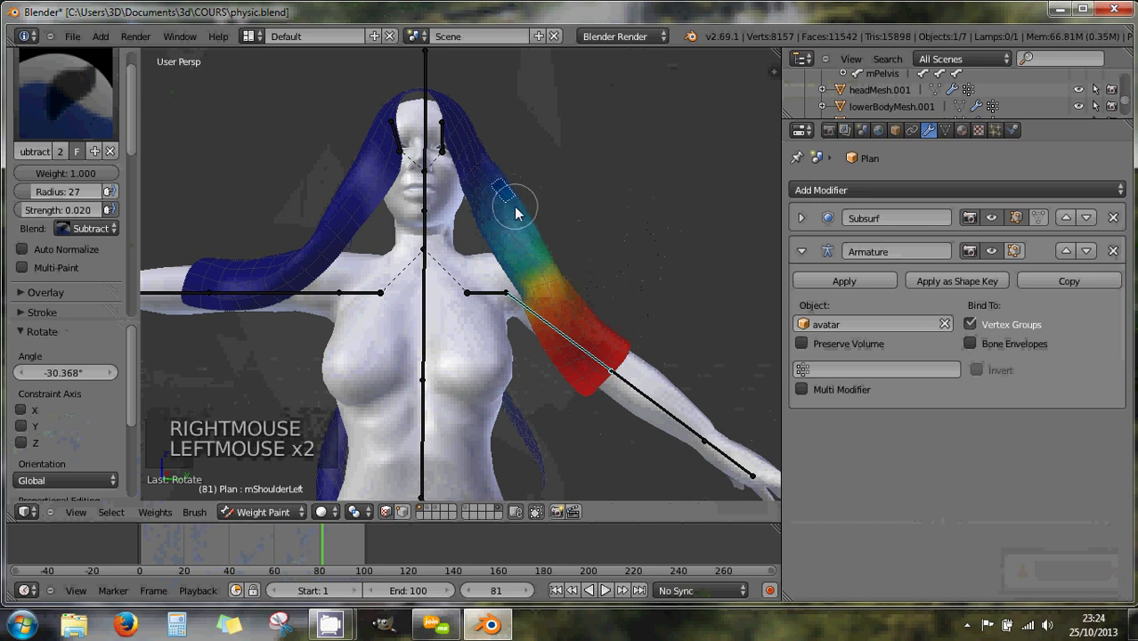
{"action": "right_click", "coordinate": [521, 215]}
{"action": "right_click", "coordinate": [533, 236]}
{"action": "left_click", "coordinate": [544, 240]}
{"action": "double_click", "coordinate": [538, 241]}
{"action": "left_click", "coordinate": [524, 224]}
{"action": "left_click", "coordinate": [528, 214]}
{"action": "double_click", "coordinate": [521, 206]}
{"action": "left_click", "coordinate": [512, 216]}
{"action": "left_click", "coordinate": [520, 228]}
{"action": "double_click", "coordinate": [524, 229]}
{"action": "double_click", "coordinate": [531, 245]}
{"action": "right_click", "coordinate": [519, 240]}
{"action": "right_click", "coordinate": [512, 228]}
{"action": "right_click", "coordinate": [501, 214]}
{"action": "left_click", "coordinate": [501, 232]}
{"action": "double_click", "coordinate": [516, 249]}
{"action": "double_click", "coordinate": [517, 257]}
{"action": "left_click", "coordinate": [531, 251]}
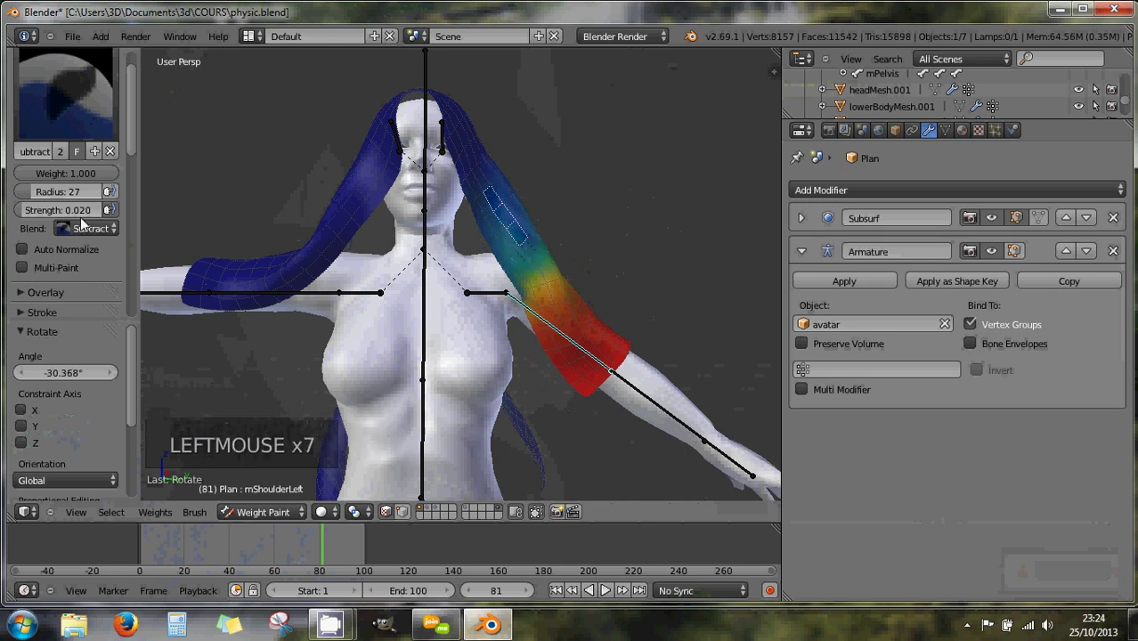
{"action": "right_click", "coordinate": [512, 252]}
{"action": "left_click", "coordinate": [519, 252]}
{"action": "left_click", "coordinate": [516, 258]}
Step: Raise the arm, lower it beside the body, then select the other arm's bone to see its weights
{"action": "key", "text": "r"}
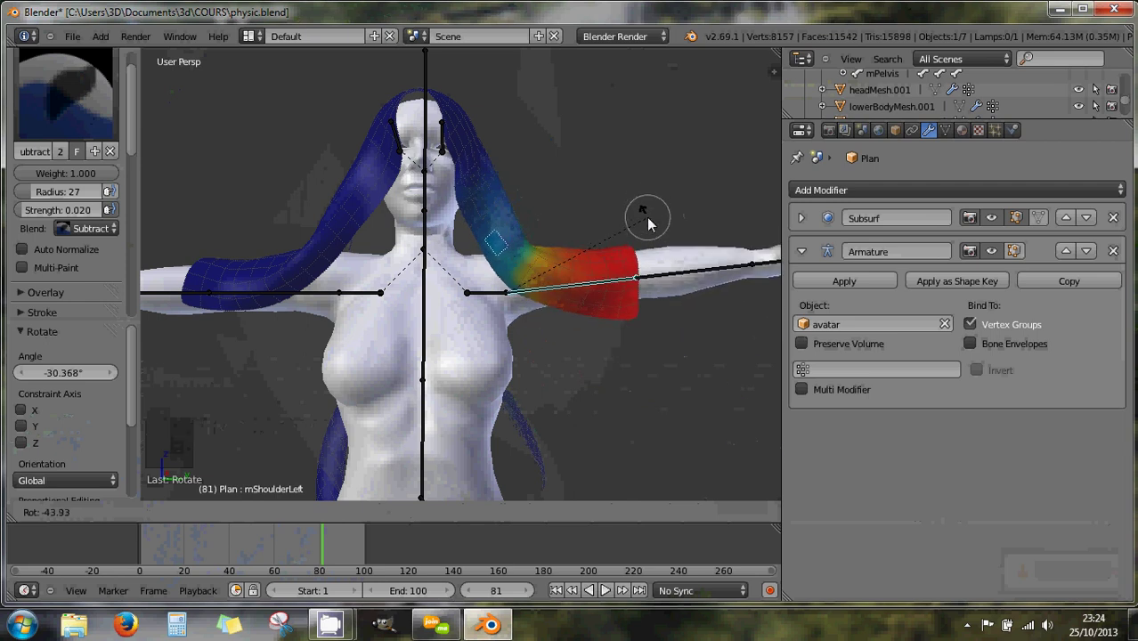
{"action": "right_click", "coordinate": [606, 289]}
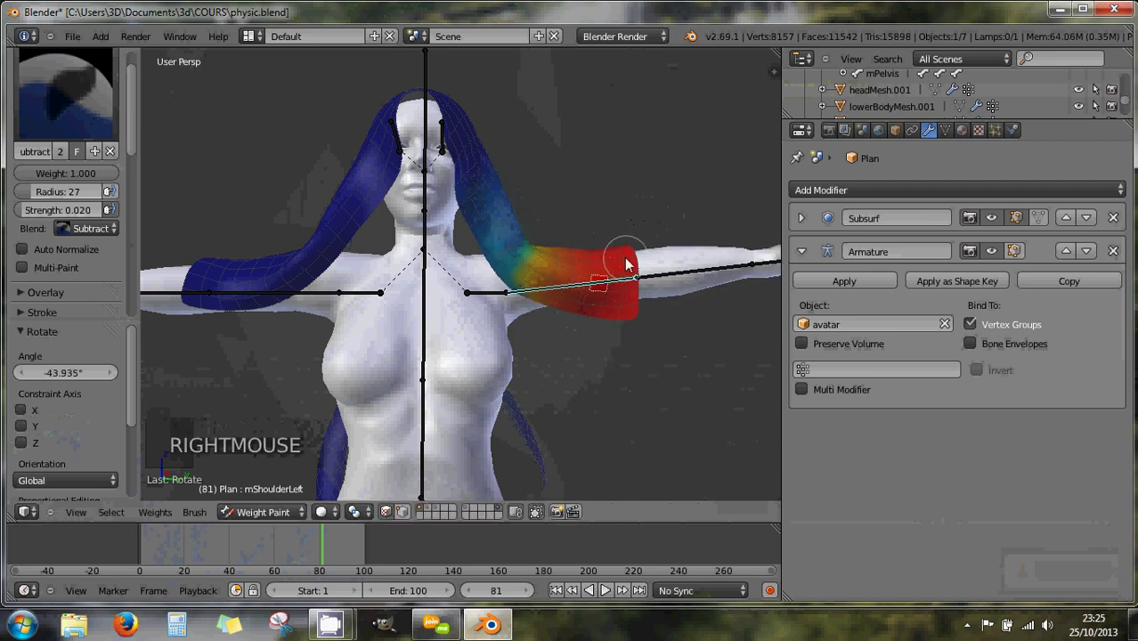
{"action": "key", "text": "r"}
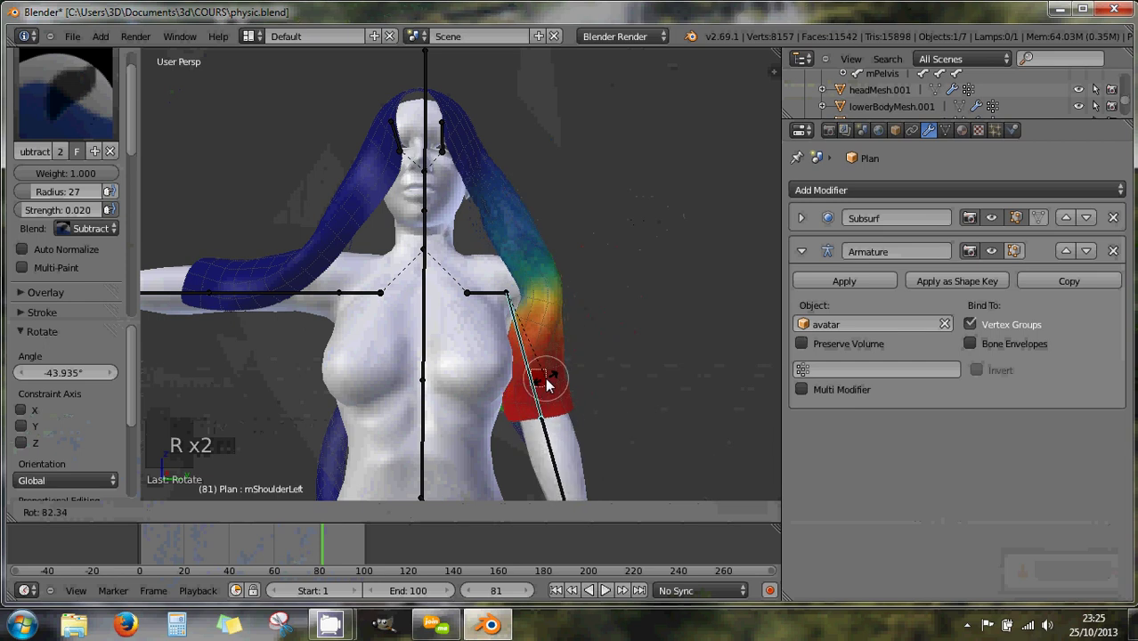
{"action": "right_click", "coordinate": [291, 299]}
{"action": "right_click", "coordinate": [316, 298]}
{"action": "right_click", "coordinate": [228, 295]}
{"action": "right_click", "coordinate": [305, 302]}
{"action": "right_click", "coordinate": [283, 286]}
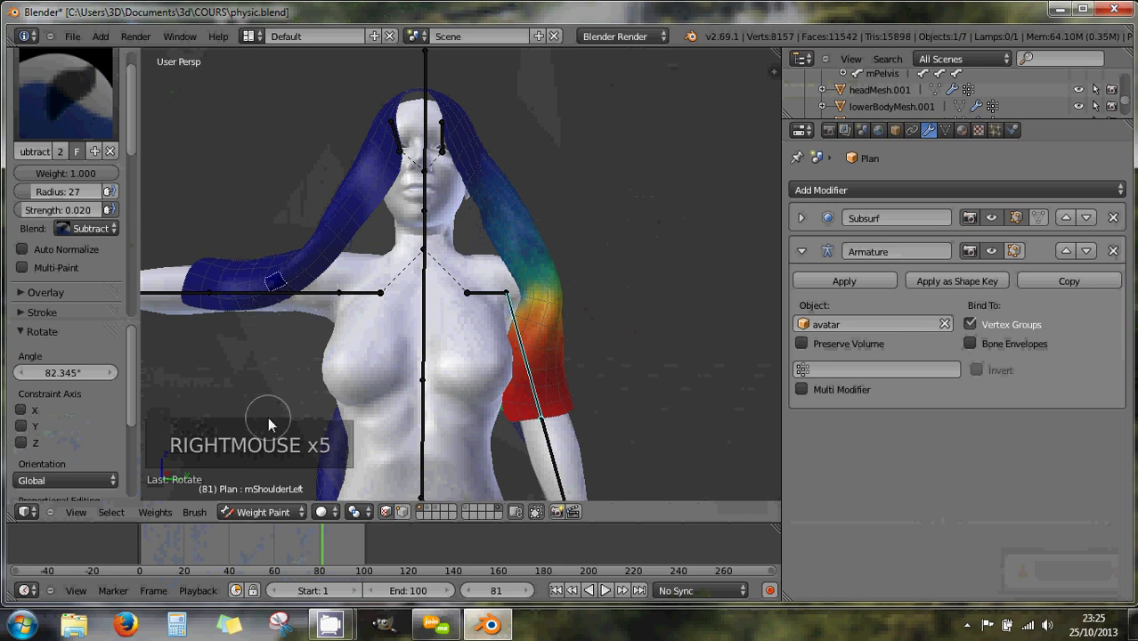
{"action": "left_click", "coordinate": [393, 516]}
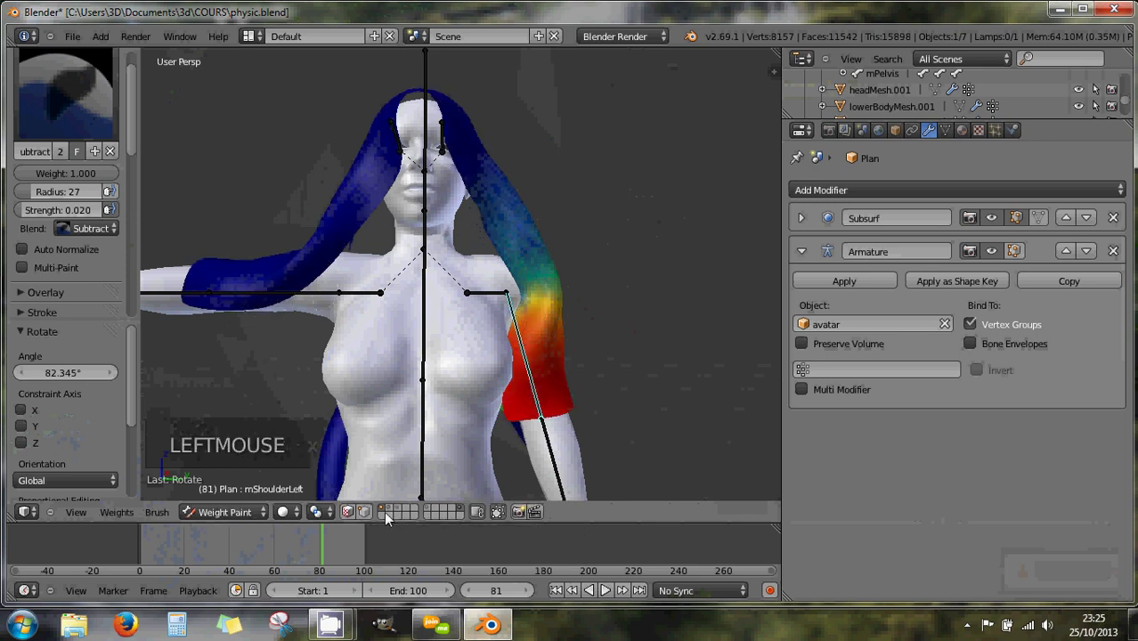
{"action": "right_click", "coordinate": [280, 298]}
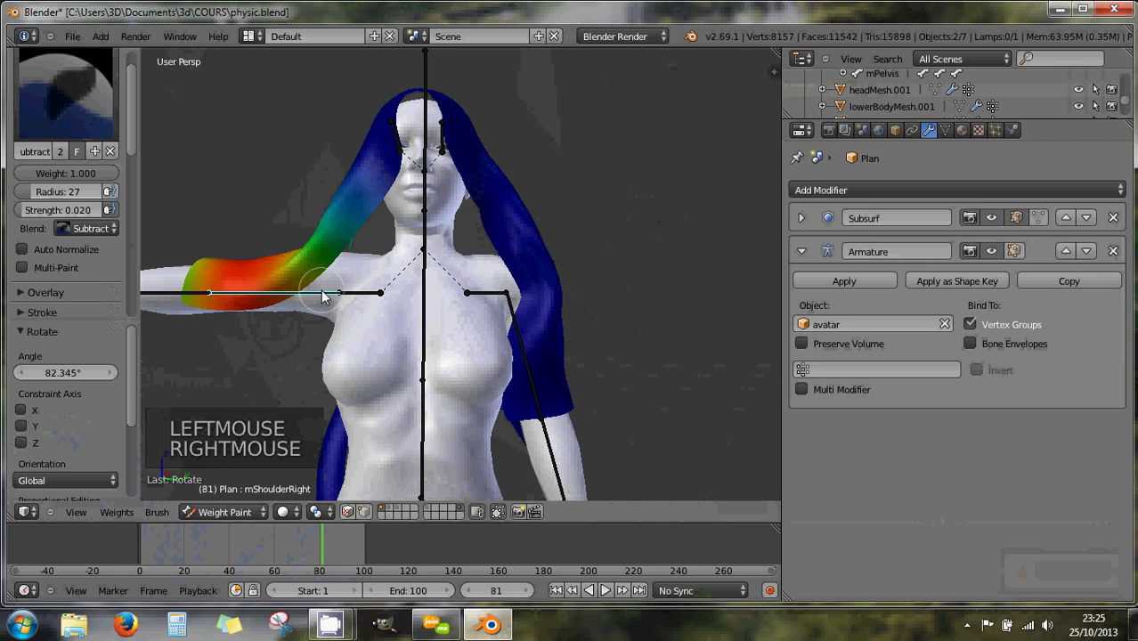
Step: Rotate the other arm bone down with R, check its strand weights, and show the brush presets
{"action": "key", "text": "r"}
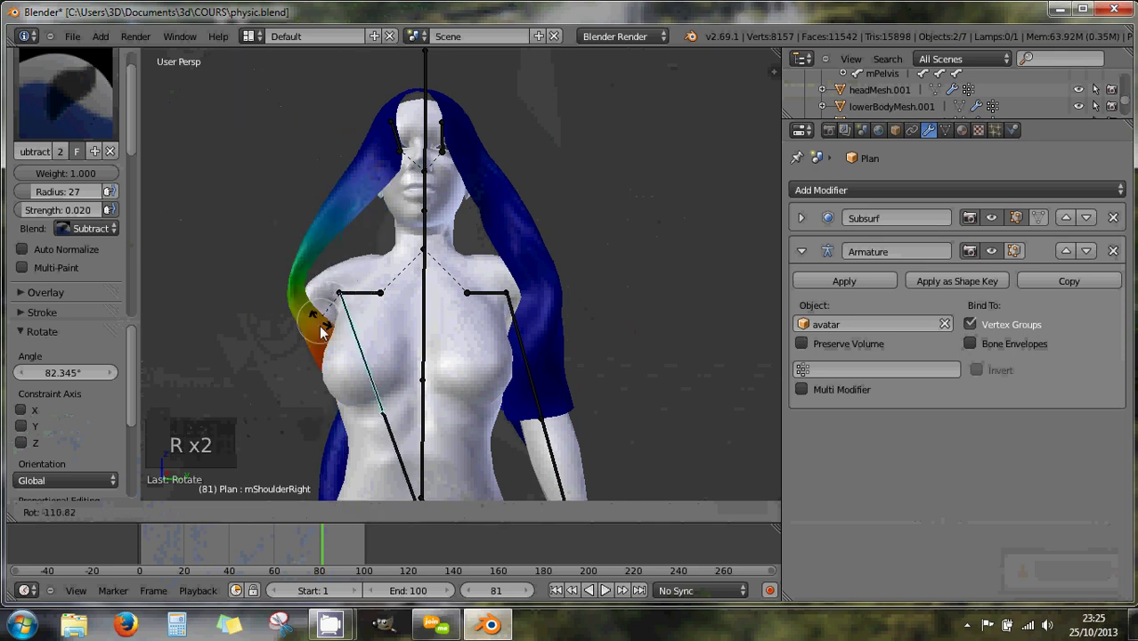
{"action": "key", "text": "r"}
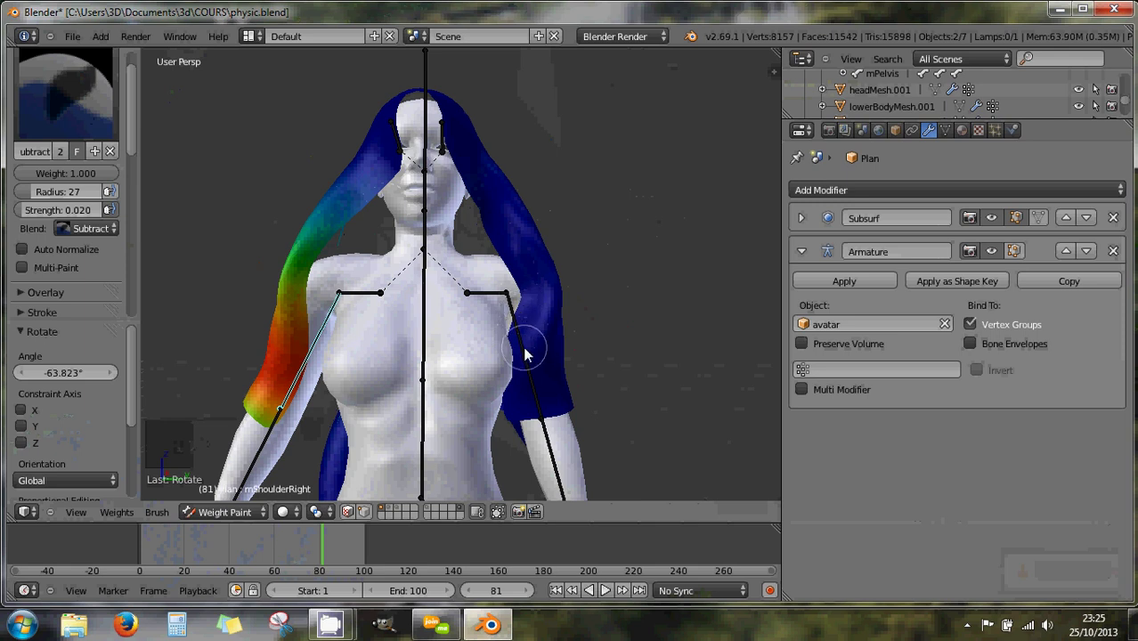
{"action": "right_click", "coordinate": [528, 355]}
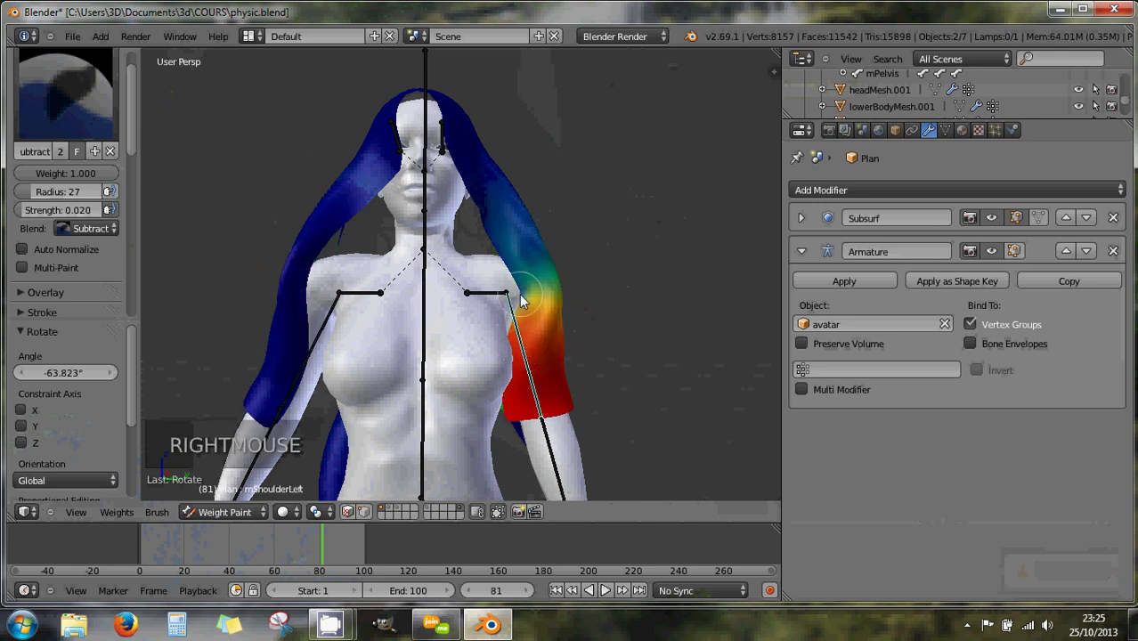
{"action": "left_click", "coordinate": [349, 516]}
{"action": "right_click", "coordinate": [531, 294]}
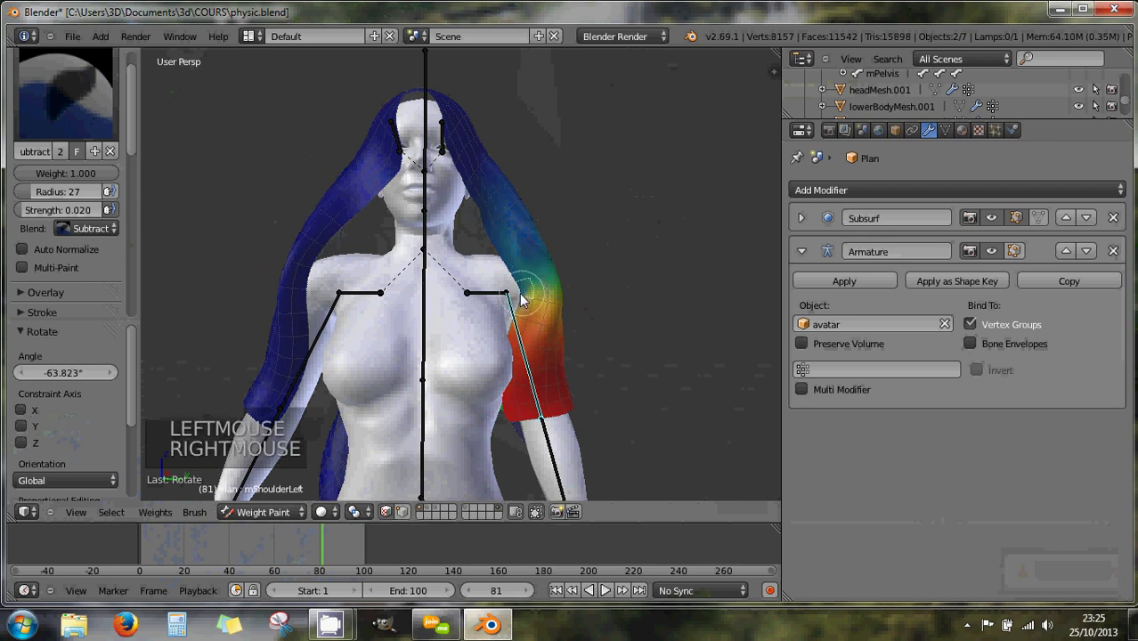
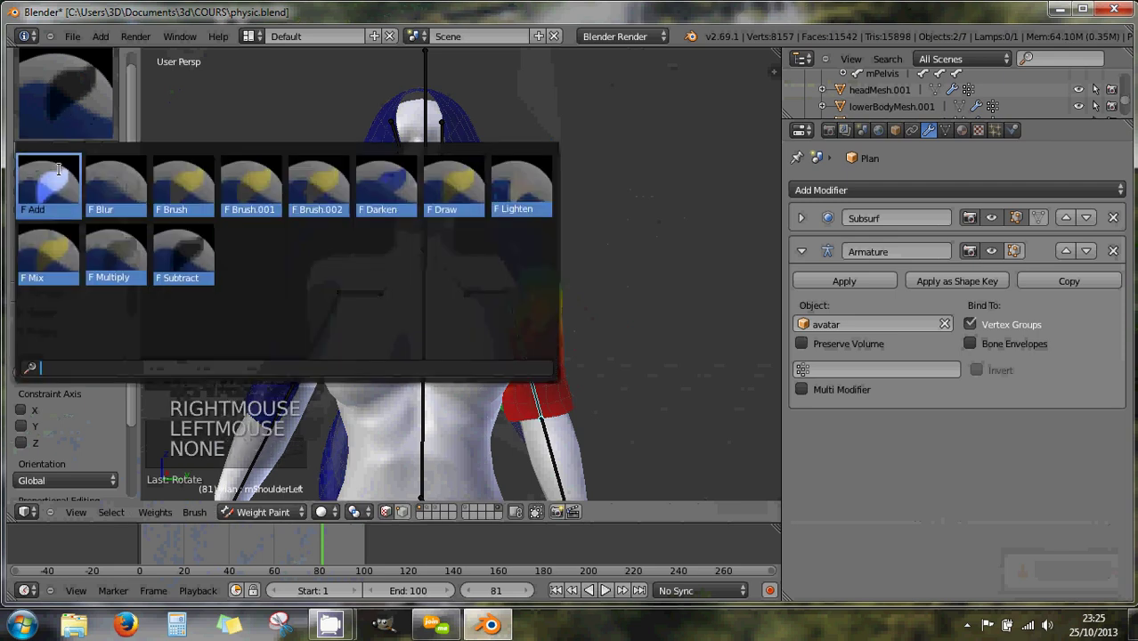
Step: Choose the F Add weight brush from the presets
{"action": "left_click", "coordinate": [521, 299]}
{"action": "left_click", "coordinate": [521, 299]}
{"action": "left_click", "coordinate": [527, 304]}
{"action": "double_click", "coordinate": [541, 307]}
{"action": "left_click", "coordinate": [553, 308]}
{"action": "left_click", "coordinate": [546, 306]}
{"action": "left_click", "coordinate": [532, 296]}
{"action": "left_click", "coordinate": [523, 281]}
{"action": "right_click", "coordinate": [514, 264]}
{"action": "left_click", "coordinate": [513, 274]}
{"action": "left_click", "coordinate": [497, 257]}
Step: Set brush radius 35 and strength 0, and enable Multi-Paint
{"action": "left_click", "coordinate": [43, 215]}
{"action": "left_click", "coordinate": [40, 215]}
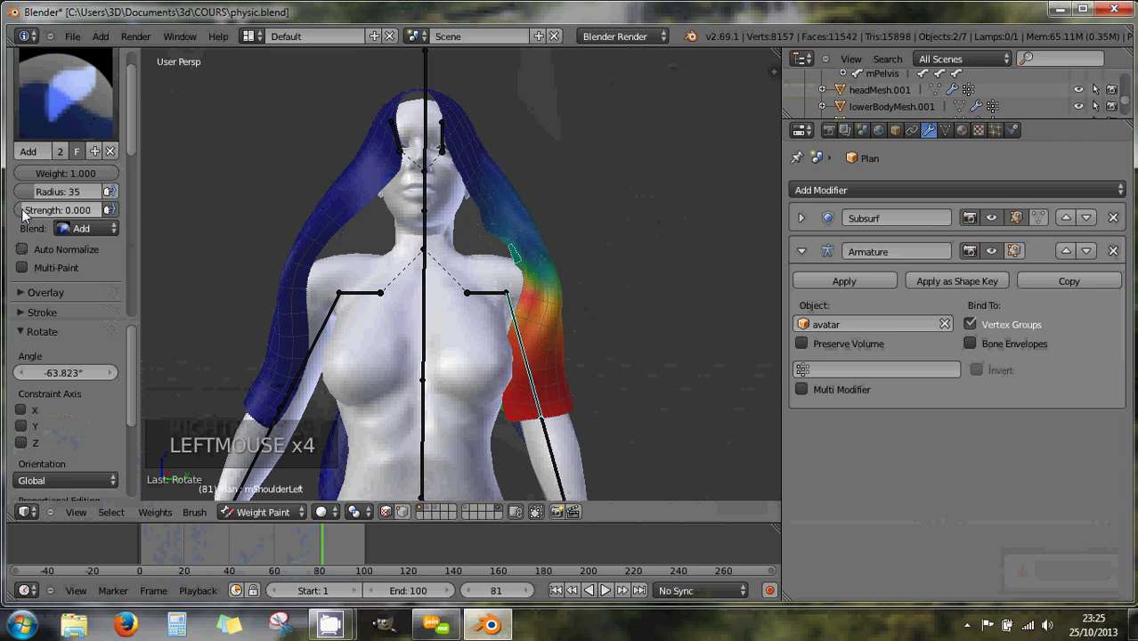
{"action": "key", "text": "KP_0"}
{"action": "key", "text": "KP_Decimal"}
{"action": "key", "text": "KP_0"}
{"action": "key", "text": "KP_2"}
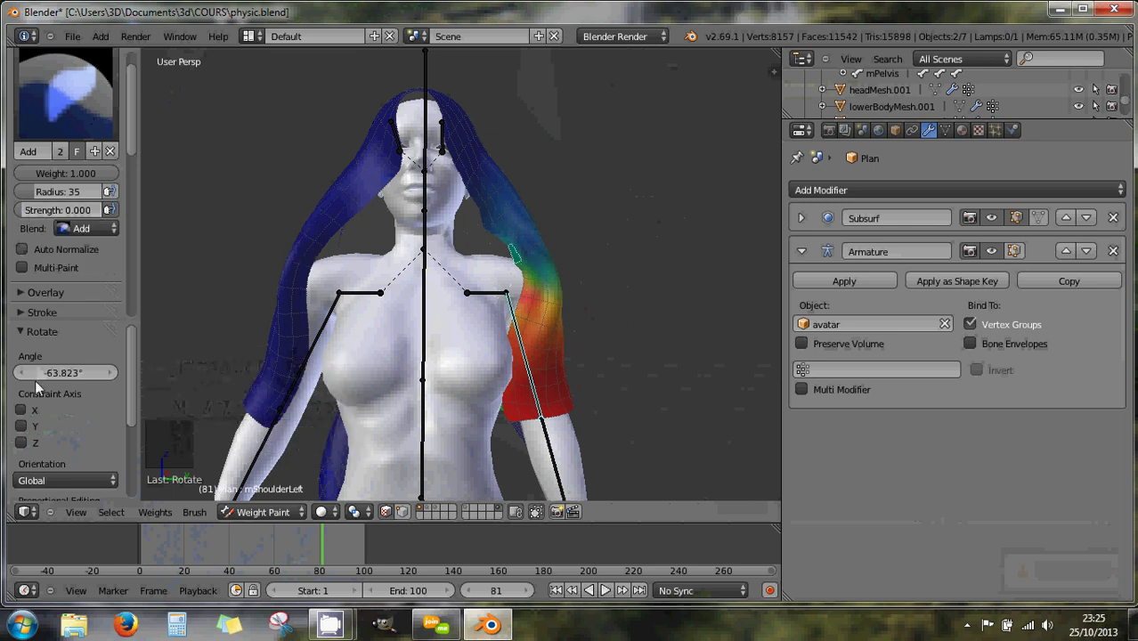
{"action": "left_click", "coordinate": [504, 265]}
{"action": "left_click", "coordinate": [515, 266]}
{"action": "left_click", "coordinate": [528, 271]}
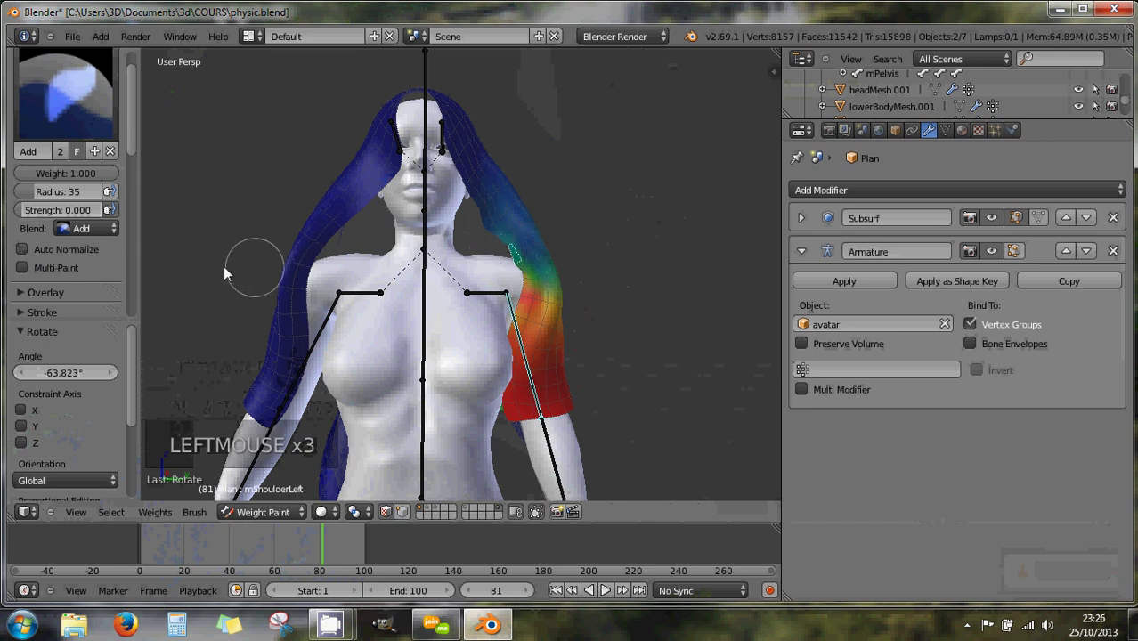
{"action": "left_click", "coordinate": [25, 274]}
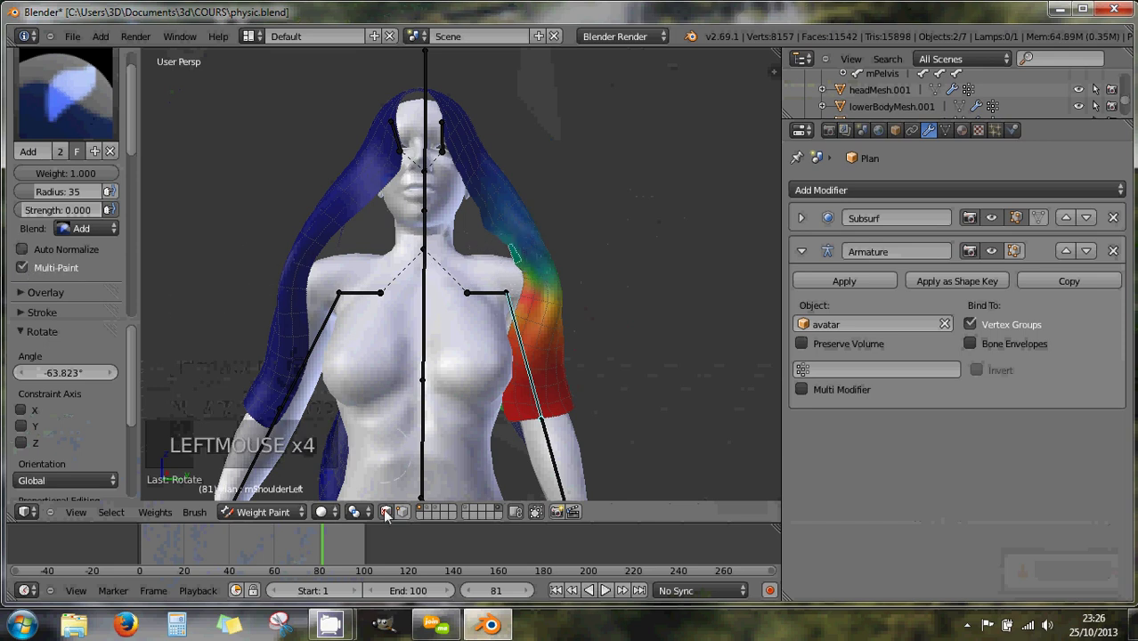
{"action": "left_click", "coordinate": [394, 517]}
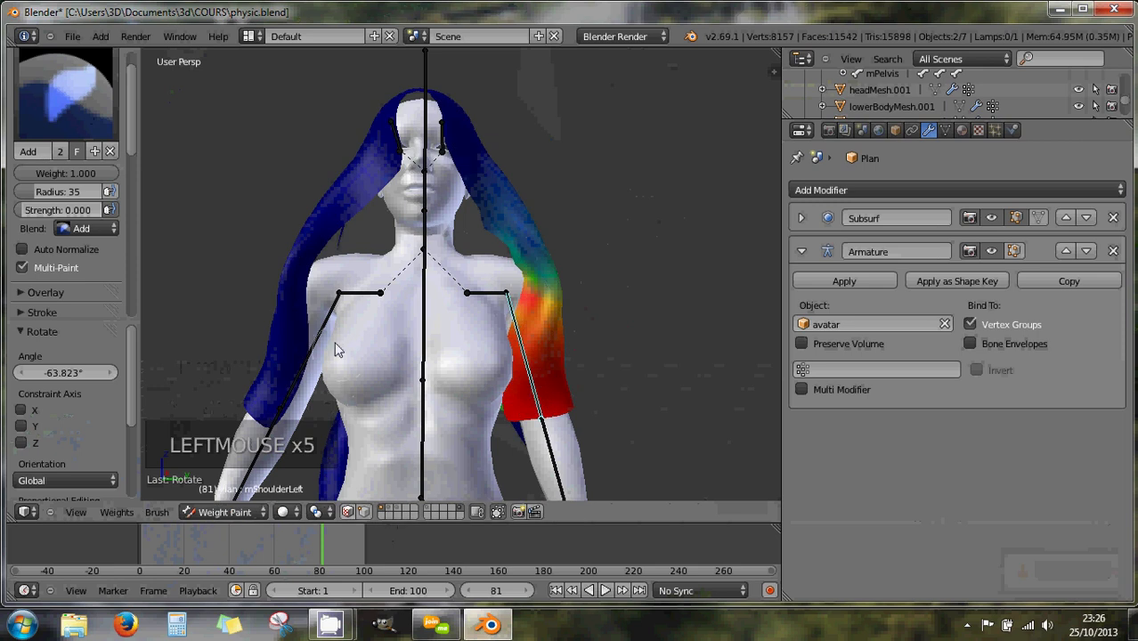
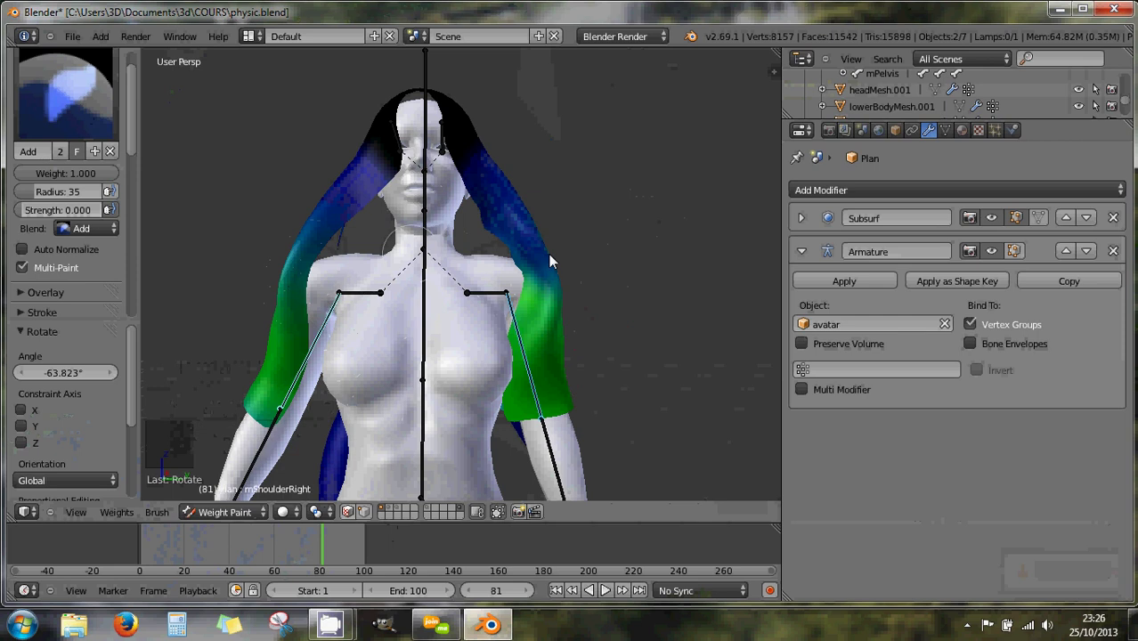
{"action": "scroll", "scroll_direction": "up", "scroll_amount": 3}
{"action": "left_click", "coordinate": [354, 511]}
{"action": "left_click", "coordinate": [527, 250]}
{"action": "left_click", "coordinate": [534, 253]}
{"action": "left_click", "coordinate": [537, 267]}
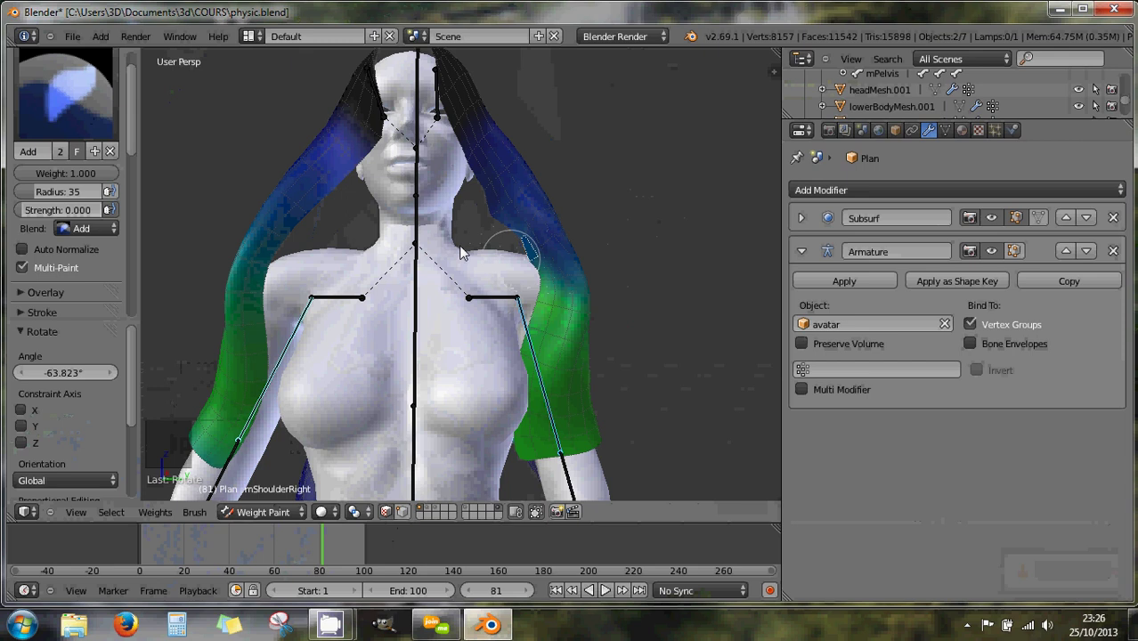
{"action": "right_click", "coordinate": [490, 302]}
{"action": "right_click", "coordinate": [489, 303]}
{"action": "left_click", "coordinate": [386, 521]}
{"action": "right_click", "coordinate": [485, 307]}
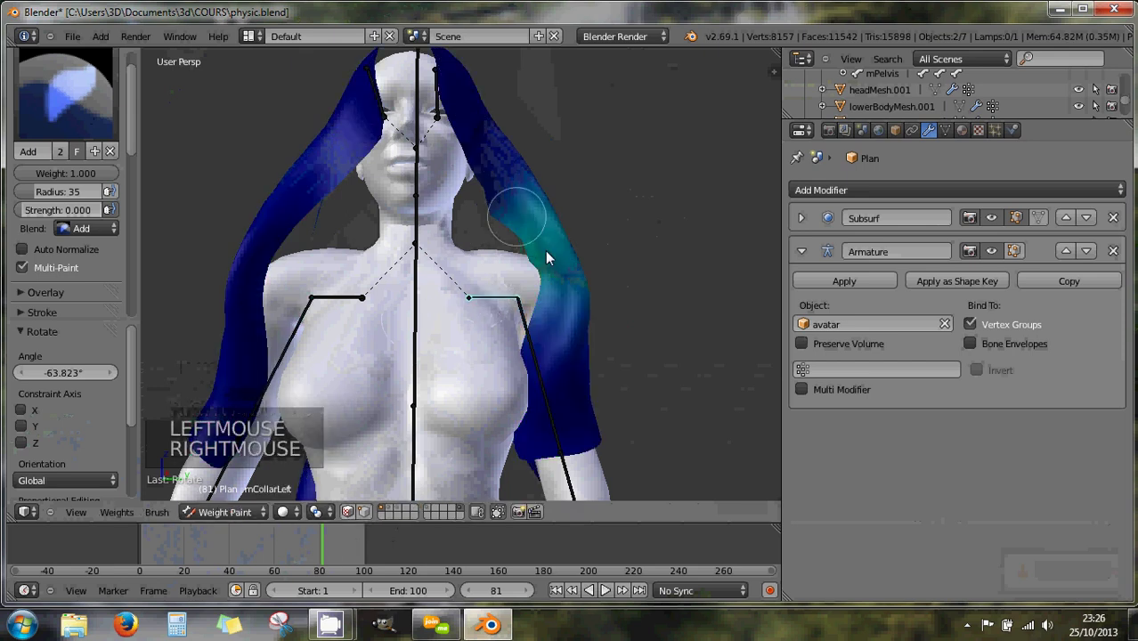
{"action": "right_click", "coordinate": [338, 304]}
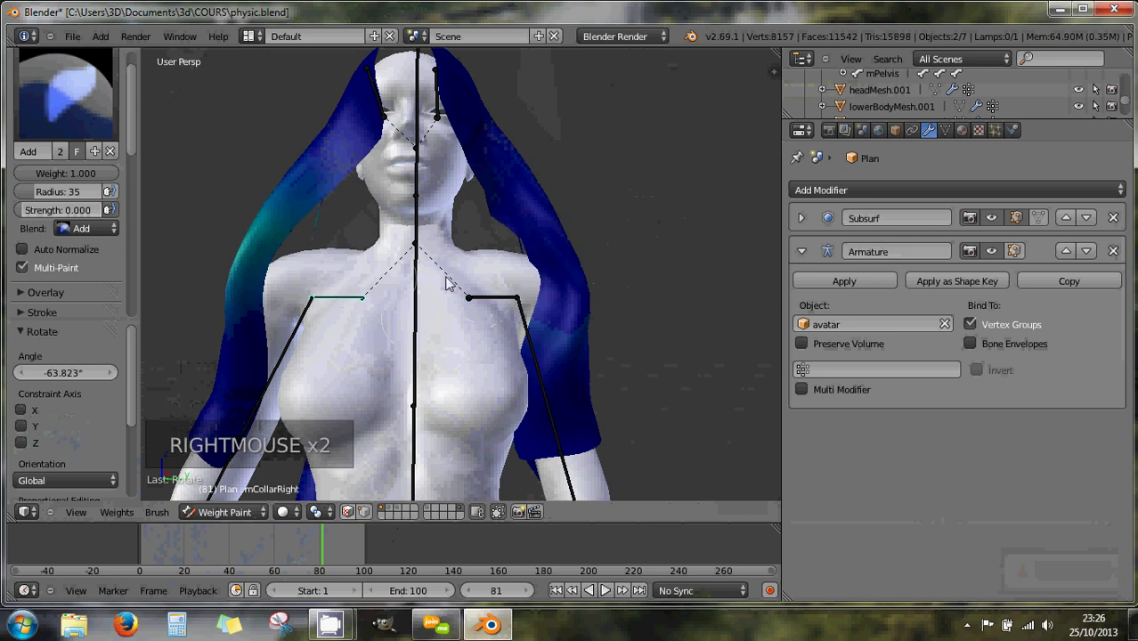
{"action": "right_click", "coordinate": [476, 296]}
{"action": "scroll", "scroll_direction": "down", "scroll_amount": 3}
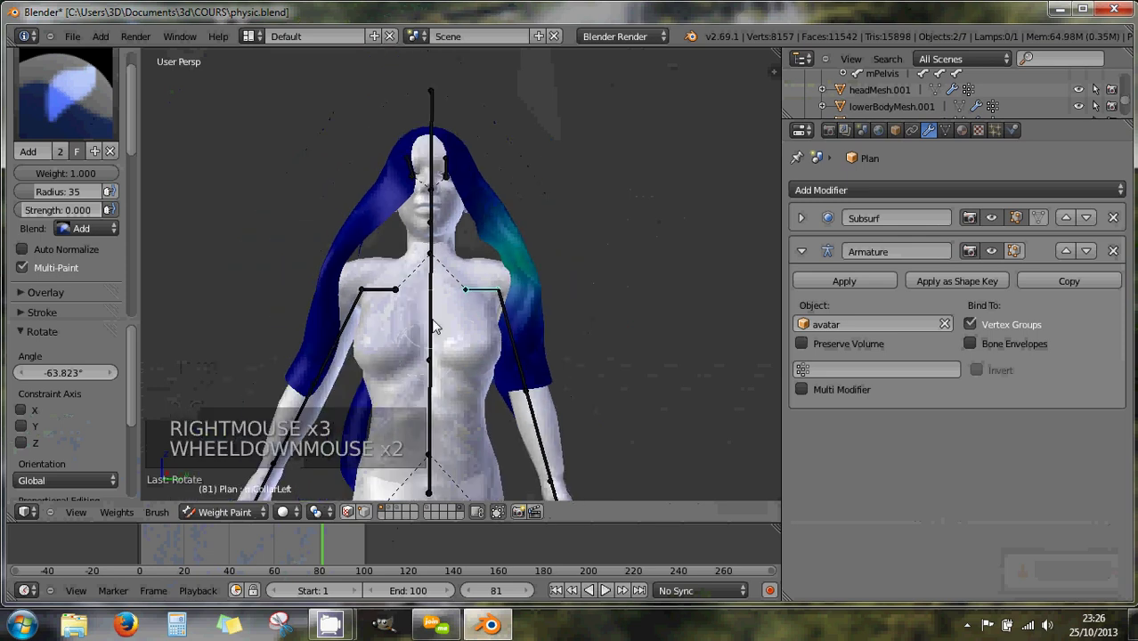
Step: Alternate between bones of the avatar's rig to inspect their weight influence on the veil
{"action": "right_click", "coordinate": [438, 264]}
{"action": "right_click", "coordinate": [438, 246]}
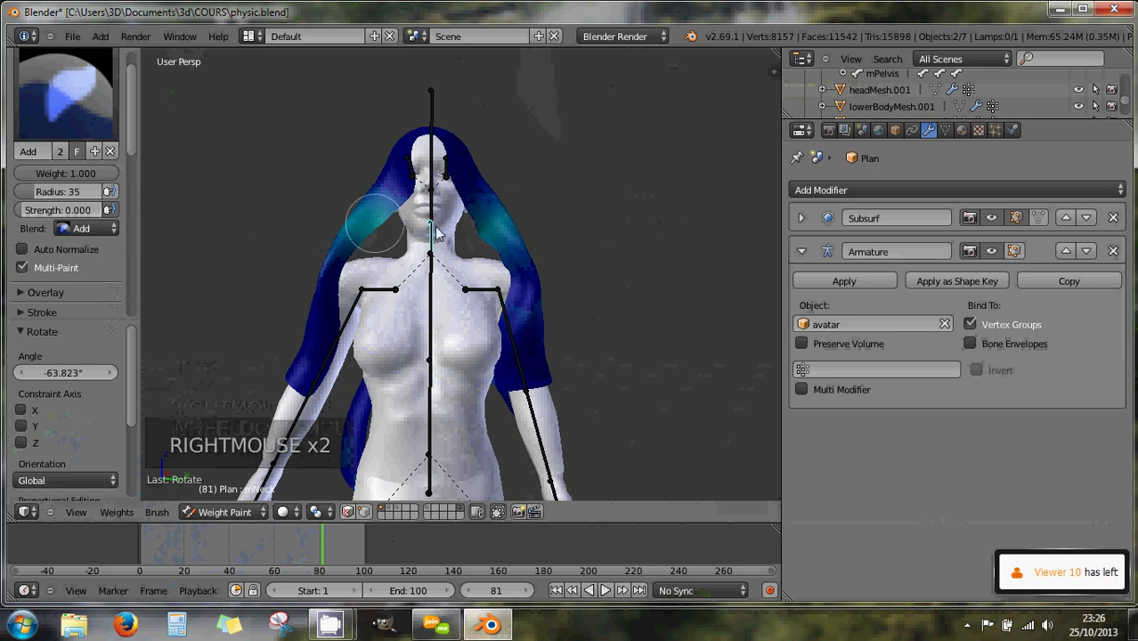
{"action": "right_click", "coordinate": [484, 299]}
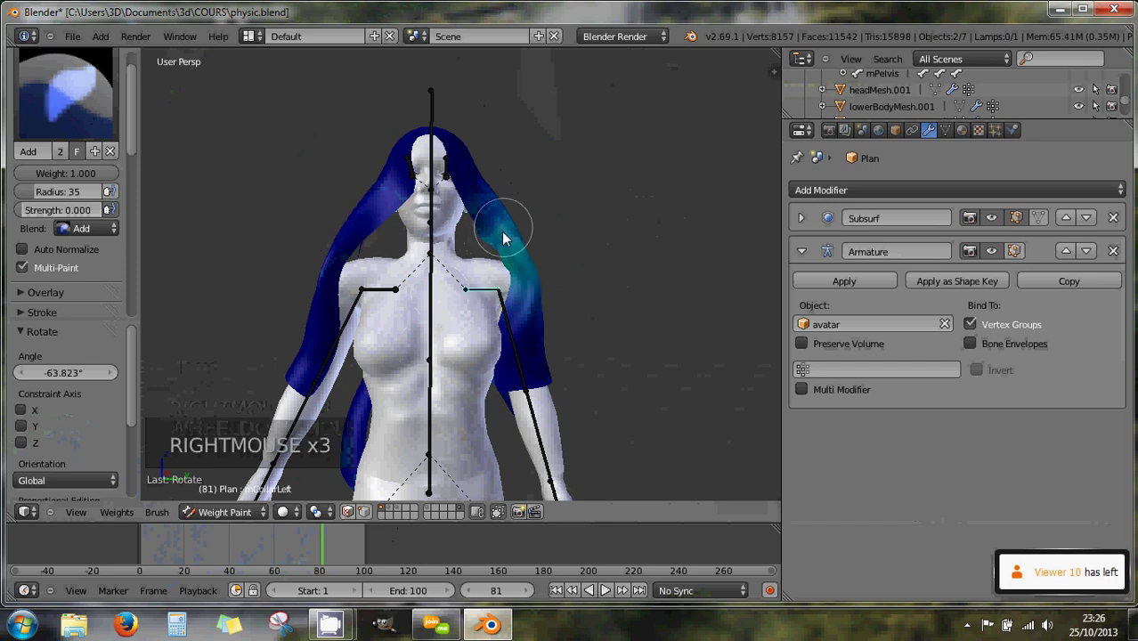
{"action": "right_click", "coordinate": [455, 257]}
{"action": "right_click", "coordinate": [480, 291]}
{"action": "right_click", "coordinate": [482, 293]}
{"action": "right_click", "coordinate": [450, 252]}
{"action": "right_click", "coordinate": [481, 293]}
{"action": "right_click", "coordinate": [436, 250]}
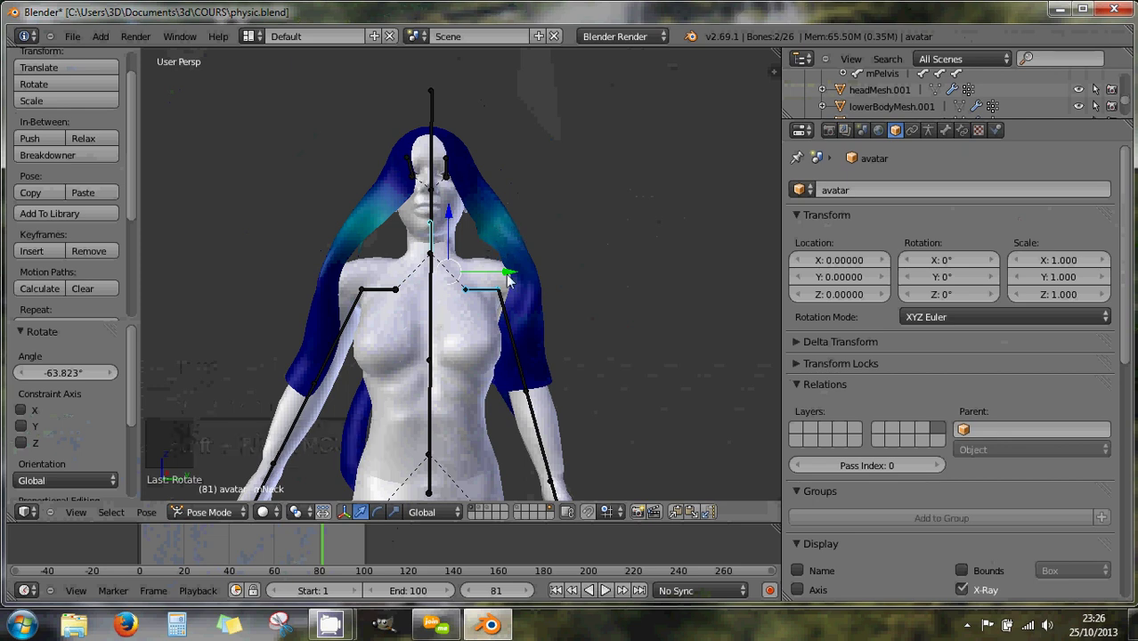
{"action": "right_click", "coordinate": [486, 297]}
Step: Select the shoulder bone, then the Plan veil to weight paint it with Subsurf and Armature (avatar)
{"action": "right_click", "coordinate": [435, 244]}
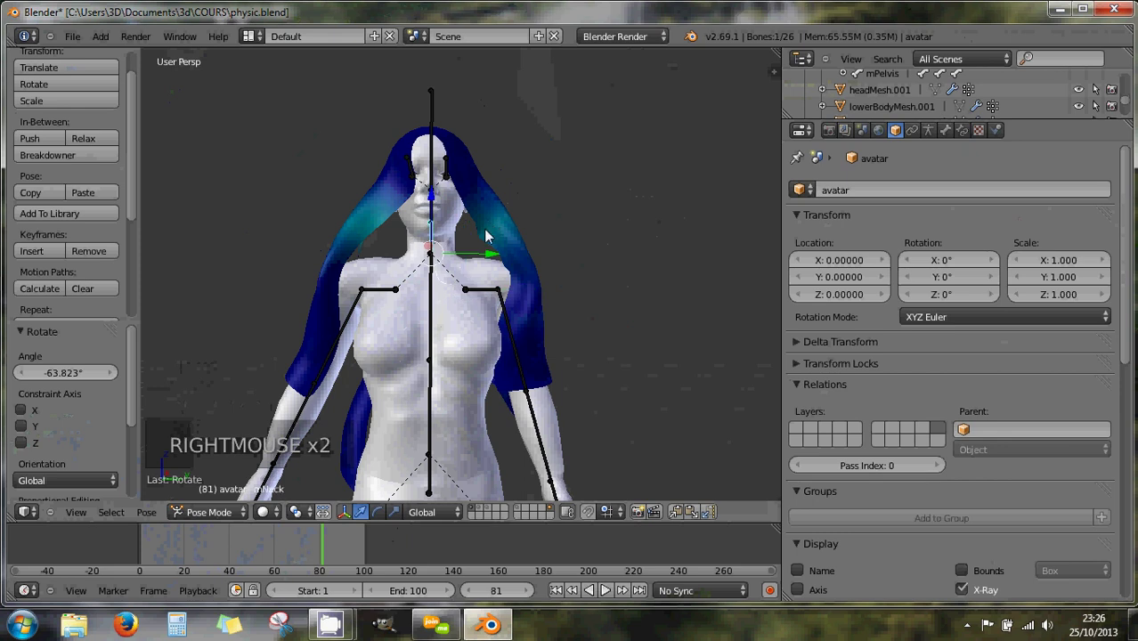
{"action": "right_click", "coordinate": [481, 293]}
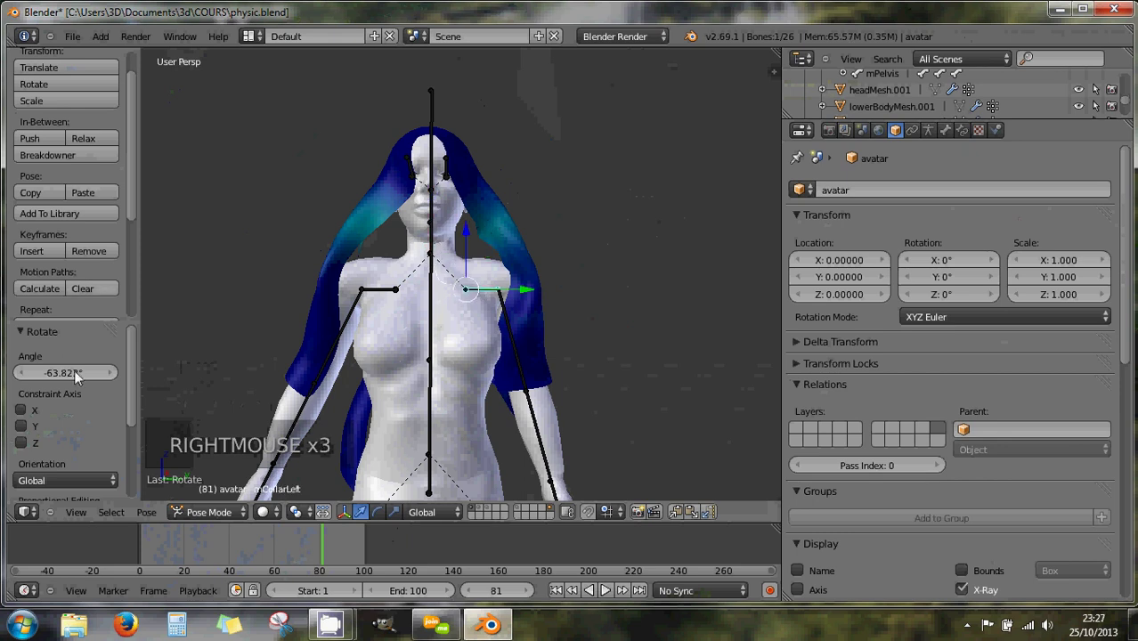
{"action": "left_click", "coordinate": [137, 224]}
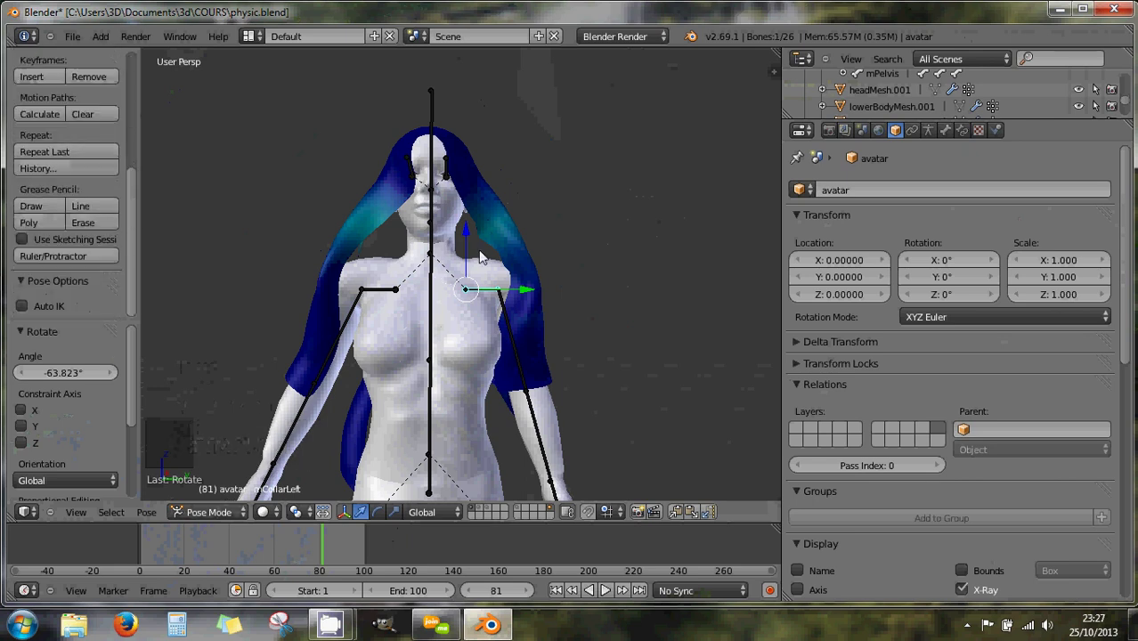
{"action": "right_click", "coordinate": [495, 236]}
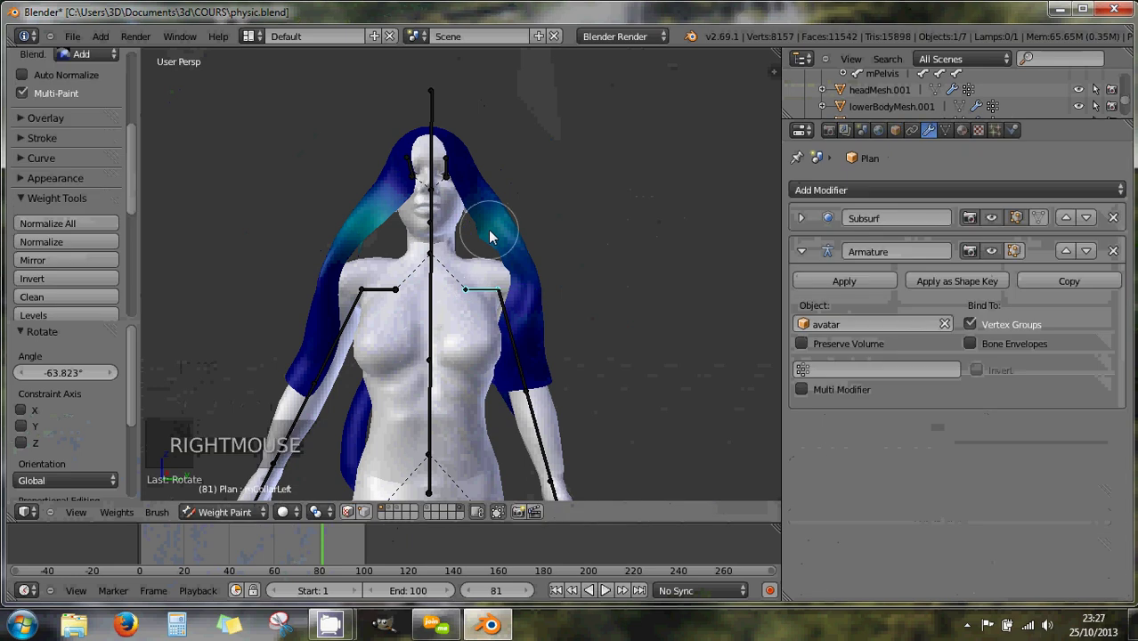
{"action": "left_click", "coordinate": [134, 213]}
{"action": "left_click", "coordinate": [51, 164]}
{"action": "left_click", "coordinate": [32, 144]}
{"action": "left_click", "coordinate": [32, 145]}
{"action": "left_click", "coordinate": [136, 170]}
{"action": "left_click", "coordinate": [74, 135]}
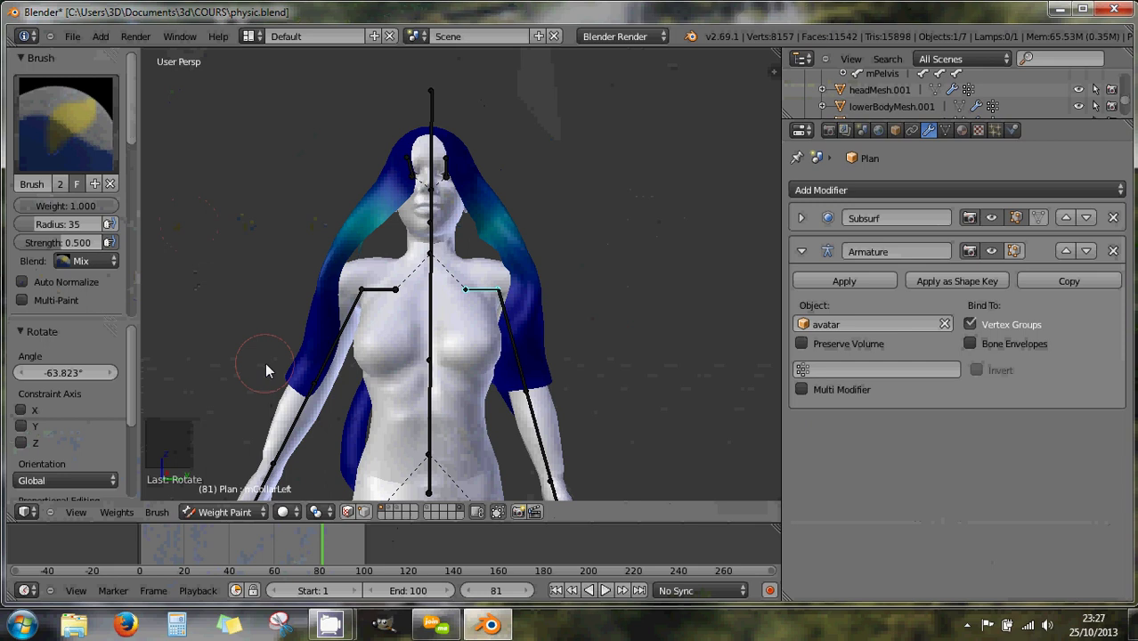
Step: Lower the Mix brush's paint weight by stepping the Weight field down repeatedly
{"action": "left_click", "coordinate": [104, 213]}
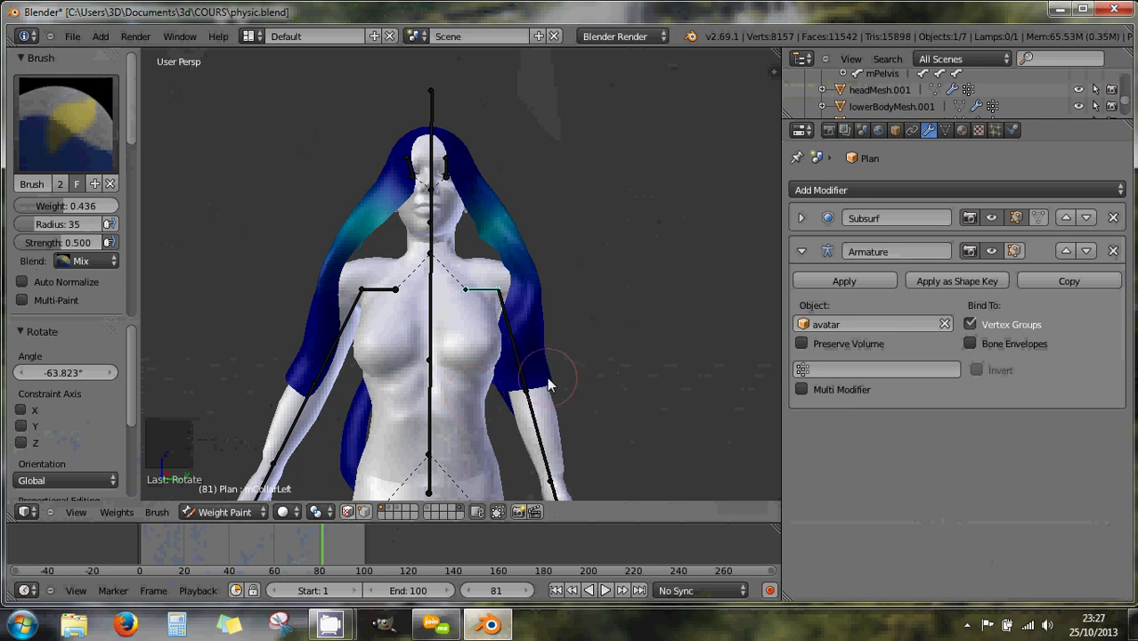
{"action": "left_click", "coordinate": [544, 376]}
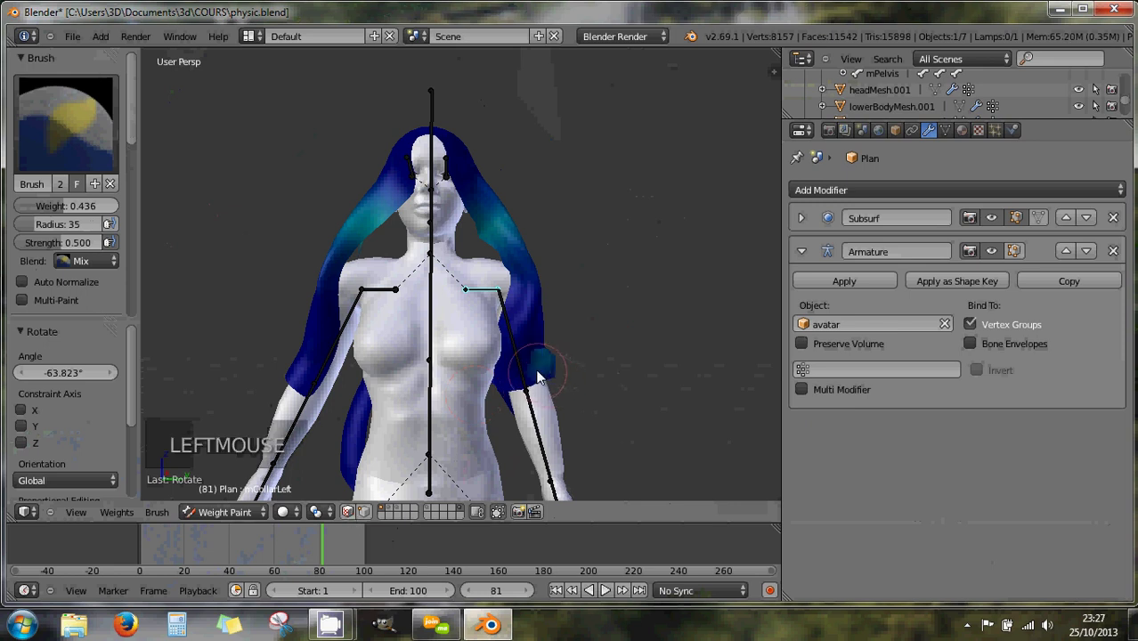
{"action": "left_click", "coordinate": [541, 375]}
{"action": "left_click", "coordinate": [543, 376]}
{"action": "double_click", "coordinate": [542, 376]}
{"action": "left_click", "coordinate": [545, 370]}
{"action": "left_click", "coordinate": [544, 370]}
{"action": "left_click", "coordinate": [544, 370]}
{"action": "double_click", "coordinate": [545, 370]}
{"action": "double_click", "coordinate": [545, 370]}
{"action": "left_click", "coordinate": [531, 381]}
{"action": "left_click", "coordinate": [518, 387]}
{"action": "left_click", "coordinate": [539, 368]}
{"action": "left_click", "coordinate": [533, 373]}
{"action": "double_click", "coordinate": [527, 376]}
{"action": "left_click", "coordinate": [544, 370]}
{"action": "left_click", "coordinate": [545, 368]}
{"action": "double_click", "coordinate": [546, 367]}
{"action": "left_click", "coordinate": [535, 373]}
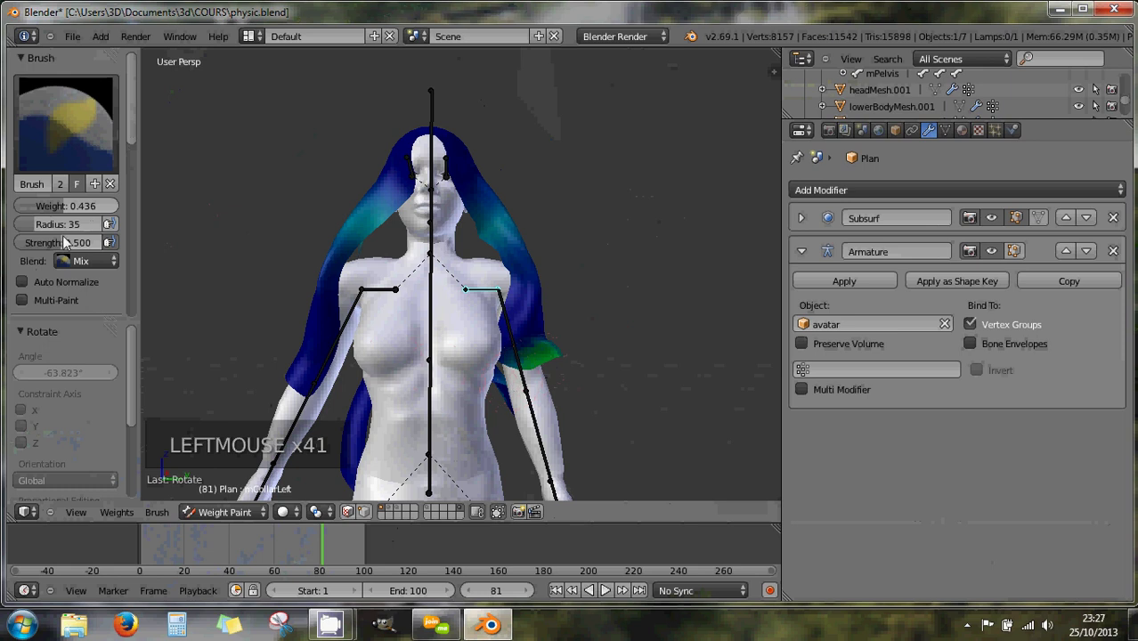
Step: Step the brush weight back up until it returns to full
{"action": "left_click", "coordinate": [93, 213]}
{"action": "left_click", "coordinate": [545, 374]}
{"action": "double_click", "coordinate": [545, 374]}
{"action": "double_click", "coordinate": [527, 365]}
{"action": "left_click", "coordinate": [539, 360]}
{"action": "left_click", "coordinate": [542, 356]}
{"action": "left_click", "coordinate": [549, 358]}
{"action": "left_click", "coordinate": [554, 356]}
{"action": "left_click", "coordinate": [554, 357]}
{"action": "double_click", "coordinate": [562, 352]}
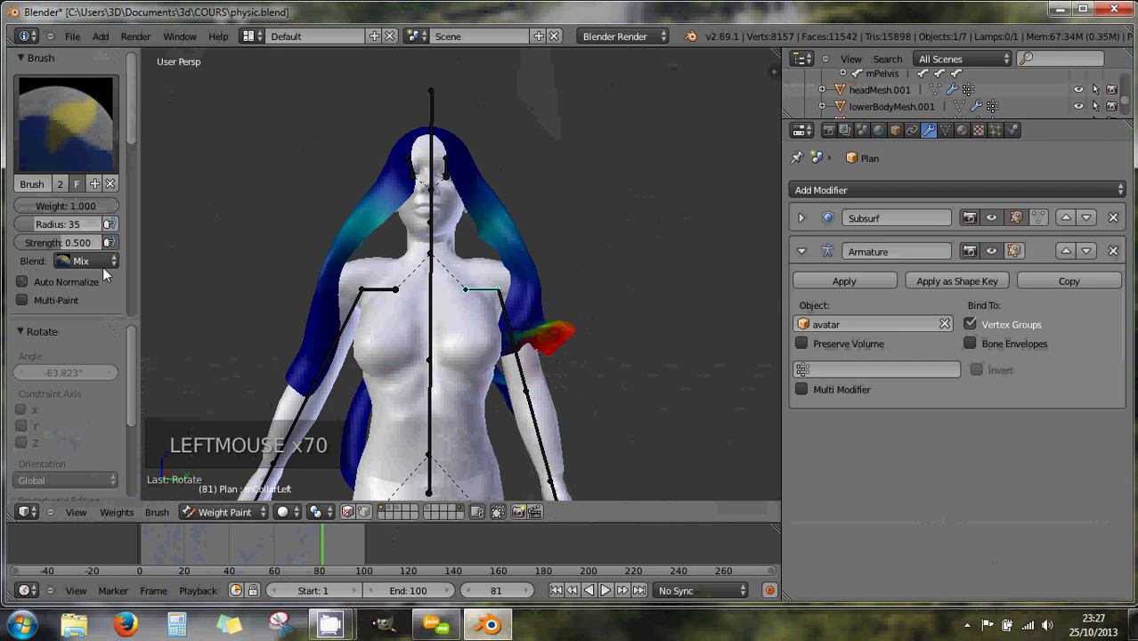
Step: Set the Mix brush weight to 0.000, keeping radius 35 and strength 0.5
{"action": "left_click", "coordinate": [94, 212]}
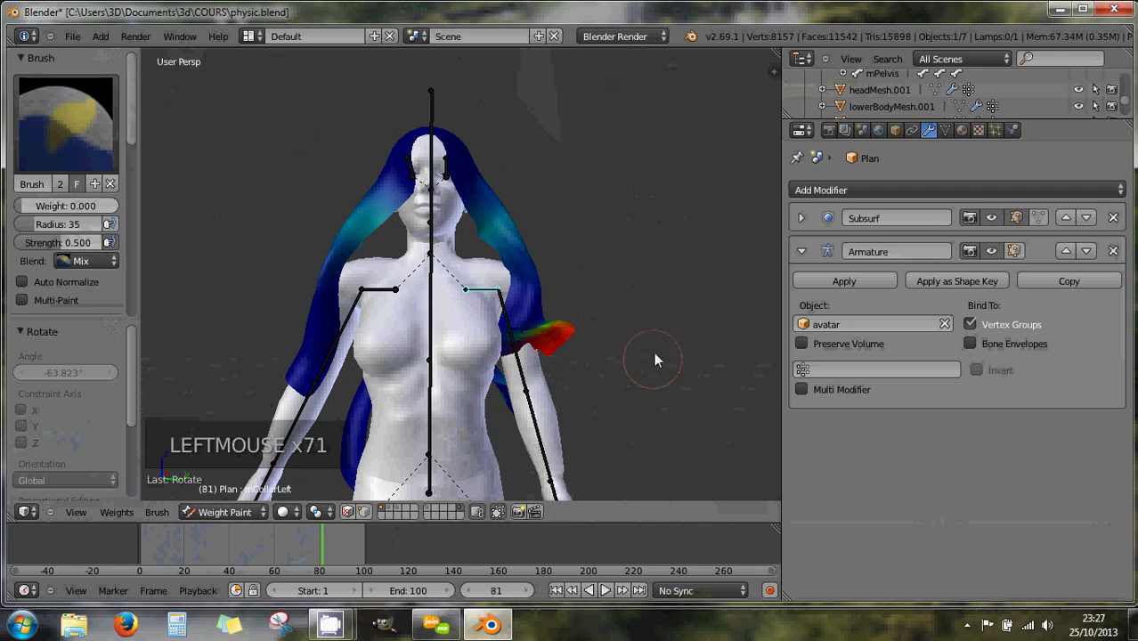
{"action": "double_click", "coordinate": [562, 348]}
{"action": "left_click", "coordinate": [549, 346]}
{"action": "left_click", "coordinate": [532, 349]}
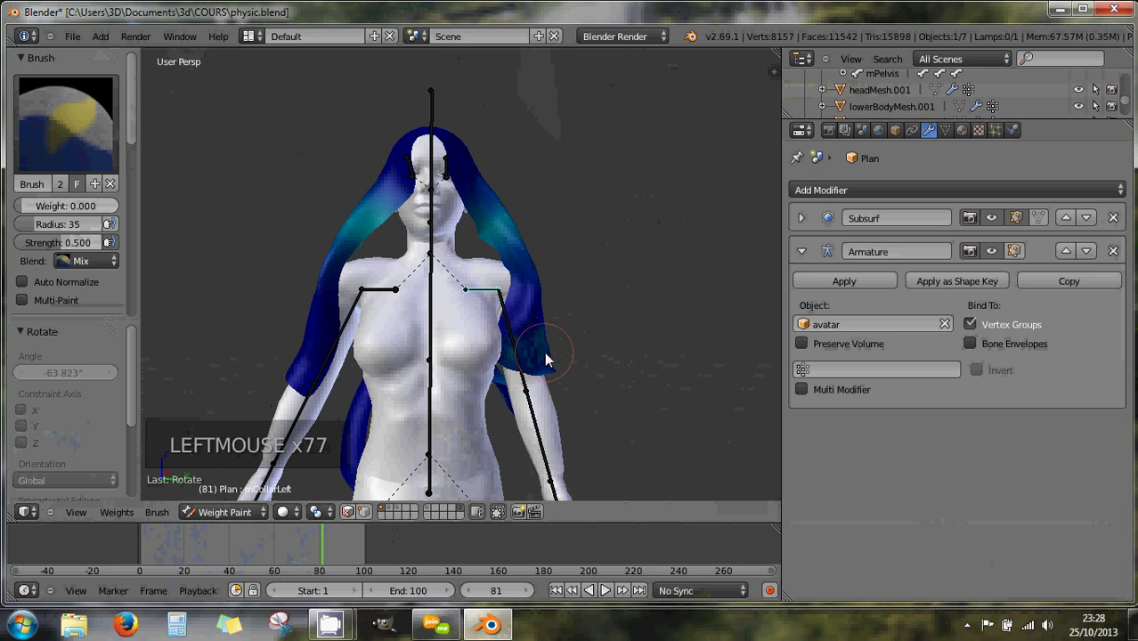
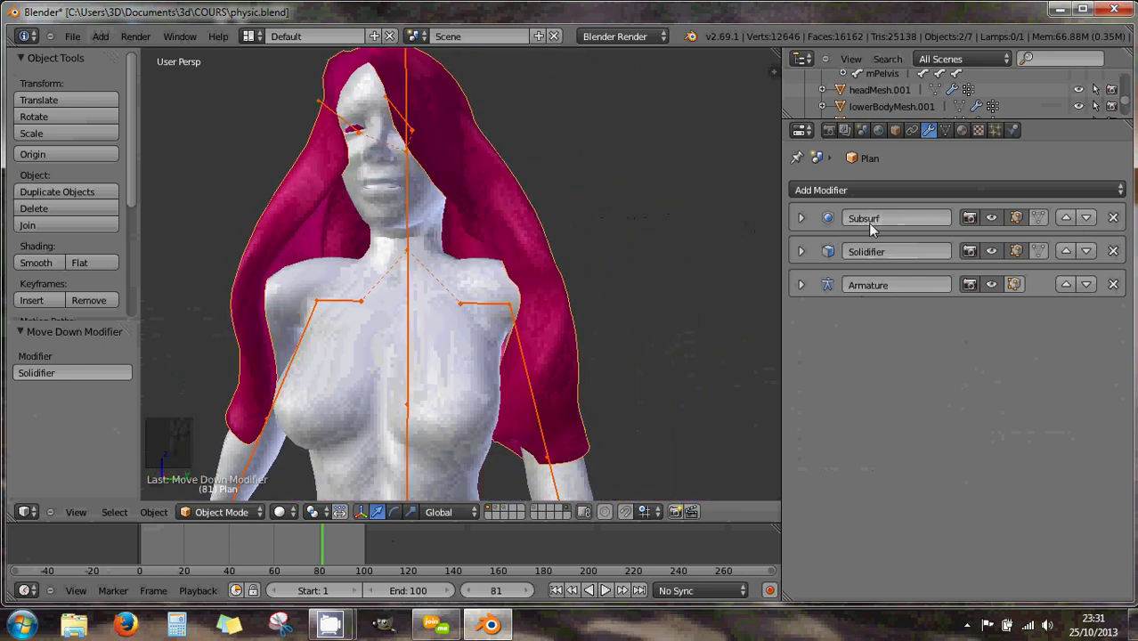
Step: Try both orders, then leave Solidifier above Subsurf with Armature last, checking the veil from behind
{"action": "middle_click", "coordinate": [478, 277]}
{"action": "middle_click", "coordinate": [537, 272]}
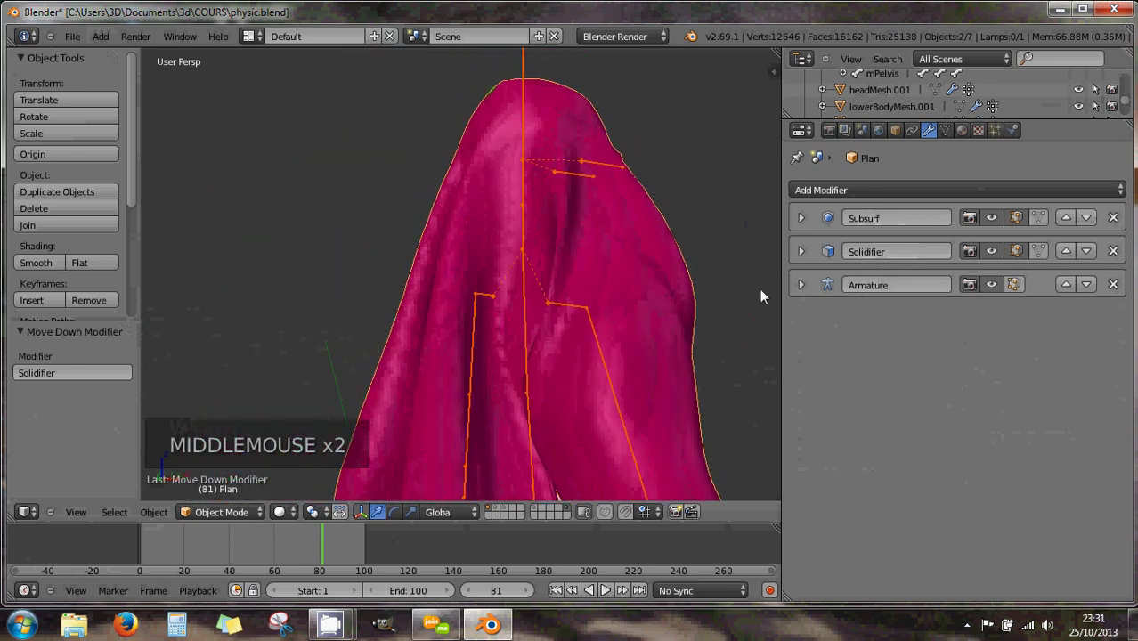
{"action": "left_click", "coordinate": [1072, 259]}
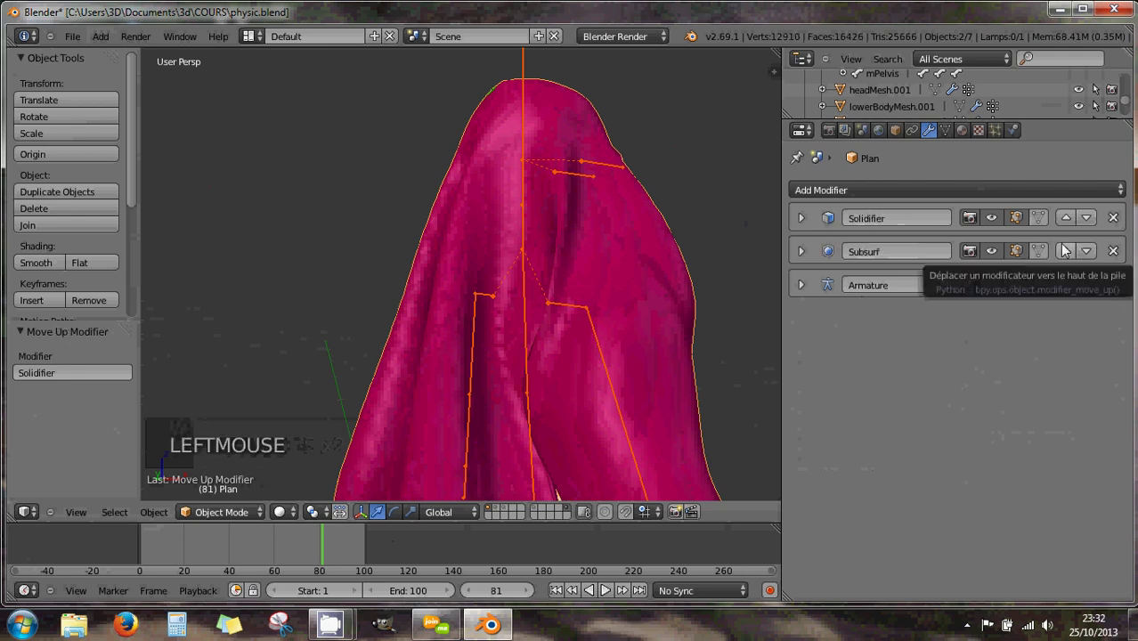
{"action": "left_click", "coordinate": [1091, 226]}
{"action": "middle_click", "coordinate": [536, 307]}
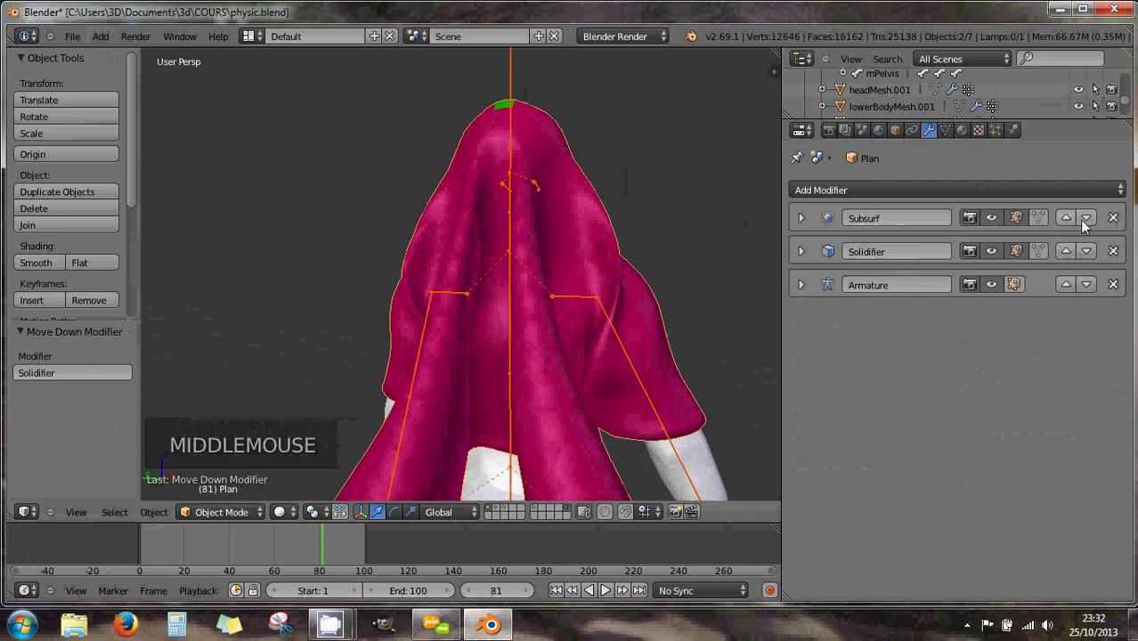
{"action": "left_click", "coordinate": [1089, 223]}
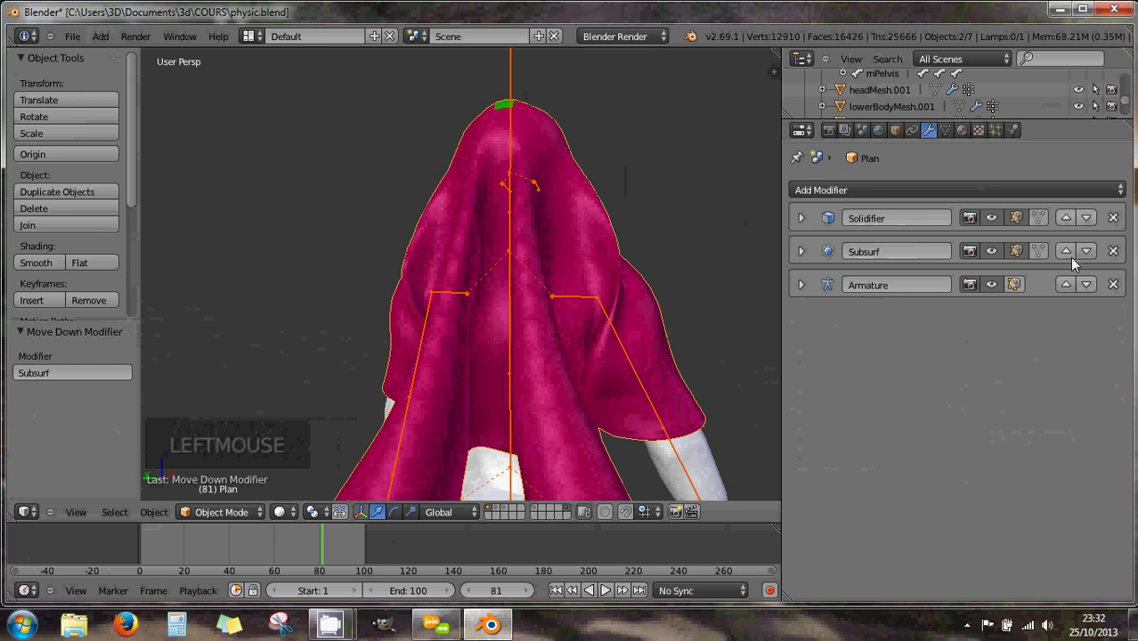
{"action": "left_click", "coordinate": [1071, 257]}
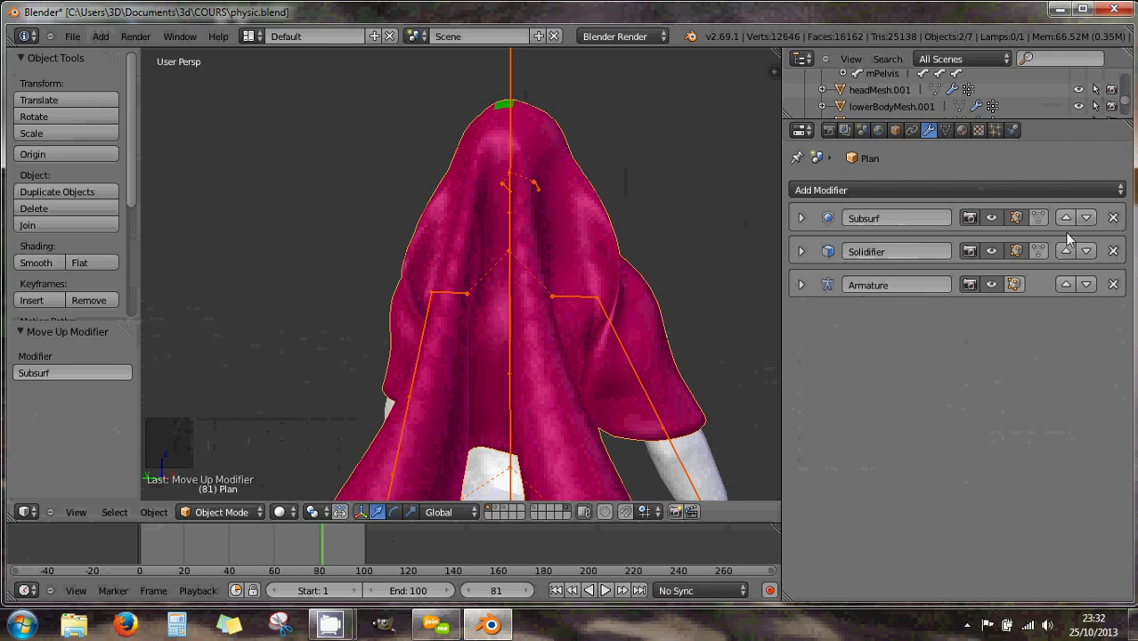
{"action": "left_click", "coordinate": [1072, 256]}
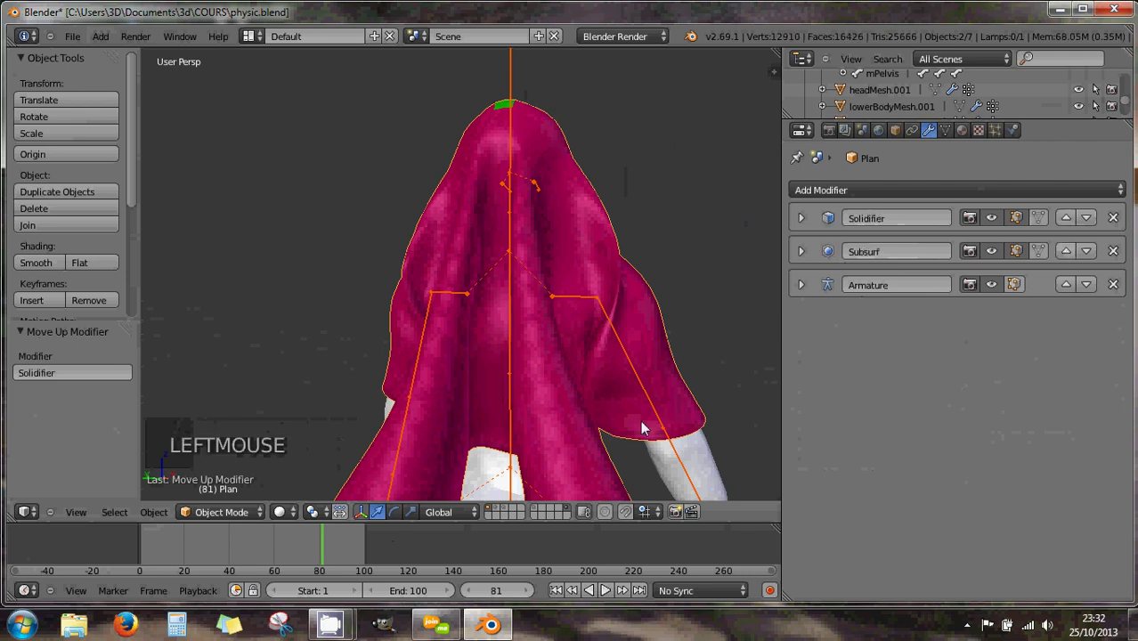
{"action": "middle_click", "coordinate": [695, 425]}
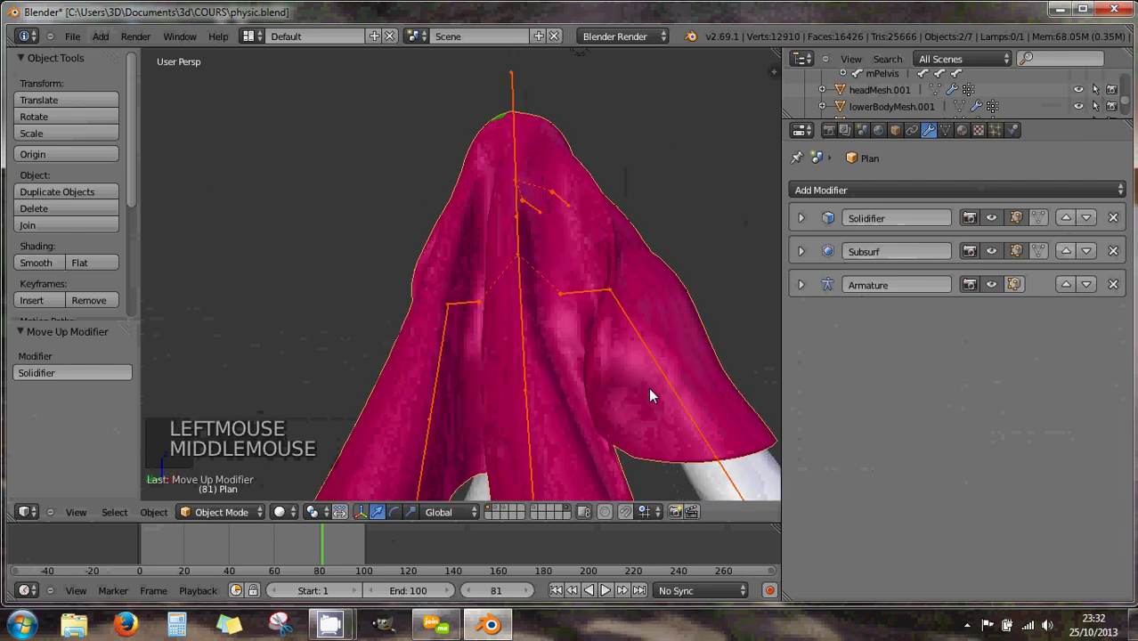
{"action": "scroll", "scroll_direction": "down", "scroll_amount": 3}
{"action": "scroll", "scroll_direction": "down", "scroll_amount": 3}
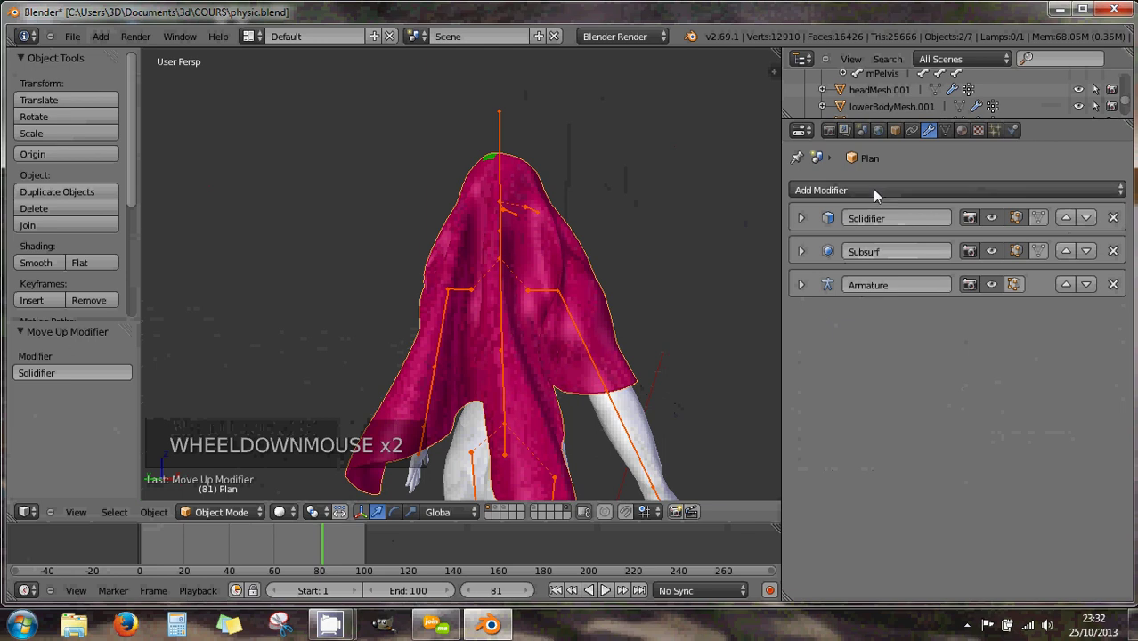
Step: Add an Edge Split modifier at the end of Plan's stack and collapse its settings
{"action": "left_click", "coordinate": [878, 197]}
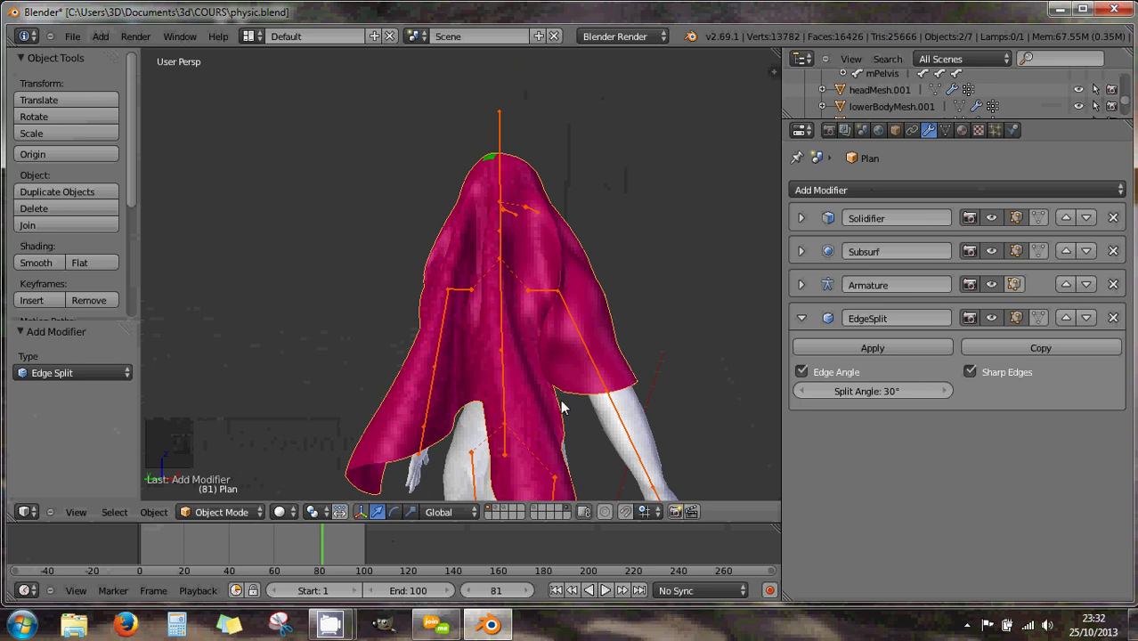
{"action": "middle_click", "coordinate": [506, 400]}
{"action": "middle_click", "coordinate": [469, 386]}
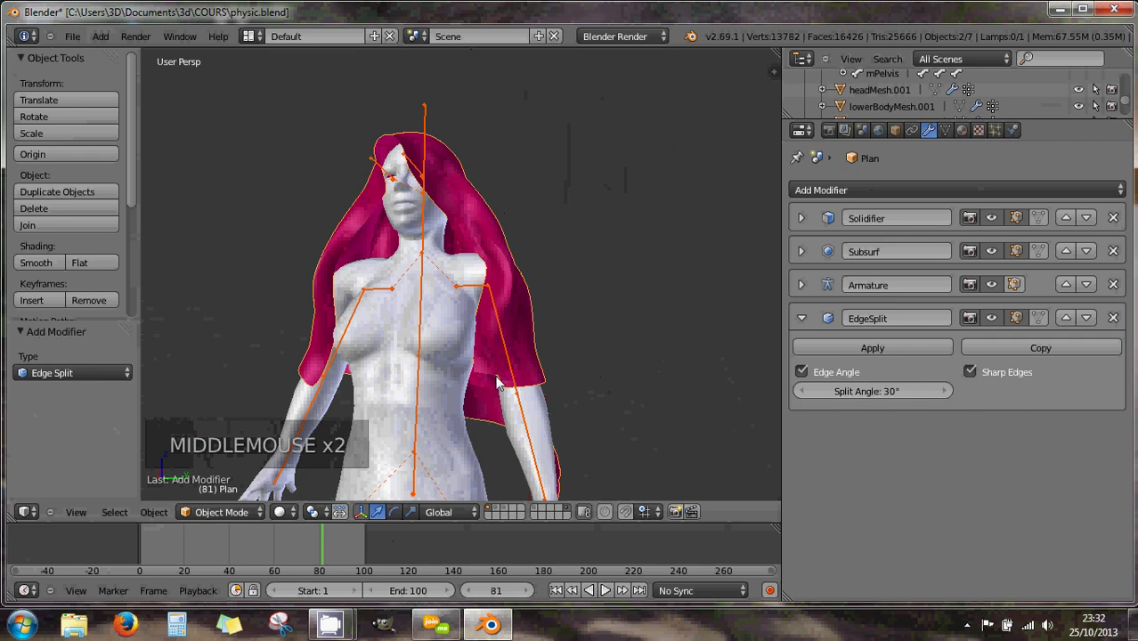
{"action": "middle_click", "coordinate": [512, 382]}
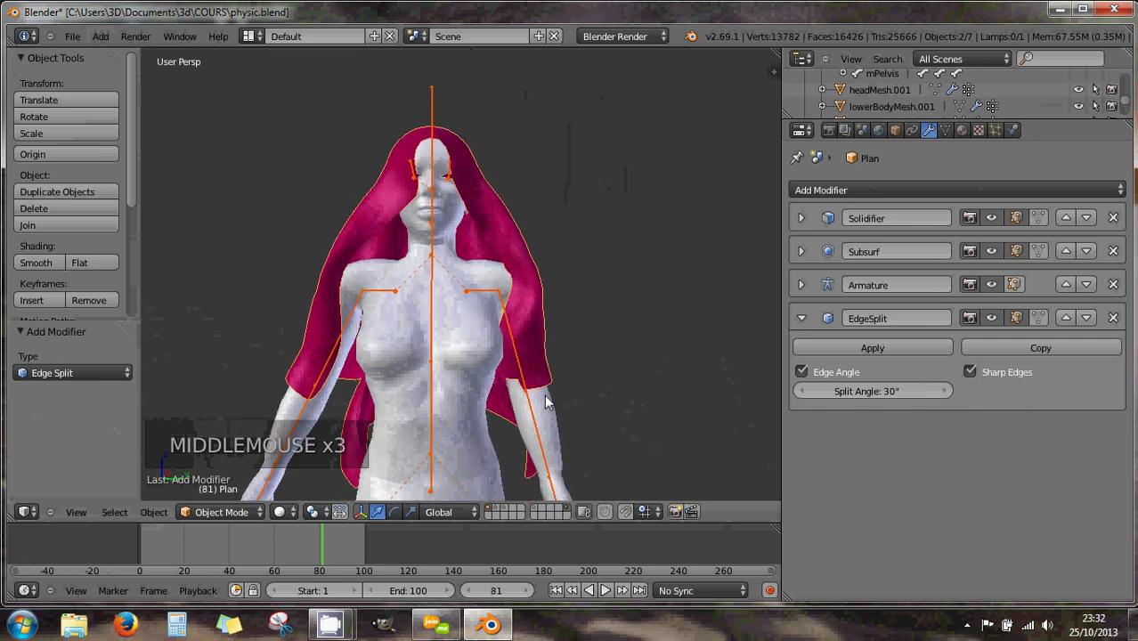
{"action": "scroll", "scroll_direction": "up", "scroll_amount": 3}
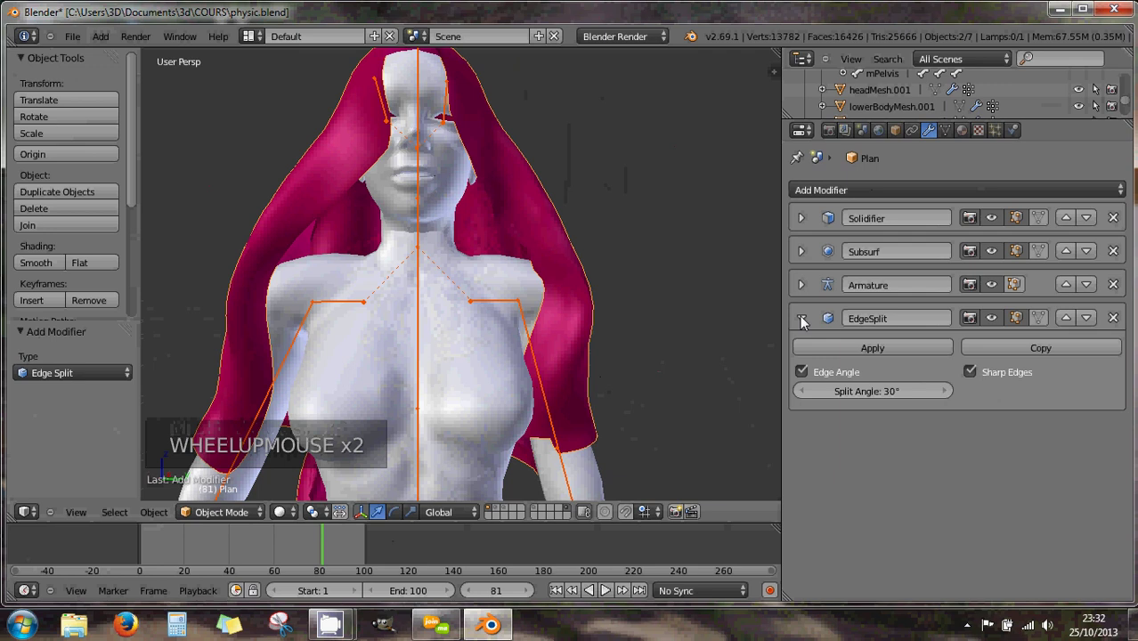
{"action": "left_click", "coordinate": [807, 320]}
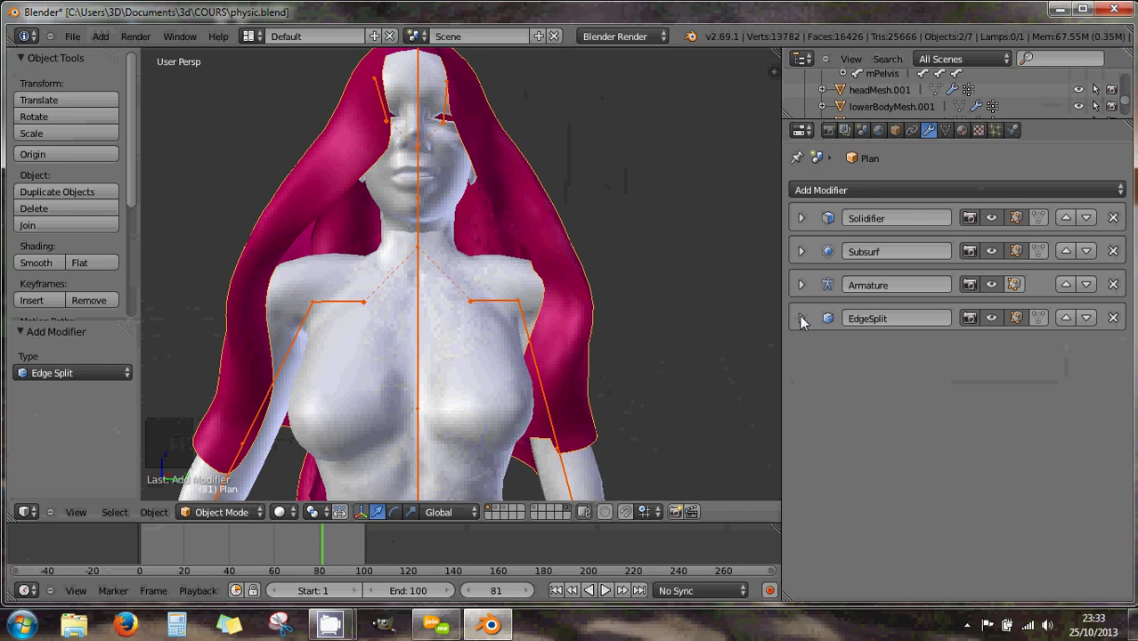
{"action": "scroll", "scroll_direction": "down", "scroll_amount": 3}
{"action": "middle_click", "coordinate": [509, 265]}
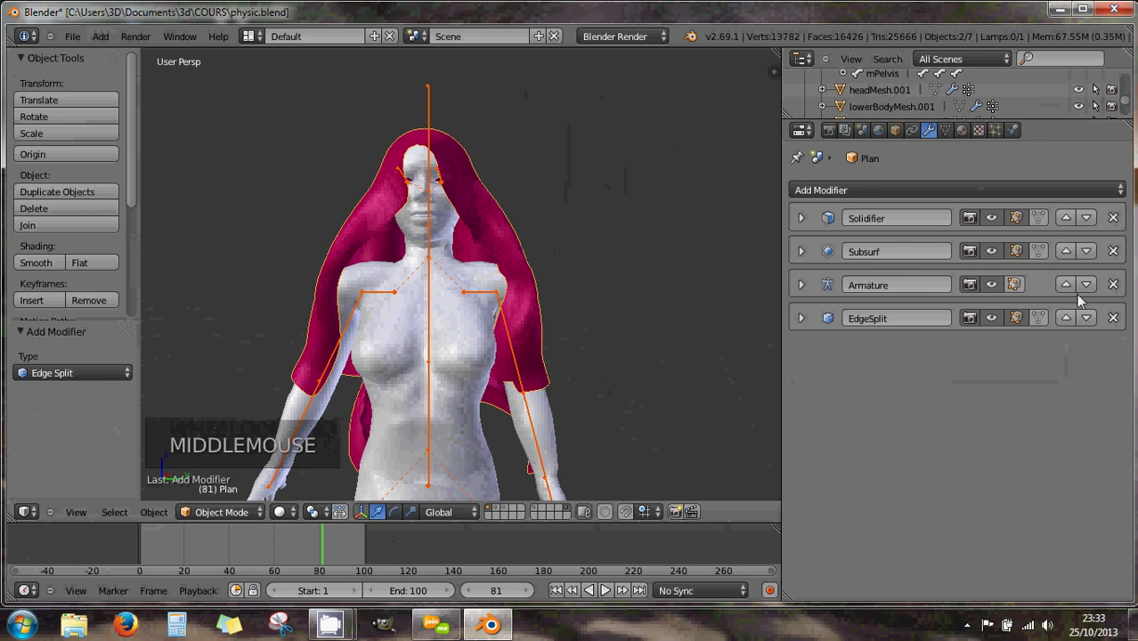
{"action": "left_click", "coordinate": [1091, 292]}
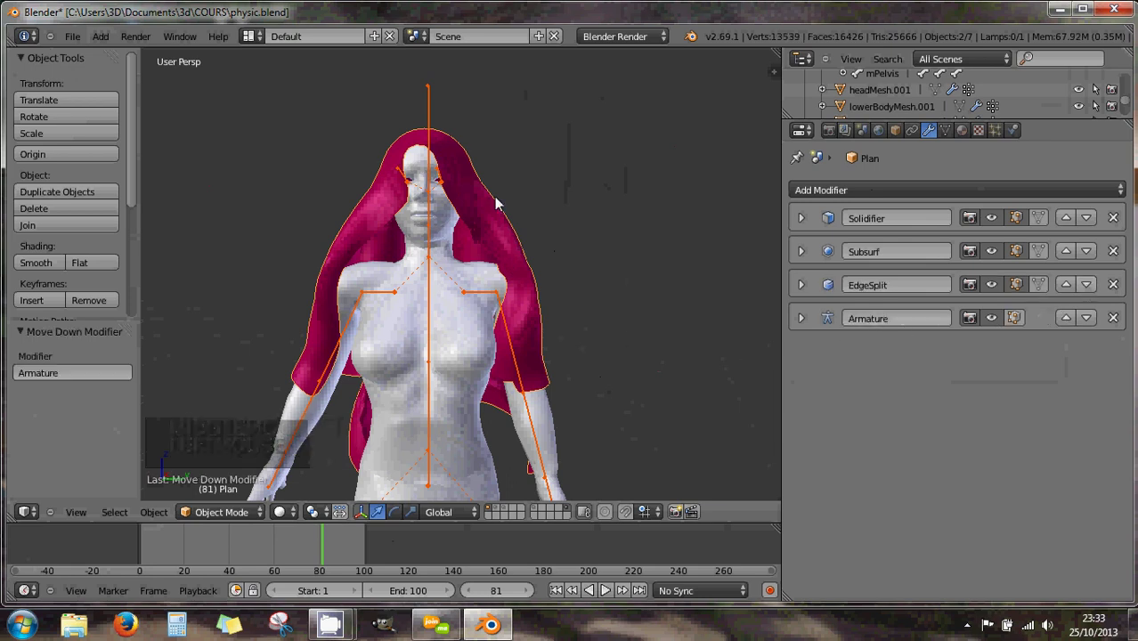
{"action": "middle_click", "coordinate": [532, 322]}
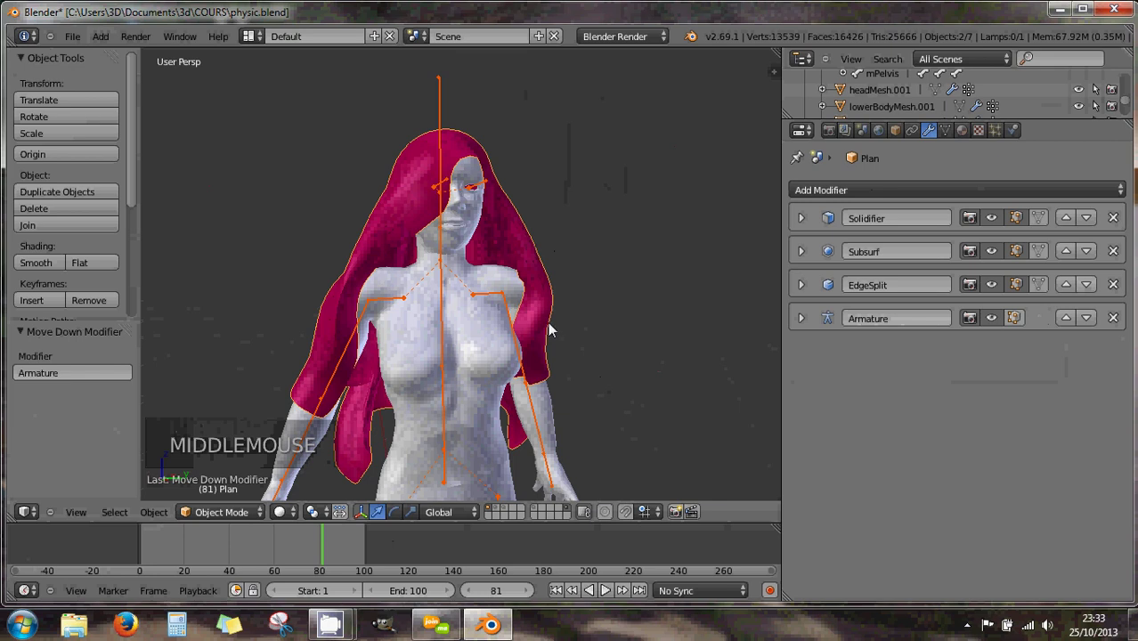
{"action": "middle_click", "coordinate": [435, 312]}
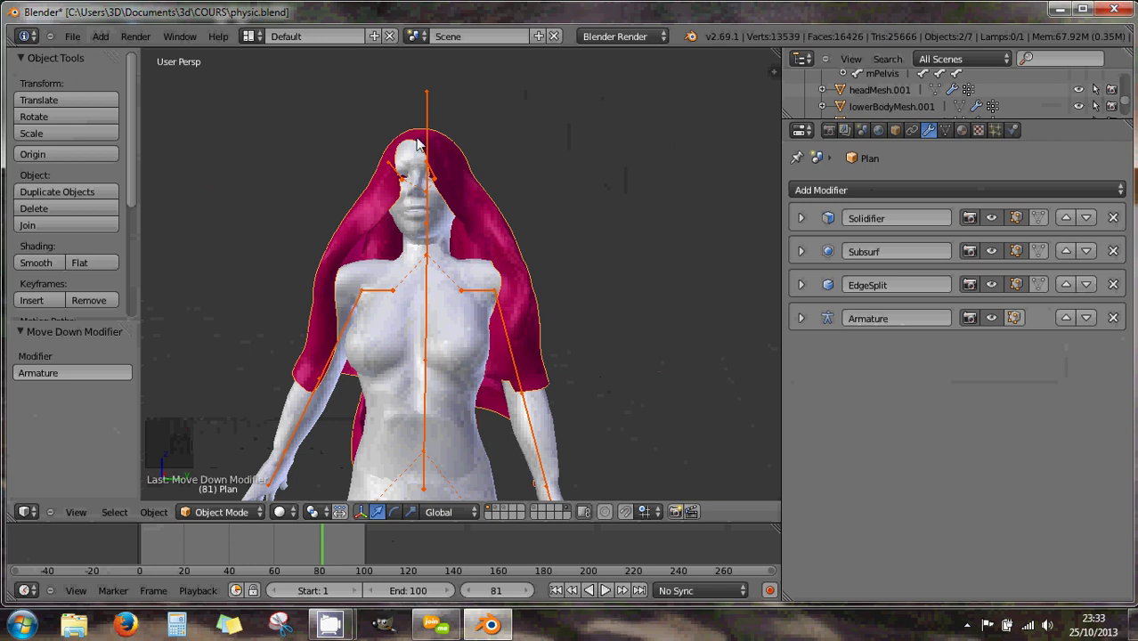
{"action": "right_click", "coordinate": [431, 107]}
{"action": "right_click", "coordinate": [469, 192]}
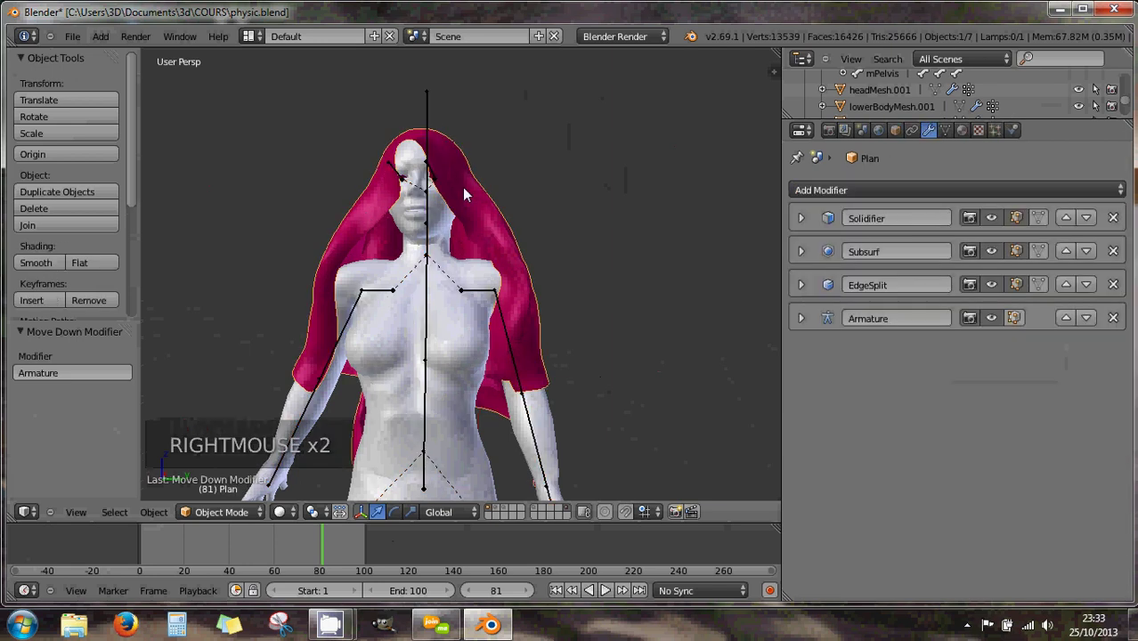
{"action": "right_click", "coordinate": [479, 204]}
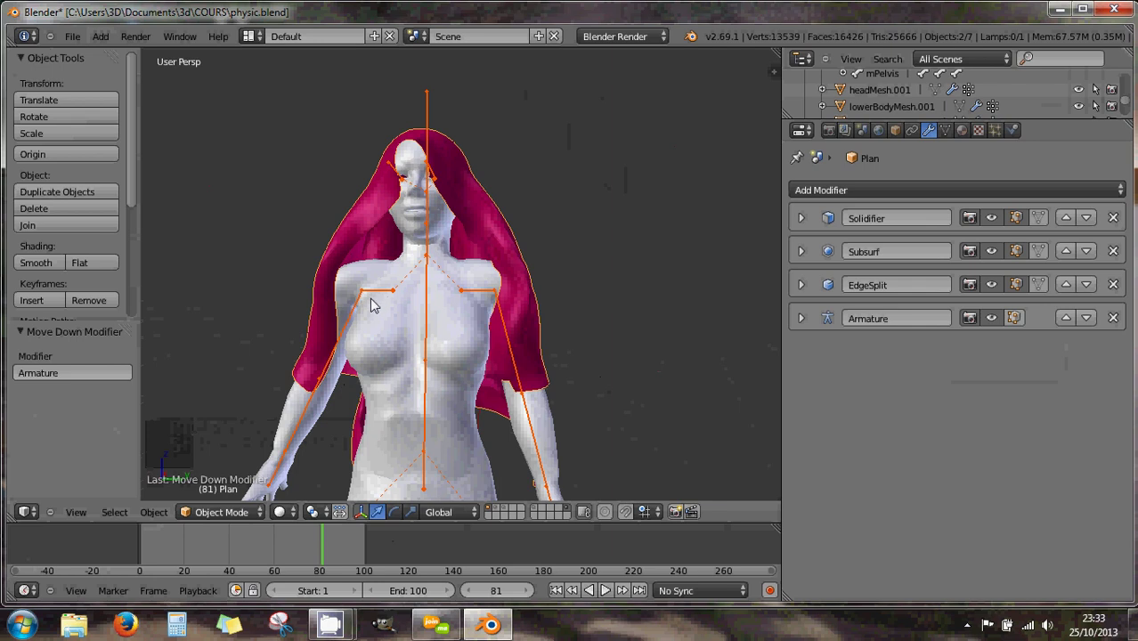
{"action": "middle_click", "coordinate": [392, 271]}
{"action": "scroll", "scroll_direction": "up", "scroll_amount": 3}
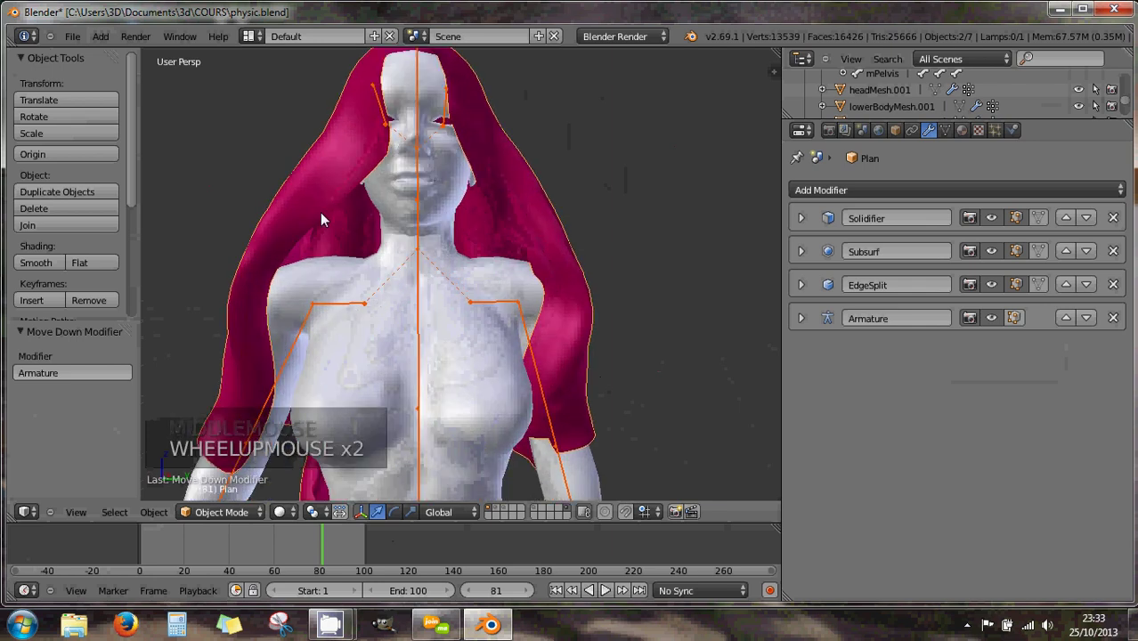
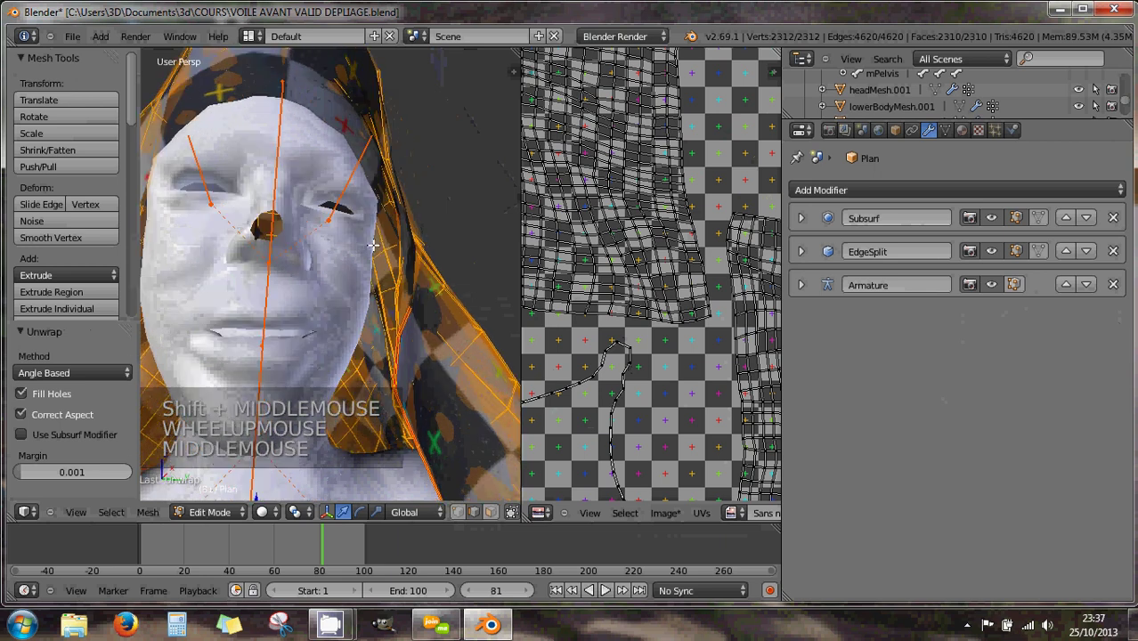
Step: Clear the UV seams on the selected veil edges via Ctrl+E > Clear Seam
{"action": "scroll", "scroll_direction": "down", "scroll_amount": 3}
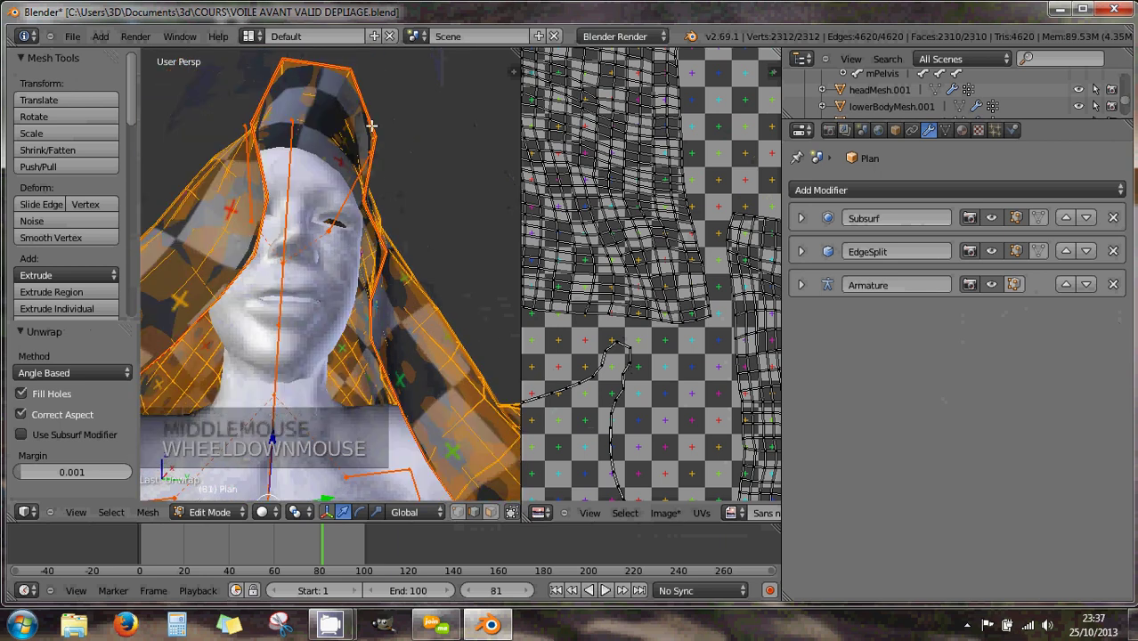
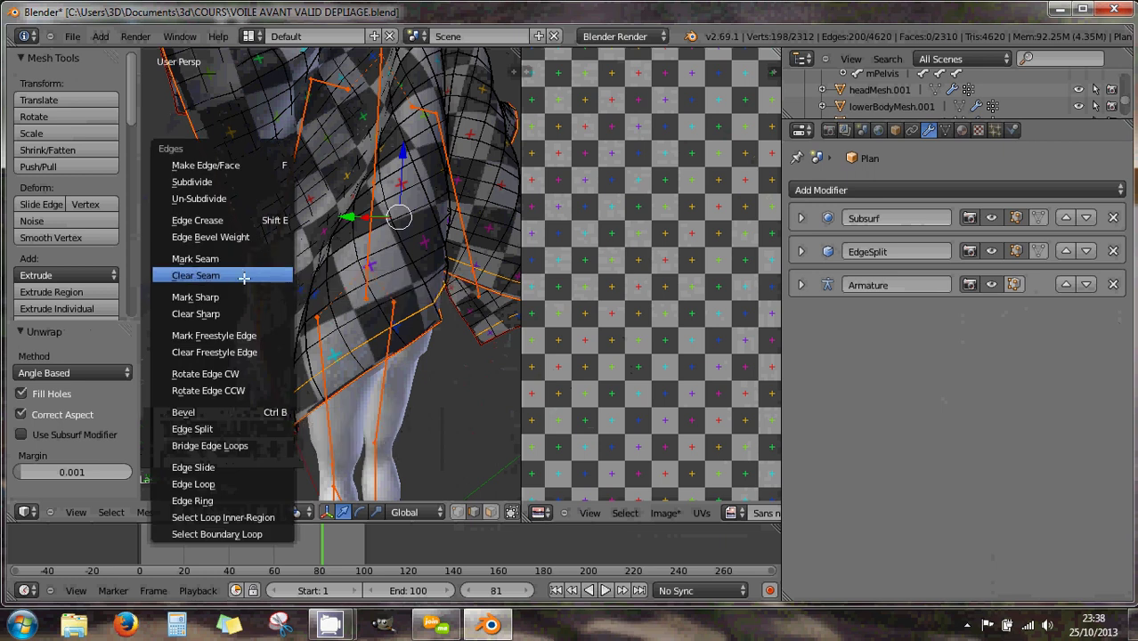
{"action": "key", "text": "ctrl+e"}
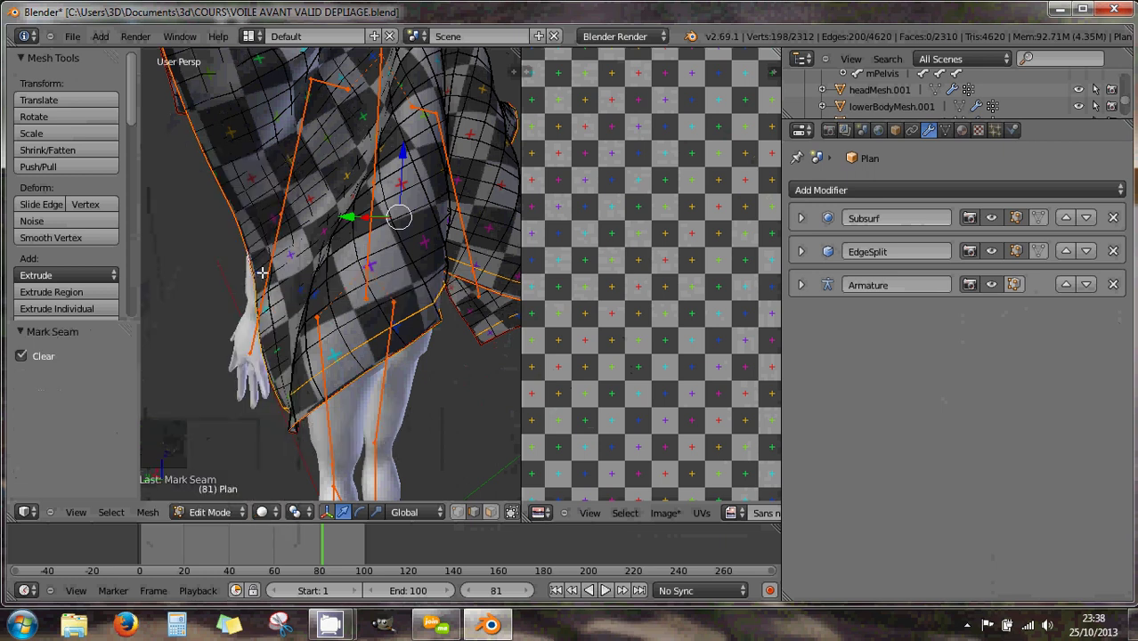
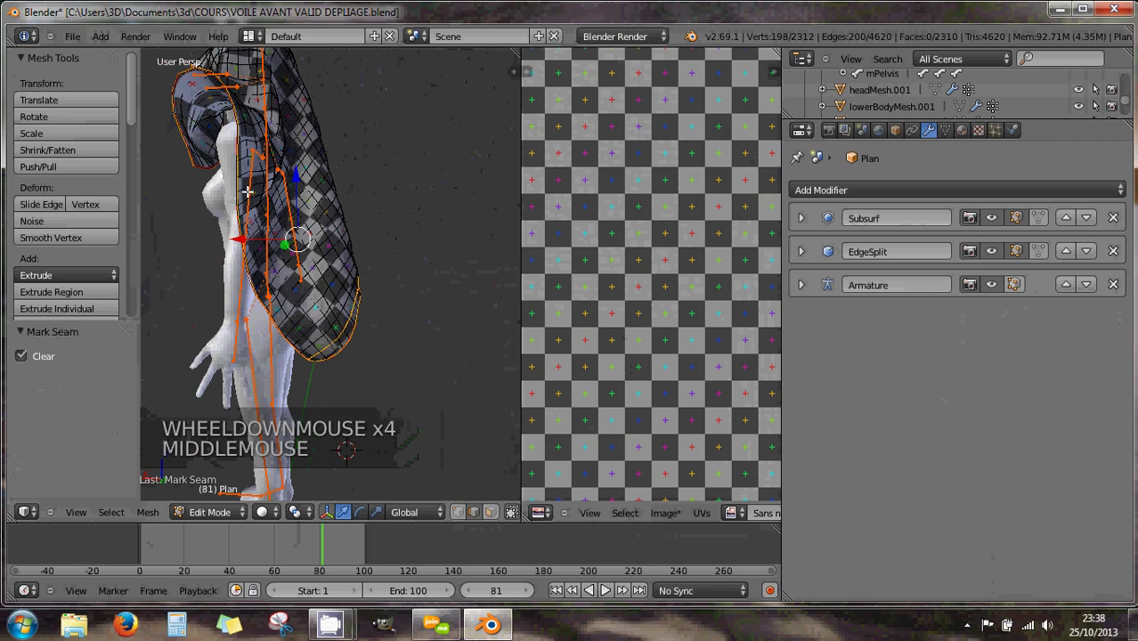
{"action": "scroll", "scroll_direction": "up", "scroll_amount": 3}
{"action": "scroll", "scroll_direction": "down", "scroll_amount": 3}
{"action": "scroll", "scroll_direction": "down", "scroll_amount": 3}
Step: Select the whole veil mesh and unwrap it Angle Based into two UV islands
{"action": "key", "text": "a"}
{"action": "key", "text": "a"}
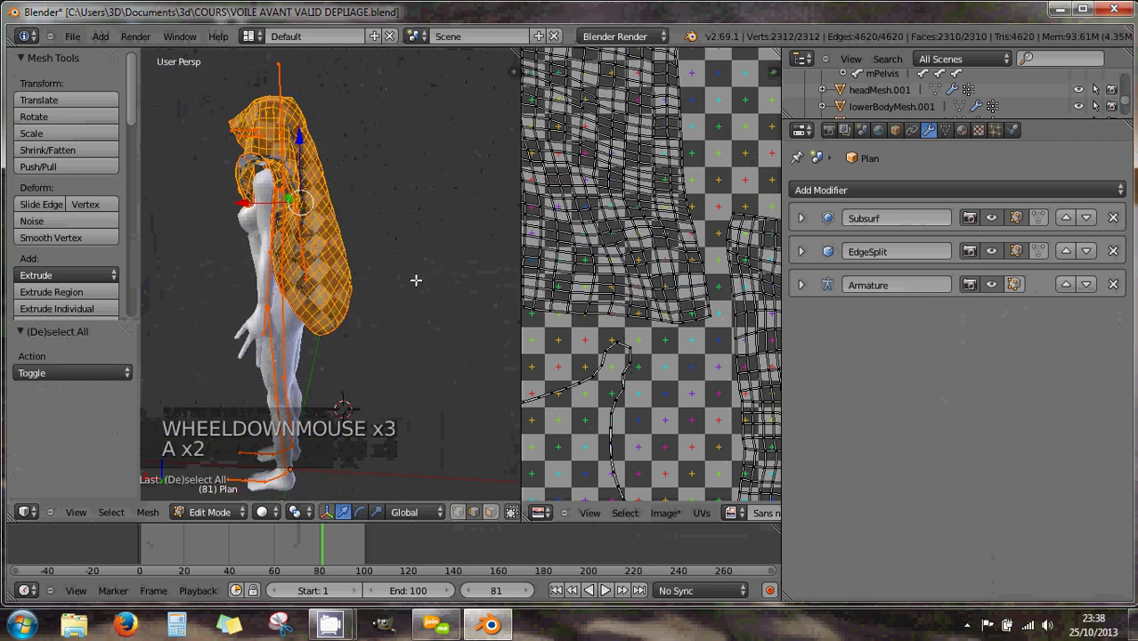
{"action": "key", "text": "u"}
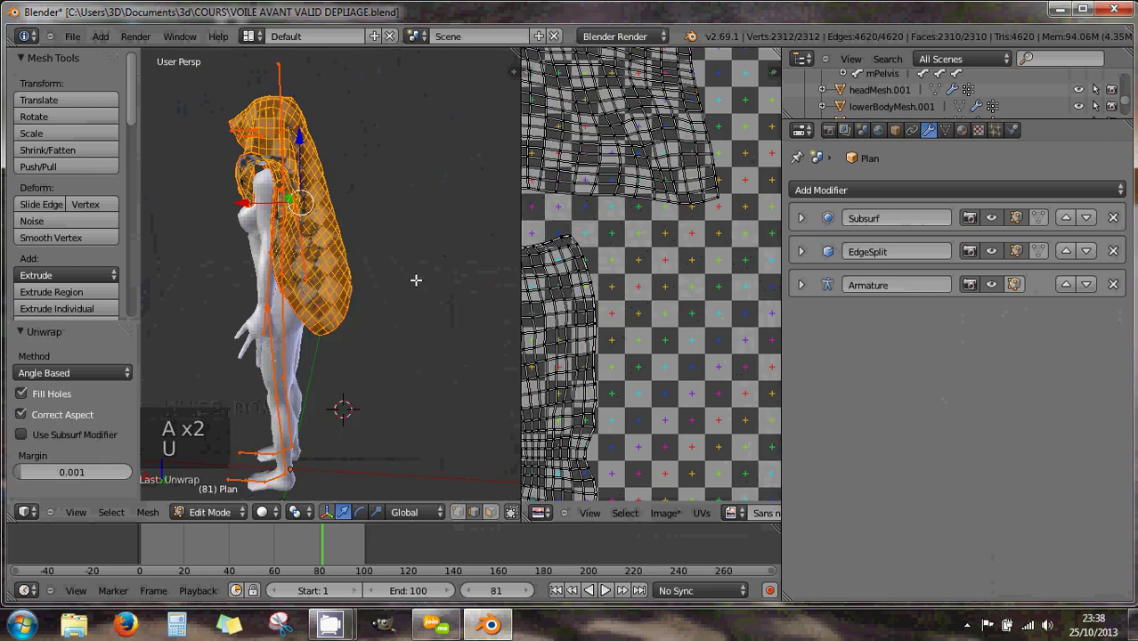
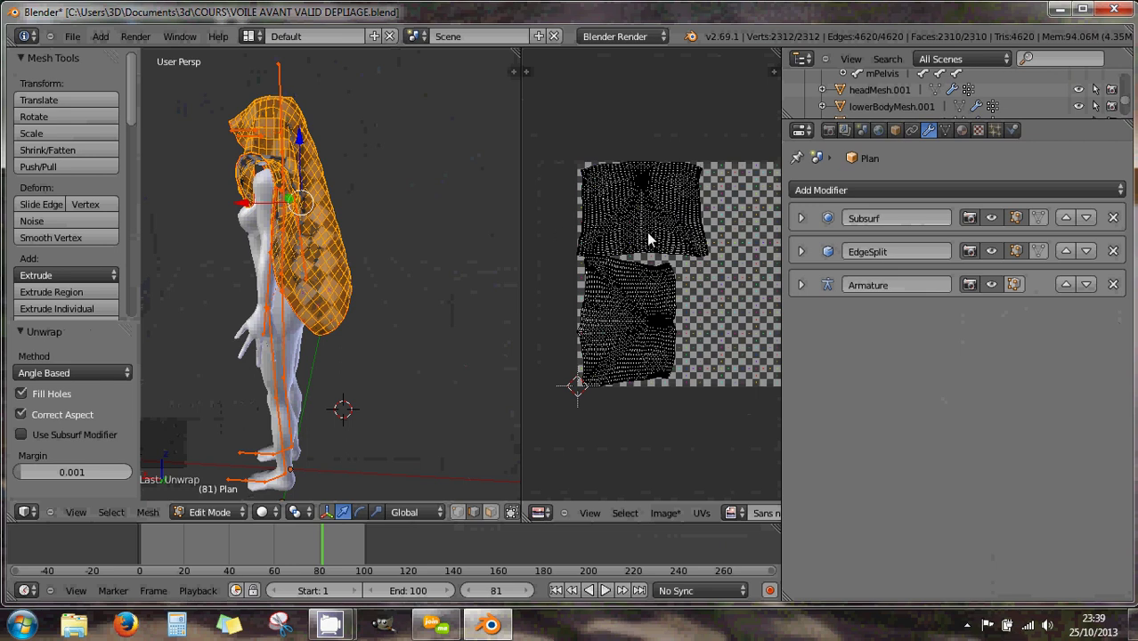
Step: Select the lower UV island with L, then grab and rotate it square beneath the upper island
{"action": "middle_click", "coordinate": [694, 277]}
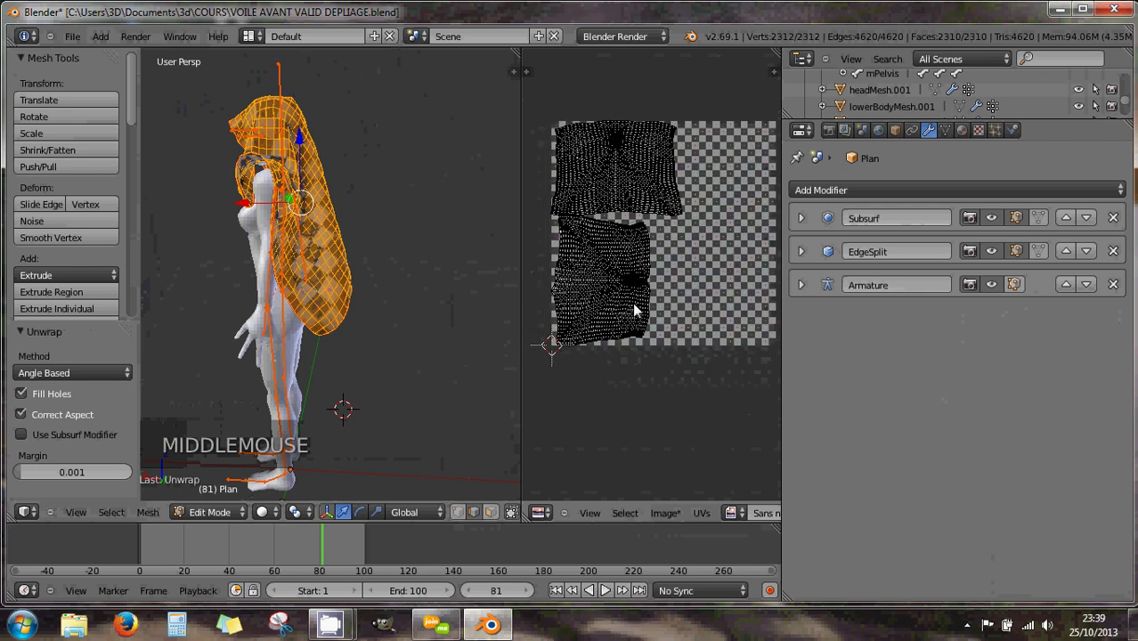
{"action": "key", "text": "l"}
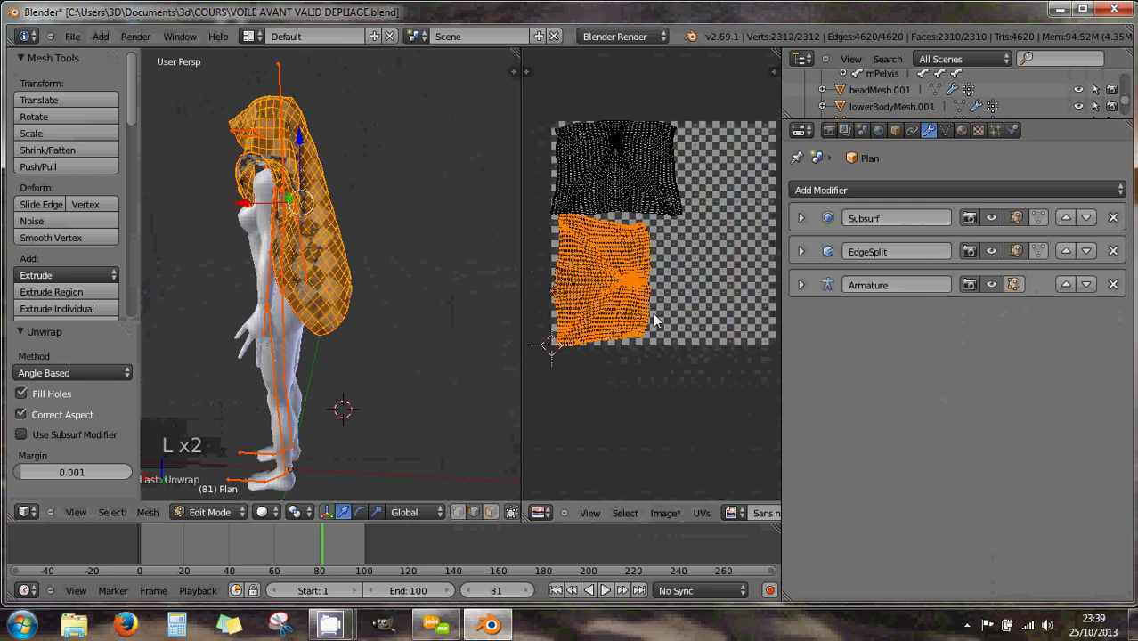
{"action": "key", "text": "g"}
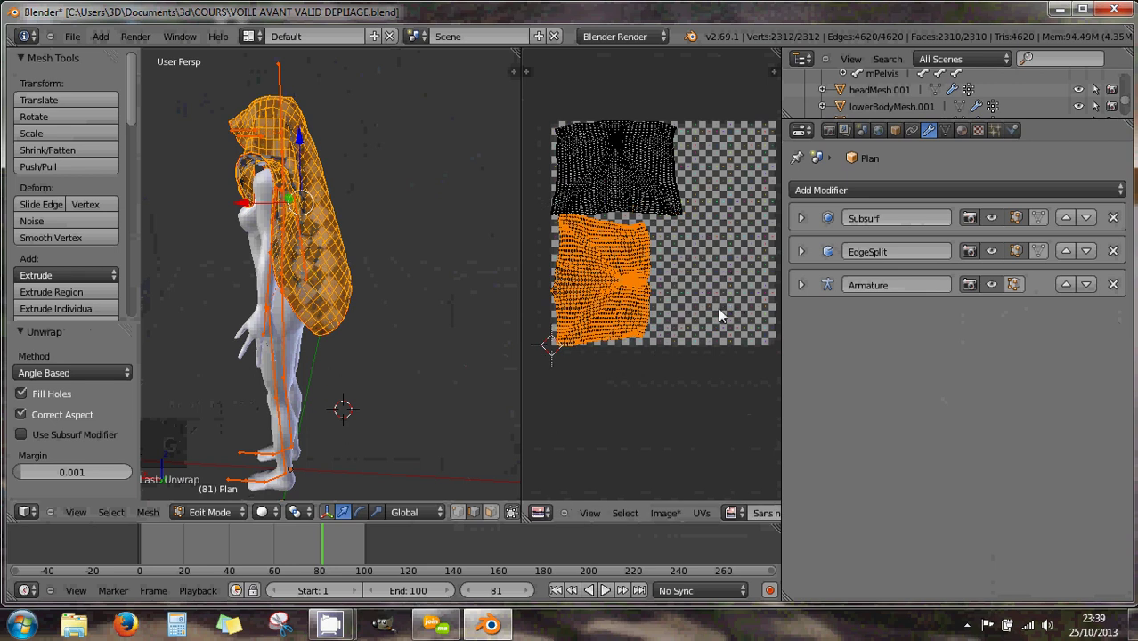
{"action": "key", "text": "r"}
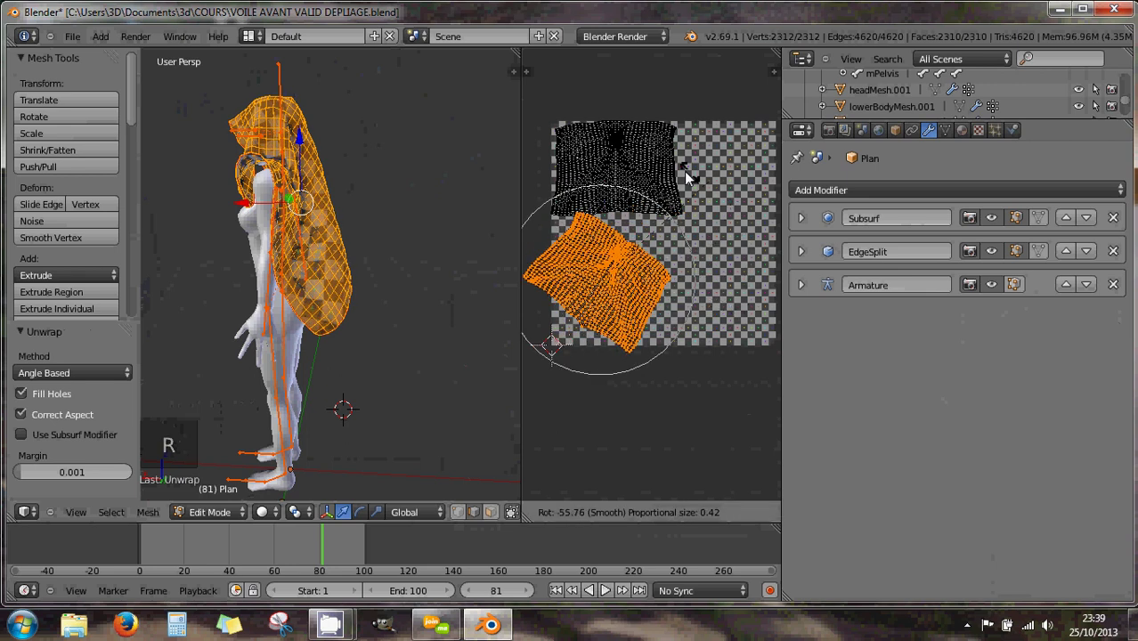
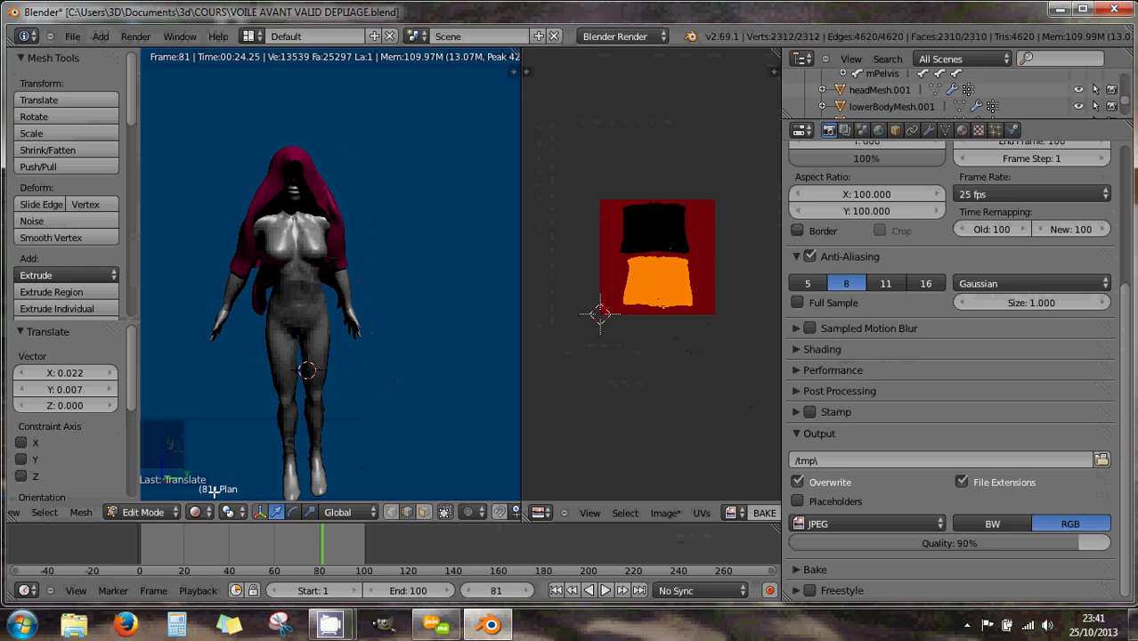
Step: Close the rendered image, select the lamp and return from mesh editing to Object Mode
{"action": "left_click", "coordinate": [203, 514]}
{"action": "left_click", "coordinate": [217, 461]}
{"action": "scroll", "scroll_direction": "down", "scroll_amount": 3}
{"action": "scroll", "scroll_direction": "down", "scroll_amount": 3}
{"action": "scroll", "scroll_direction": "down", "scroll_amount": 3}
{"action": "right_click", "coordinate": [377, 177]}
{"action": "key", "text": "Tab"}
Step: Select the lamp and change it to a Hemi light in its light settings
{"action": "right_click", "coordinate": [380, 185]}
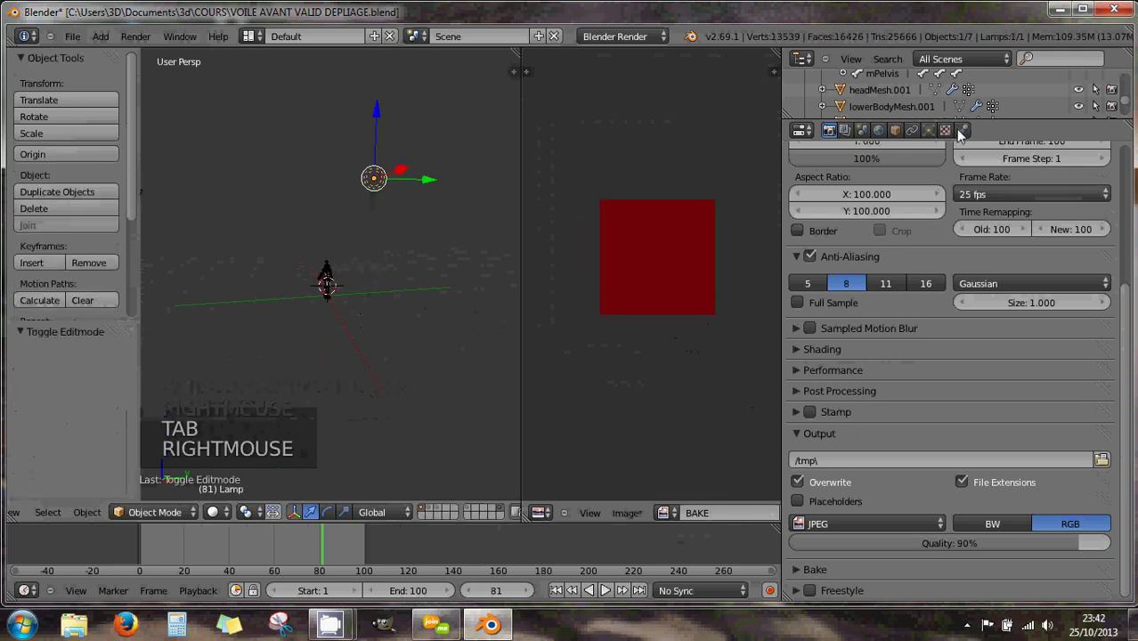
{"action": "left_click", "coordinate": [934, 135]}
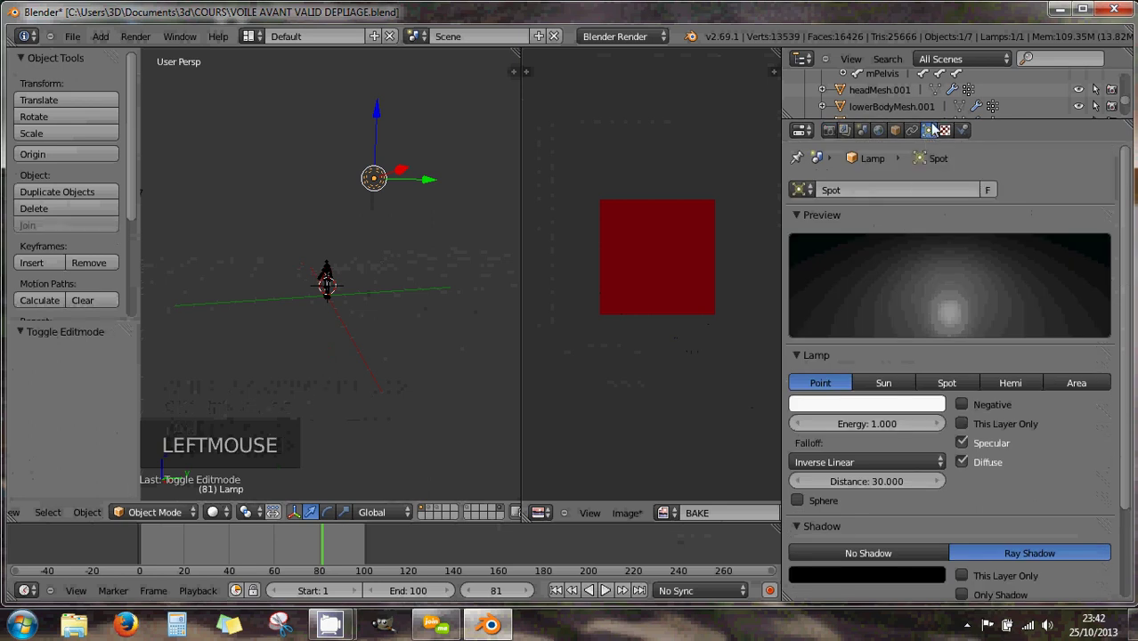
{"action": "left_click", "coordinate": [1018, 388]}
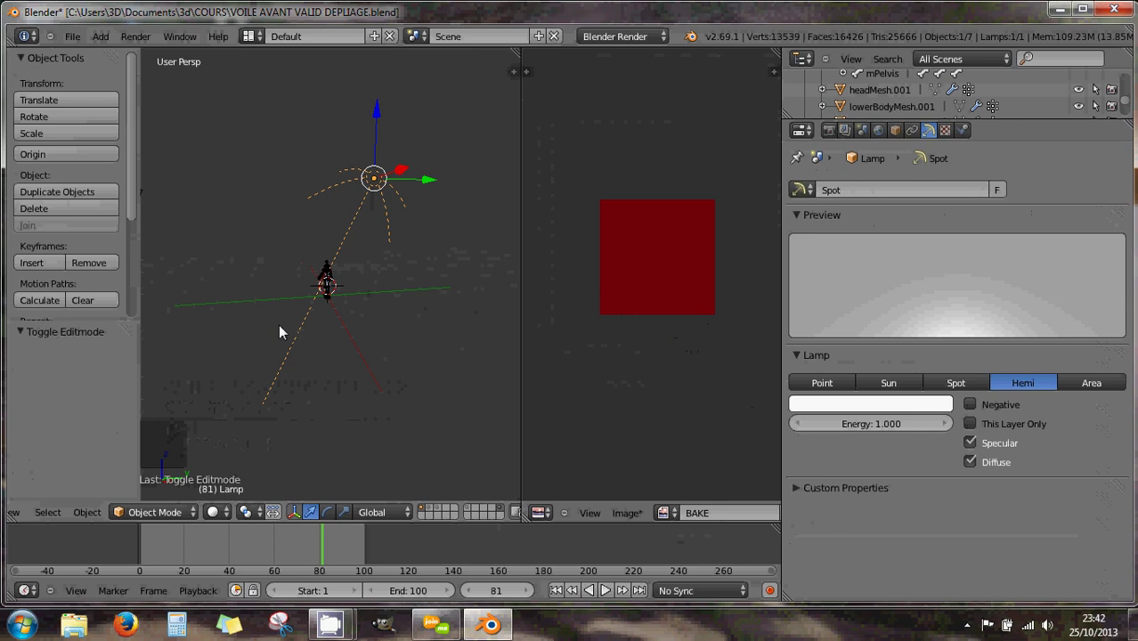
{"action": "left_click", "coordinate": [220, 518]}
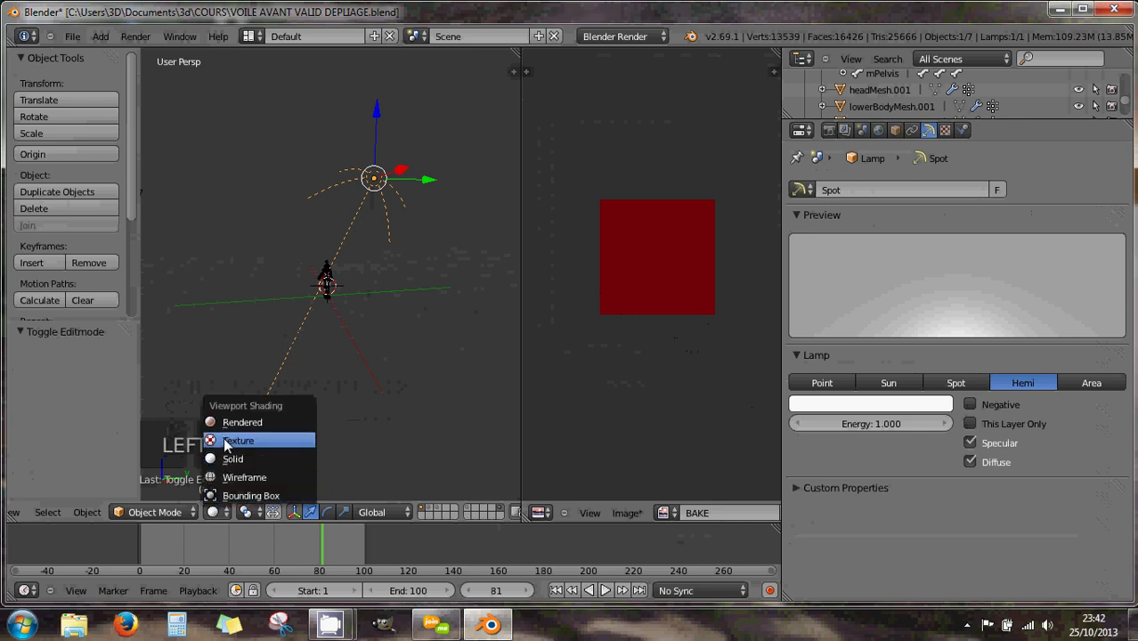
{"action": "scroll", "scroll_direction": "up", "scroll_amount": 3}
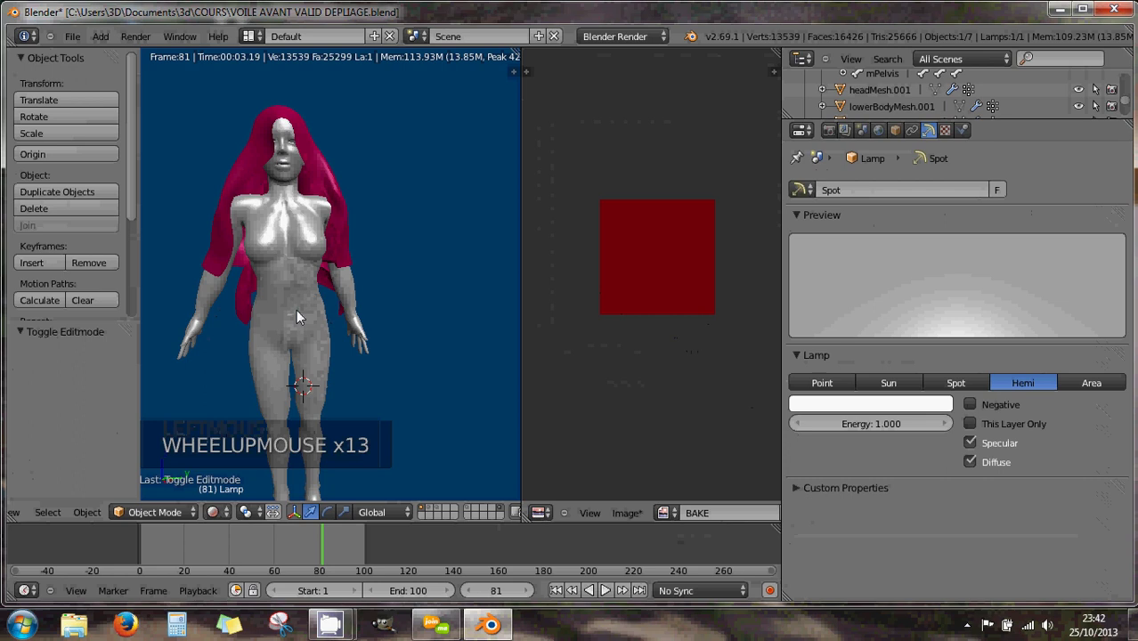
{"action": "scroll", "scroll_direction": "down", "scroll_amount": 3}
Step: Orbit and zoom the rendered view to inspect the magenta veil around the avatar
{"action": "middle_click", "coordinate": [269, 313]}
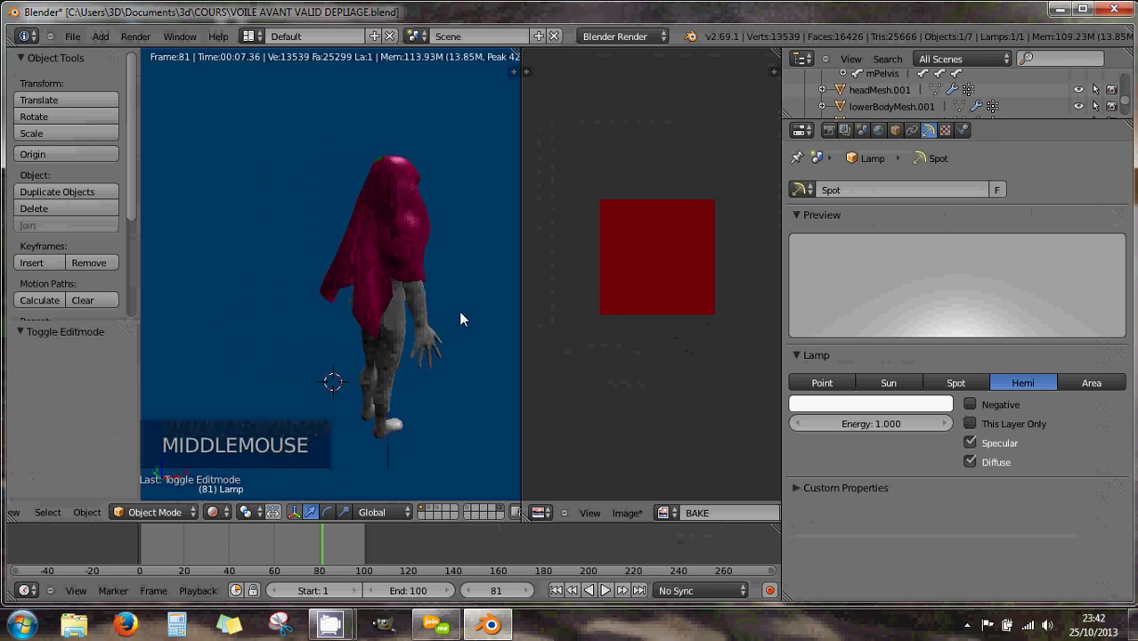
{"action": "middle_click", "coordinate": [394, 309]}
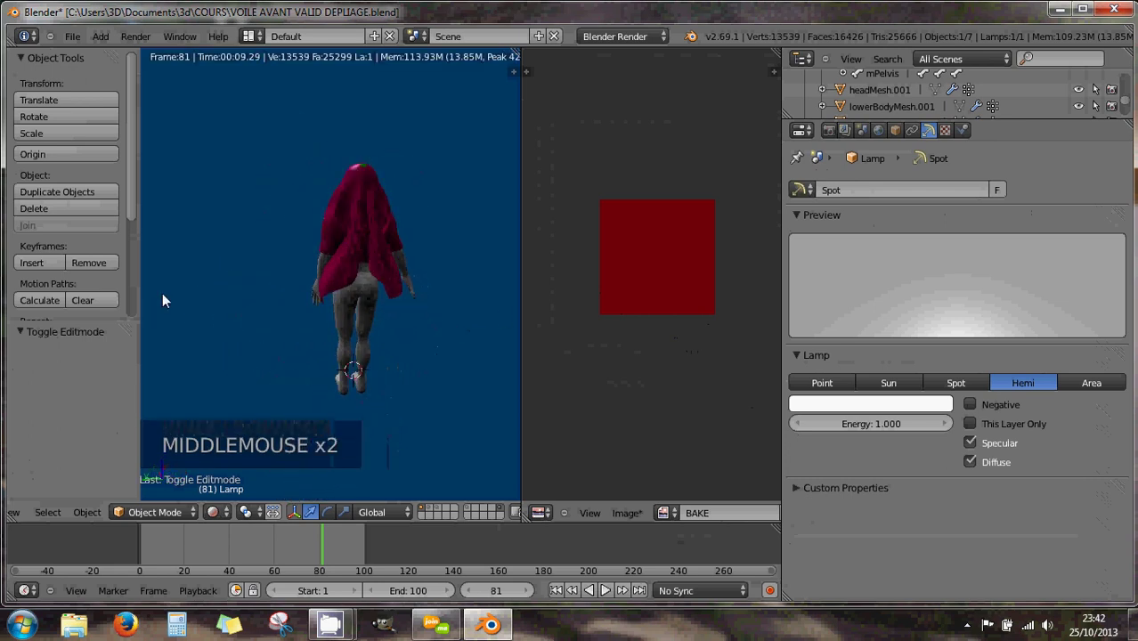
{"action": "middle_click", "coordinate": [312, 298]}
{"action": "scroll", "scroll_direction": "up", "scroll_amount": 3}
{"action": "middle_click", "coordinate": [348, 289]}
{"action": "middle_click", "coordinate": [243, 280]}
{"action": "scroll", "scroll_direction": "down", "scroll_amount": 3}
{"action": "middle_click", "coordinate": [275, 278]}
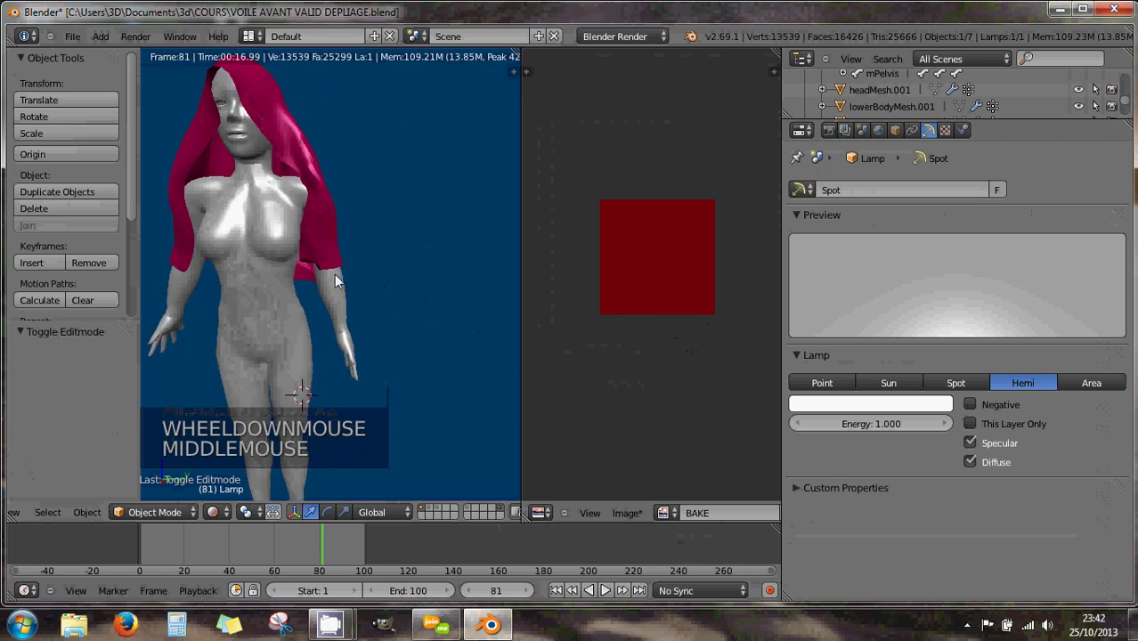
{"action": "middle_click", "coordinate": [305, 278]}
{"action": "scroll", "scroll_direction": "down", "scroll_amount": 3}
{"action": "scroll", "scroll_direction": "down", "scroll_amount": 3}
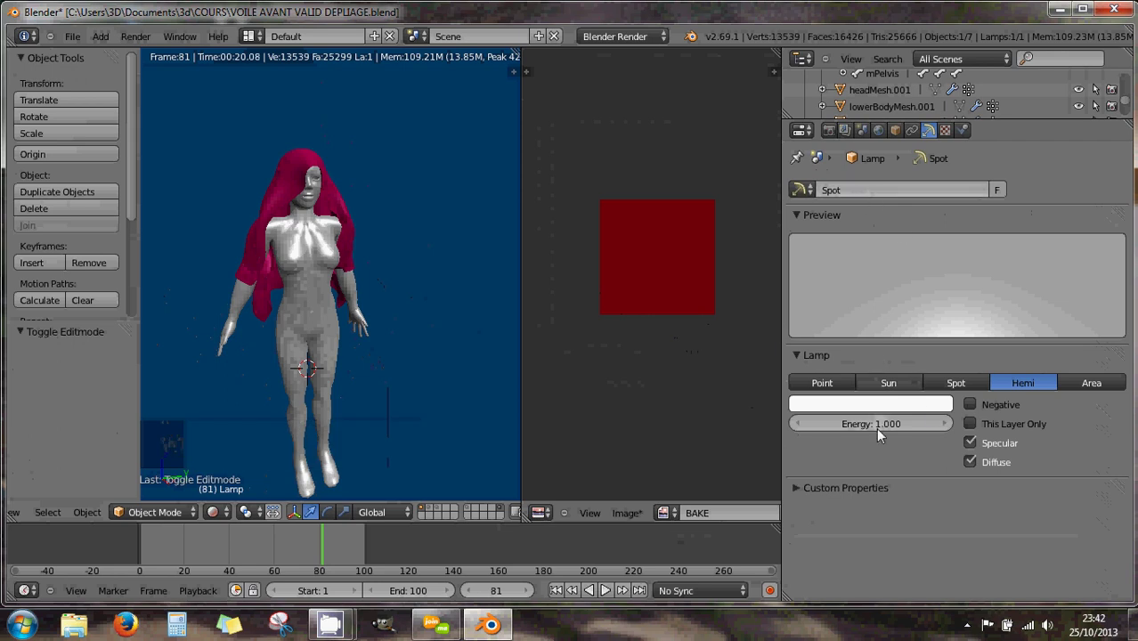
Step: Set the hemi lamp Energy to exactly 0.66 and return the viewport to Solid shading
{"action": "left_click", "coordinate": [892, 430]}
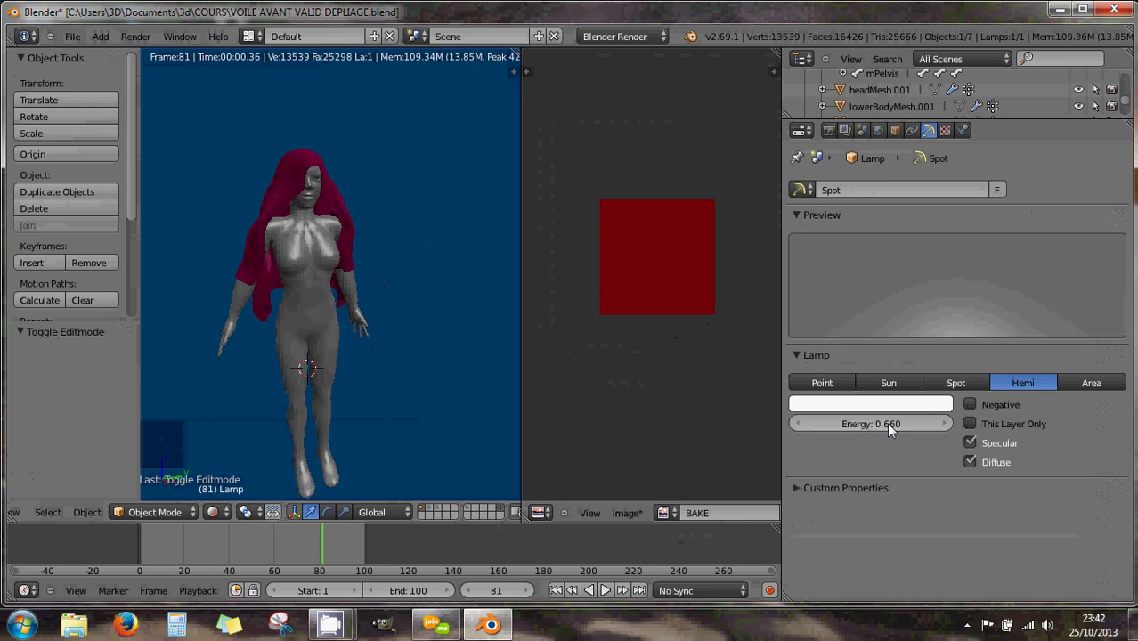
{"action": "left_click", "coordinate": [895, 428]}
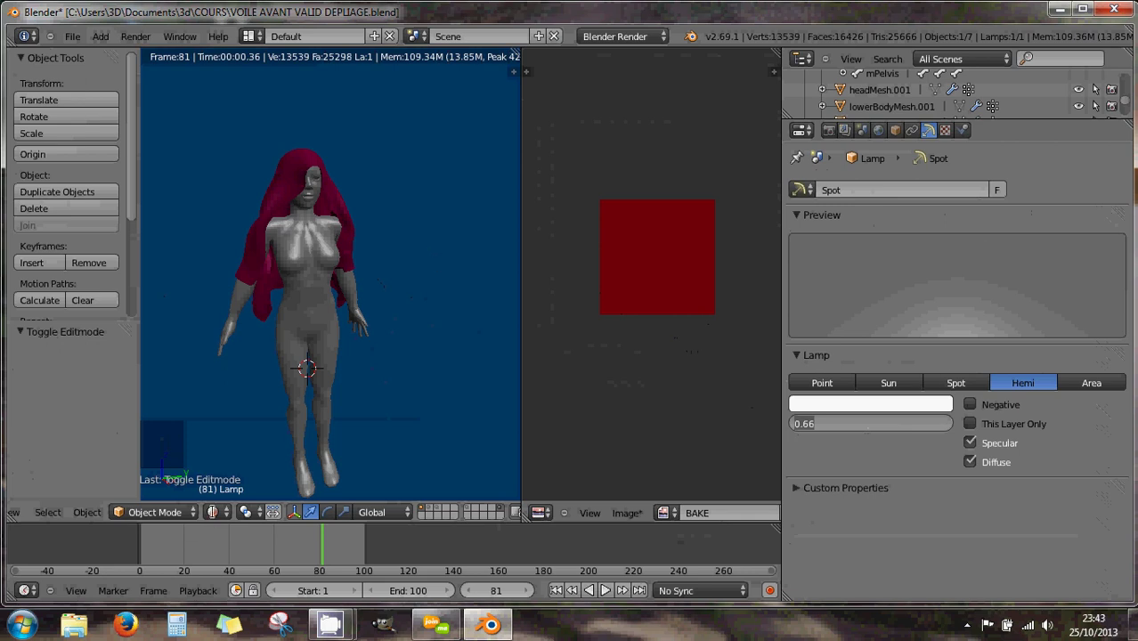
{"action": "left_click", "coordinate": [229, 461]}
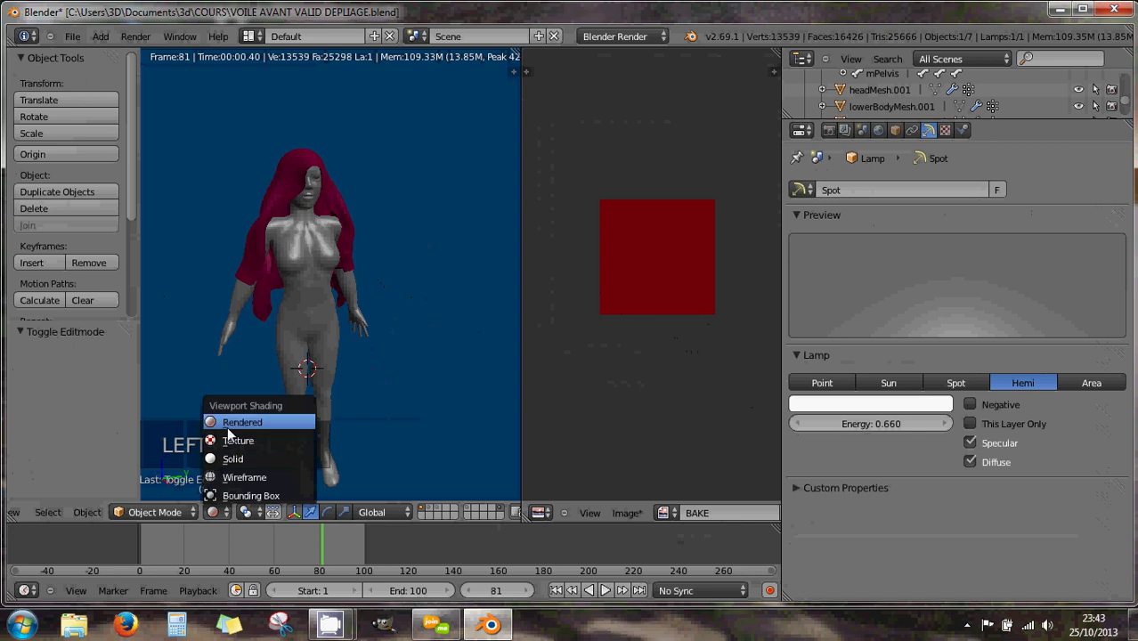
{"action": "middle_click", "coordinate": [348, 364]}
Step: Switch to solid shading and orbit around the avatar to view the veil's side and front
{"action": "left_click", "coordinate": [217, 507]}
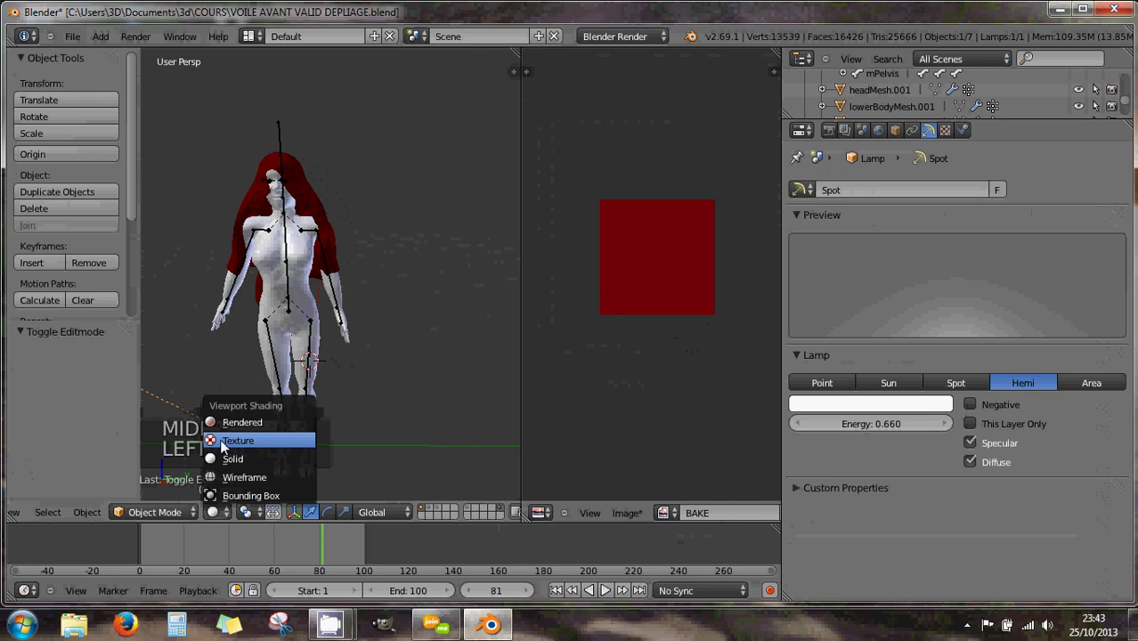
{"action": "middle_click", "coordinate": [351, 381]}
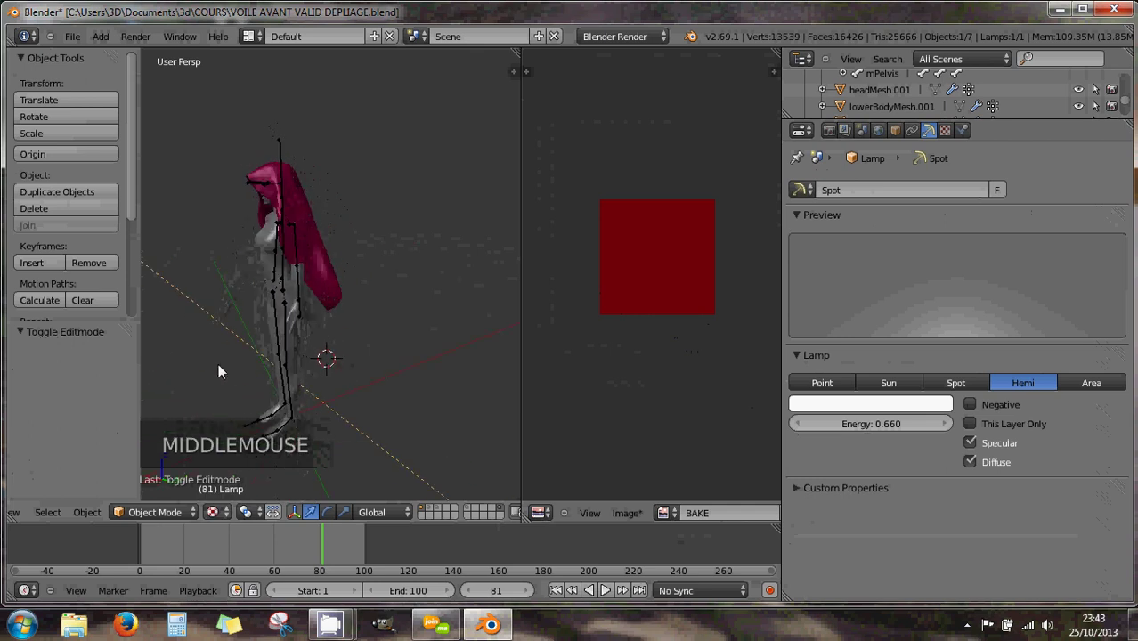
{"action": "scroll", "scroll_direction": "up", "scroll_amount": 3}
{"action": "middle_click", "coordinate": [290, 319]}
{"action": "scroll", "scroll_direction": "down", "scroll_amount": 3}
{"action": "middle_click", "coordinate": [398, 320]}
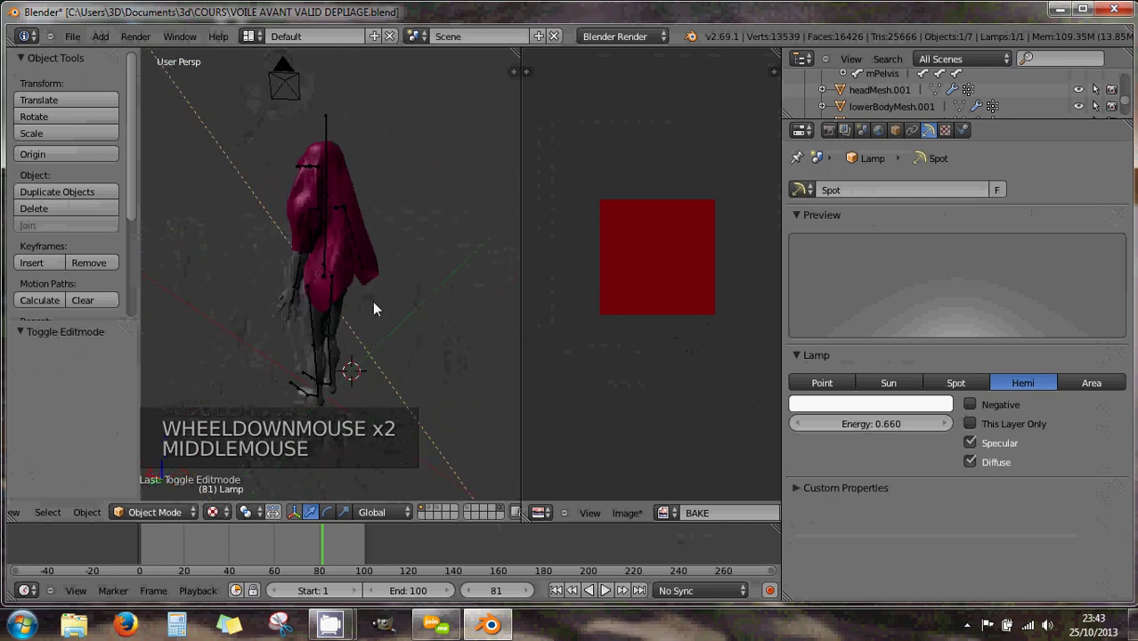
{"action": "middle_click", "coordinate": [360, 317]}
{"action": "scroll", "scroll_direction": "down", "scroll_amount": 3}
{"action": "middle_click", "coordinate": [337, 330]}
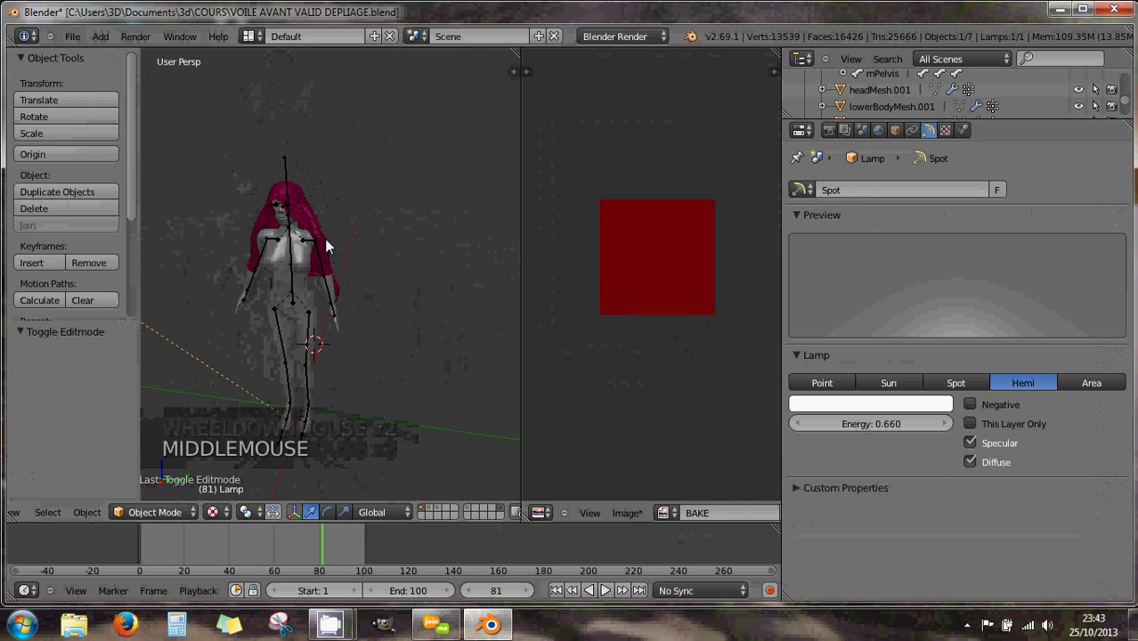
Step: Select the Plan veil and check its UV layout in Edit Mode, then return to Object Mode
{"action": "key", "text": "Tab"}
{"action": "right_click", "coordinate": [307, 218]}
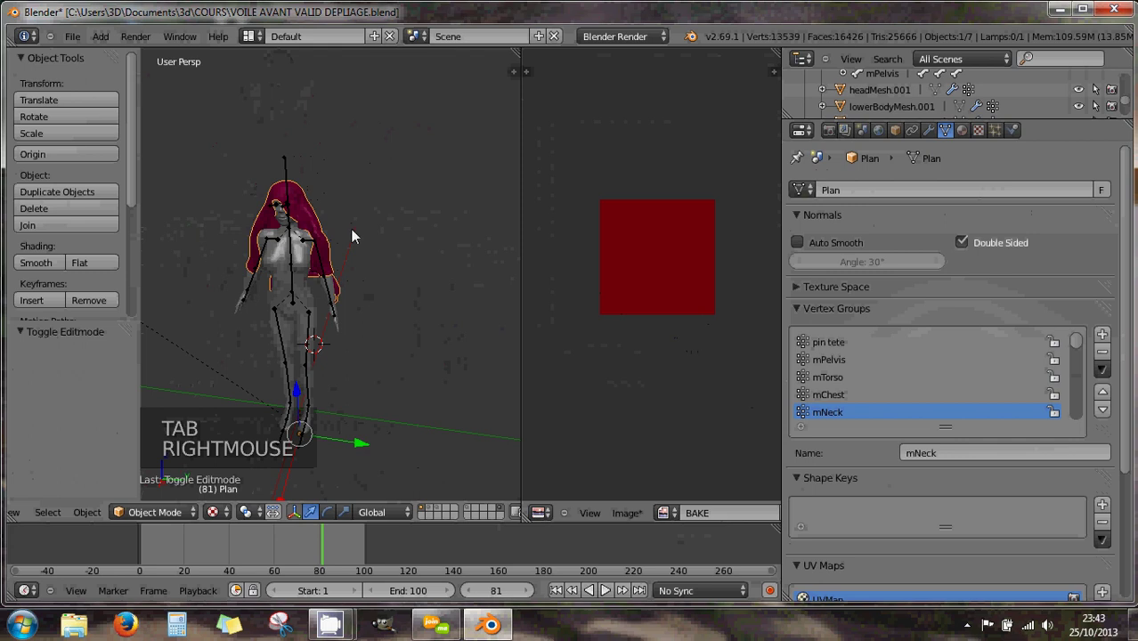
{"action": "key", "text": "Tab"}
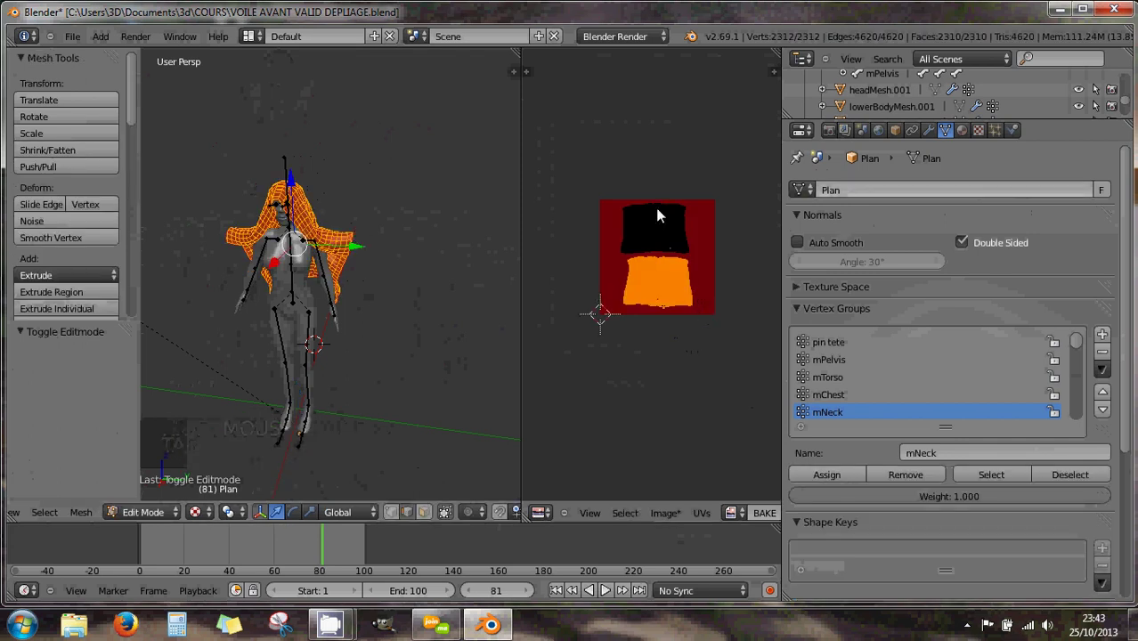
{"action": "key", "text": "Tab"}
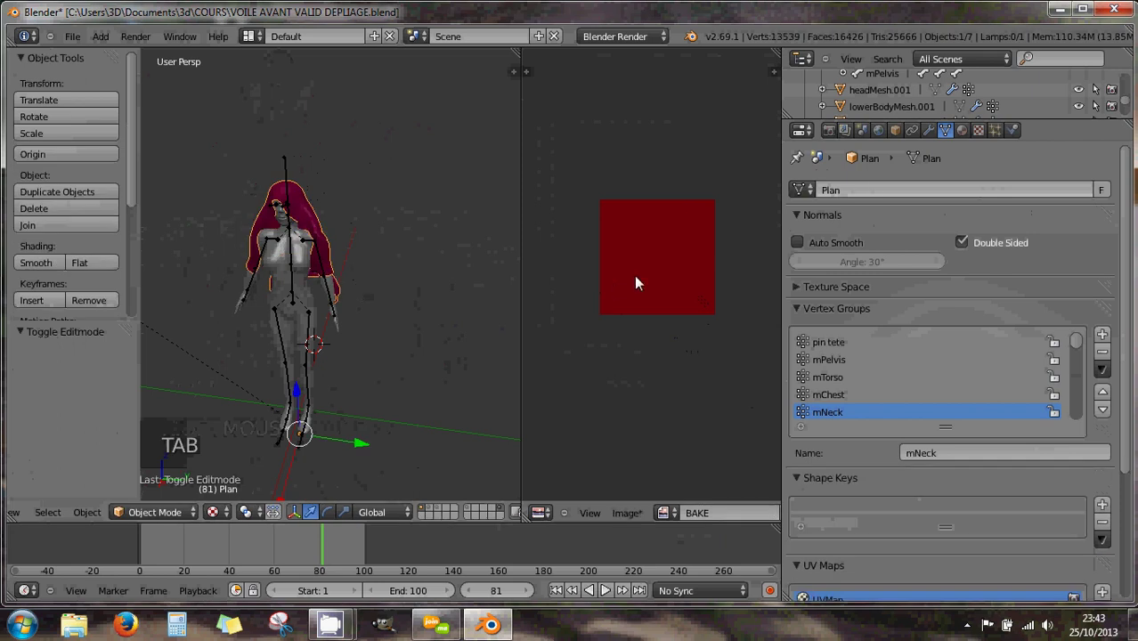
Step: In Render properties, bake the veil in Full Render mode into the BAKE image and zoom the result
{"action": "left_click", "coordinate": [835, 135]}
{"action": "scroll", "scroll_direction": "down", "scroll_amount": 3}
{"action": "left_click", "coordinate": [900, 372]}
{"action": "scroll", "scroll_direction": "down", "scroll_amount": 3}
{"action": "left_click", "coordinate": [801, 574]}
{"action": "scroll", "scroll_direction": "down", "scroll_amount": 3}
{"action": "left_click", "coordinate": [970, 464]}
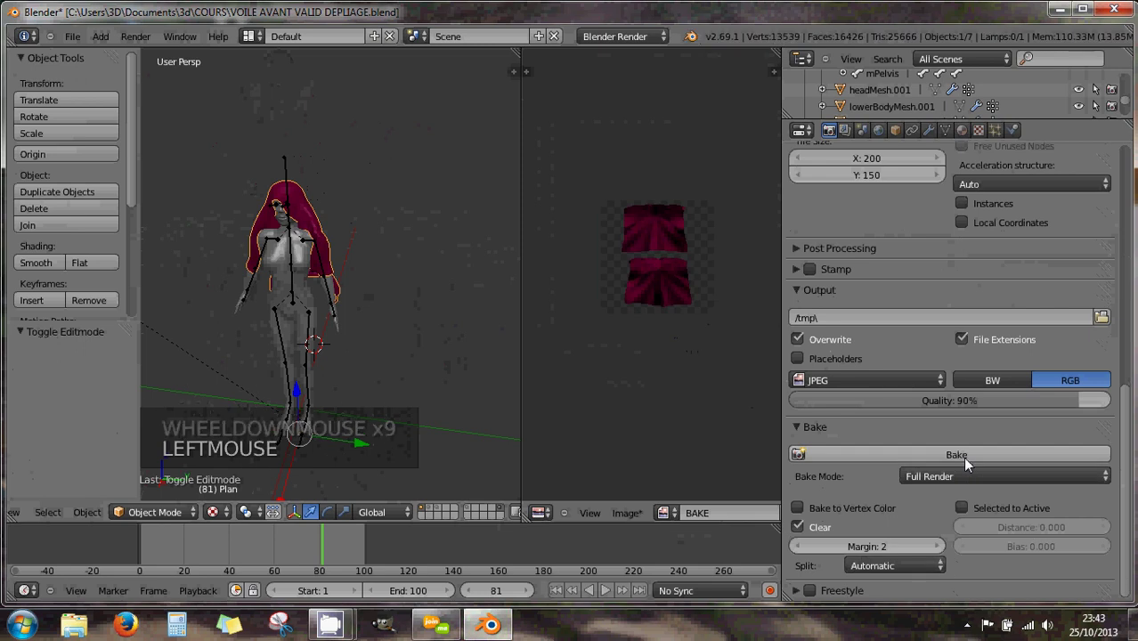
{"action": "scroll", "scroll_direction": "up", "scroll_amount": 3}
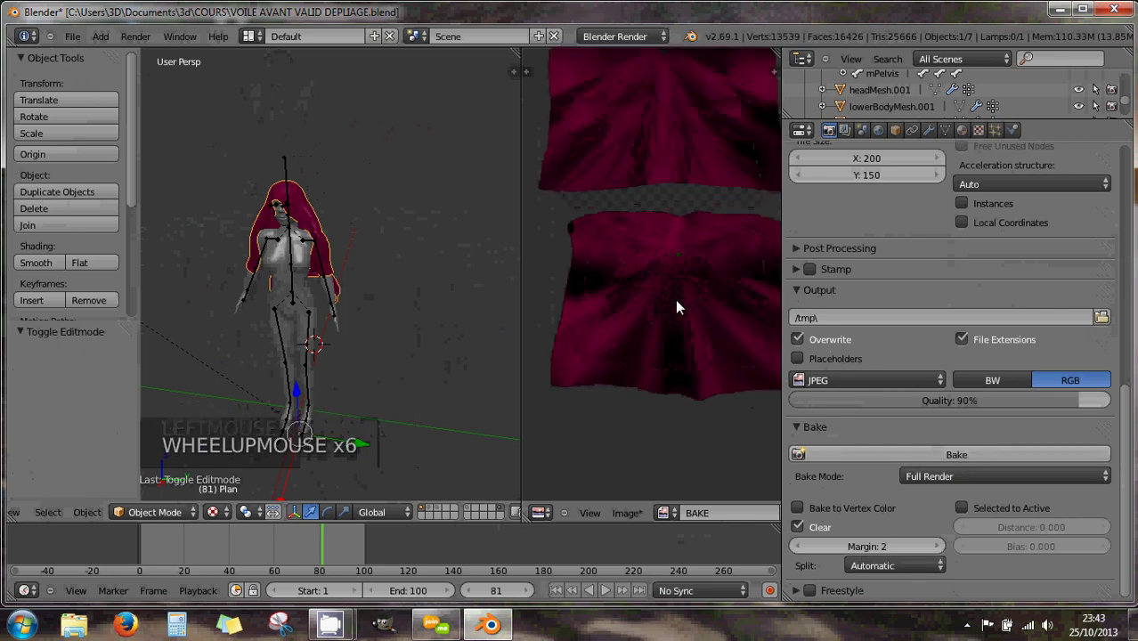
{"action": "scroll", "scroll_direction": "down", "scroll_amount": 3}
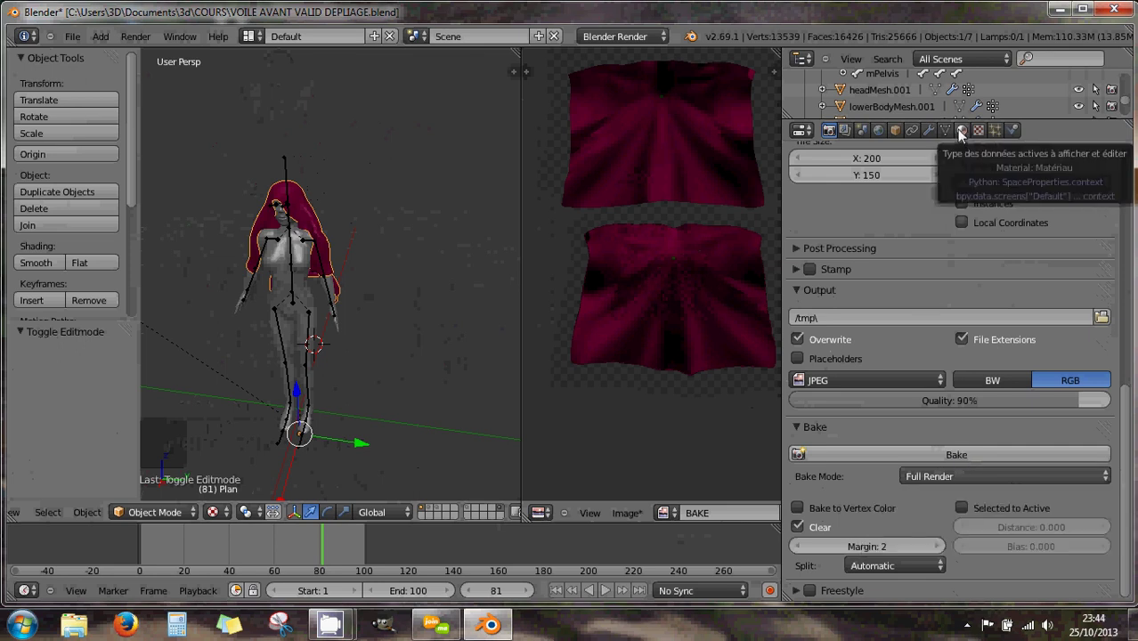
Step: Switch Bake Mode to Ambient Occlusion and bake it onto the veil texture
{"action": "left_click", "coordinate": [957, 482]}
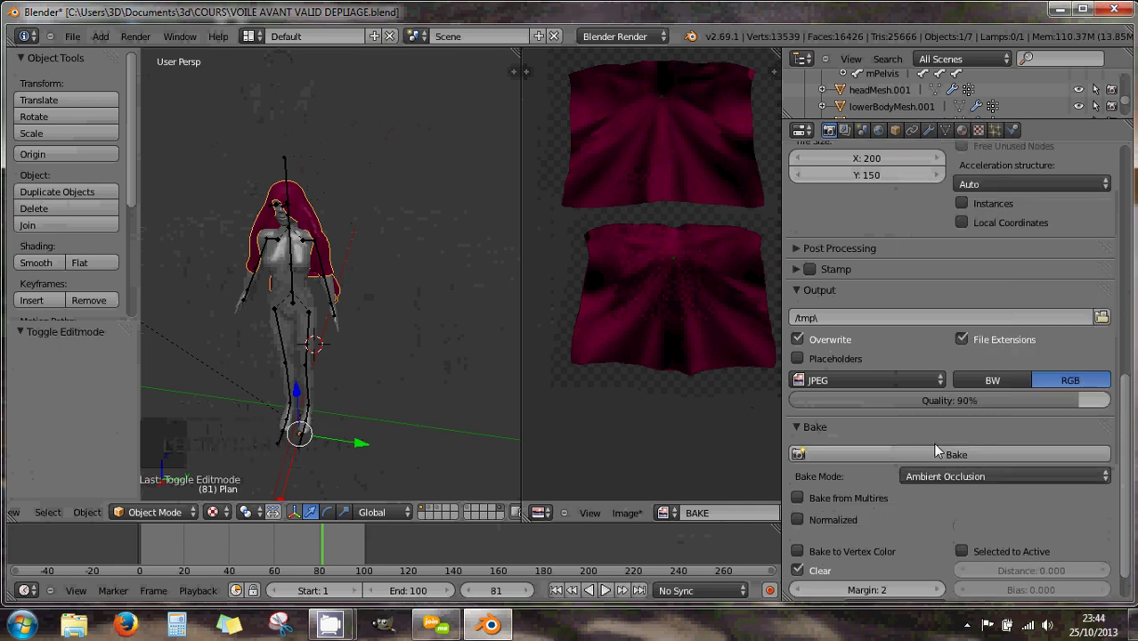
{"action": "left_click", "coordinate": [941, 463]}
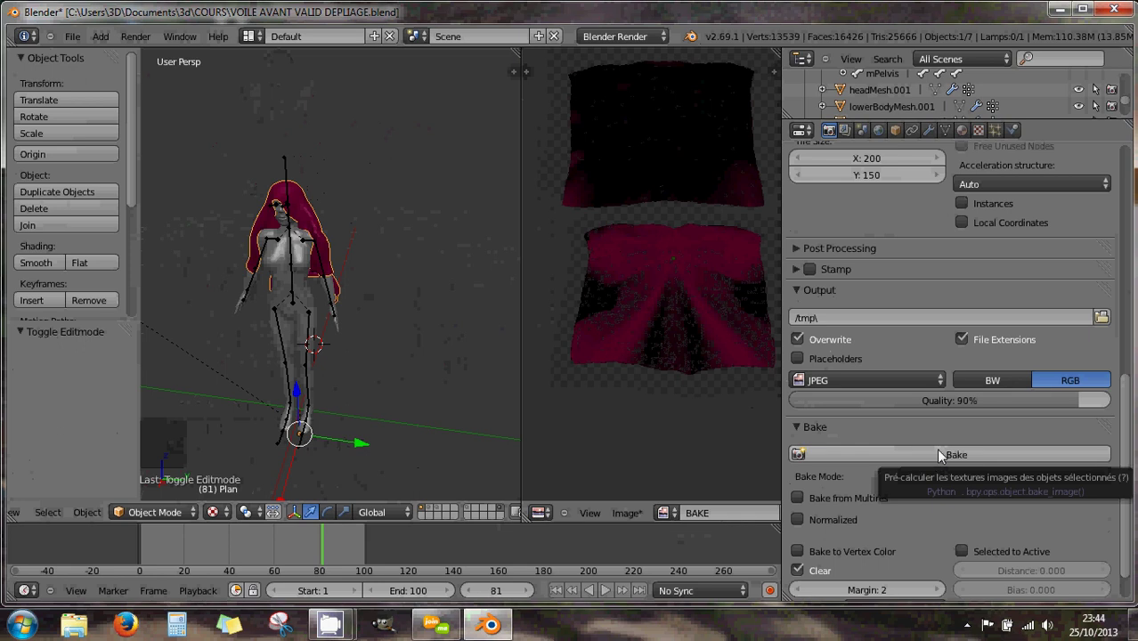
Step: Set the tt and voile materials to white diffuse at intensity 1, then return to Render properties
{"action": "left_click", "coordinate": [968, 137]}
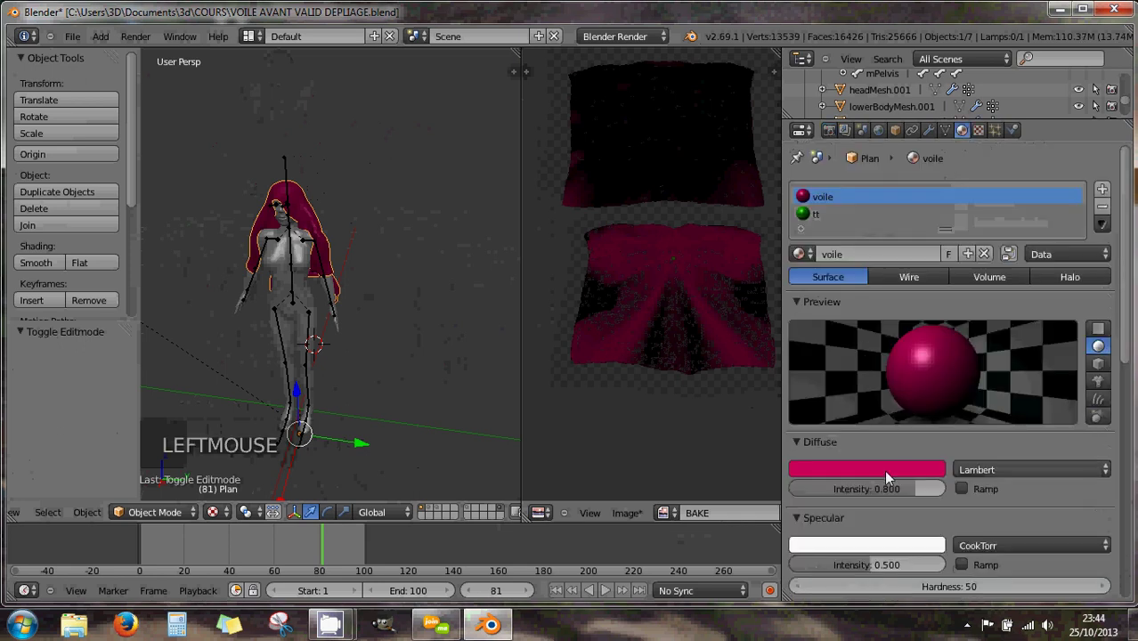
{"action": "left_click", "coordinate": [822, 222]}
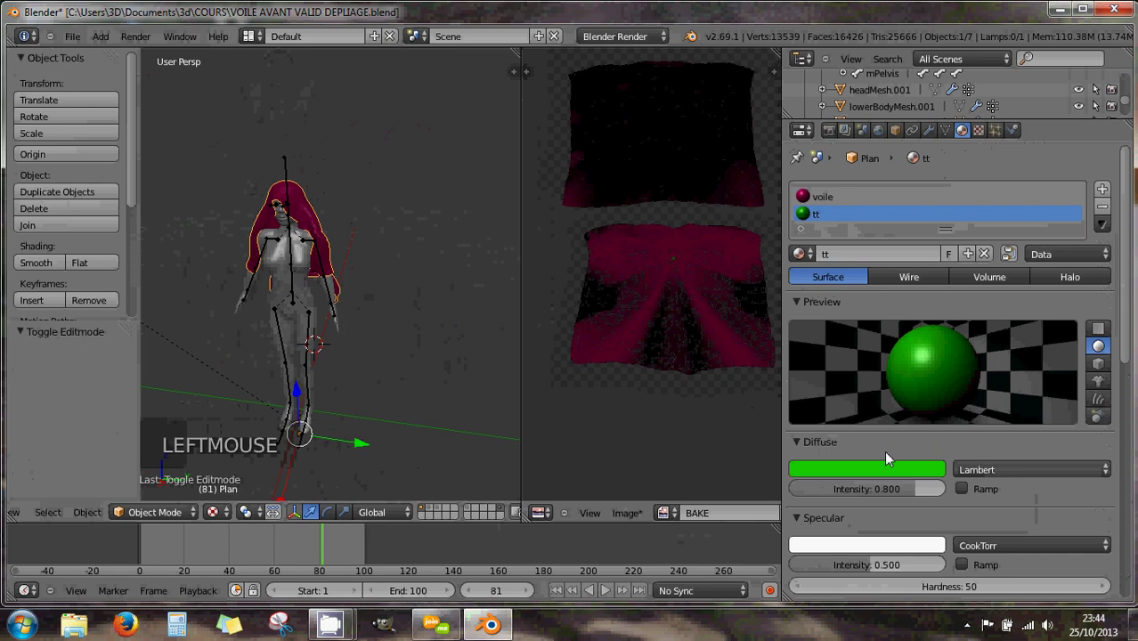
{"action": "left_click", "coordinate": [902, 491]}
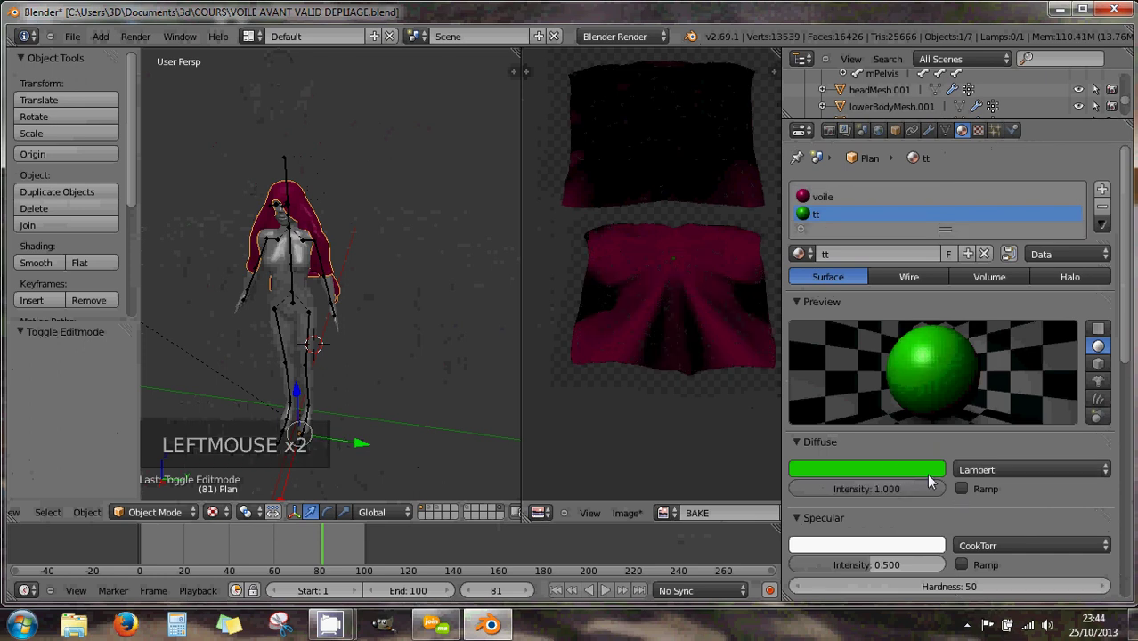
{"action": "left_click", "coordinate": [932, 479]}
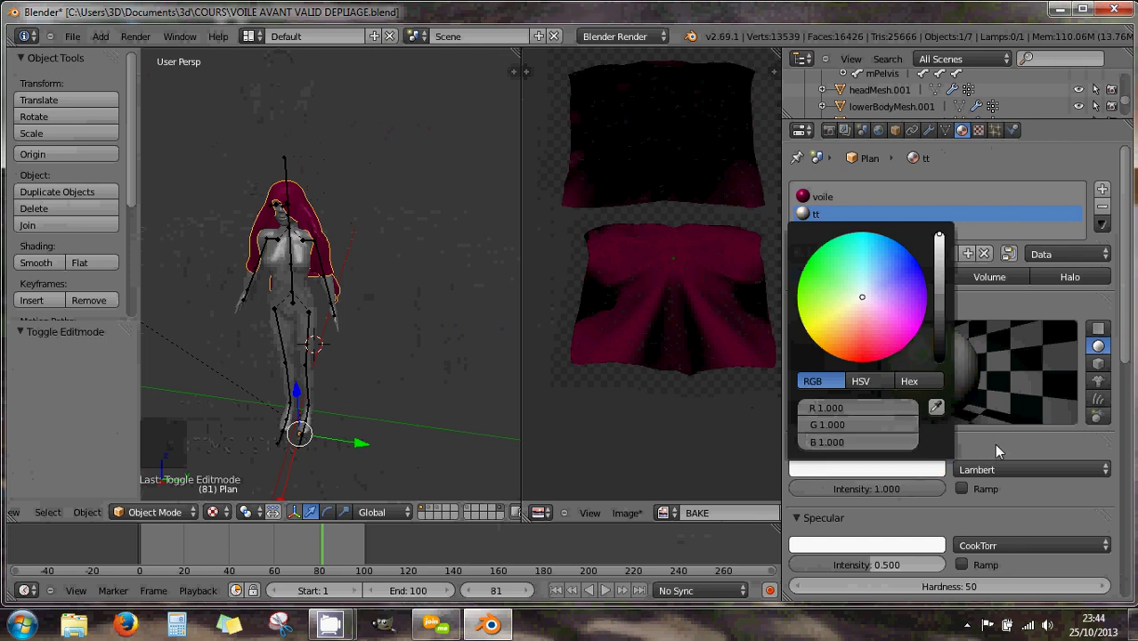
{"action": "left_click", "coordinate": [822, 205]}
{"action": "left_click", "coordinate": [885, 493]}
{"action": "left_click", "coordinate": [930, 476]}
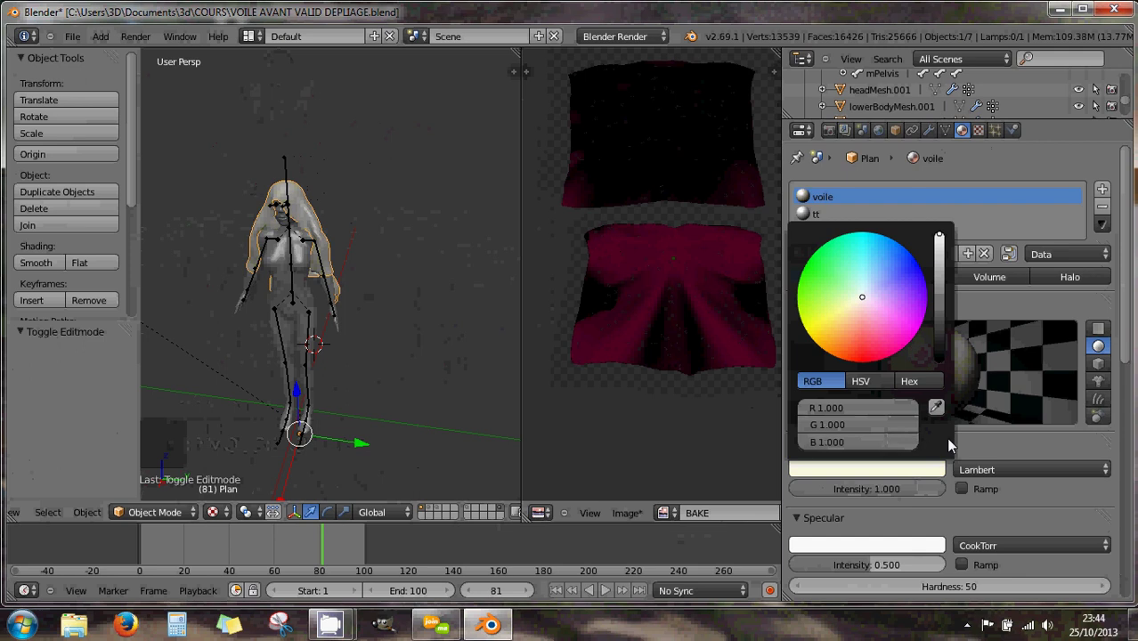
{"action": "left_click", "coordinate": [832, 134]}
Step: Re-bake ambient occlusion with the white materials and start Save As Image for AO VOILE.png in COURS
{"action": "left_click", "coordinate": [903, 460]}
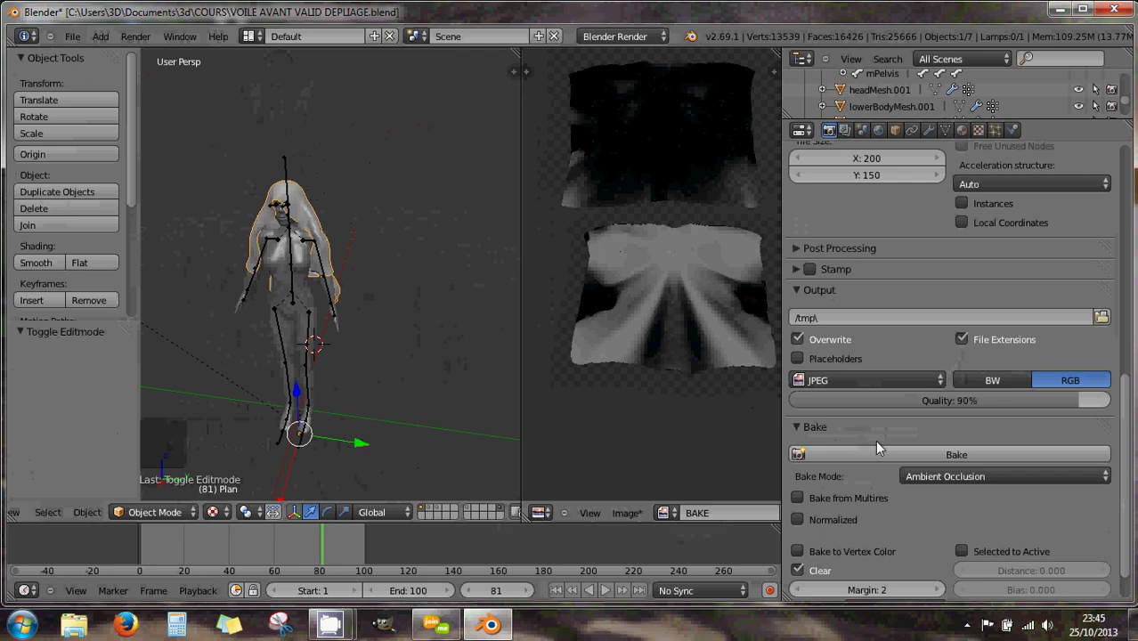
{"action": "left_click", "coordinate": [631, 518]}
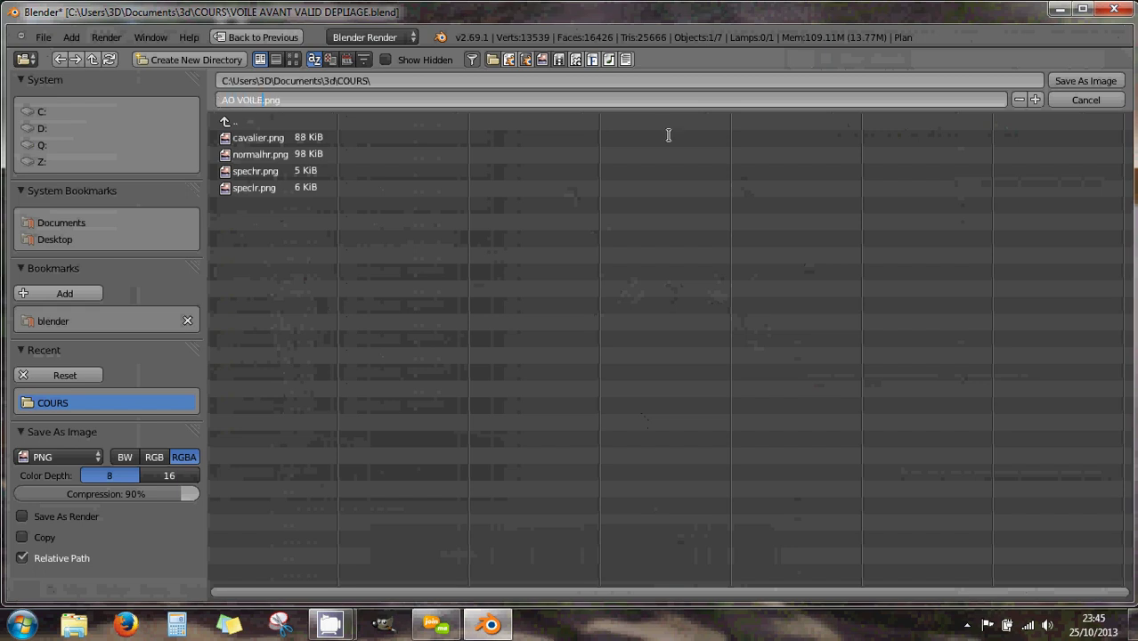
Step: Save AO VOILE.png, then switch Bake Mode to Full Render and bake the veil again
{"action": "left_click", "coordinate": [760, 302]}
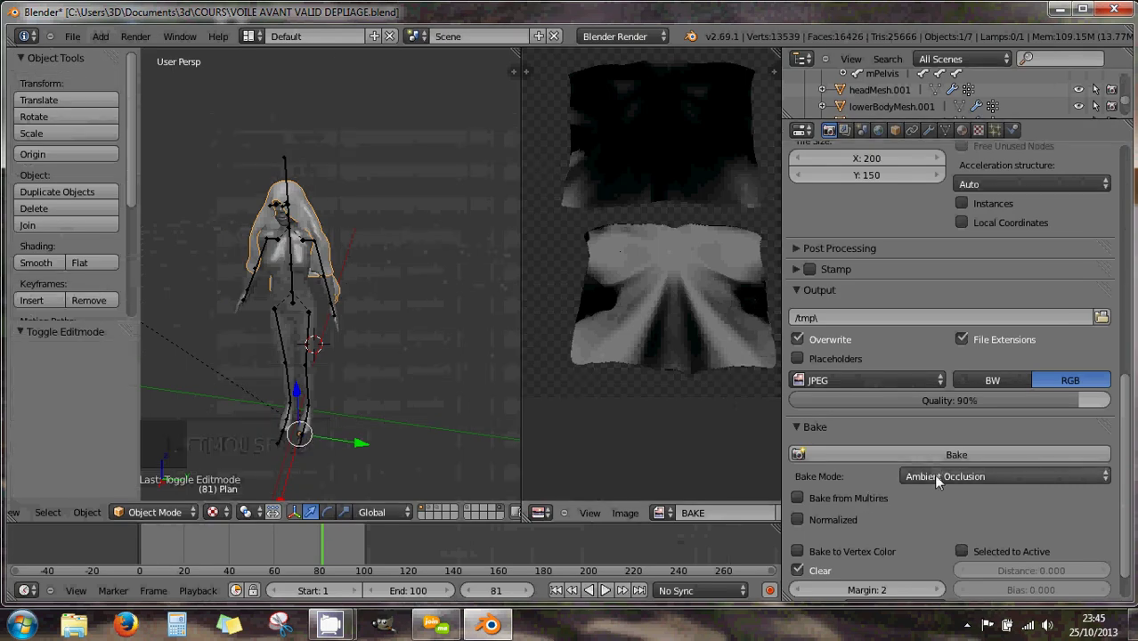
{"action": "left_click", "coordinate": [943, 480]}
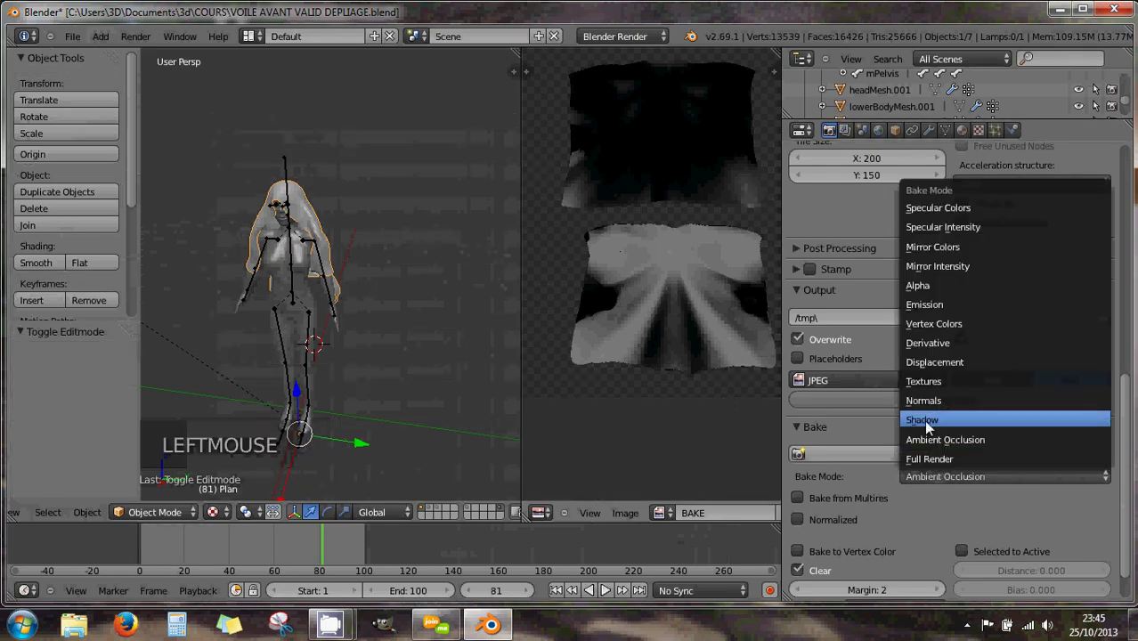
{"action": "left_click", "coordinate": [932, 459]}
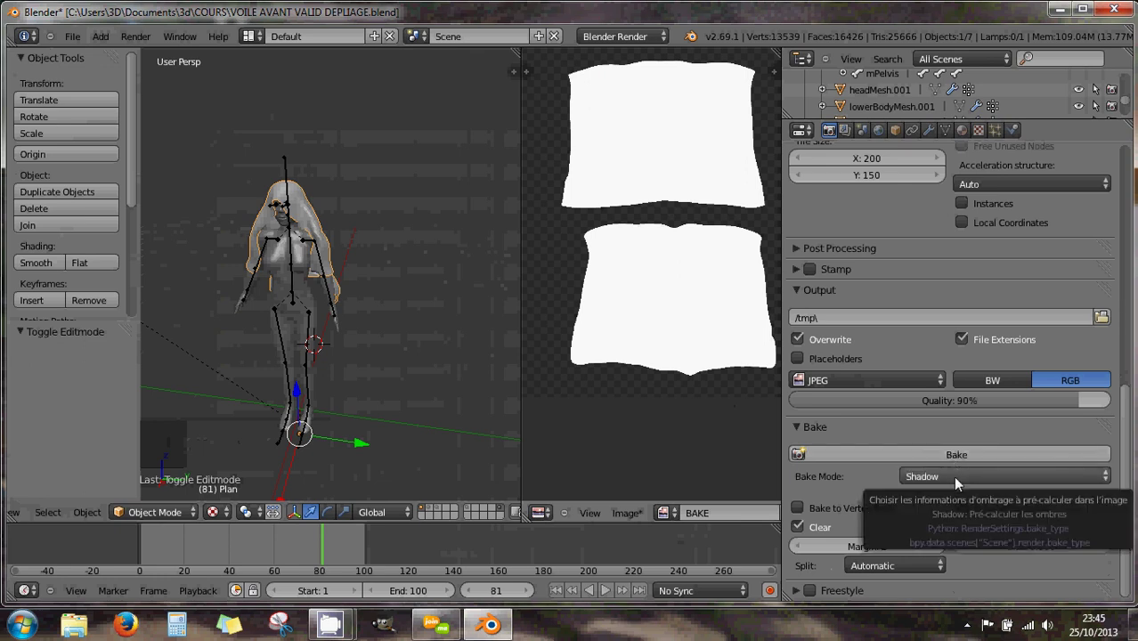
{"action": "left_click", "coordinate": [958, 484]}
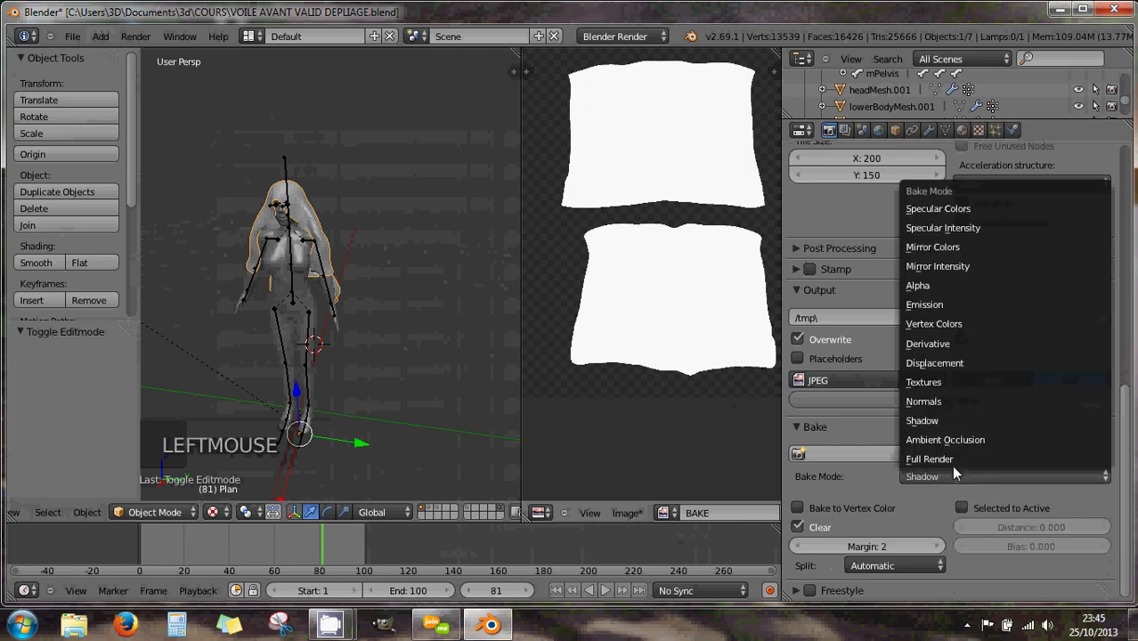
{"action": "left_click", "coordinate": [955, 463]}
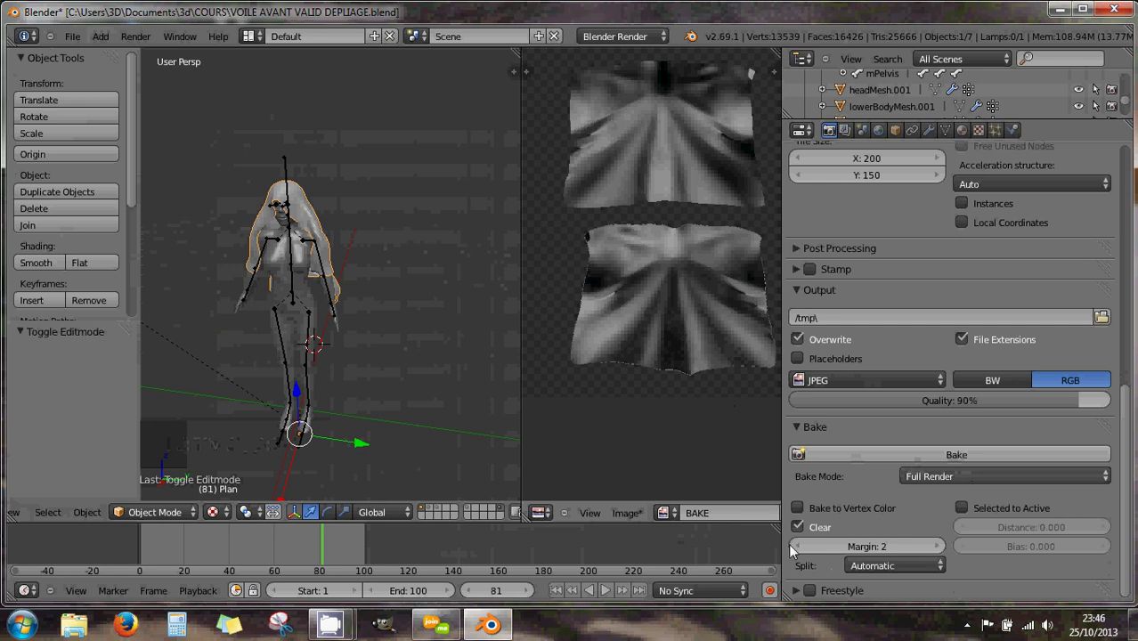
Step: Save the full-render bake as FR VOILE.png and create a new image named FULBAKE
{"action": "left_click", "coordinate": [639, 516]}
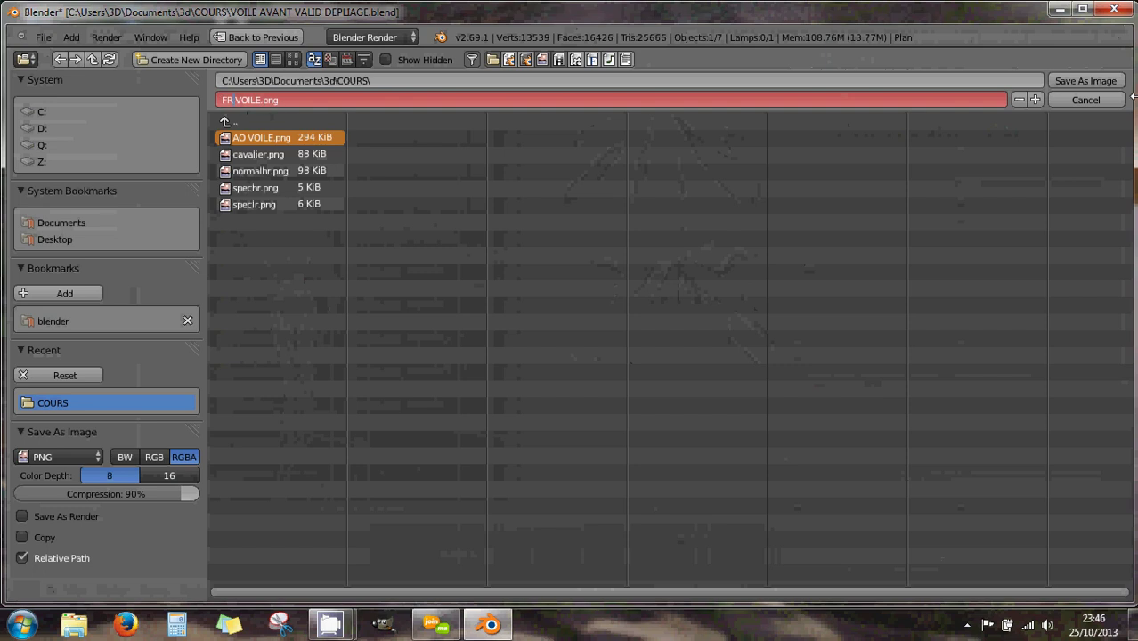
{"action": "left_click", "coordinate": [893, 426]}
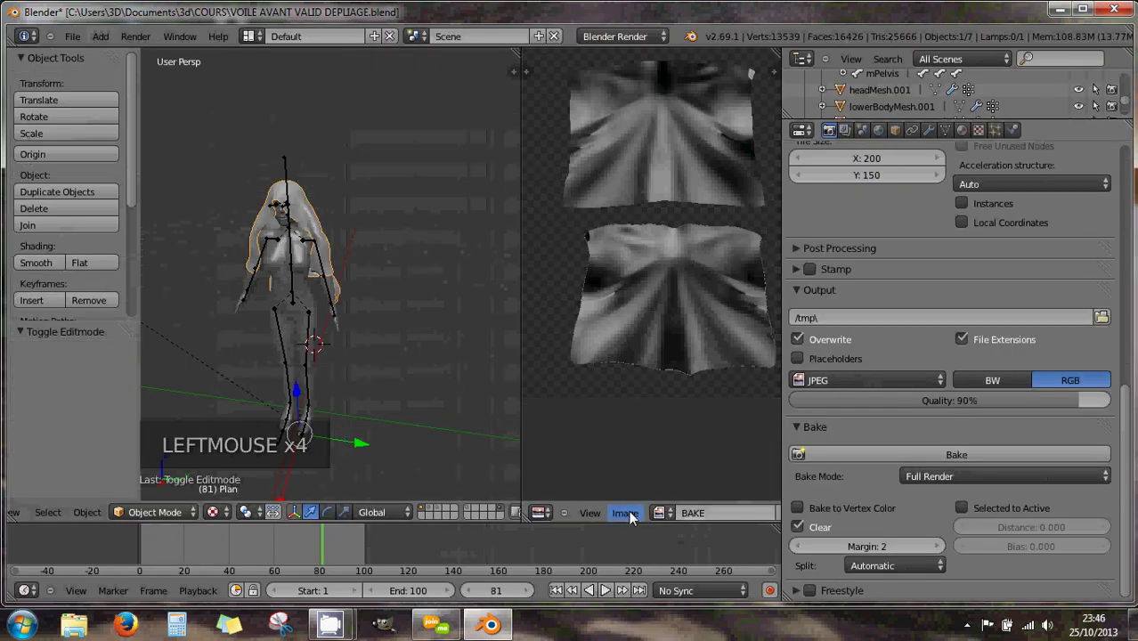
{"action": "left_click", "coordinate": [634, 516]}
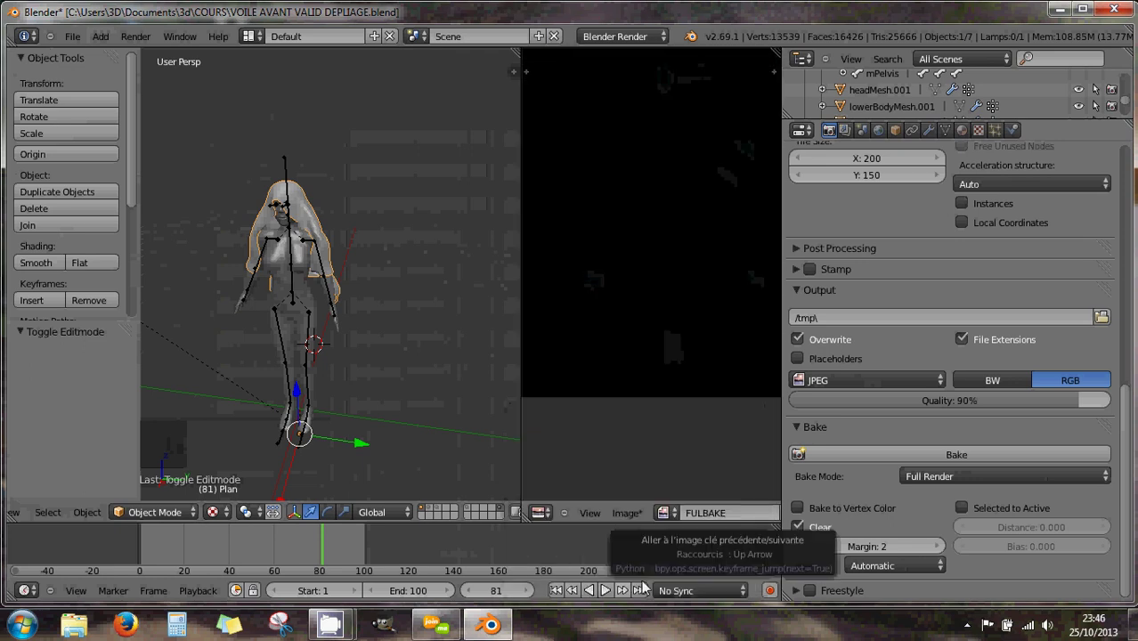
{"action": "scroll", "scroll_direction": "down", "scroll_amount": 3}
{"action": "left_click", "coordinate": [913, 456]}
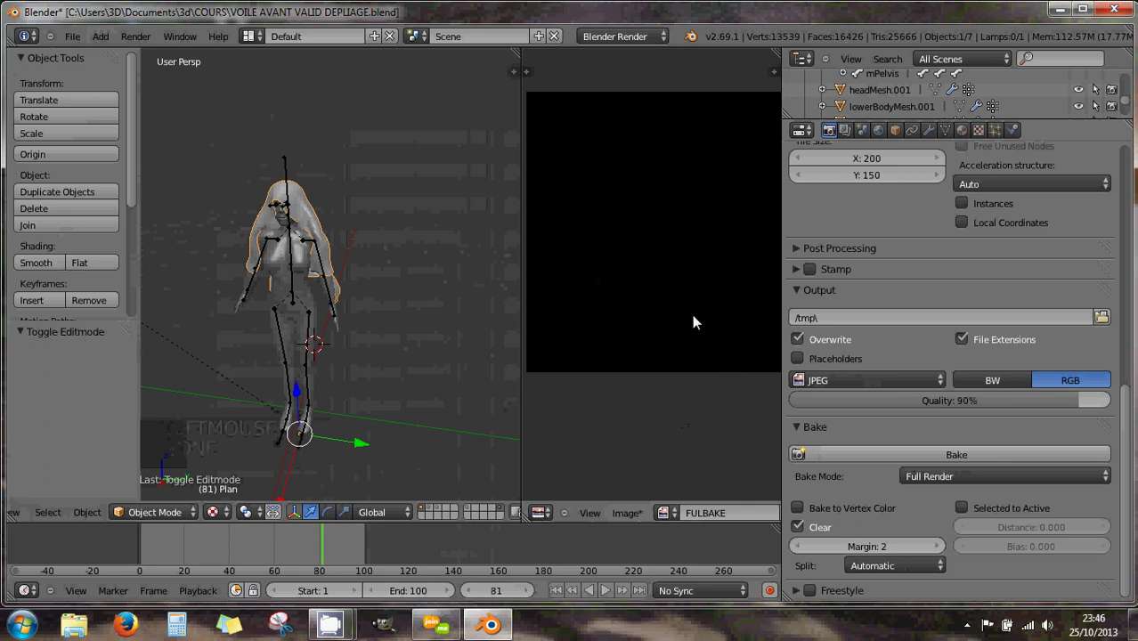
Step: Assign FULBAKE to the veil's UVs in Edit Mode and bake the full render into it
{"action": "left_click", "coordinate": [172, 516]}
{"action": "left_click", "coordinate": [164, 484]}
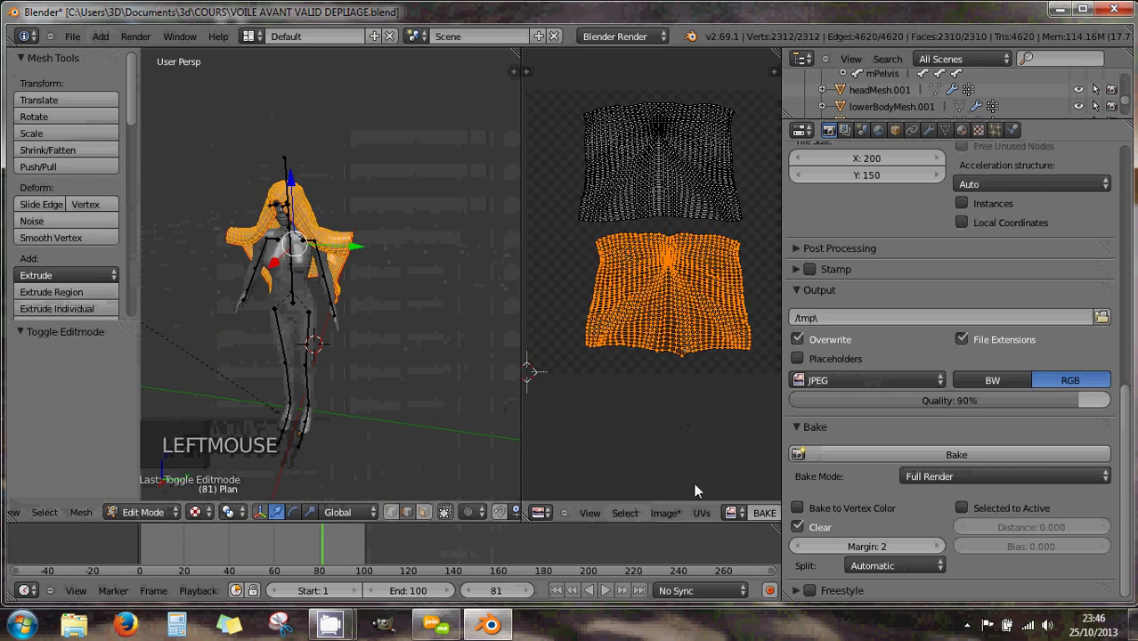
{"action": "left_click", "coordinate": [745, 517]}
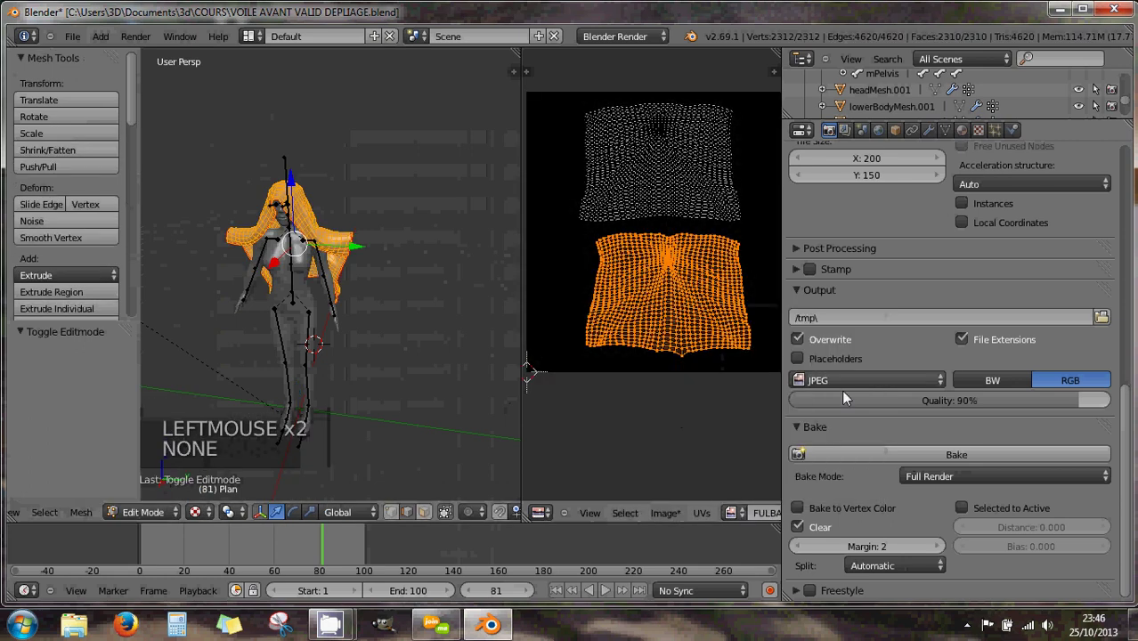
{"action": "left_click", "coordinate": [900, 464]}
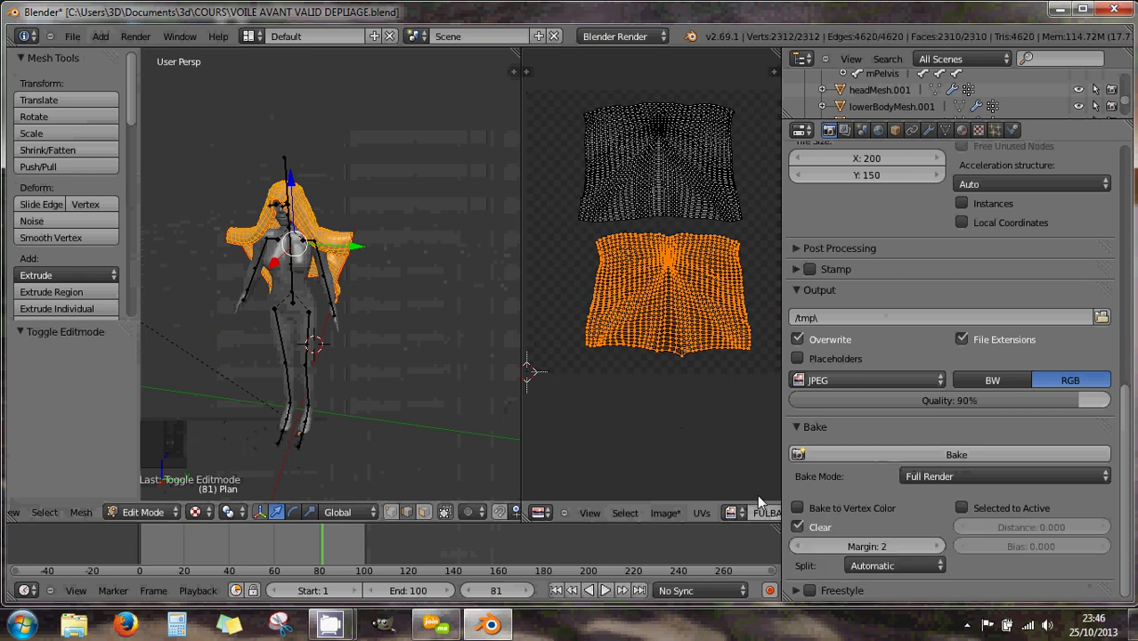
{"action": "key", "text": "a"}
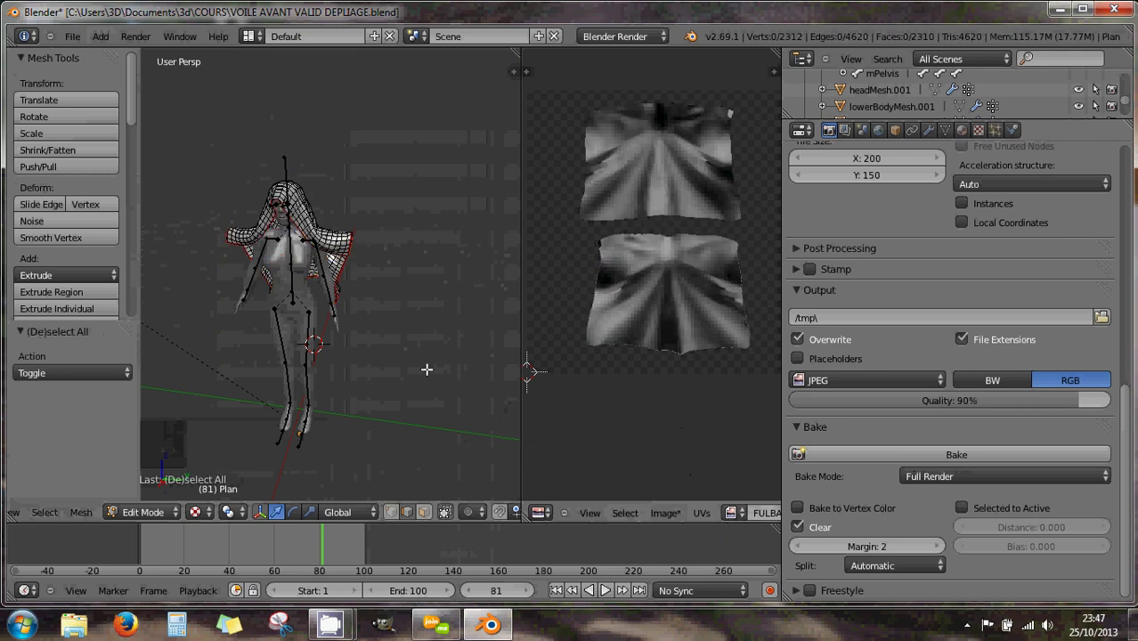
{"action": "key", "text": "Tab"}
{"action": "key", "text": "Tab"}
Step: Rename the BAKE image to AO, bake Ambient Occlusion into it, and leave Edit Mode
{"action": "key", "text": "a"}
{"action": "left_click", "coordinate": [746, 516]}
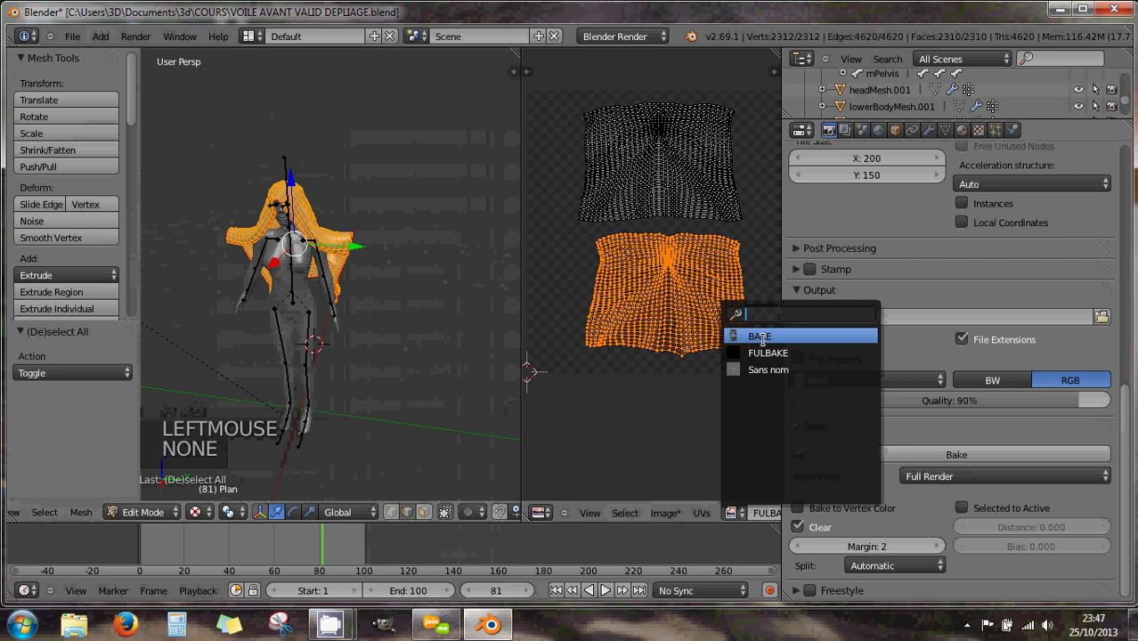
{"action": "left_click", "coordinate": [763, 521]}
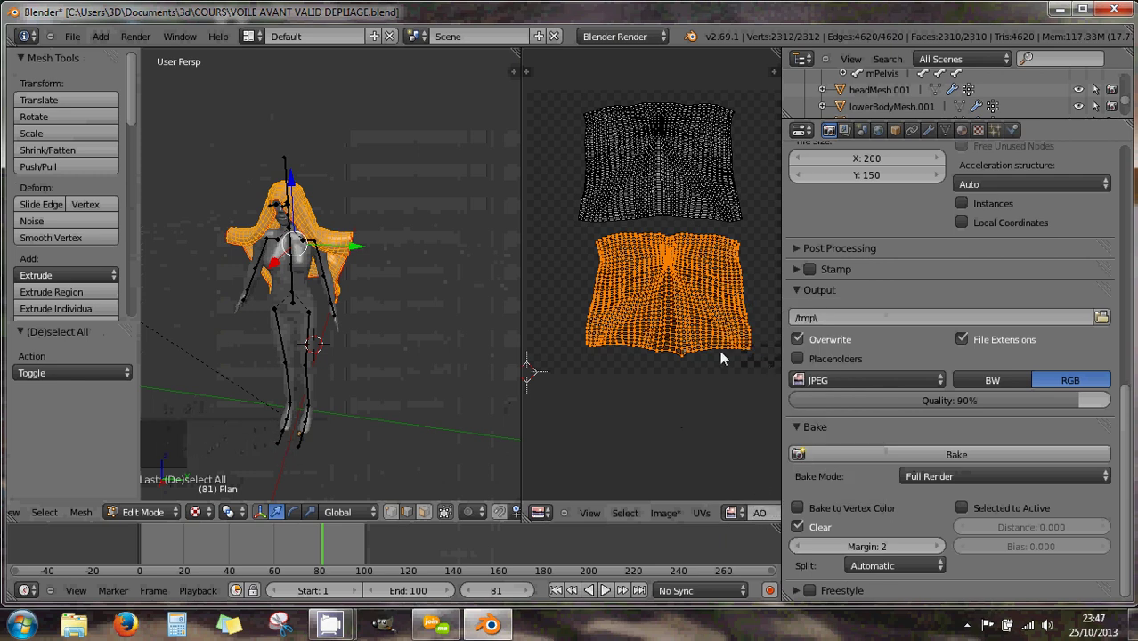
{"action": "left_click", "coordinate": [946, 486]}
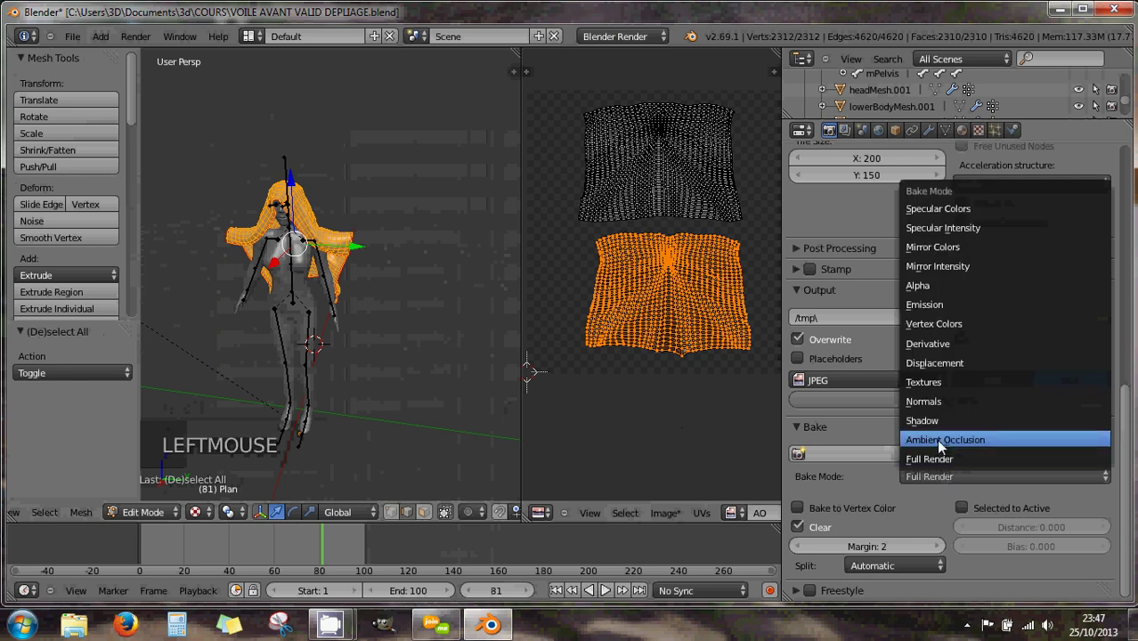
{"action": "left_click", "coordinate": [900, 460]}
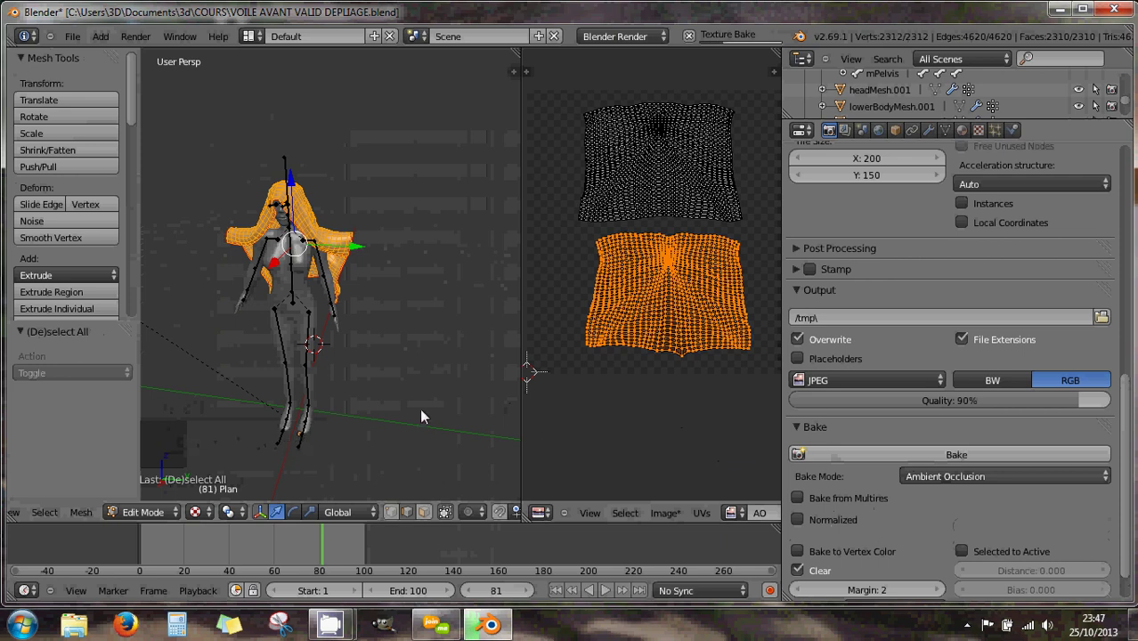
{"action": "key", "text": "Tab"}
{"action": "key", "text": "Tab"}
{"action": "key", "text": "Tab"}
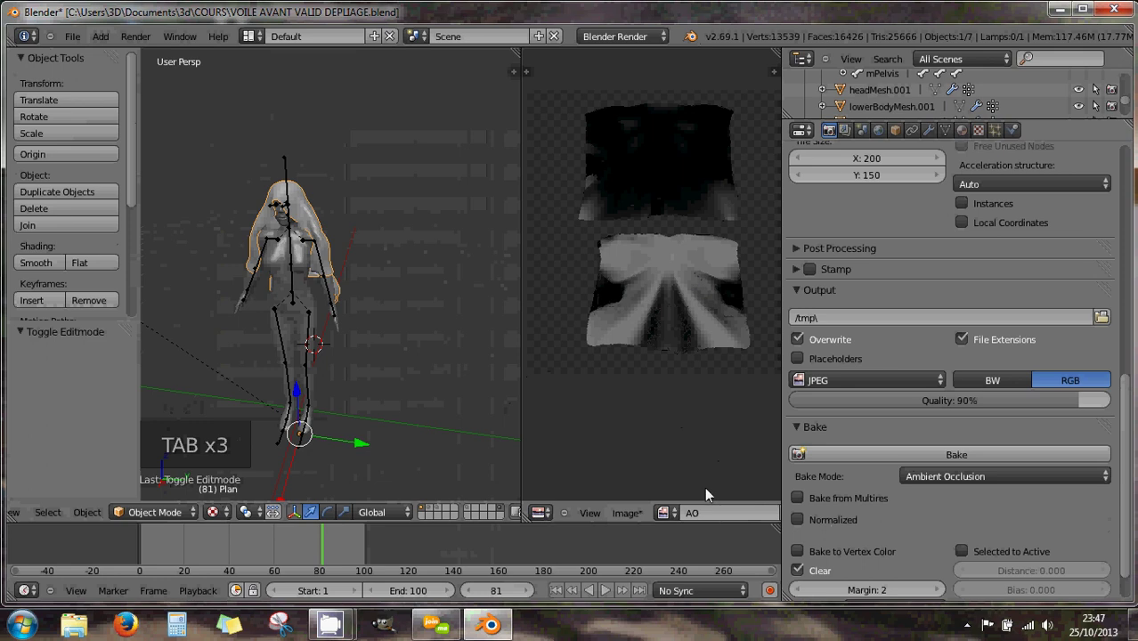
Step: Create a new blank 1024×1024 image named NORMAL in the UV/Image Editor
{"action": "left_click", "coordinate": [675, 516]}
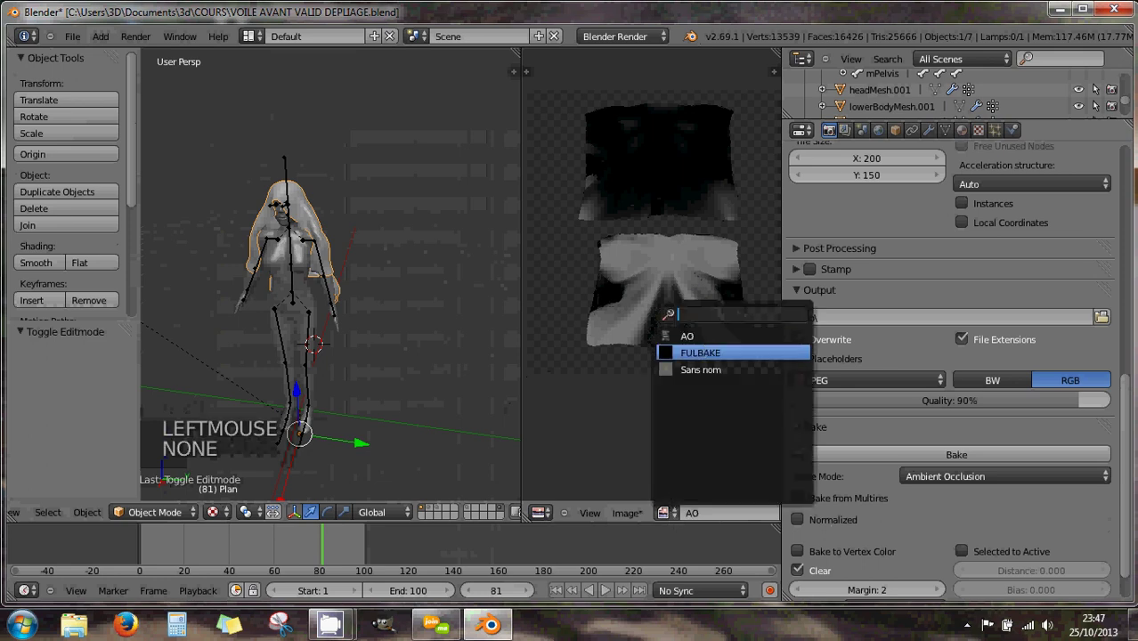
{"action": "left_click", "coordinate": [673, 512]}
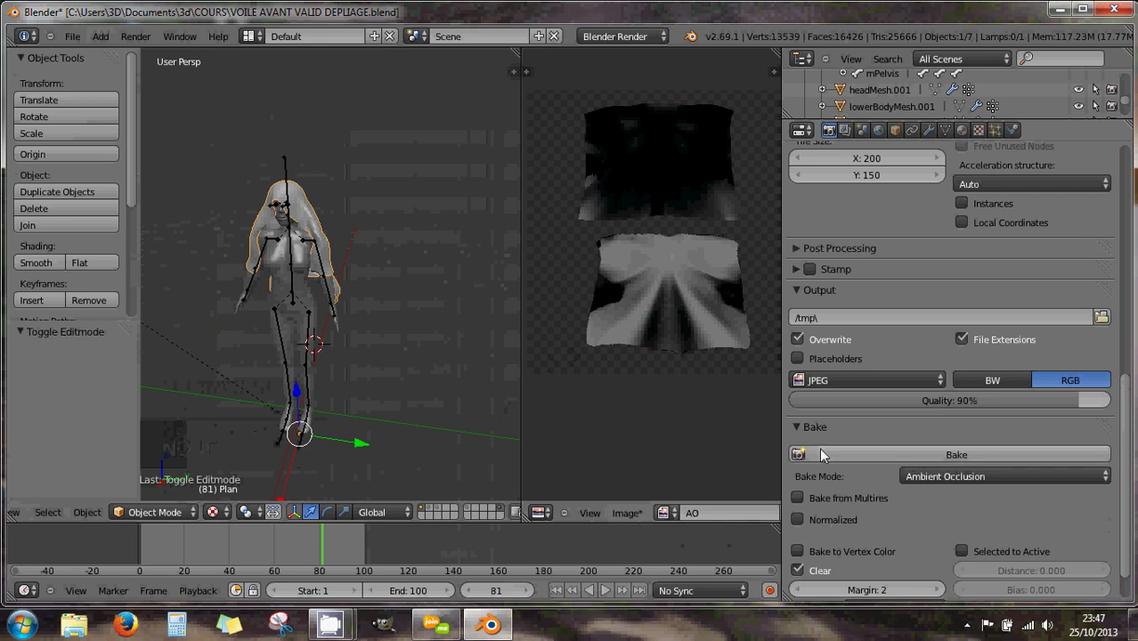
{"action": "left_click", "coordinate": [935, 485]}
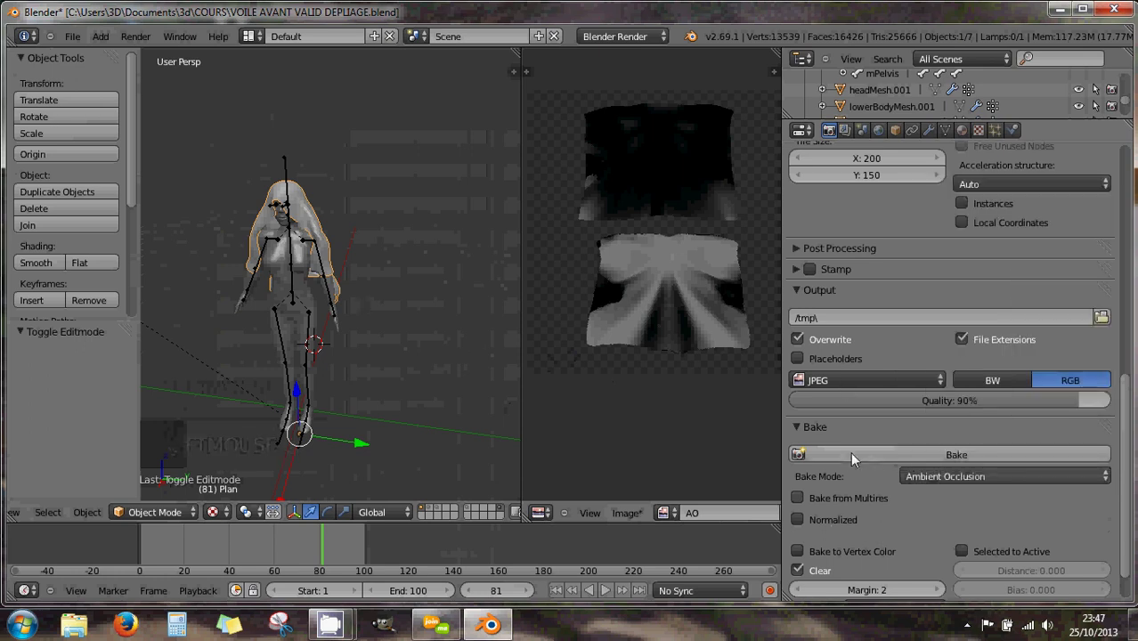
{"action": "left_click", "coordinate": [637, 518]}
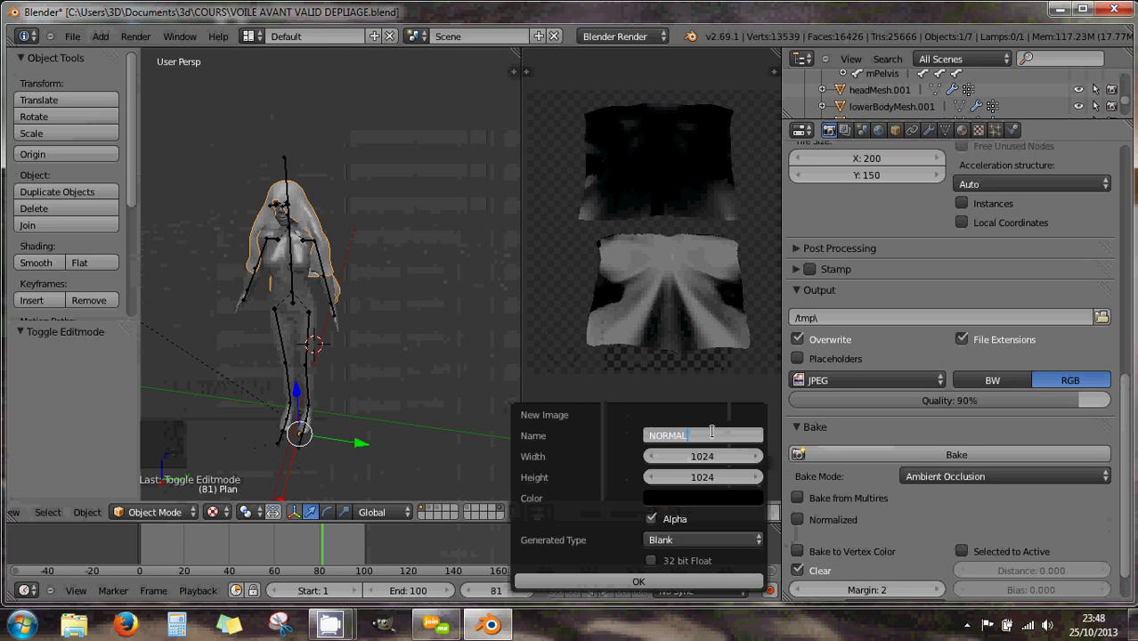
{"action": "scroll", "scroll_direction": "down", "scroll_amount": 3}
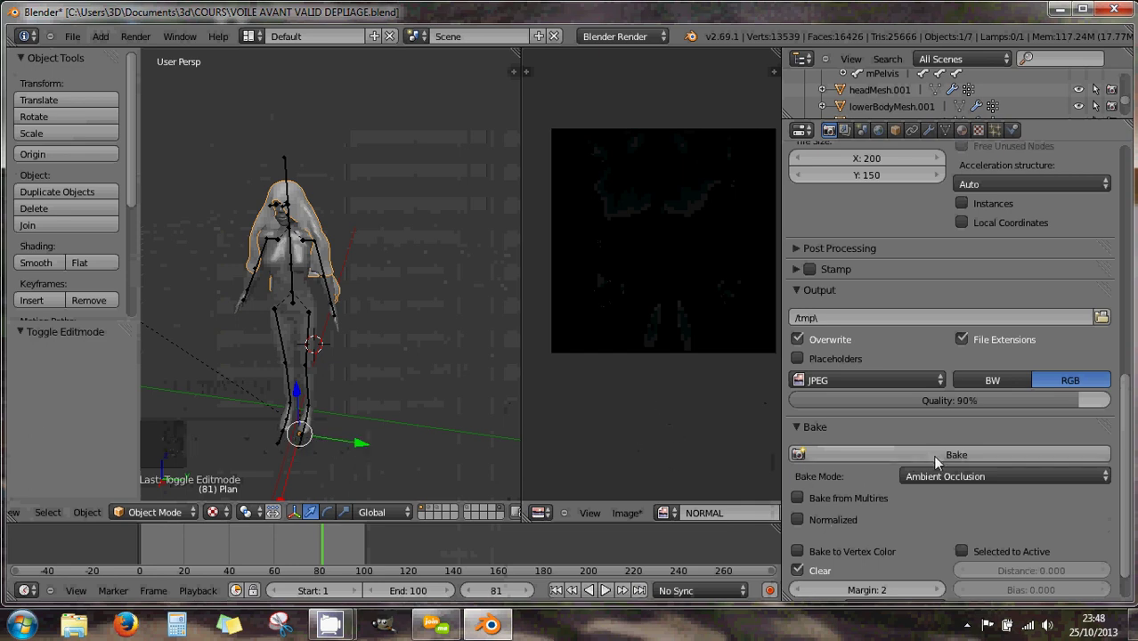
{"action": "left_click", "coordinate": [941, 481]}
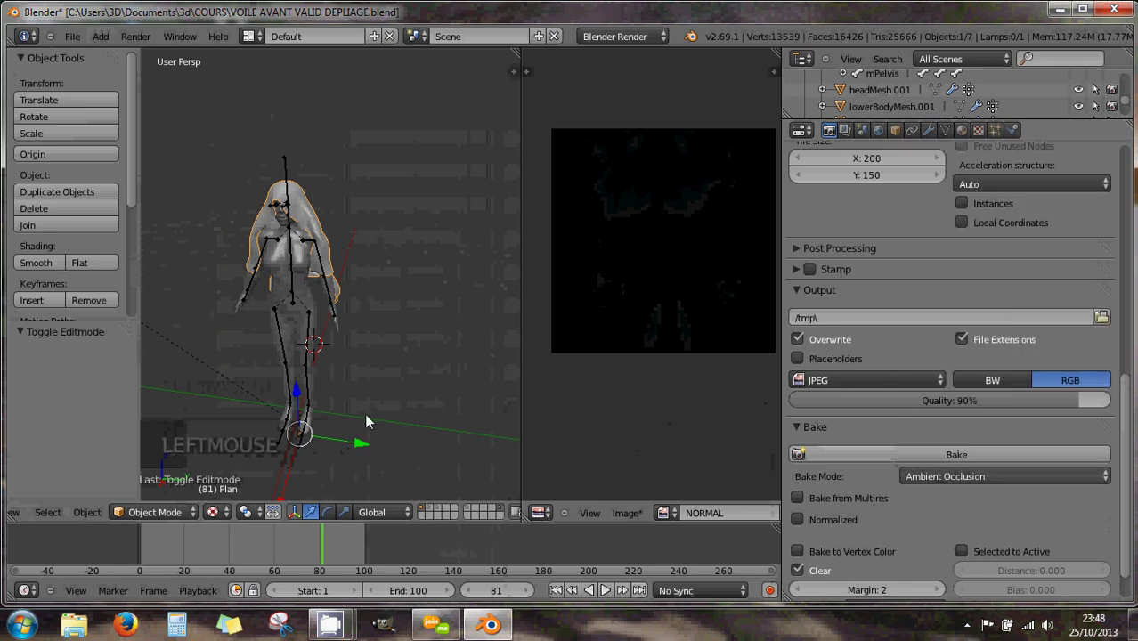
Step: Assign NORMAL to the veil's UVs, set Bake Mode to Normals with Tangent space, and bake
{"action": "key", "text": "Tab"}
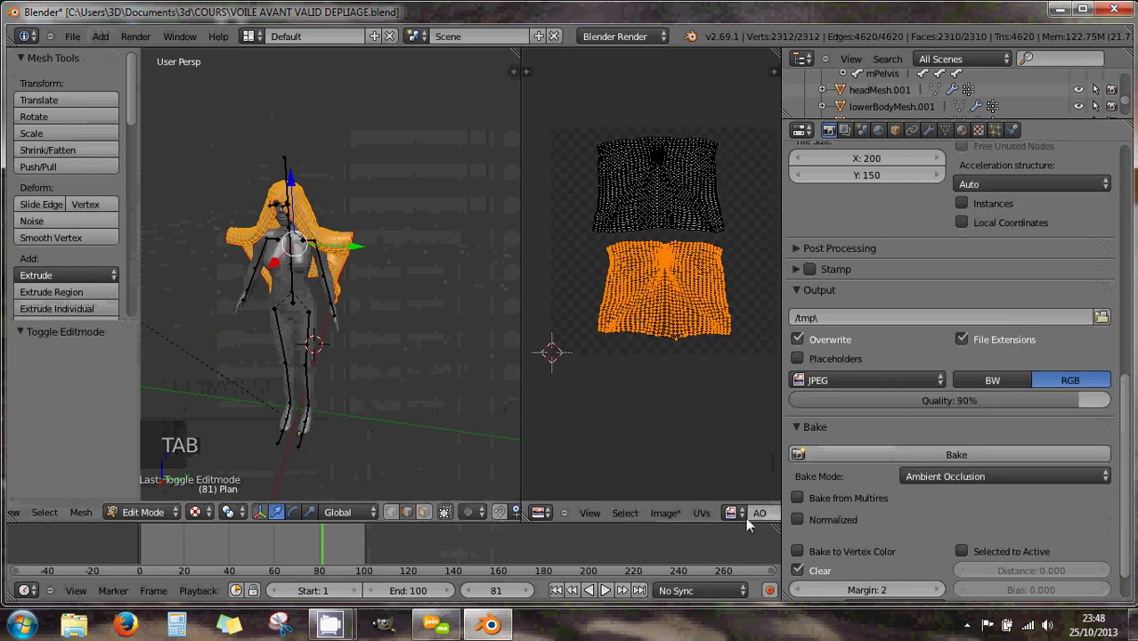
{"action": "left_click", "coordinate": [743, 515]}
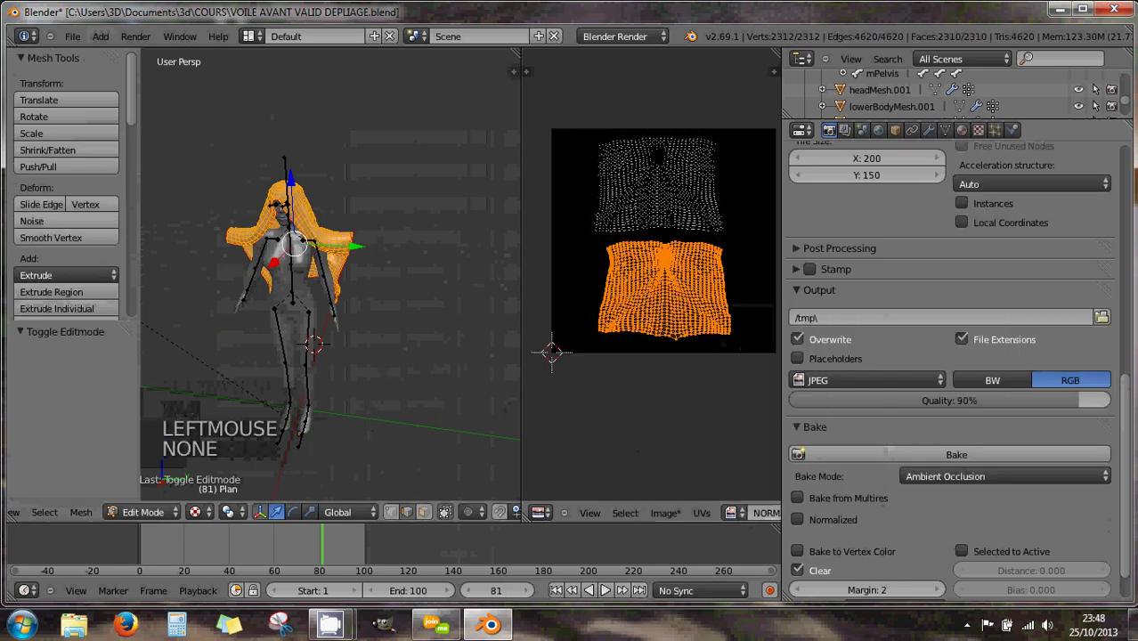
{"action": "left_click", "coordinate": [939, 481]}
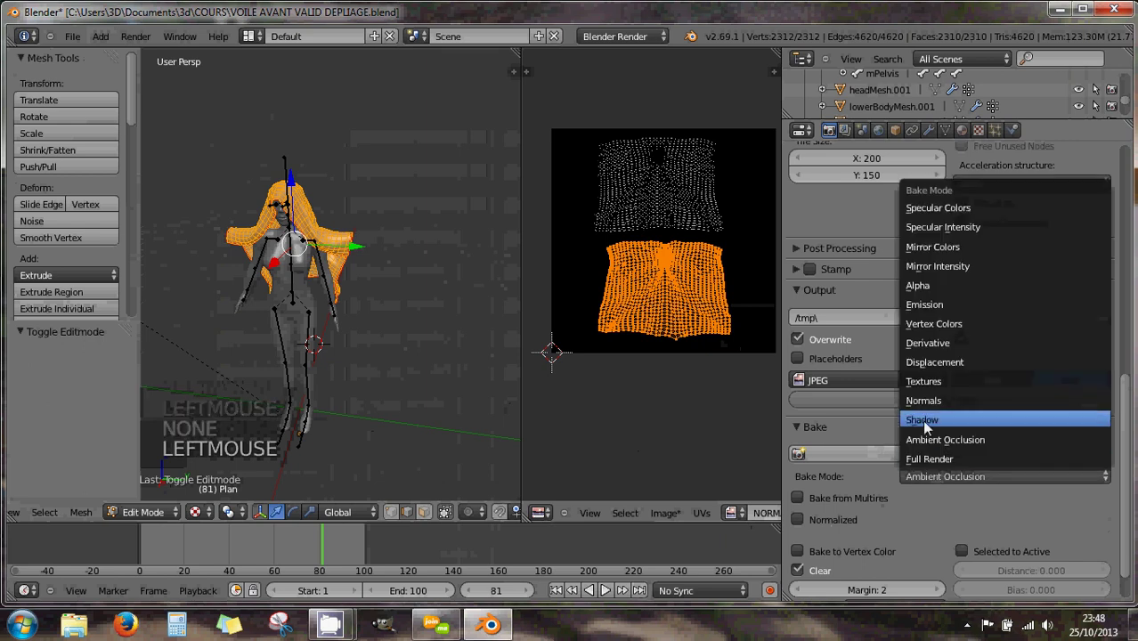
{"action": "left_click", "coordinate": [926, 460]}
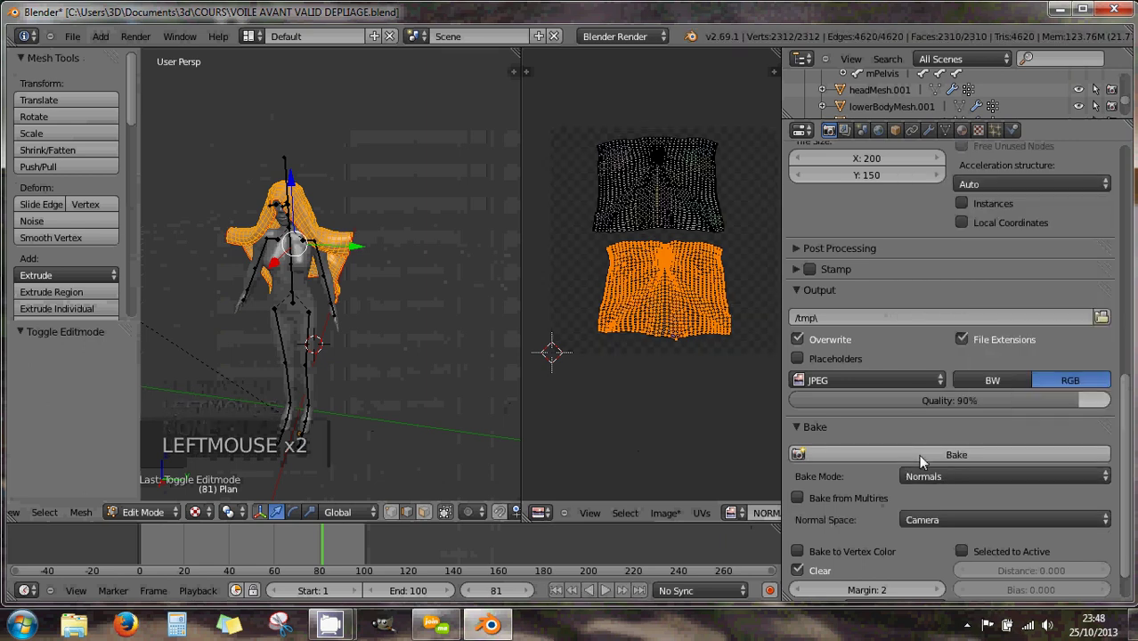
{"action": "key", "text": "Tab"}
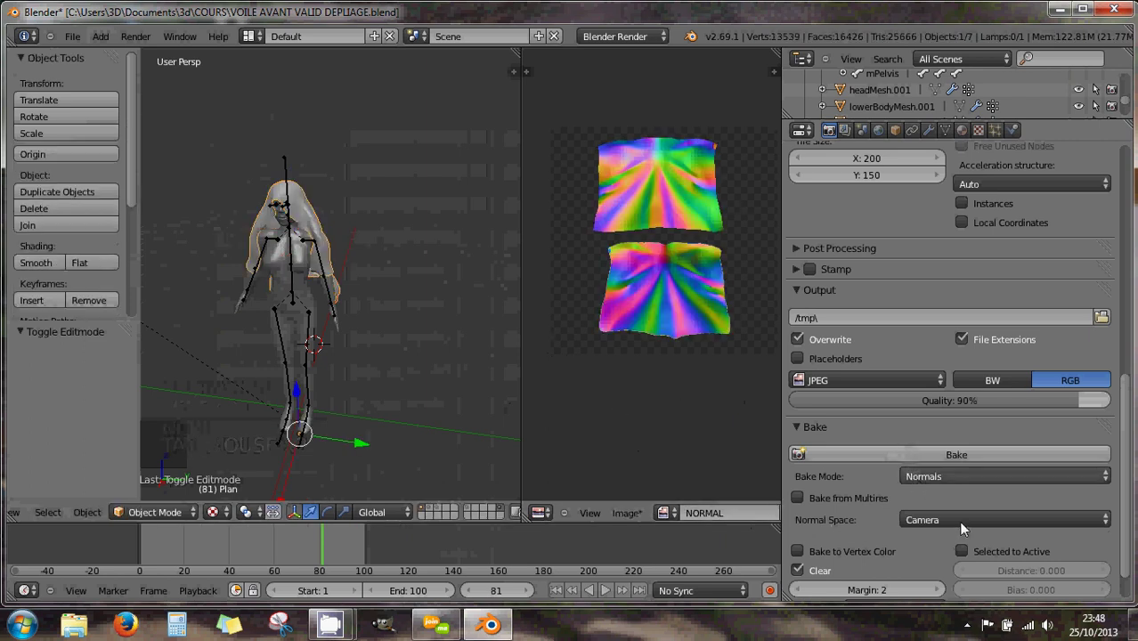
{"action": "left_click", "coordinate": [975, 522]}
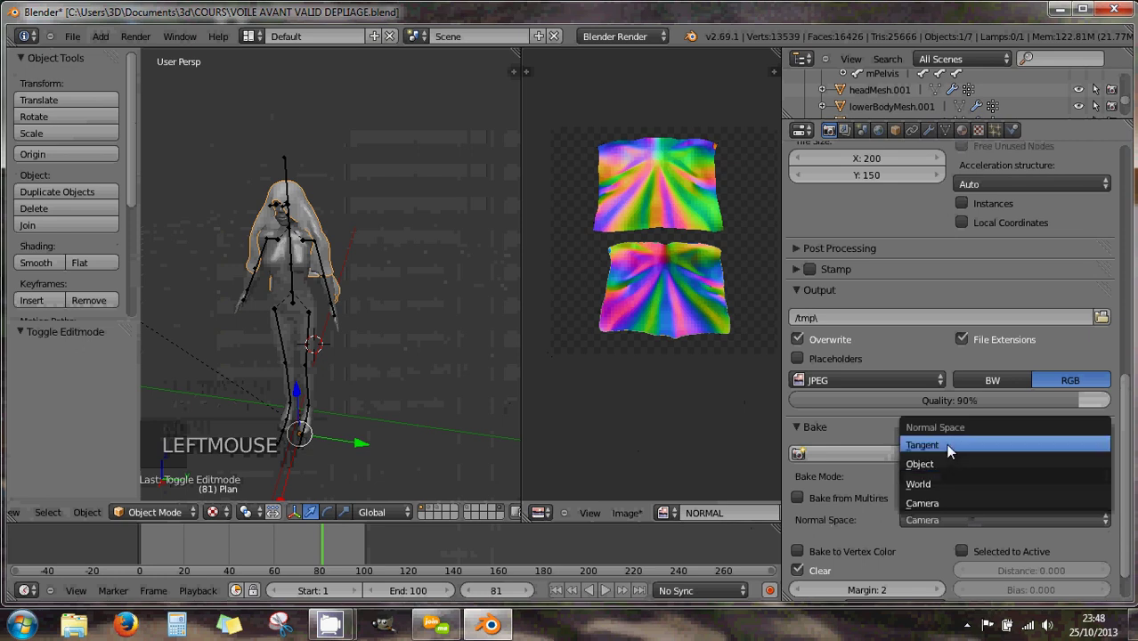
{"action": "left_click", "coordinate": [950, 463]}
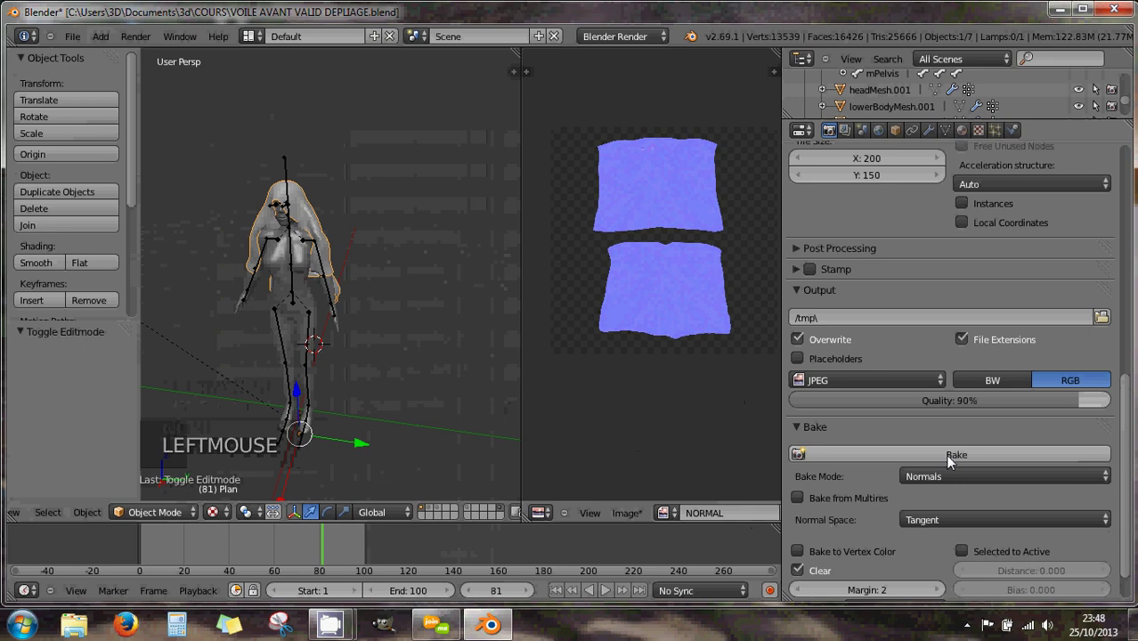
Step: Zoom the baked image, then rebake the normals in World space
{"action": "scroll", "scroll_direction": "up", "scroll_amount": 3}
{"action": "scroll", "scroll_direction": "up", "scroll_amount": 3}
{"action": "scroll", "scroll_direction": "down", "scroll_amount": 3}
{"action": "scroll", "scroll_direction": "down", "scroll_amount": 3}
{"action": "scroll", "scroll_direction": "down", "scroll_amount": 3}
{"action": "scroll", "scroll_direction": "up", "scroll_amount": 3}
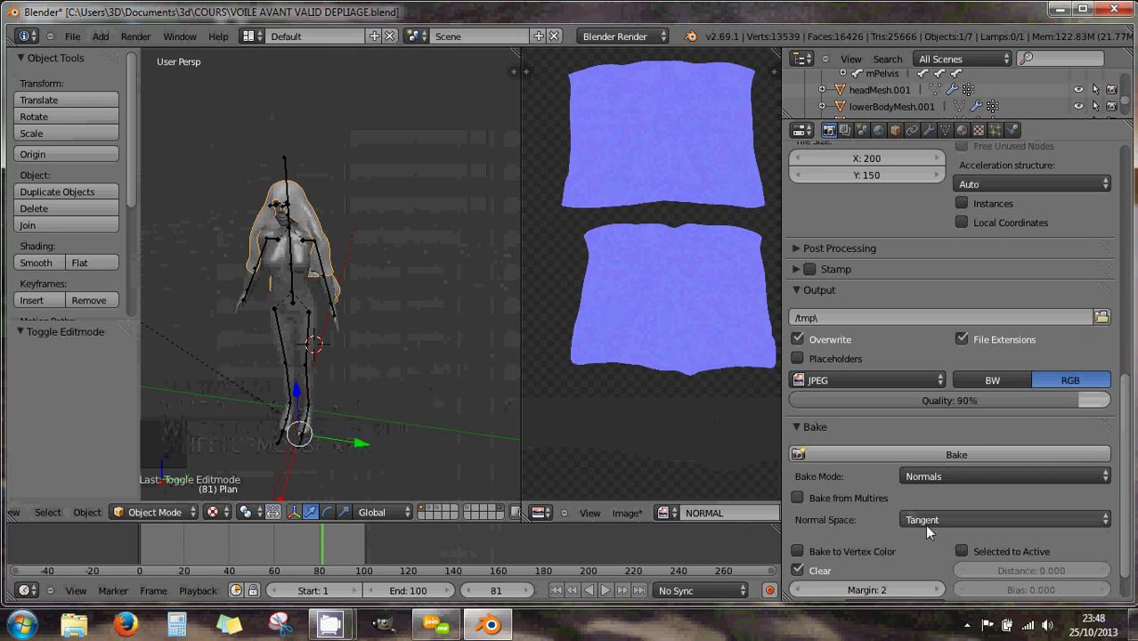
{"action": "left_click", "coordinate": [930, 523]}
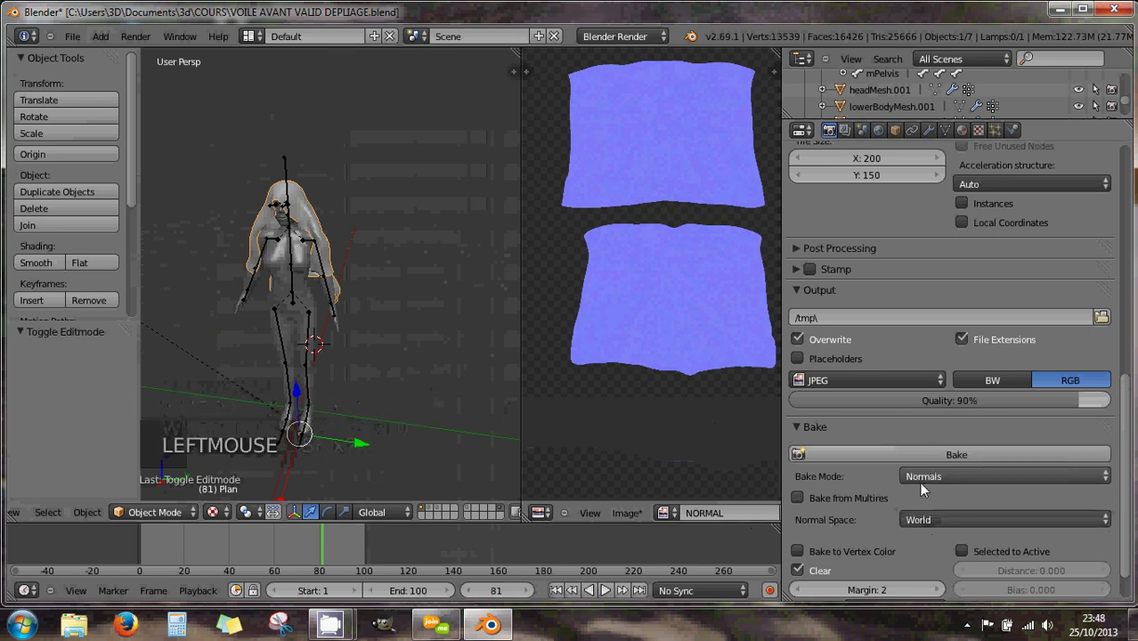
{"action": "left_click", "coordinate": [932, 461]}
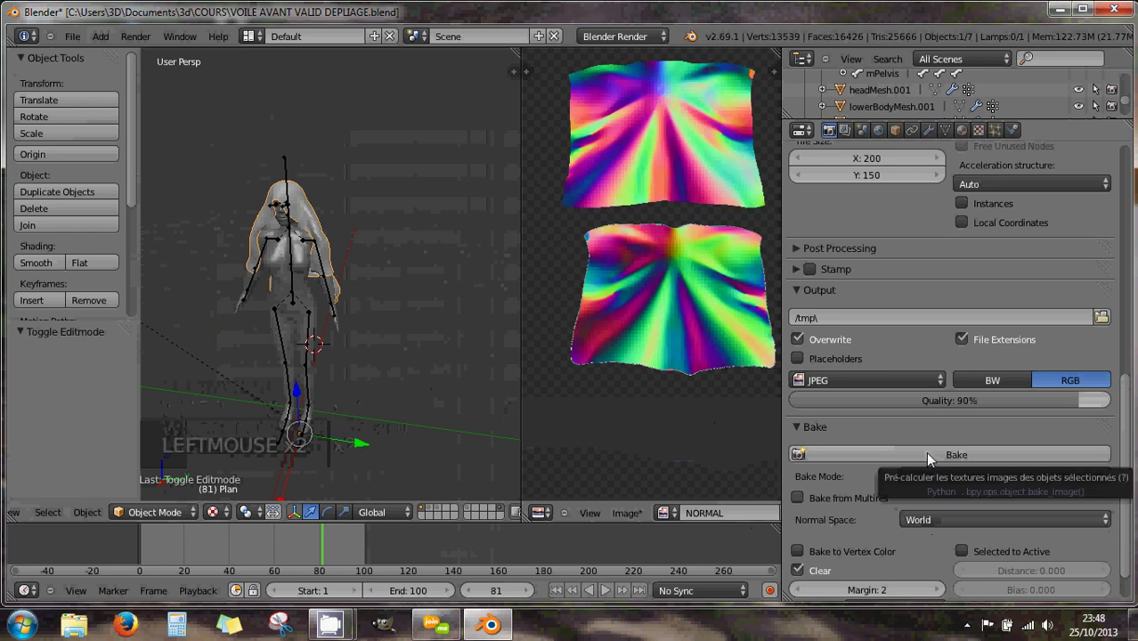
Step: Switch Normal Space to Object and bake again, leaving a rainbow object-space normal map
{"action": "left_click", "coordinate": [932, 525]}
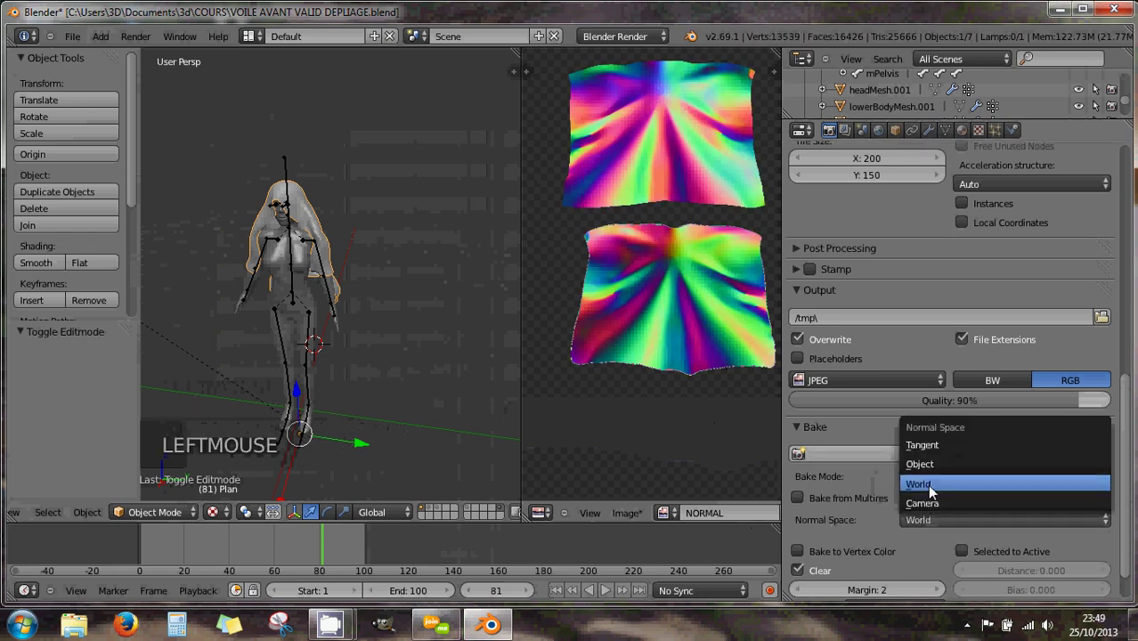
{"action": "left_click", "coordinate": [930, 463]}
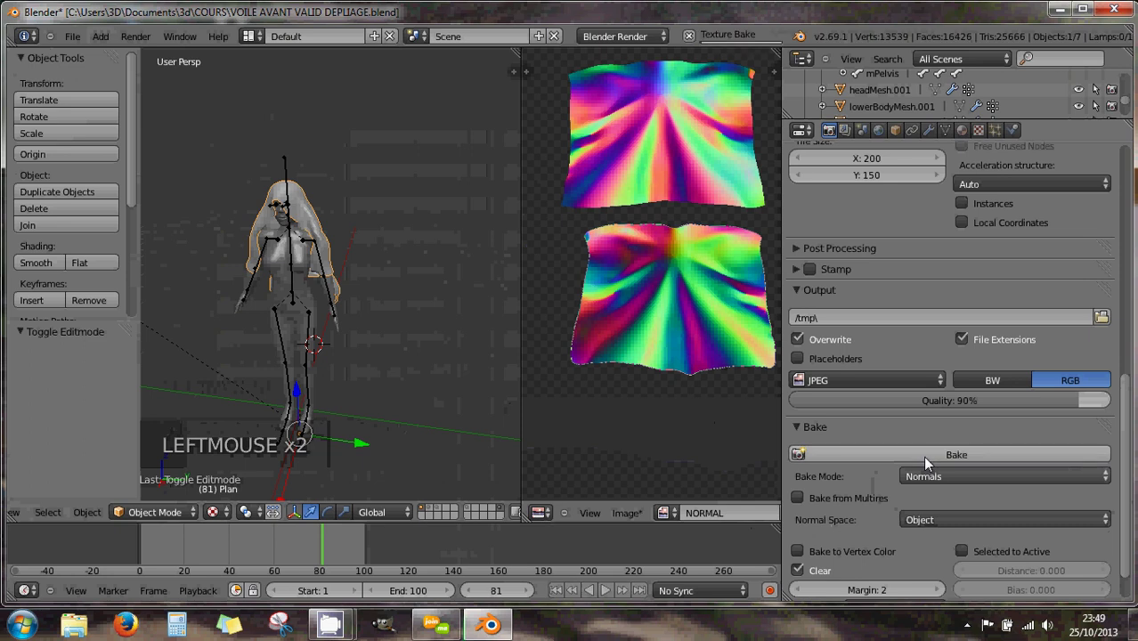
{"action": "left_click", "coordinate": [931, 524]}
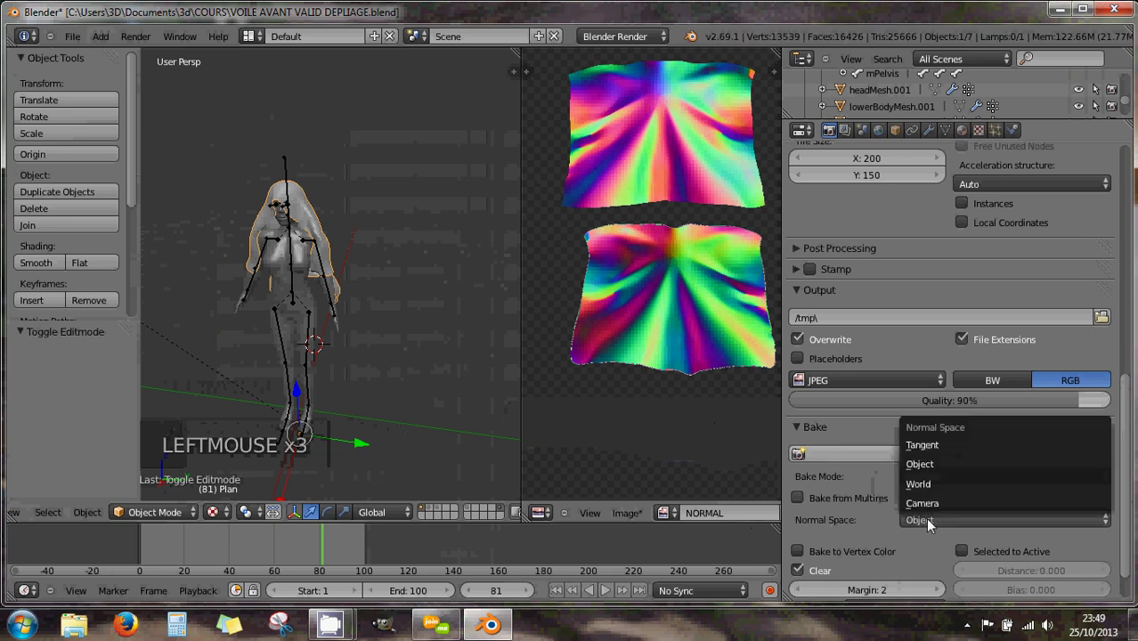
{"action": "left_click", "coordinate": [929, 485]}
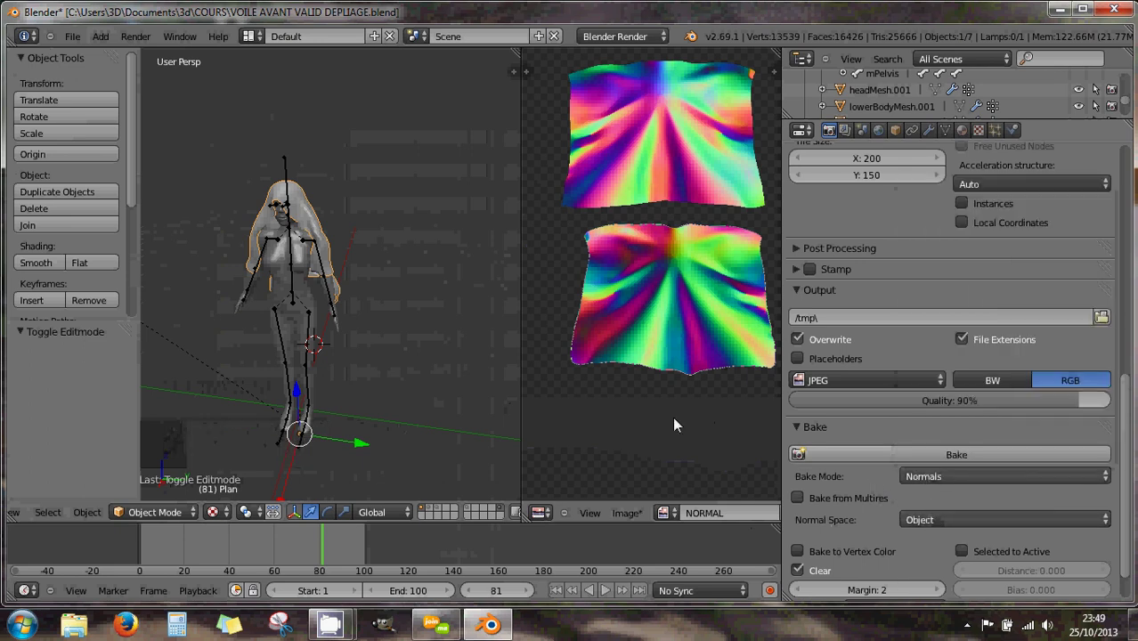
{"action": "scroll", "scroll_direction": "up", "scroll_amount": 3}
{"action": "scroll", "scroll_direction": "down", "scroll_amount": 3}
{"action": "middle_click", "coordinate": [334, 292]}
{"action": "scroll", "scroll_direction": "down", "scroll_amount": 3}
{"action": "middle_click", "coordinate": [344, 282]}
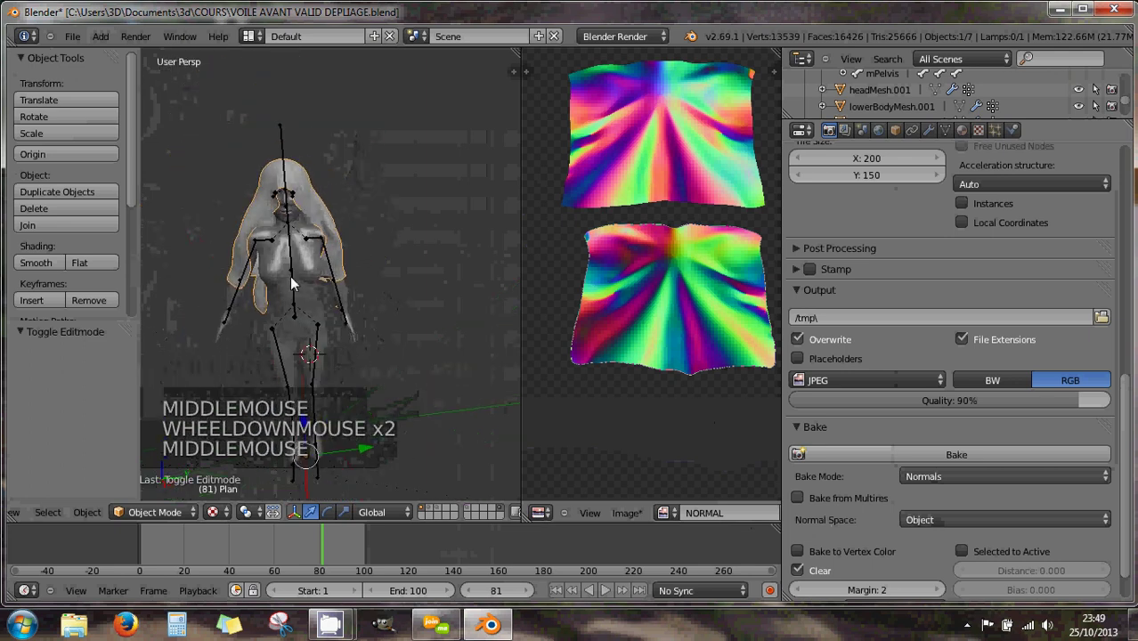
{"action": "scroll", "scroll_direction": "down", "scroll_amount": 3}
{"action": "middle_click", "coordinate": [347, 290]}
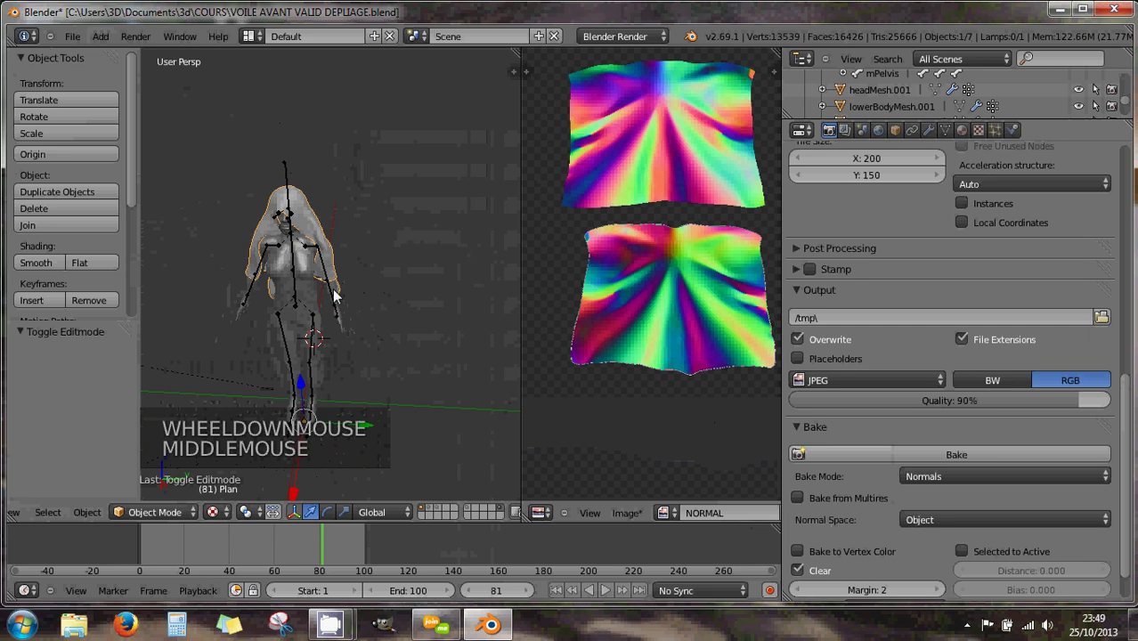
{"action": "middle_click", "coordinate": [350, 268]}
{"action": "right_click", "coordinate": [318, 235]}
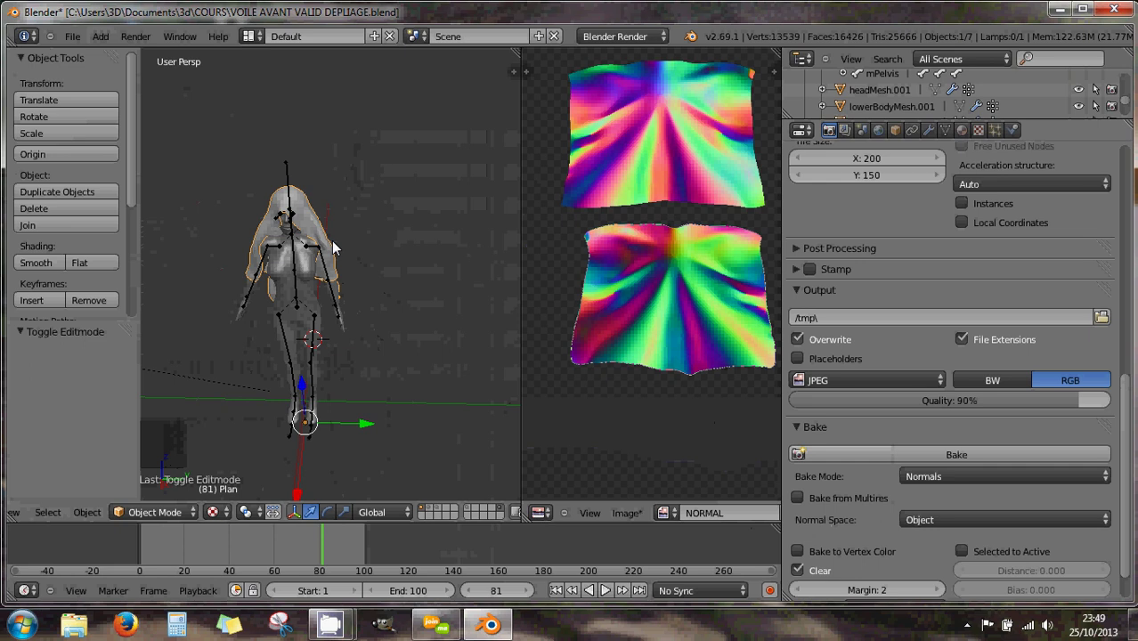
Step: In the veil's Subsurf modifier raise viewport subdivisions to 2 and apply it
{"action": "scroll", "scroll_direction": "up", "scroll_amount": 3}
{"action": "left_click", "coordinate": [931, 137]}
{"action": "left_click", "coordinate": [810, 224]}
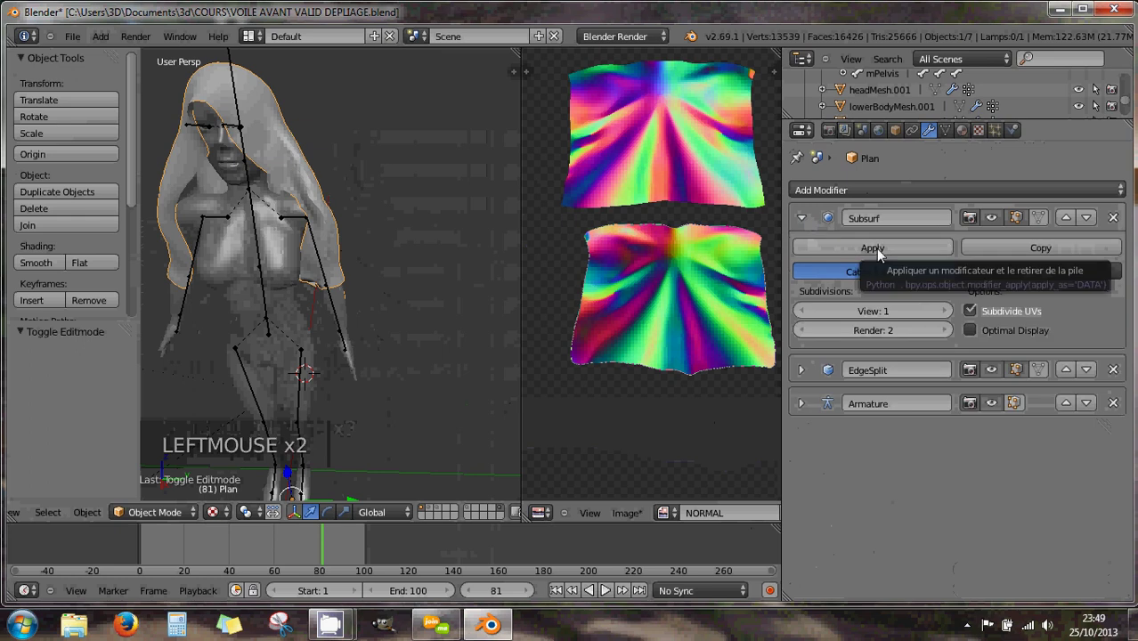
{"action": "left_click", "coordinate": [950, 314]}
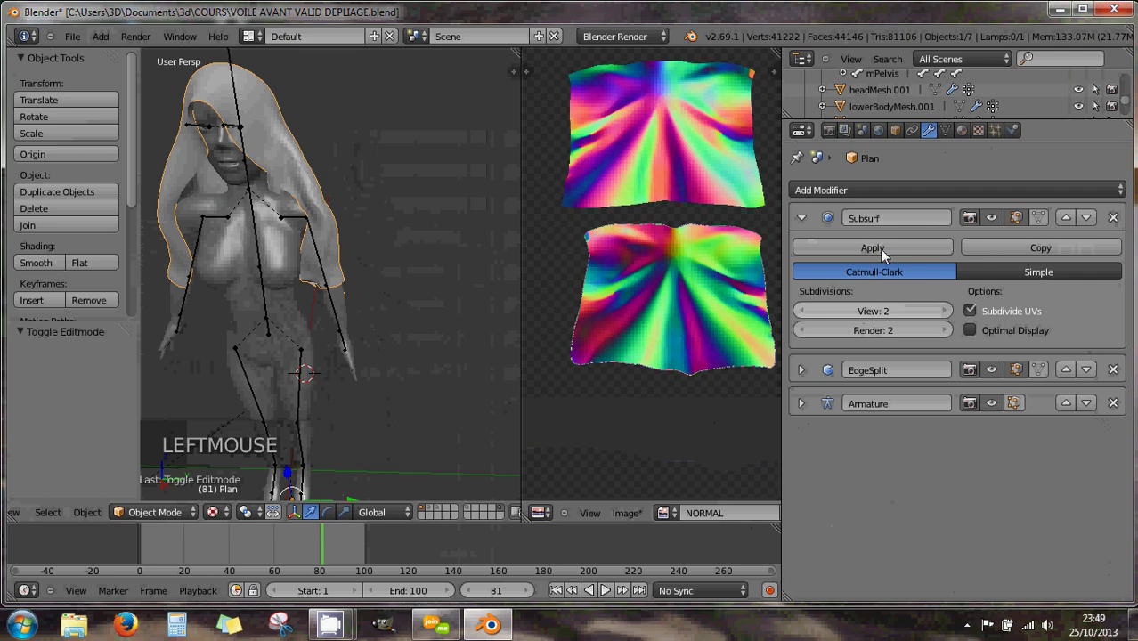
{"action": "left_click", "coordinate": [887, 254]}
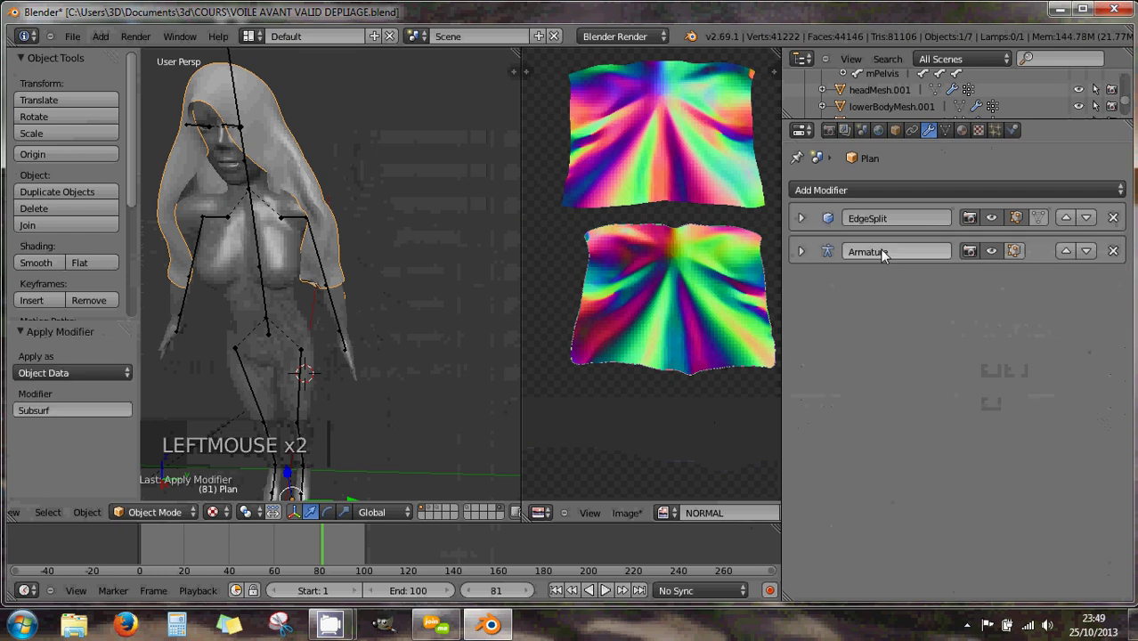
Step: Check the applied veil mesh in Edit Mode, then undo until Subsurf is restored unapplied
{"action": "right_click", "coordinate": [299, 170]}
{"action": "key", "text": "Tab"}
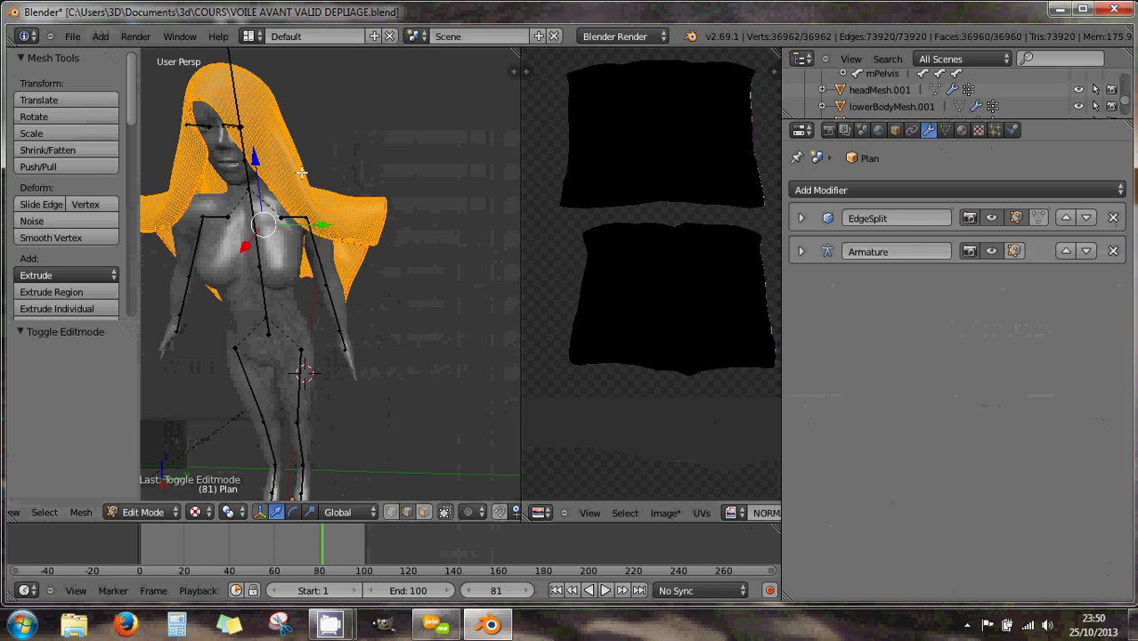
{"action": "key", "text": "Tab"}
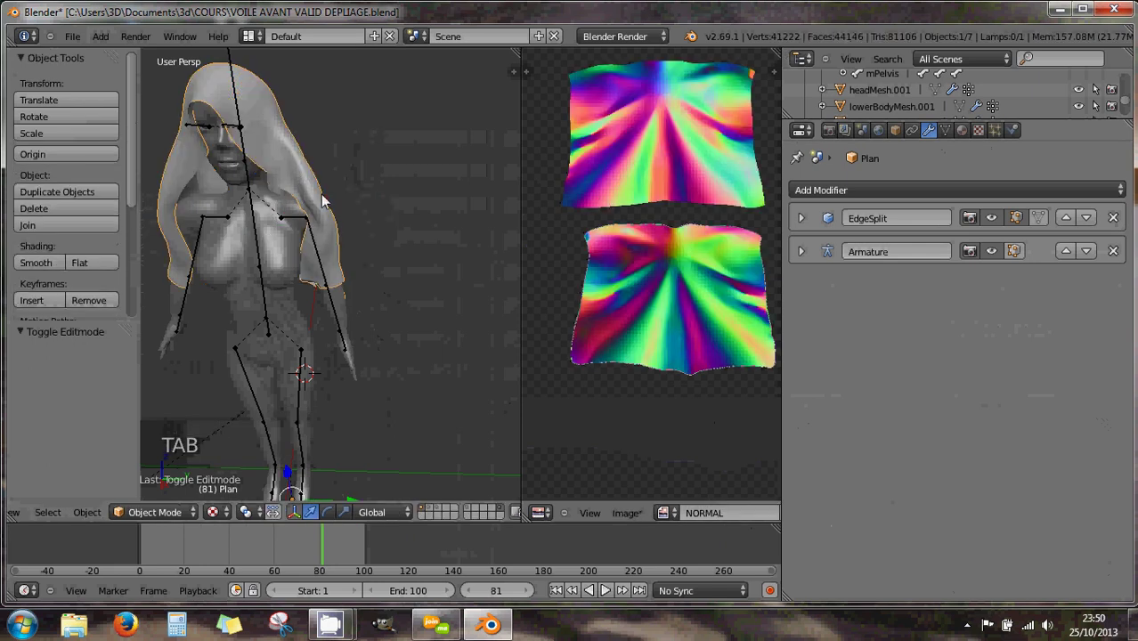
{"action": "scroll", "scroll_direction": "down", "scroll_amount": 3}
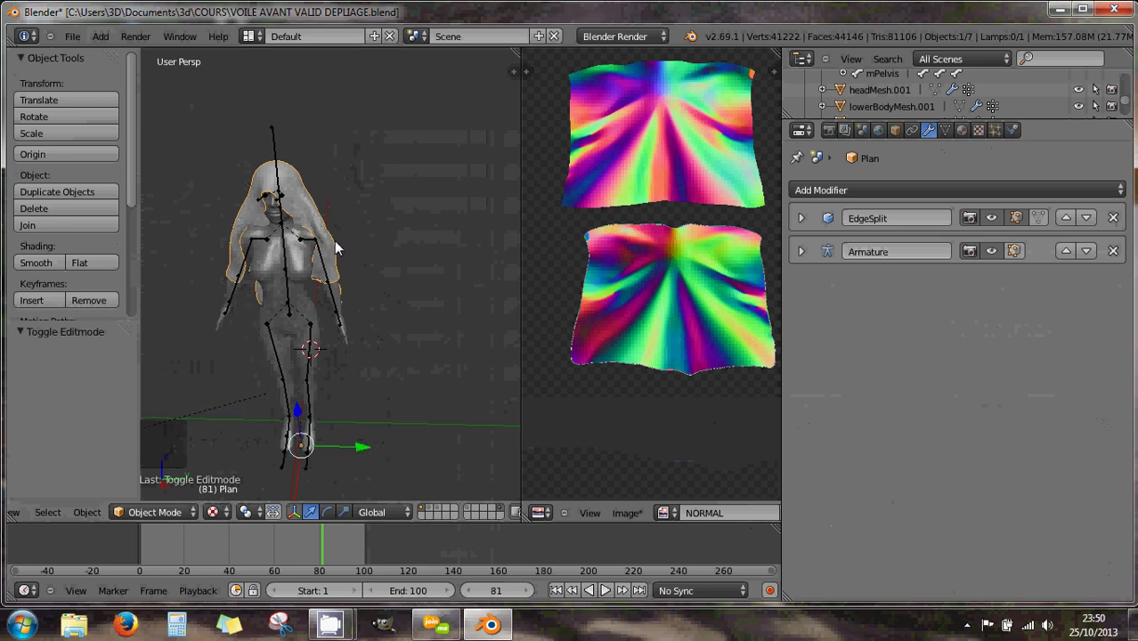
{"action": "key", "text": "ctrl+z"}
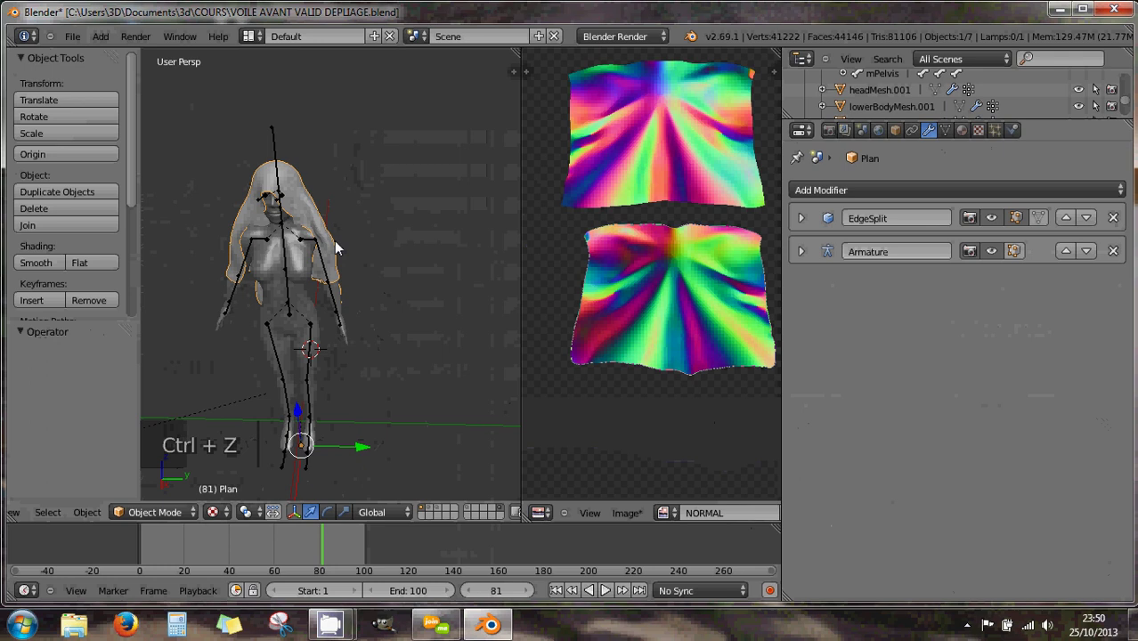
{"action": "key", "text": "ctrl+z"}
{"action": "key", "text": "ctrl+z"}
{"action": "key", "text": "ctrl+z"}
Step: Set Subsurf viewport subdivisions to 0, shade the veil flat and duplicate it as Plan.001
{"action": "left_click", "coordinate": [809, 316]}
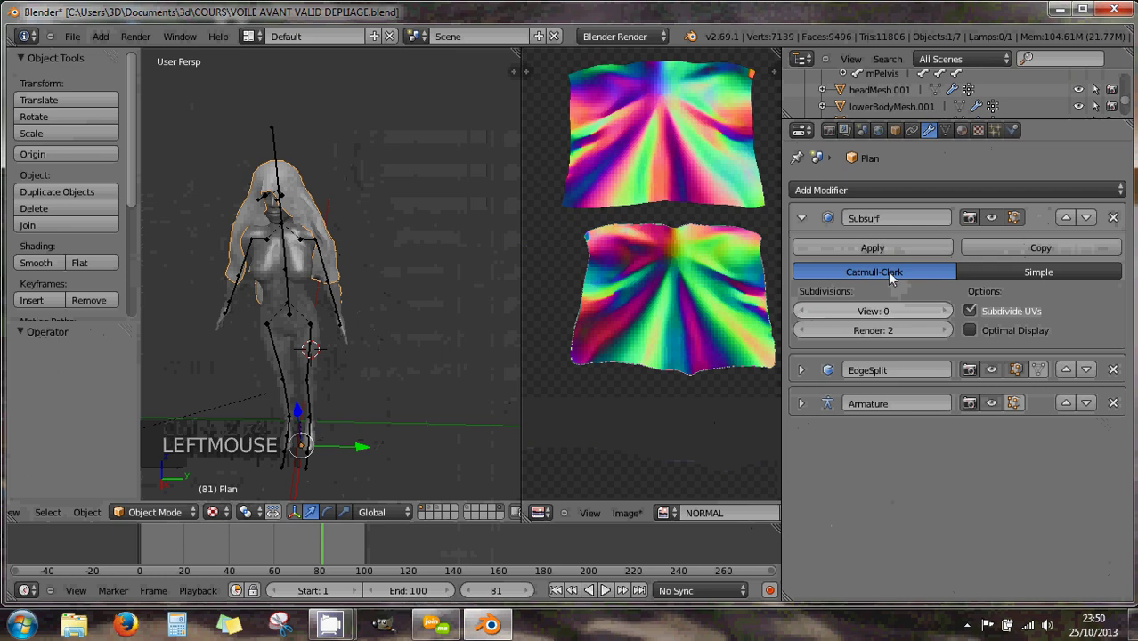
{"action": "scroll", "scroll_direction": "up", "scroll_amount": 3}
{"action": "scroll", "scroll_direction": "down", "scroll_amount": 3}
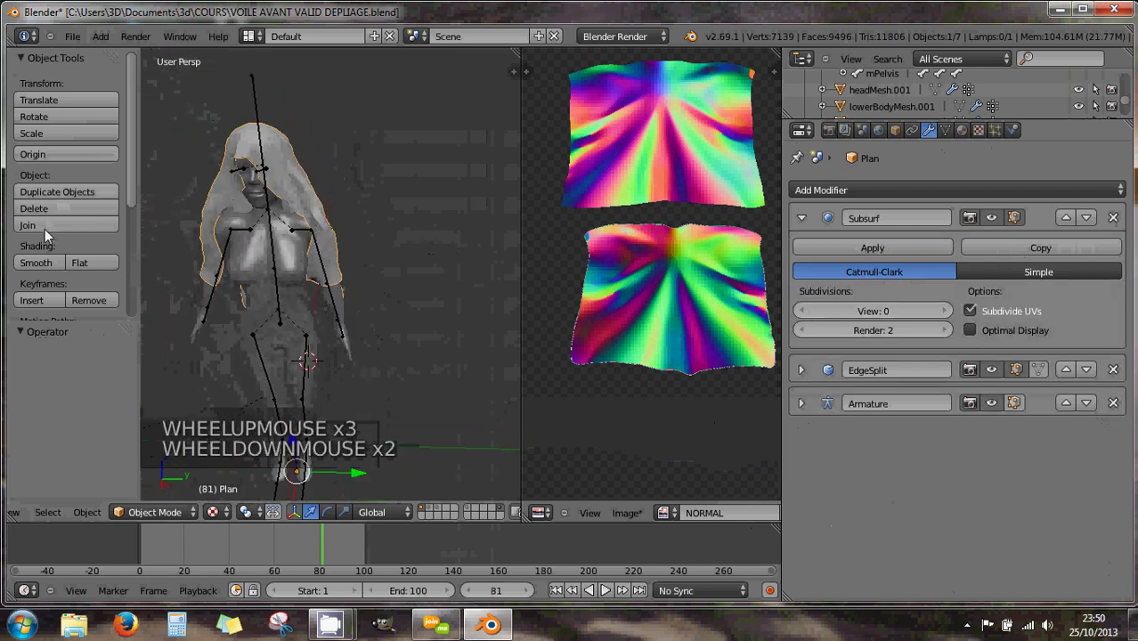
{"action": "left_click", "coordinate": [86, 266]}
{"action": "scroll", "scroll_direction": "up", "scroll_amount": 3}
{"action": "scroll", "scroll_direction": "down", "scroll_amount": 3}
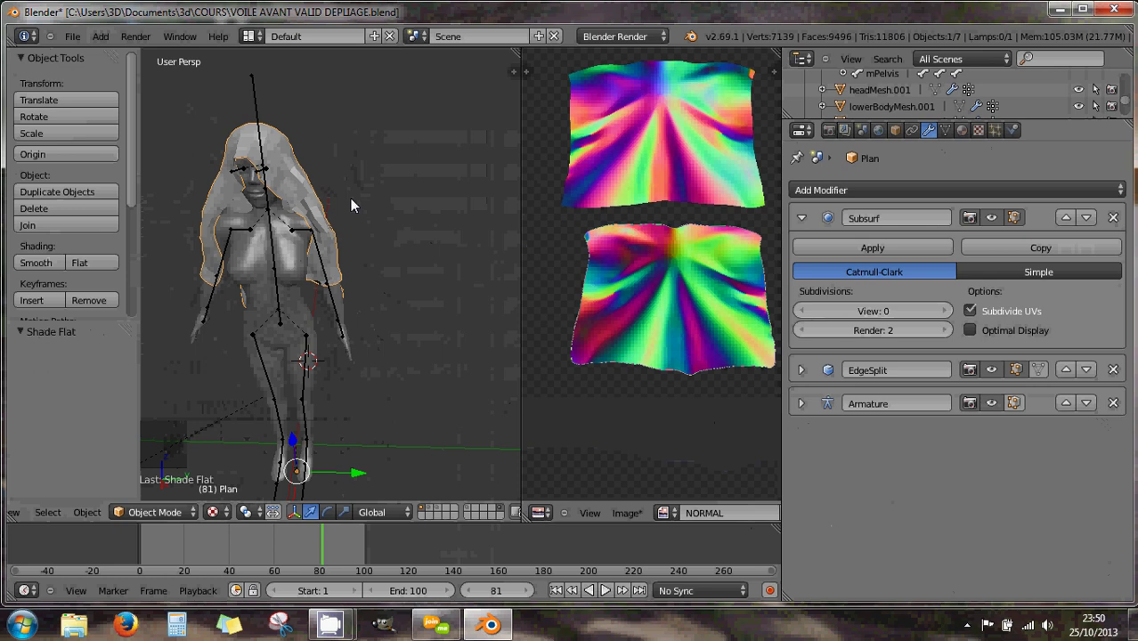
{"action": "key", "text": "shift+d"}
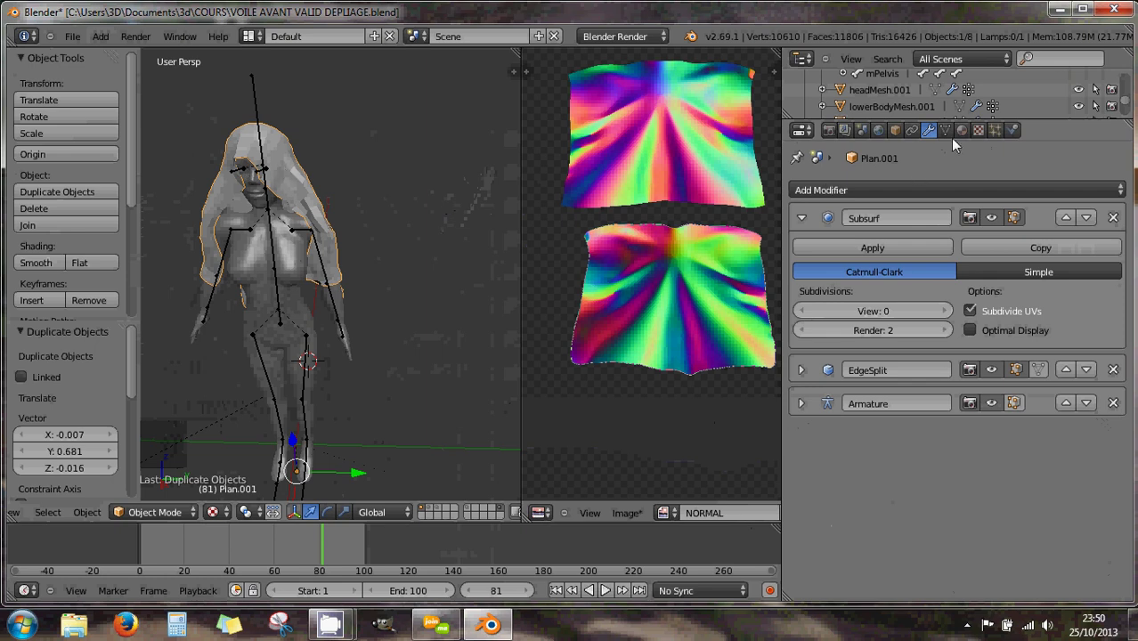
Step: Make the duplicate veil's diffuse colour pink, then reselect the original veil Plan
{"action": "left_click", "coordinate": [966, 141]}
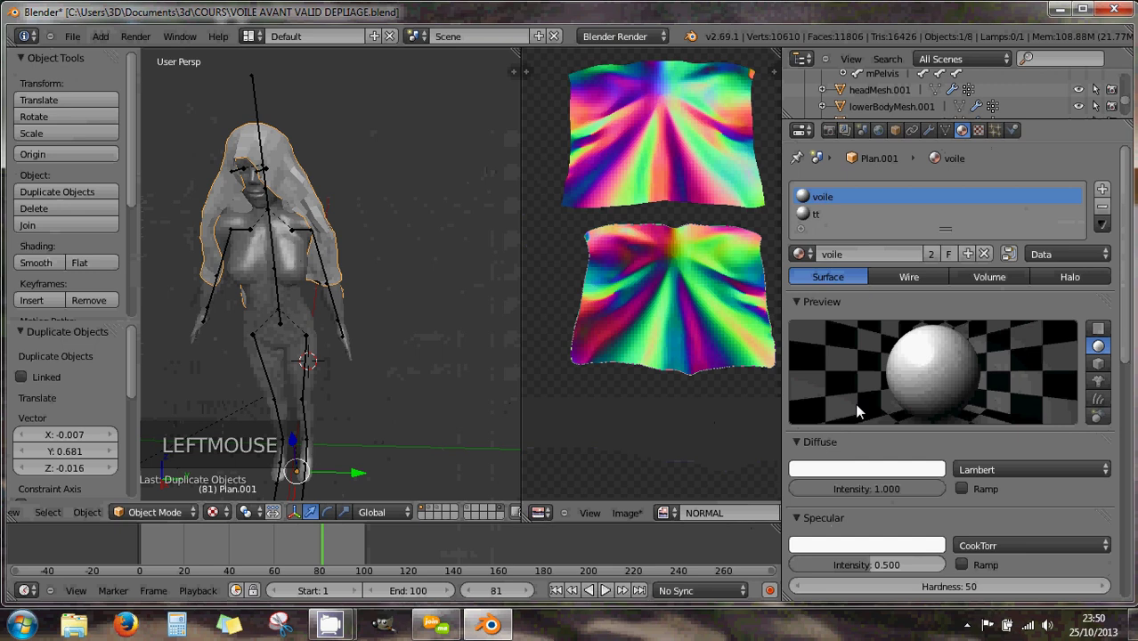
{"action": "left_click", "coordinate": [851, 472]}
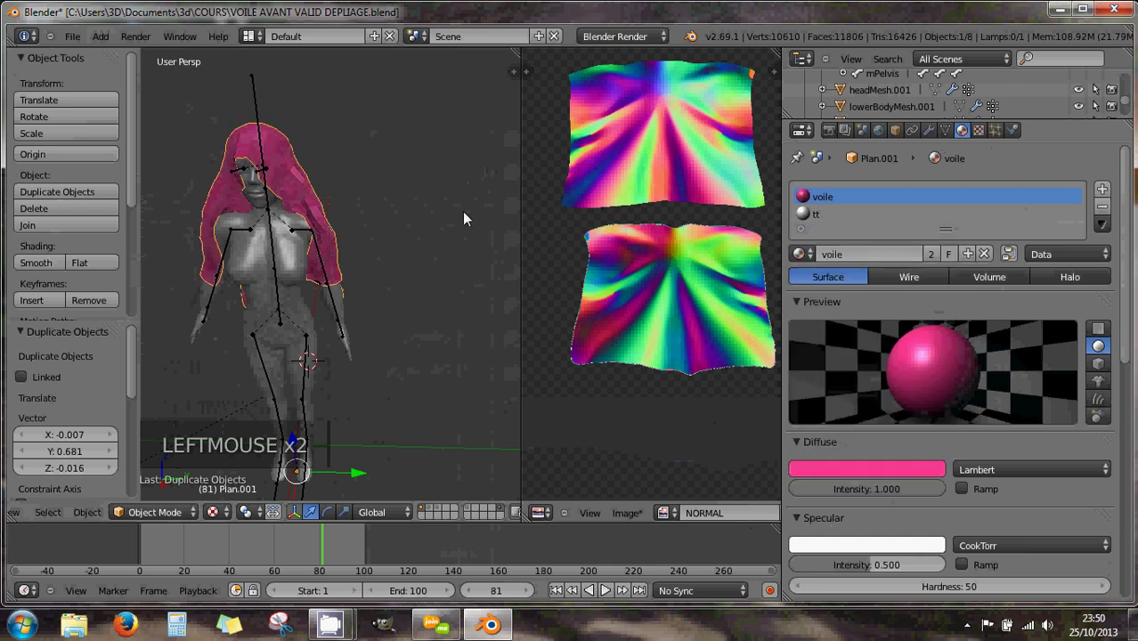
{"action": "right_click", "coordinate": [294, 179]}
{"action": "right_click", "coordinate": [284, 188]}
{"action": "right_click", "coordinate": [286, 188]}
{"action": "right_click", "coordinate": [288, 188]}
{"action": "right_click", "coordinate": [236, 205]}
{"action": "right_click", "coordinate": [285, 195]}
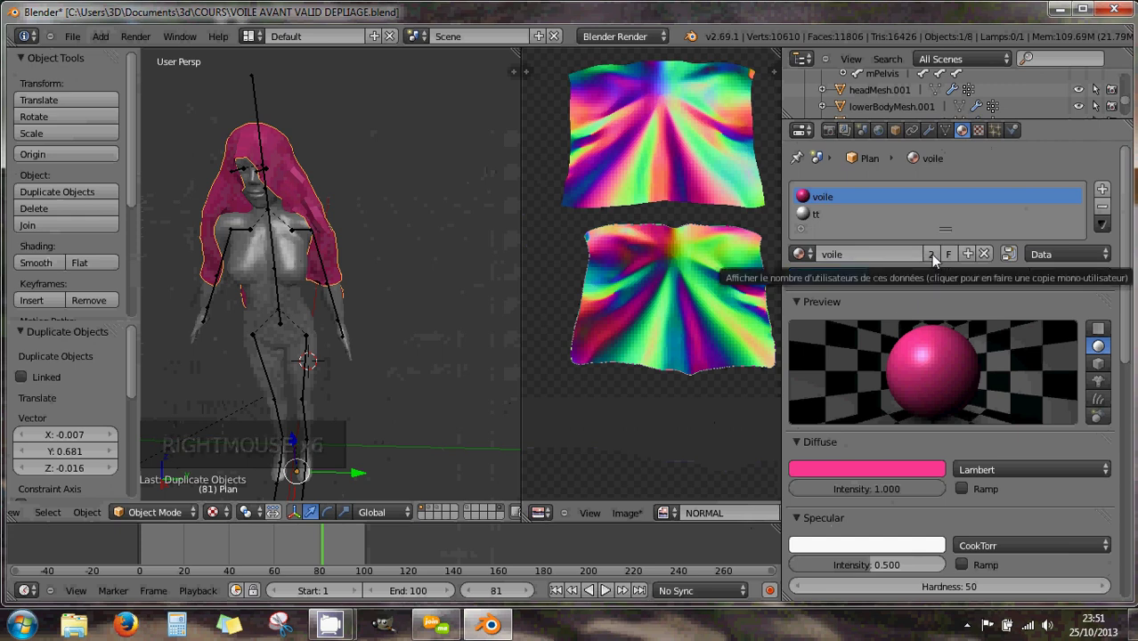
Step: Give Plan single-user copies voile.001 and tt.001 and set voile.001's diffuse to yellow
{"action": "left_click", "coordinate": [937, 259]}
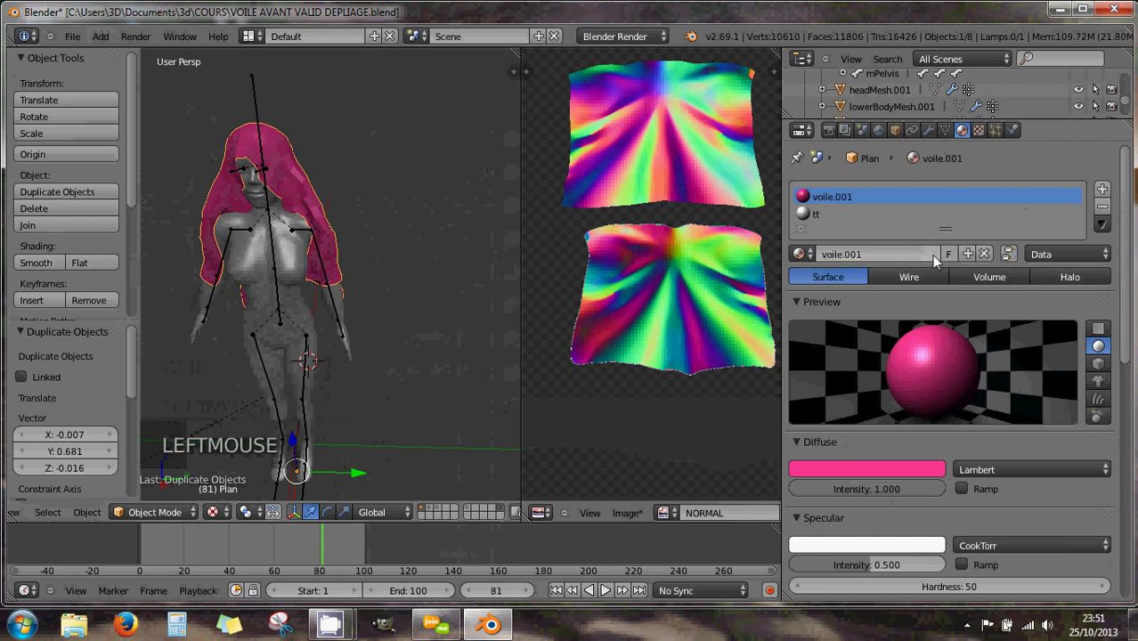
{"action": "left_click", "coordinate": [827, 216]}
{"action": "left_click", "coordinate": [937, 256]}
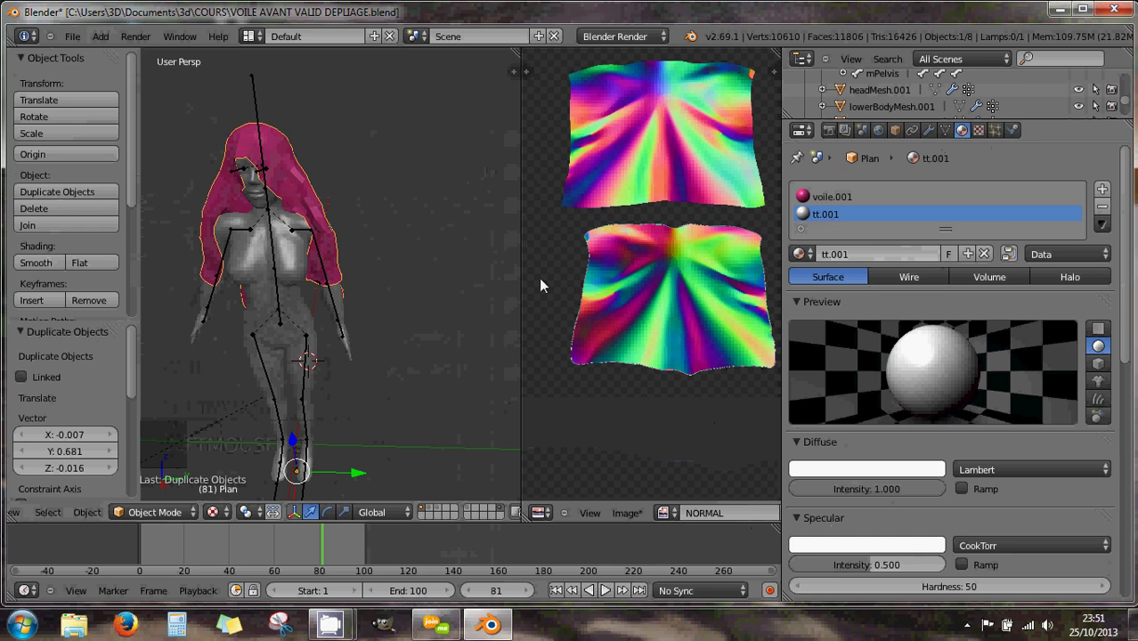
{"action": "left_click", "coordinate": [835, 195]}
{"action": "left_click", "coordinate": [892, 480]}
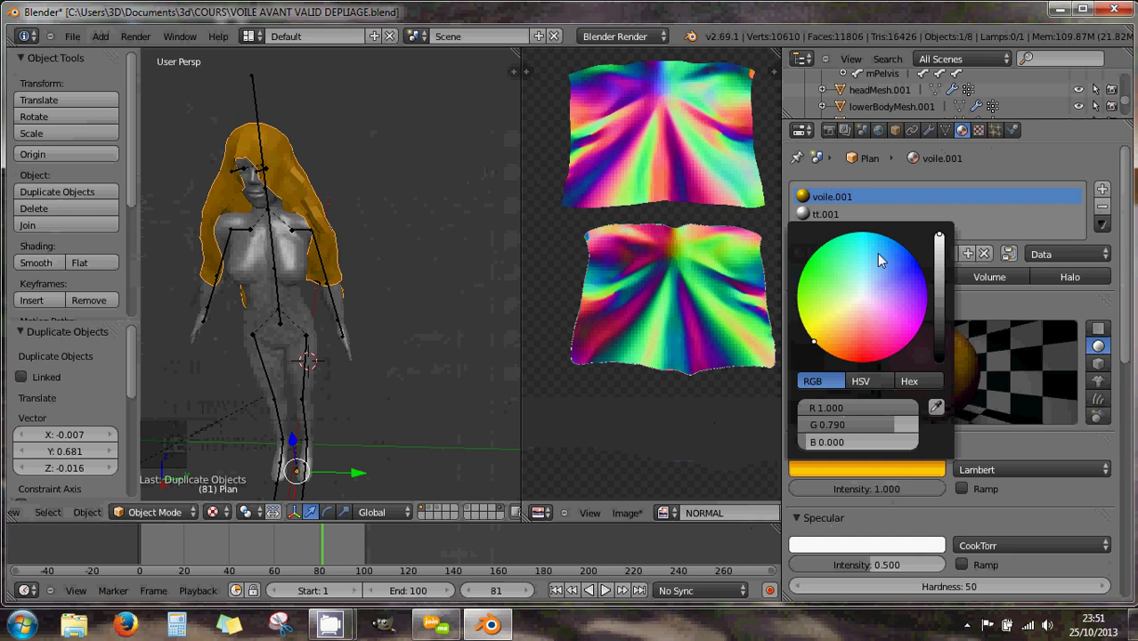
Step: Compare the two veils, then rename the yellow veil PlanHR in Object properties
{"action": "right_click", "coordinate": [244, 214]}
{"action": "right_click", "coordinate": [244, 212]}
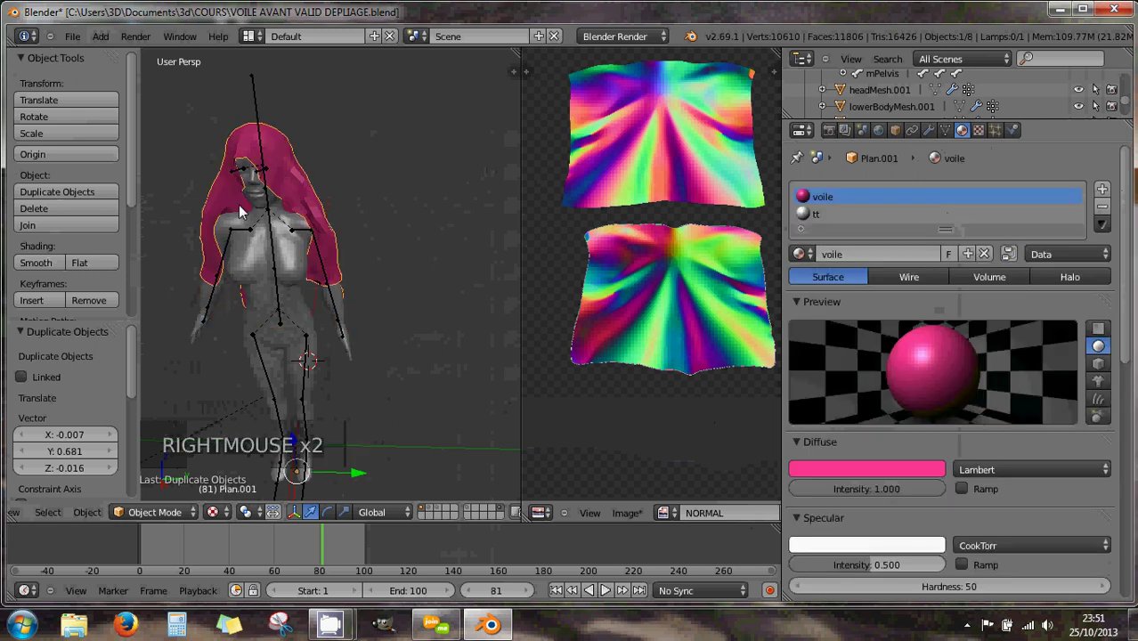
{"action": "right_click", "coordinate": [243, 210]}
{"action": "right_click", "coordinate": [244, 210]}
{"action": "right_click", "coordinate": [244, 210]}
{"action": "left_click", "coordinate": [899, 135]}
{"action": "left_click", "coordinate": [854, 198]}
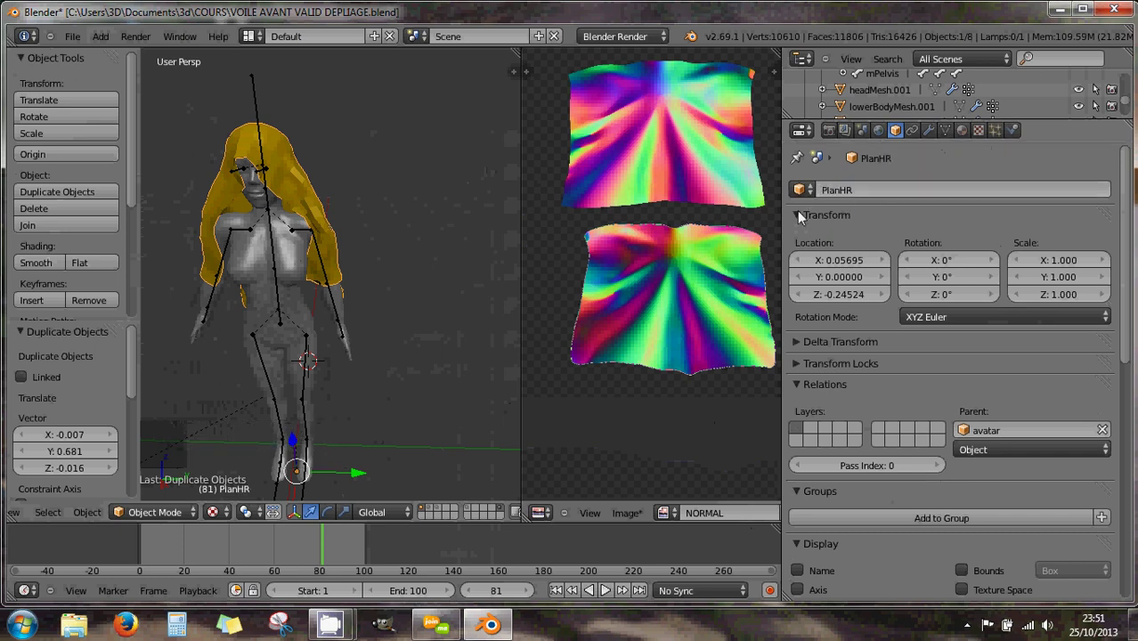
Step: Rename the pink veil Plan.001 to HR and the yellow PlanHR back to Plan, then select HR
{"action": "right_click", "coordinate": [243, 209]}
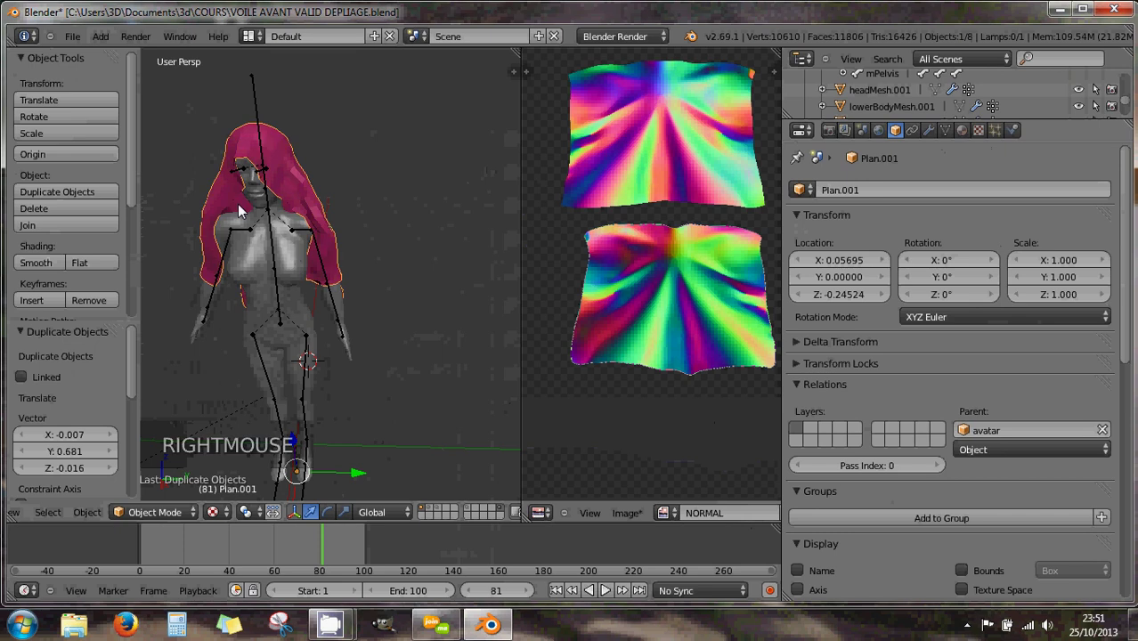
{"action": "left_click", "coordinate": [890, 199]}
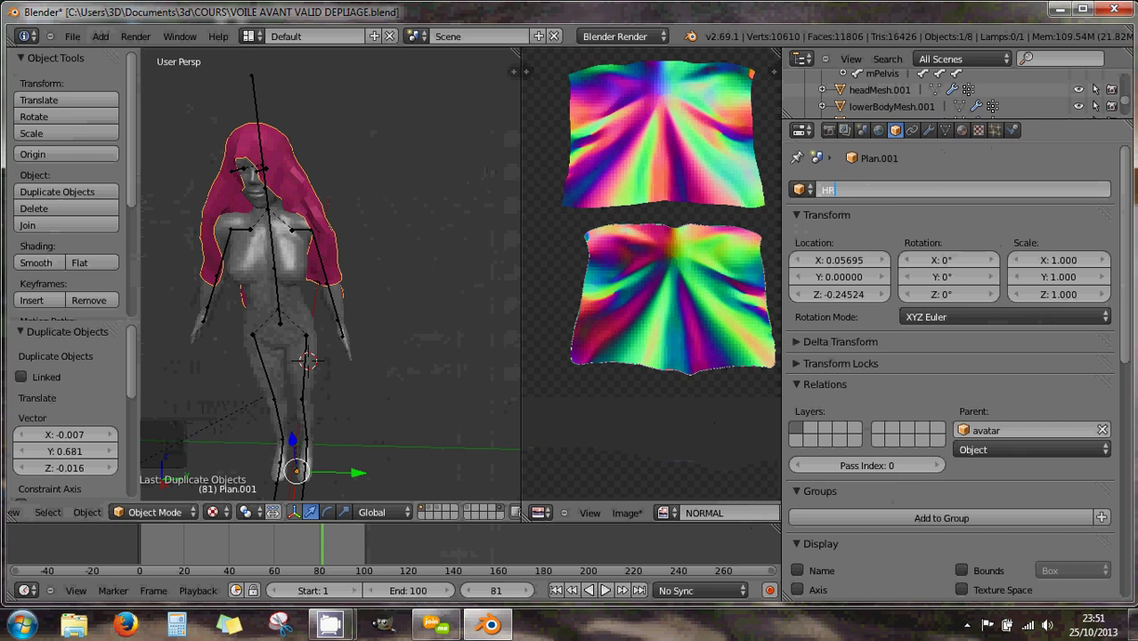
{"action": "right_click", "coordinate": [244, 208]}
{"action": "left_click", "coordinate": [864, 197]}
{"action": "key", "text": "BackSpace"}
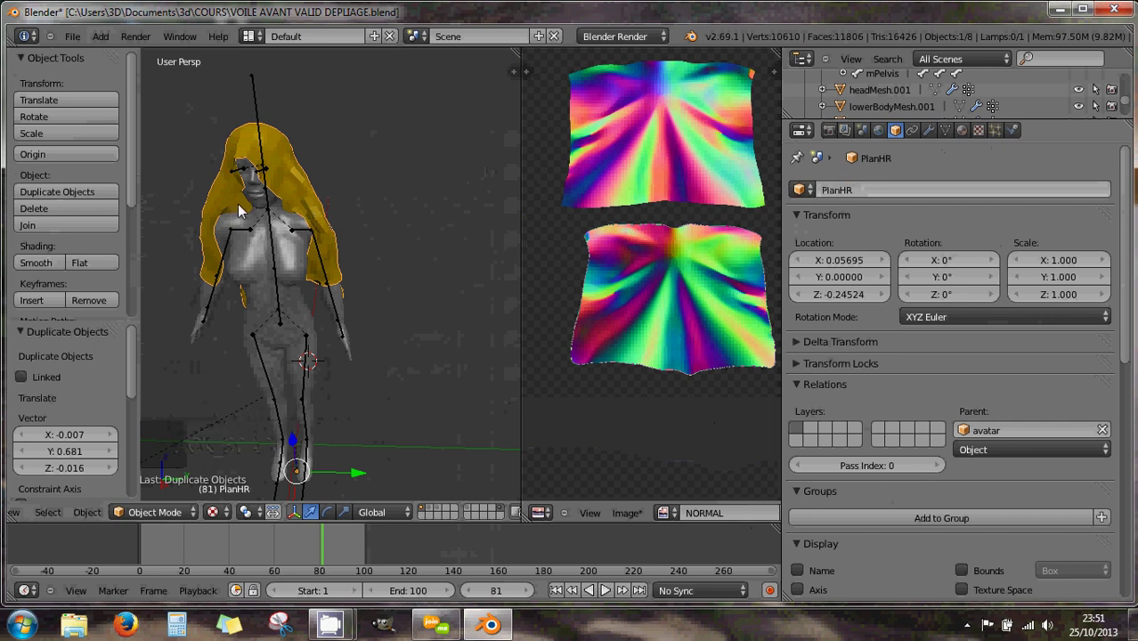
{"action": "left_click", "coordinate": [848, 199]}
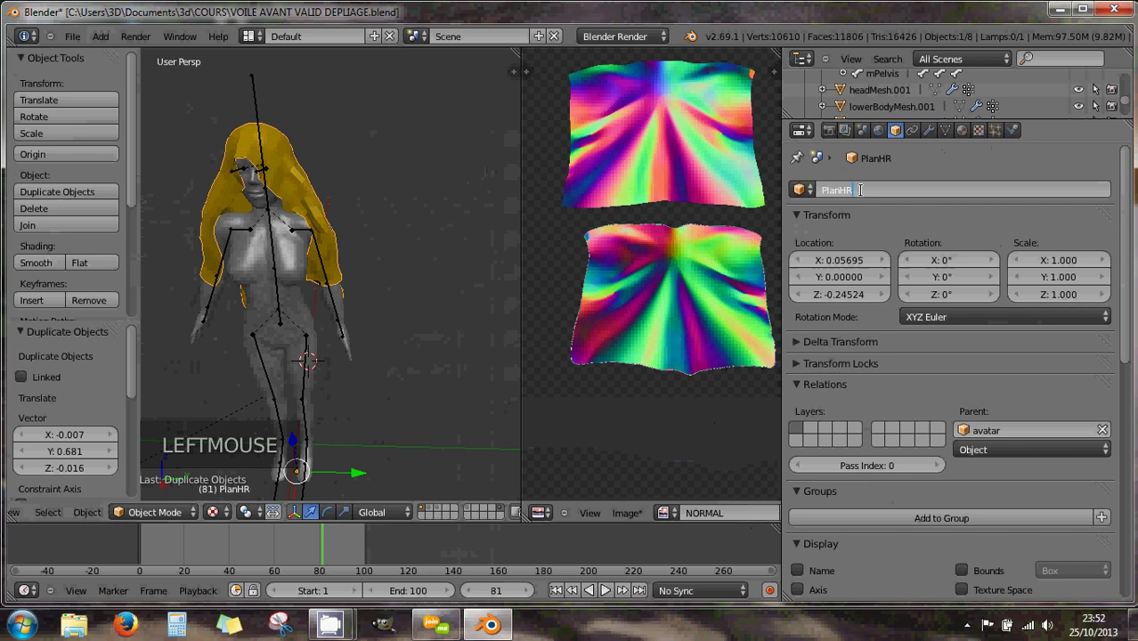
{"action": "key", "text": "BackSpace"}
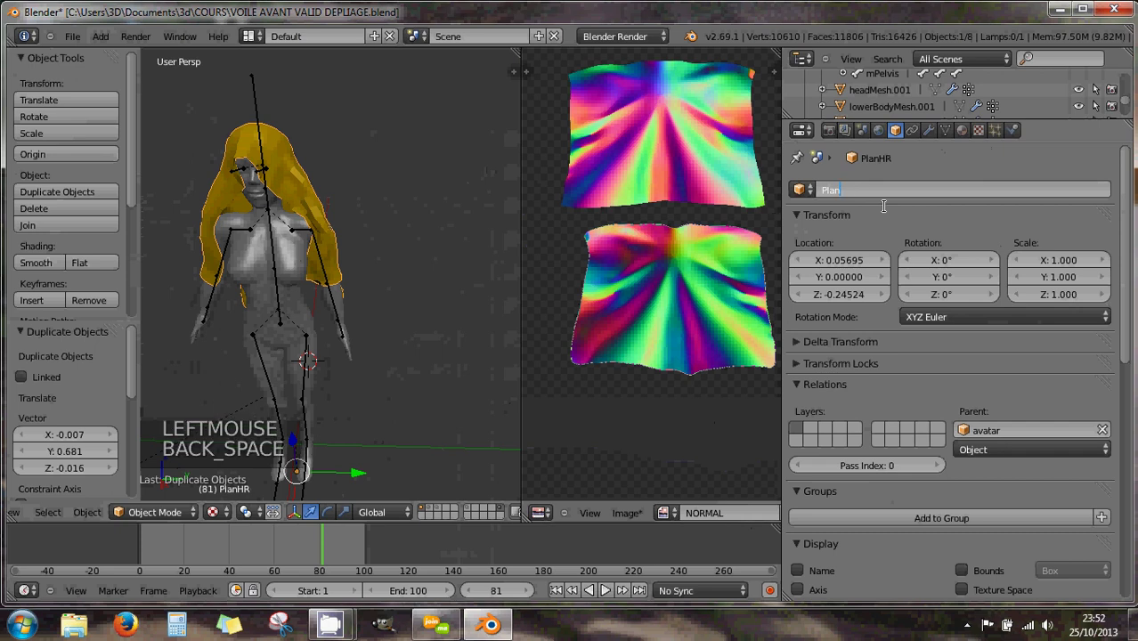
{"action": "right_click", "coordinate": [240, 211]}
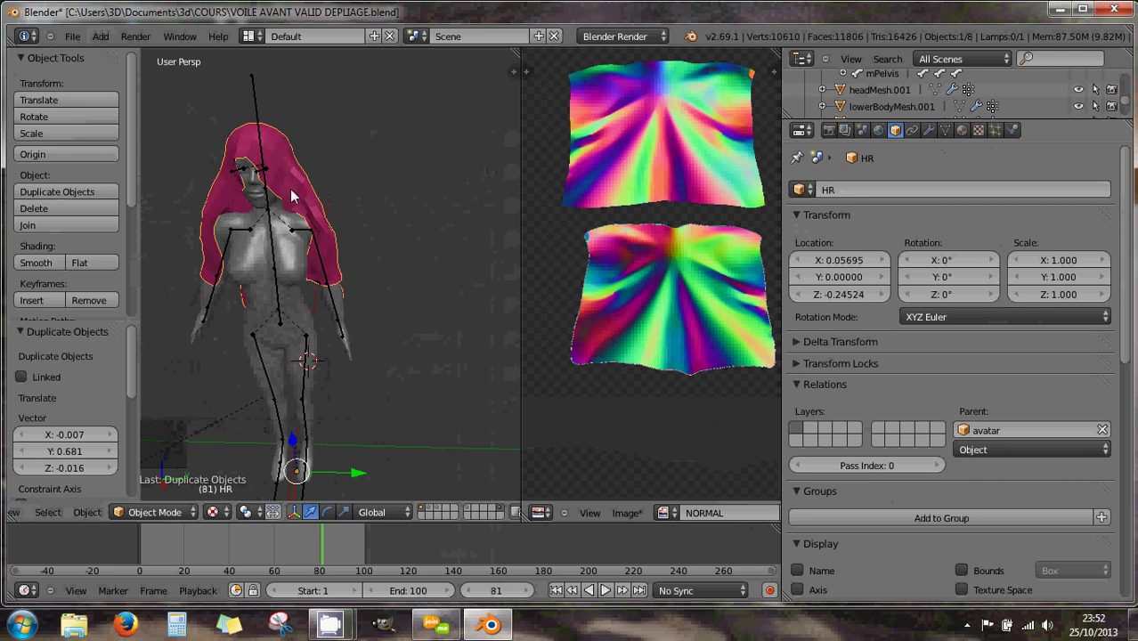
Step: Raise HR's Subsurf viewport subdivisions, overshooting to 3 and settling at 2
{"action": "left_click", "coordinate": [929, 140]}
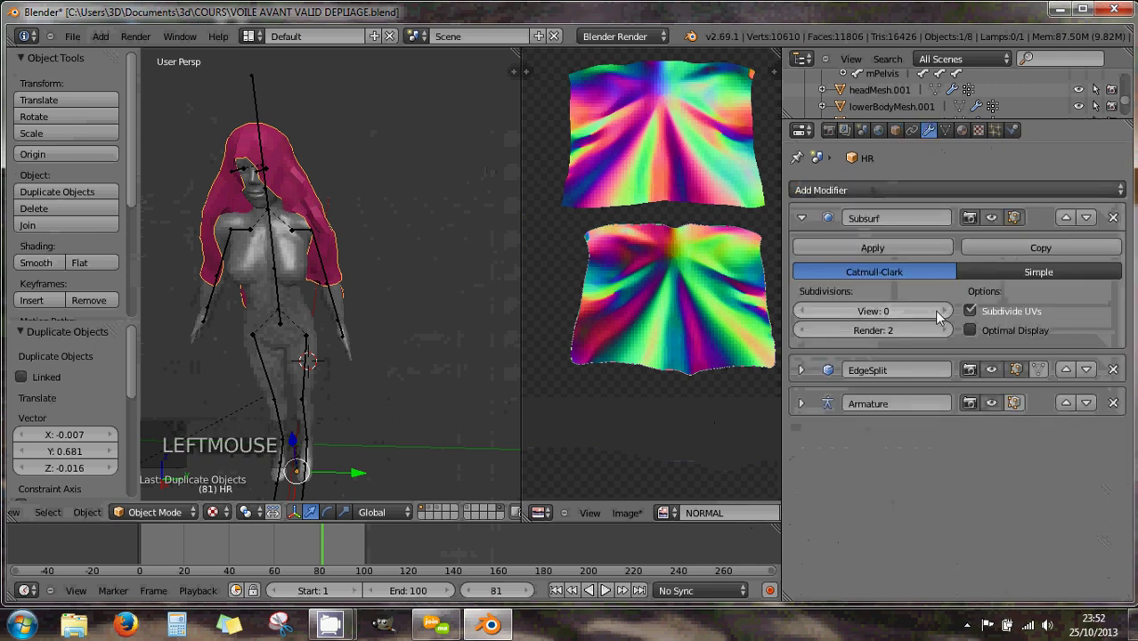
{"action": "left_click", "coordinate": [946, 318]}
{"action": "left_click", "coordinate": [946, 318]}
{"action": "left_click", "coordinate": [946, 318]}
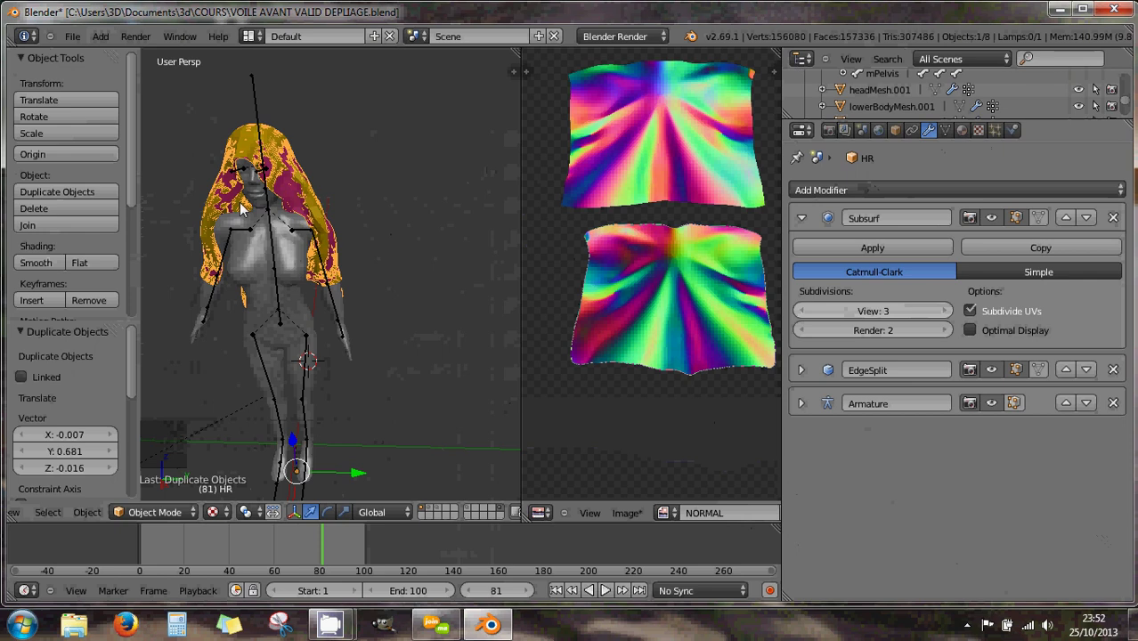
{"action": "right_click", "coordinate": [234, 199]}
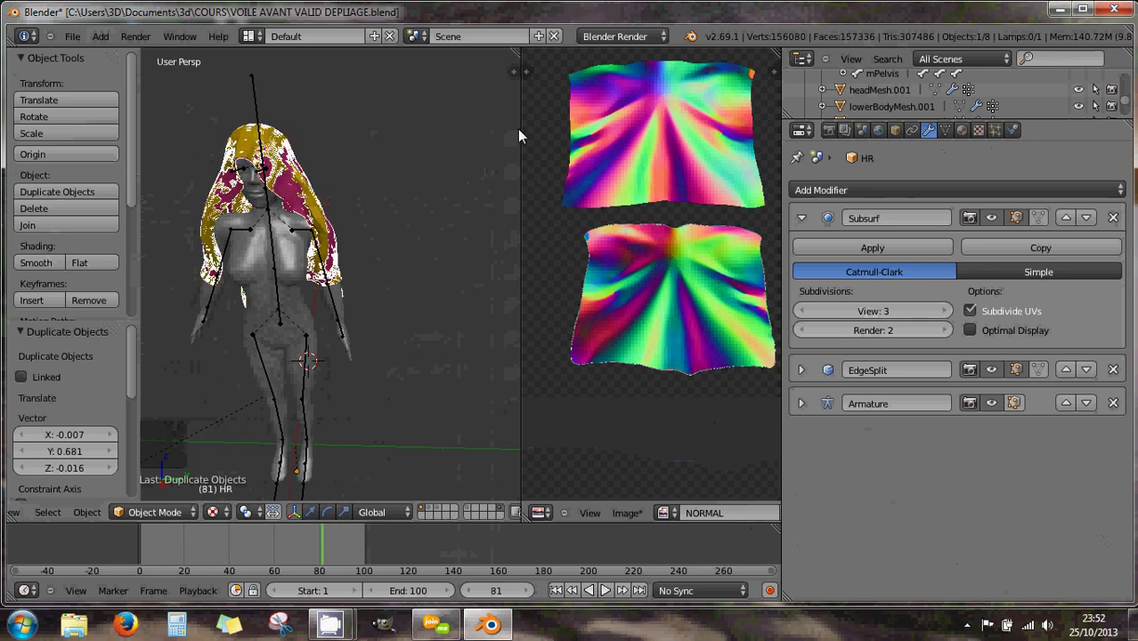
{"action": "left_click", "coordinate": [687, 230]}
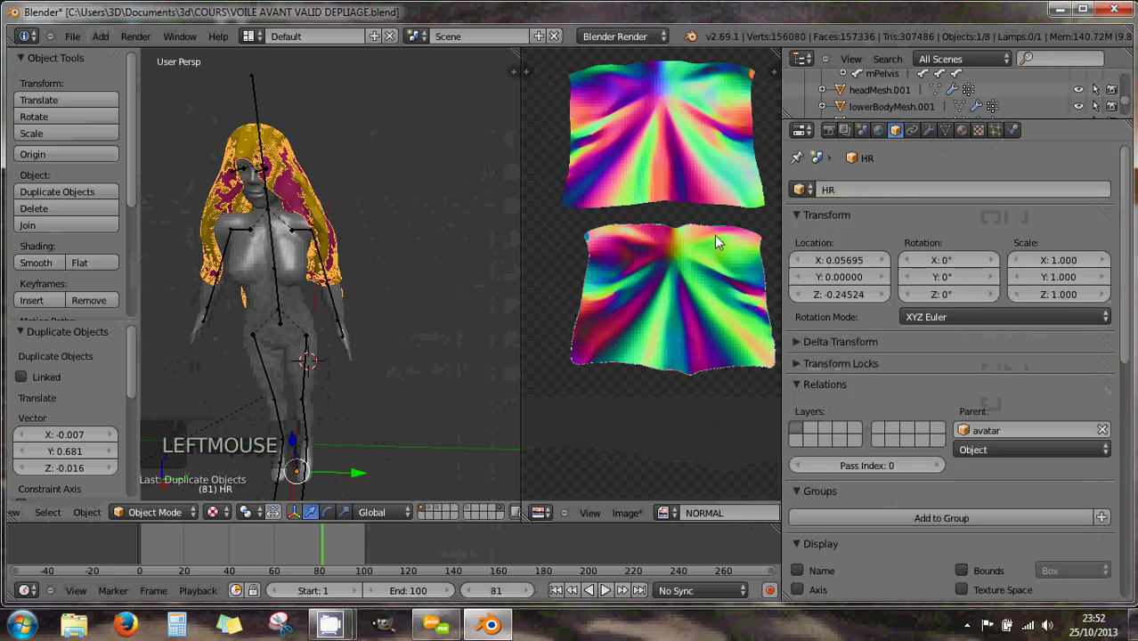
{"action": "left_click", "coordinate": [933, 137]}
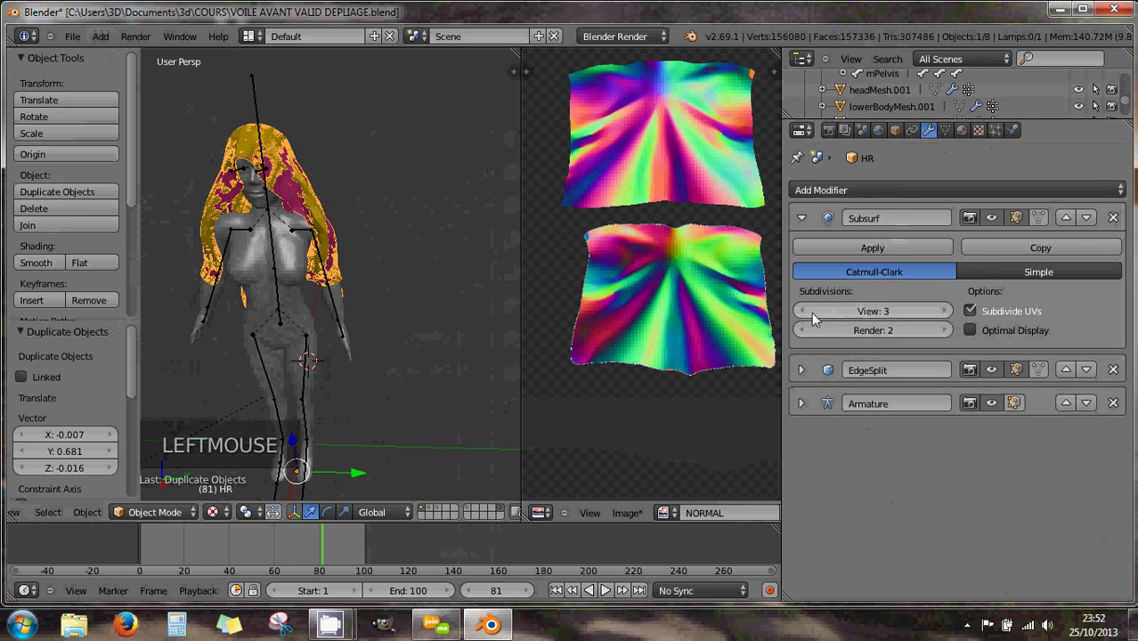
{"action": "left_click", "coordinate": [810, 320]}
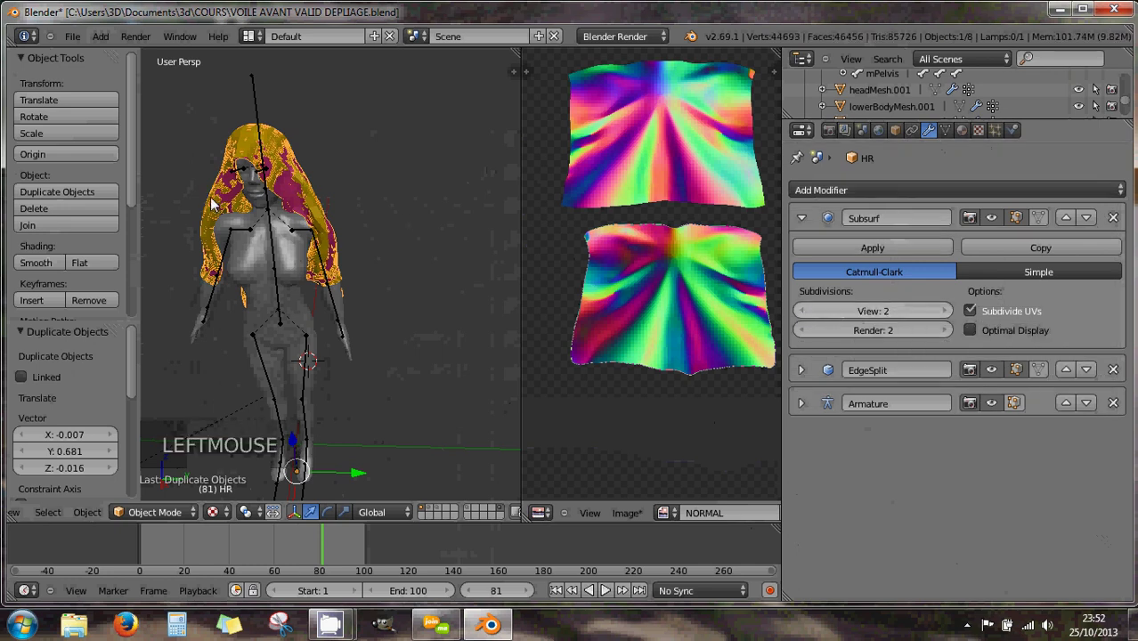
Step: Check the yellow Plan veil's object and material properties, then hide it
{"action": "right_click", "coordinate": [241, 208]}
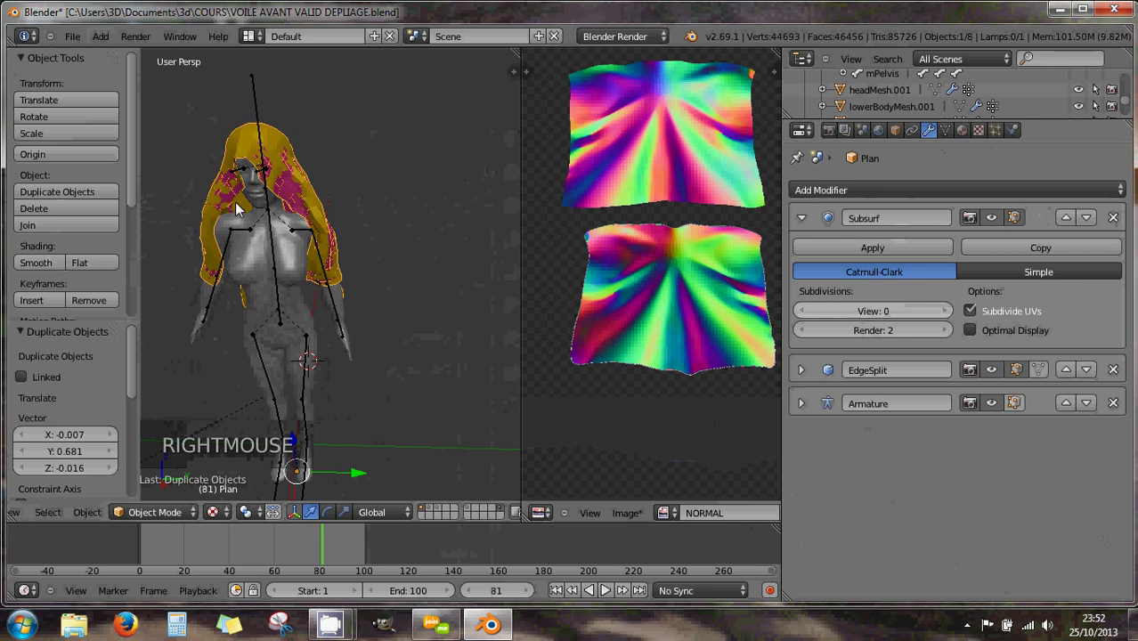
{"action": "left_click", "coordinate": [904, 135]}
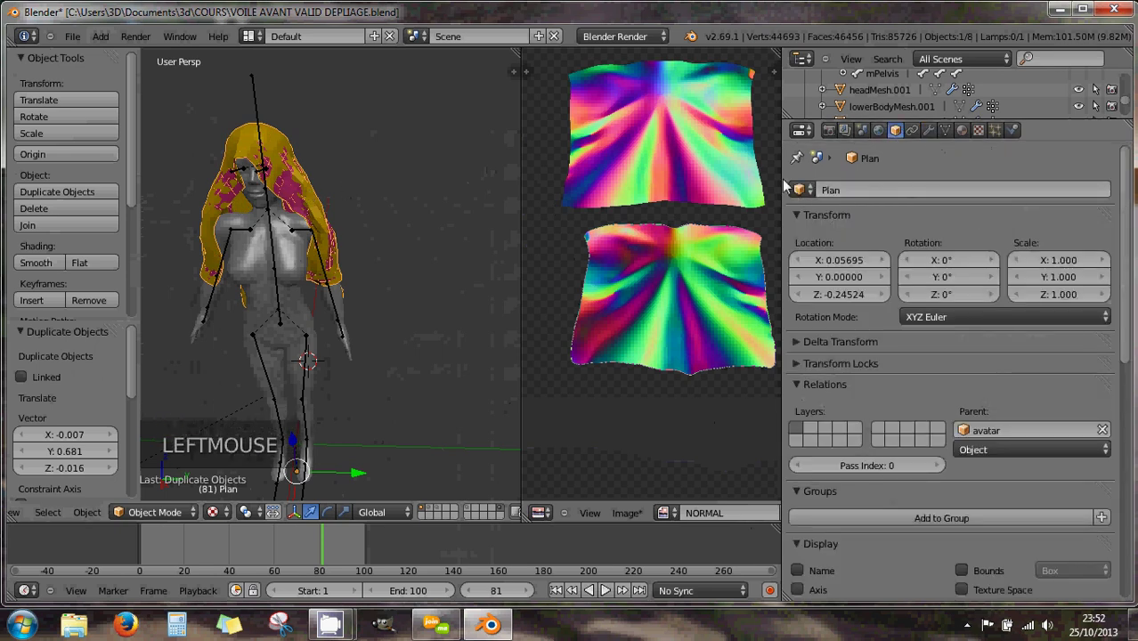
{"action": "left_click", "coordinate": [968, 132]}
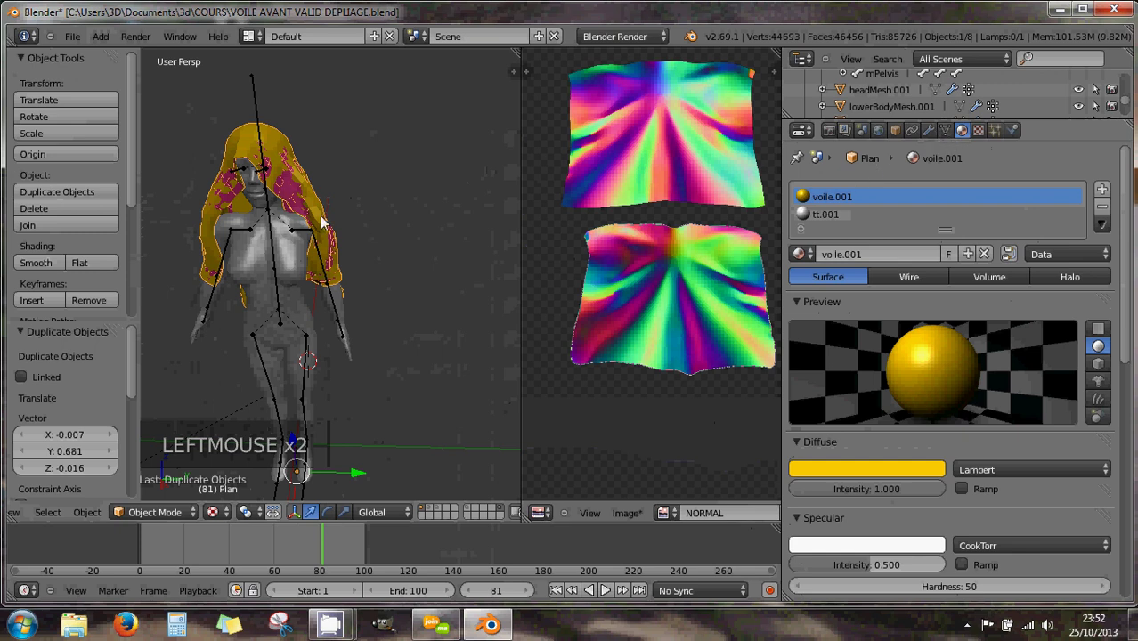
{"action": "key", "text": "h"}
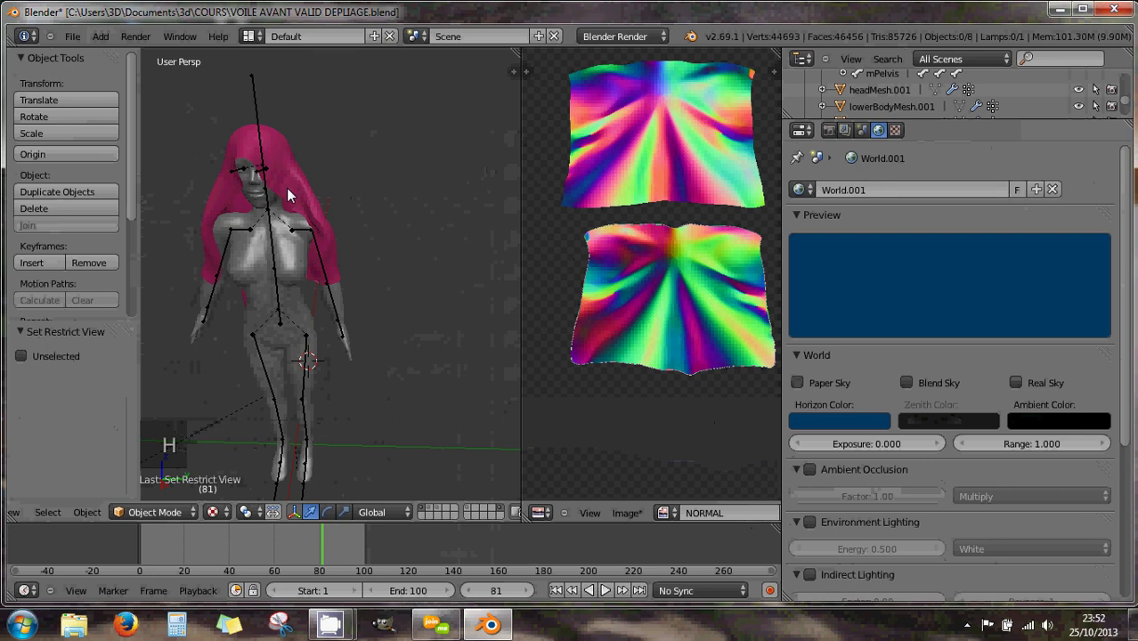
Step: Shade the HR veil smooth and orbit to view it on the avatar from the side
{"action": "right_click", "coordinate": [294, 192]}
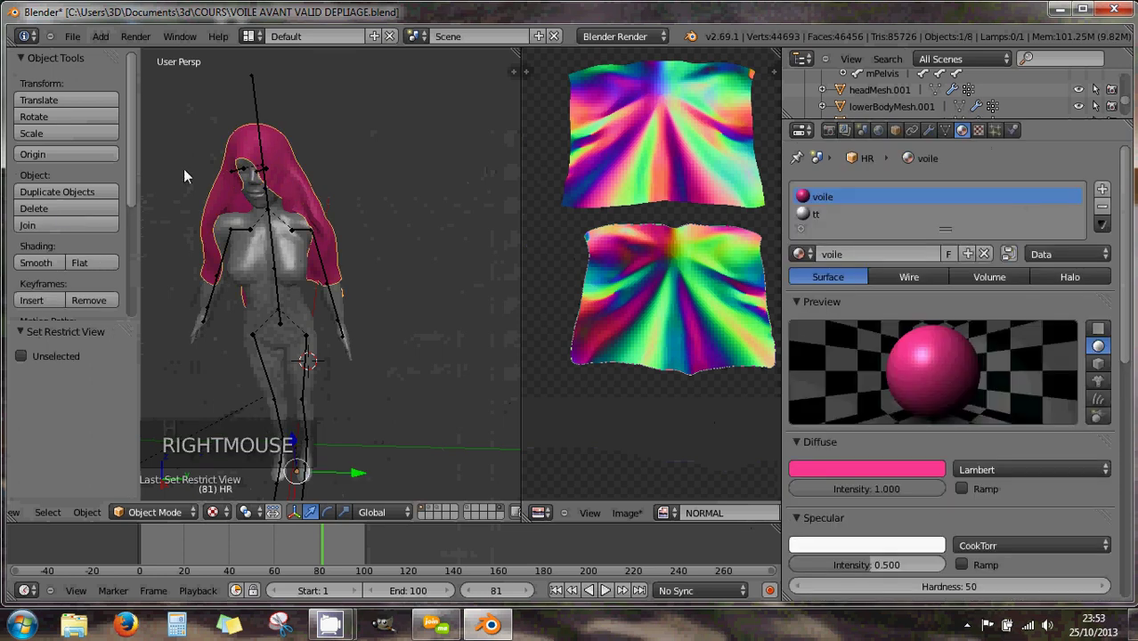
{"action": "left_click", "coordinate": [45, 268]}
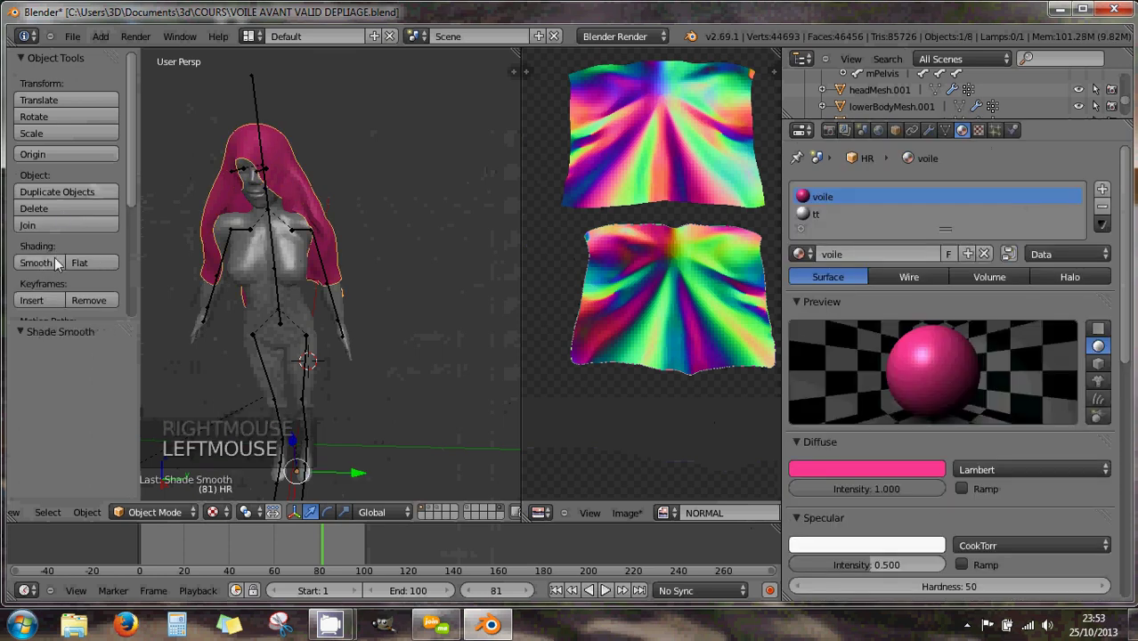
{"action": "scroll", "scroll_direction": "up", "scroll_amount": 3}
{"action": "scroll", "scroll_direction": "down", "scroll_amount": 3}
{"action": "scroll", "scroll_direction": "down", "scroll_amount": 3}
{"action": "middle_click", "coordinate": [284, 126]}
{"action": "middle_click", "coordinate": [307, 197]}
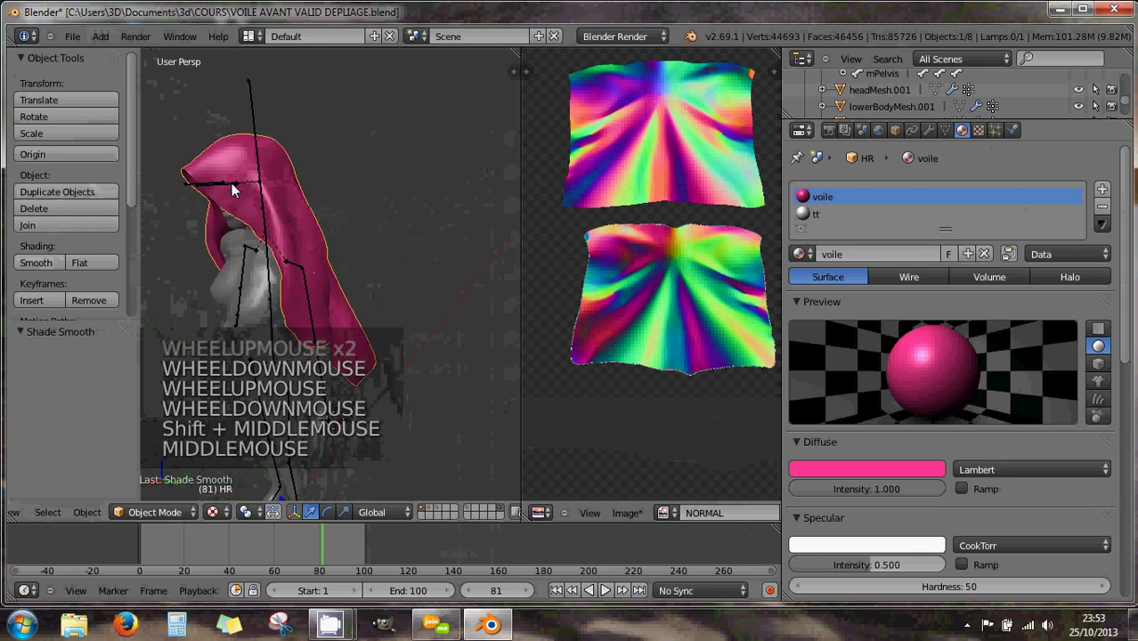
{"action": "scroll", "scroll_direction": "up", "scroll_amount": 3}
{"action": "middle_click", "coordinate": [250, 192]}
{"action": "middle_click", "coordinate": [406, 195]}
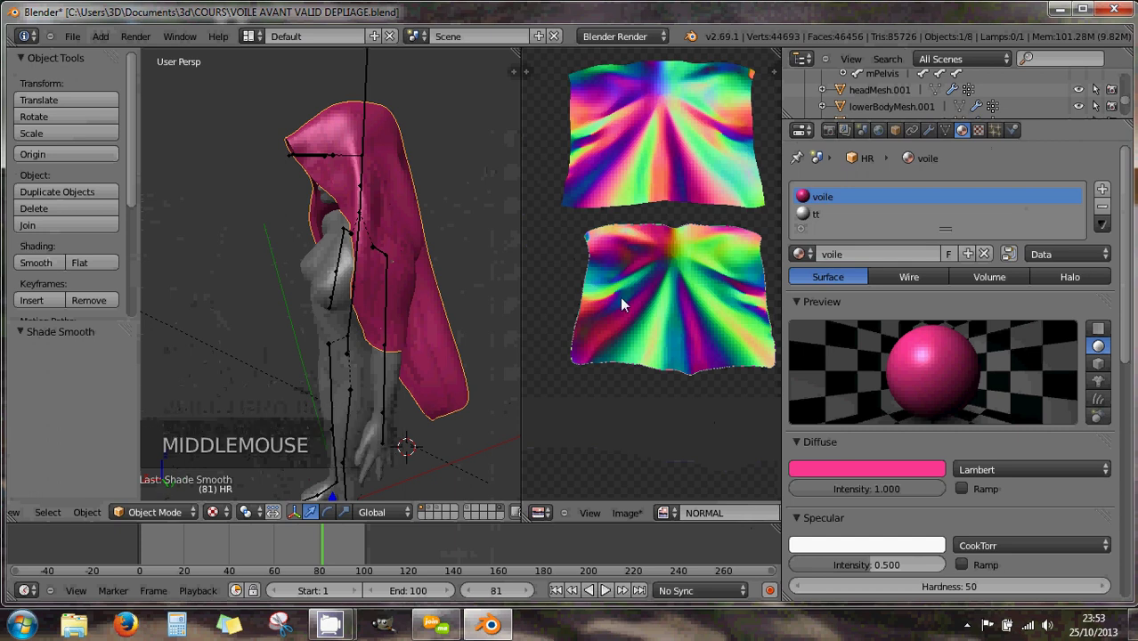
Step: Show HR's modifier stack with Subsurf above EdgeSplit and Armature
{"action": "left_click", "coordinate": [934, 135]}
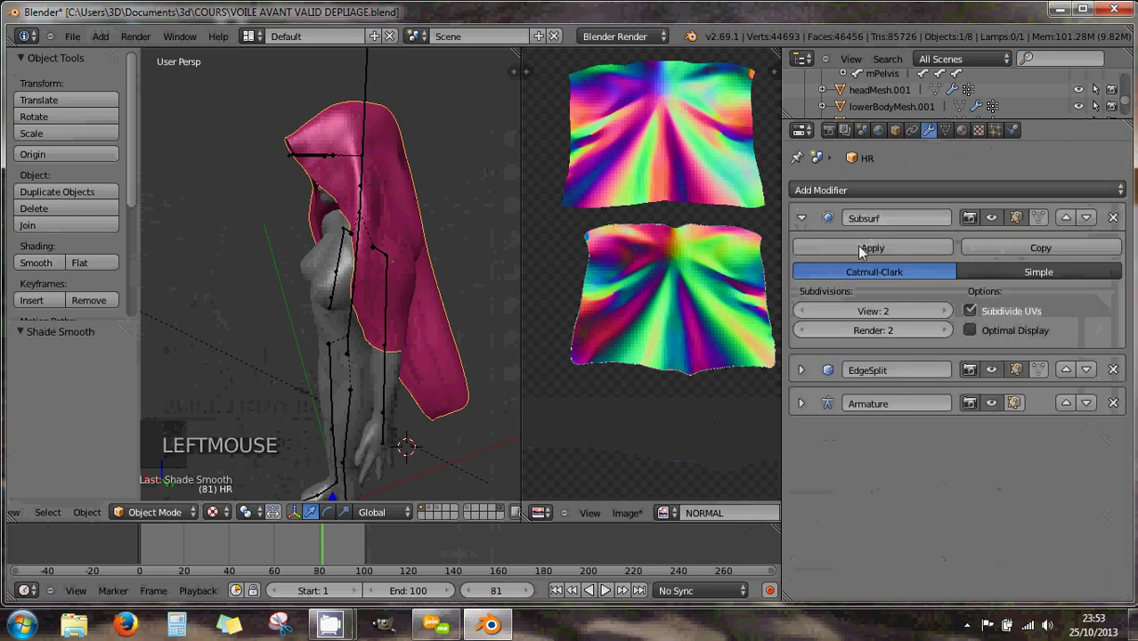
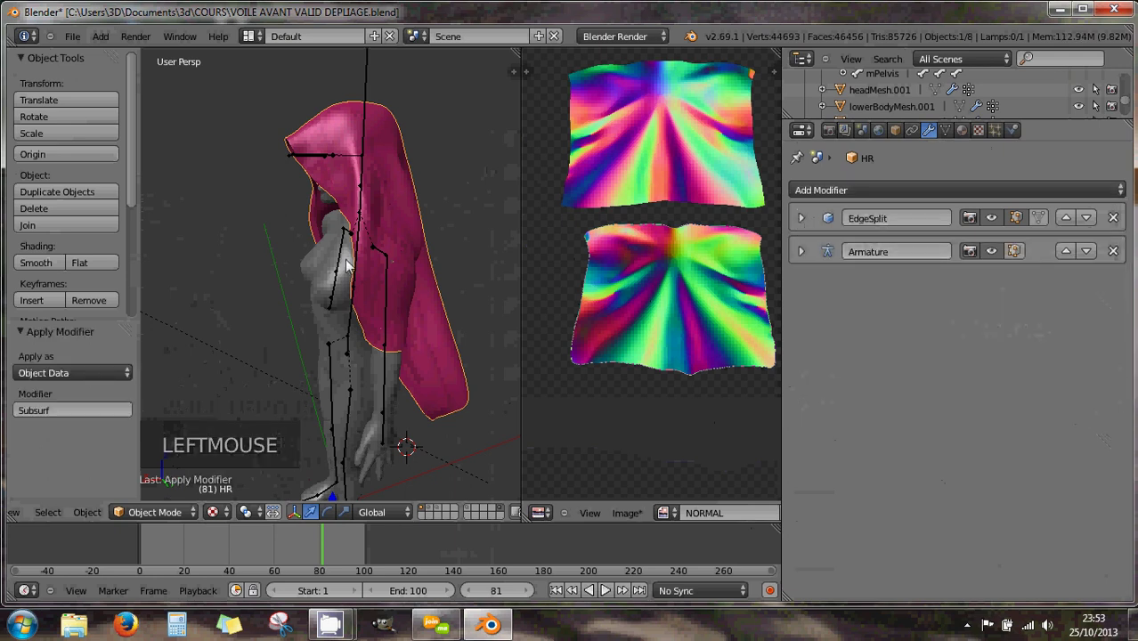
Step: Enter Sculpt Mode, shrink the brush radius and smooth the creases on the veil's front
{"action": "left_click", "coordinate": [162, 518]}
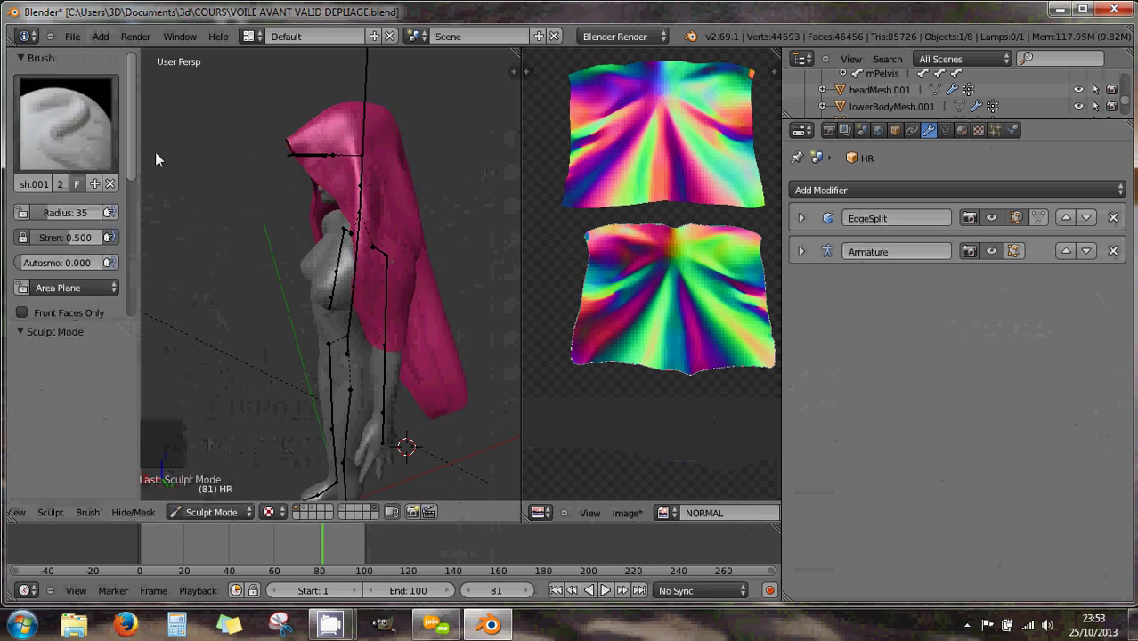
{"action": "scroll", "scroll_direction": "up", "scroll_amount": 3}
{"action": "middle_click", "coordinate": [440, 240]}
{"action": "scroll", "scroll_direction": "down", "scroll_amount": 3}
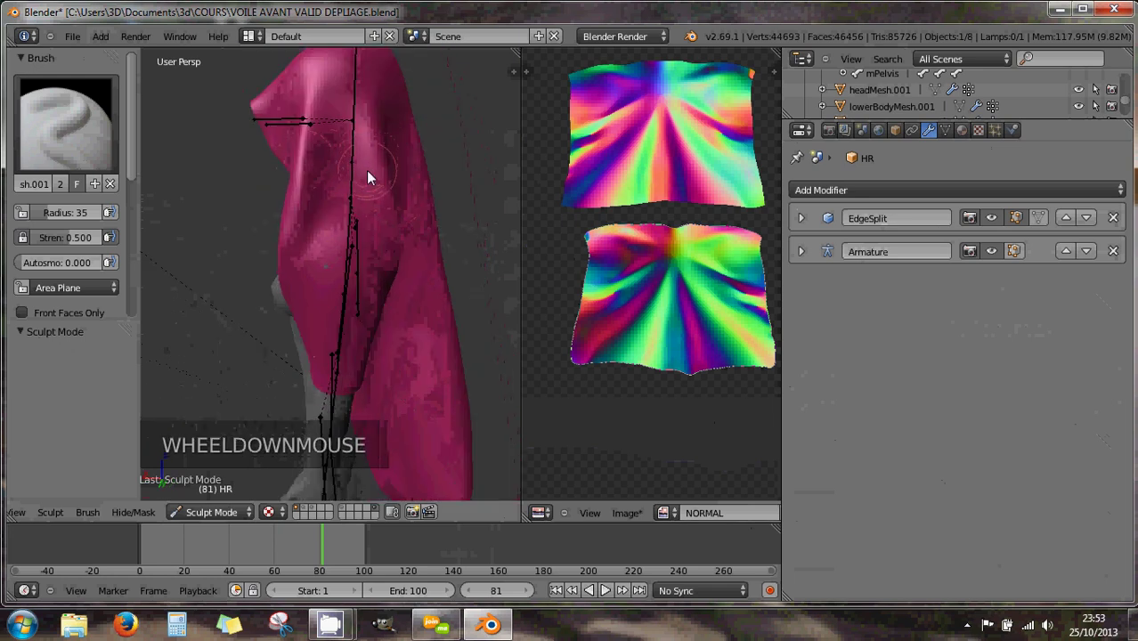
{"action": "key", "text": "f"}
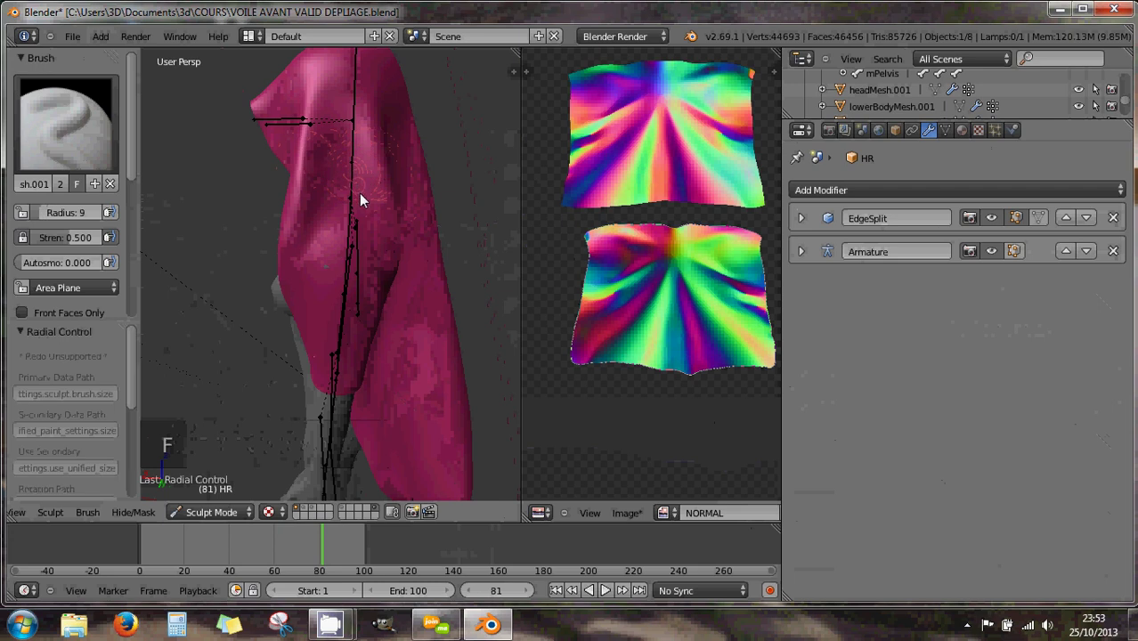
{"action": "left_click", "coordinate": [374, 243]}
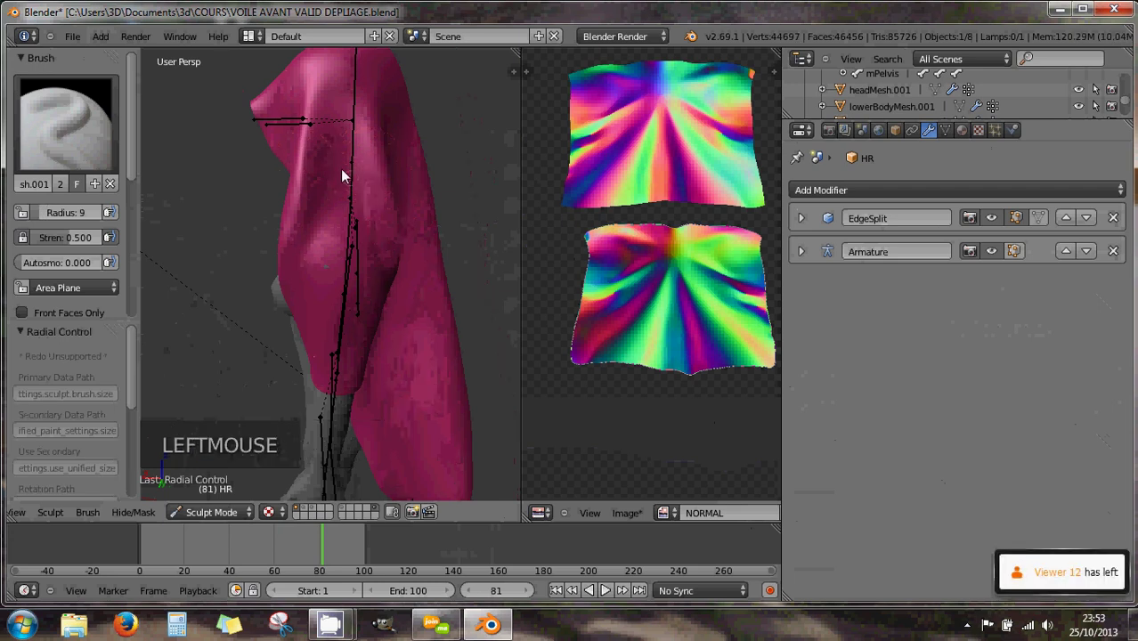
{"action": "left_click", "coordinate": [337, 208]}
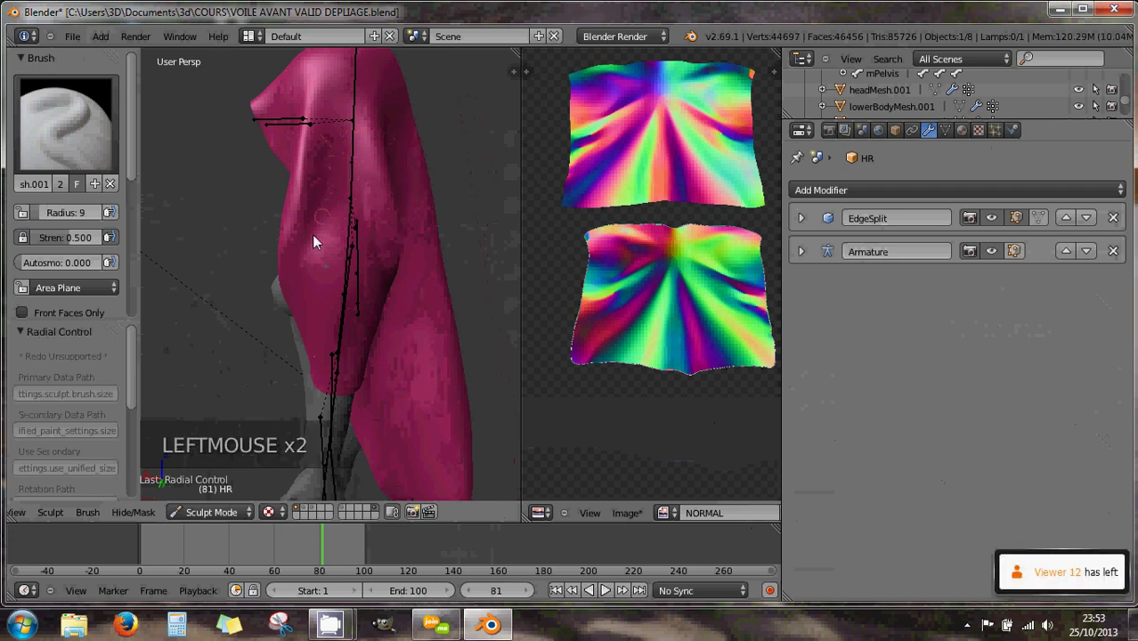
{"action": "left_click", "coordinate": [338, 259]}
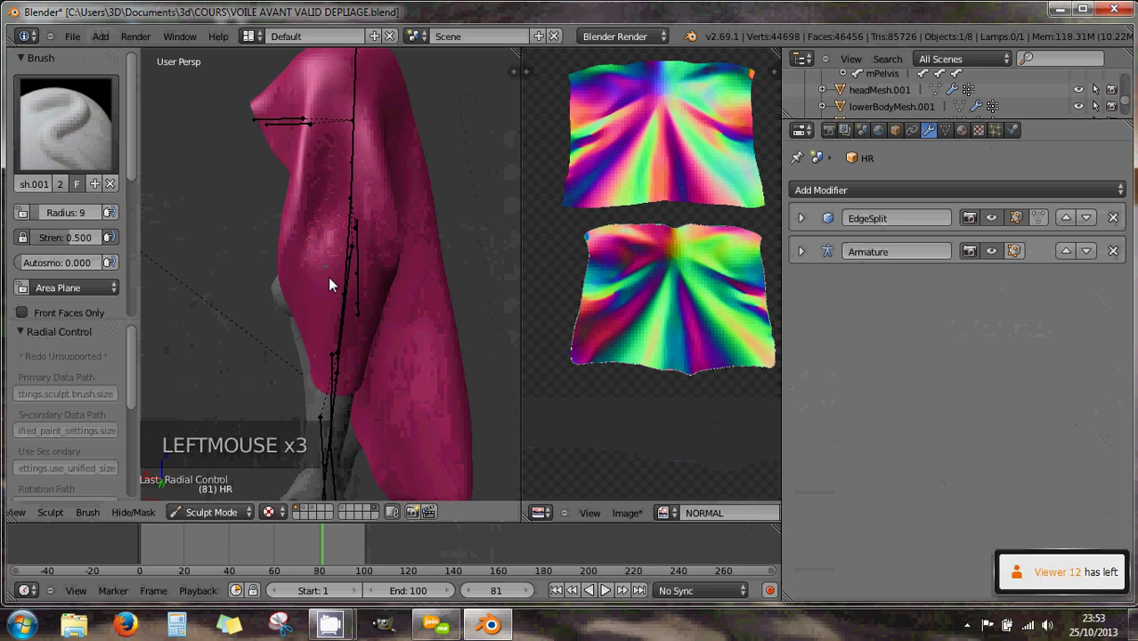
{"action": "left_click", "coordinate": [326, 338]}
{"action": "left_click", "coordinate": [412, 381]}
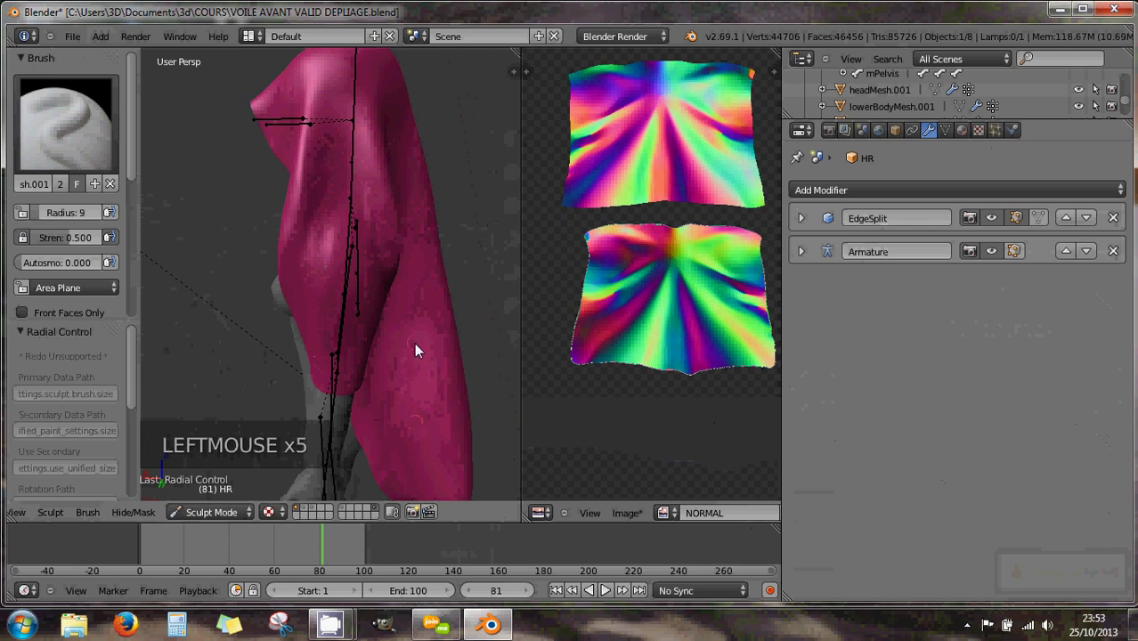
Step: Nudge the veil's lower folds sideways with the Nudge brush, then return to the draw Brush
{"action": "left_click", "coordinate": [84, 136]}
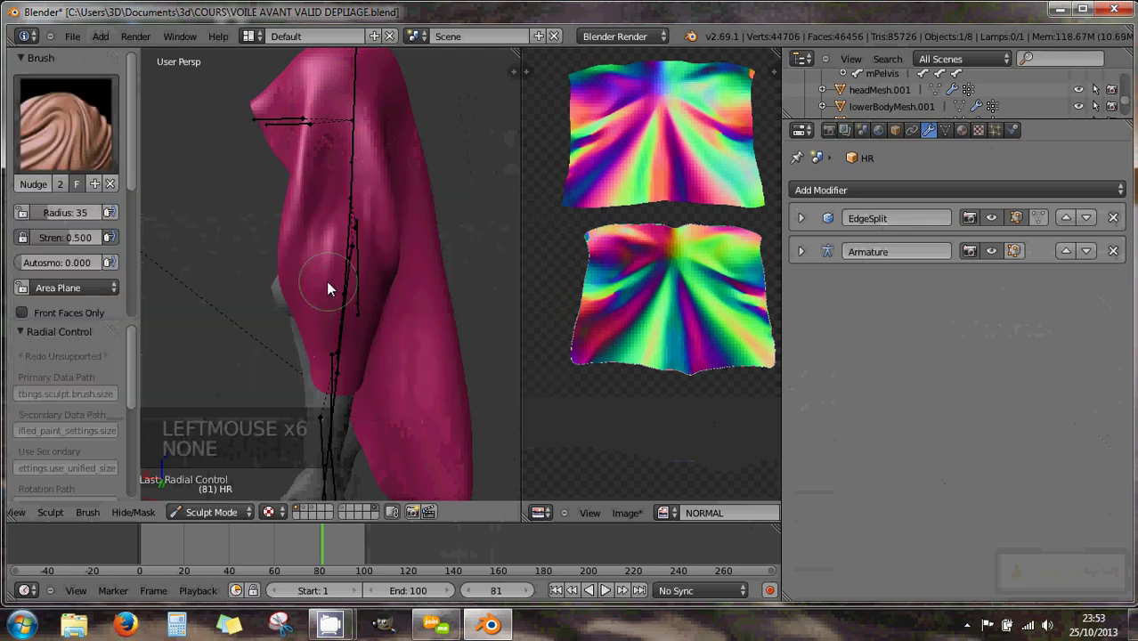
{"action": "left_click", "coordinate": [415, 332]}
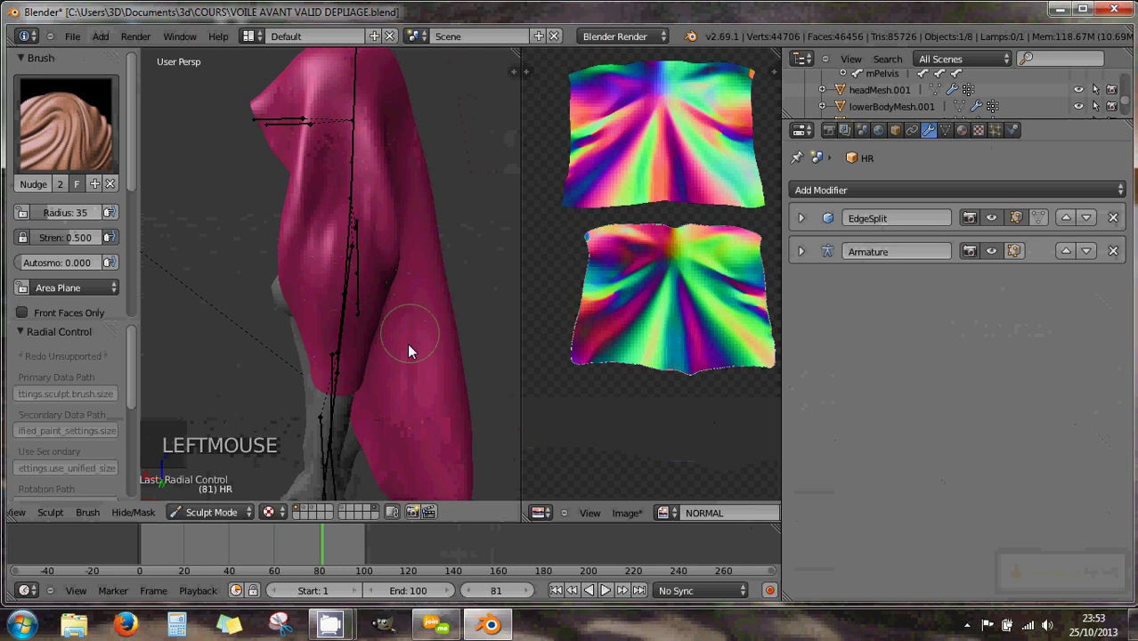
{"action": "left_click", "coordinate": [418, 368]}
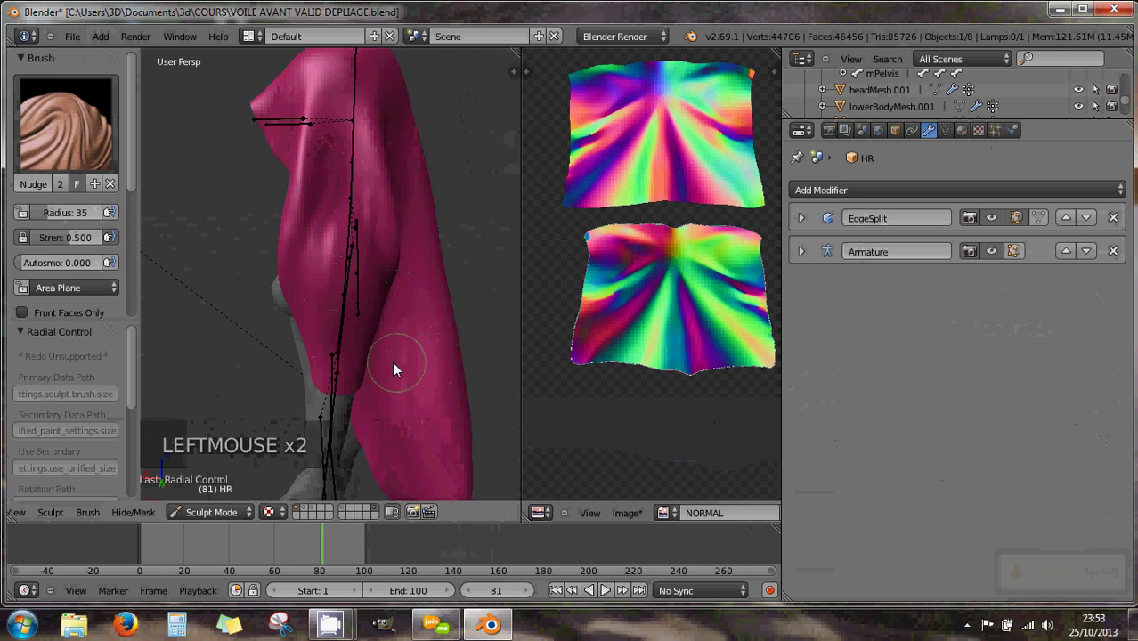
{"action": "left_click", "coordinate": [396, 345]}
{"action": "left_click", "coordinate": [90, 148]}
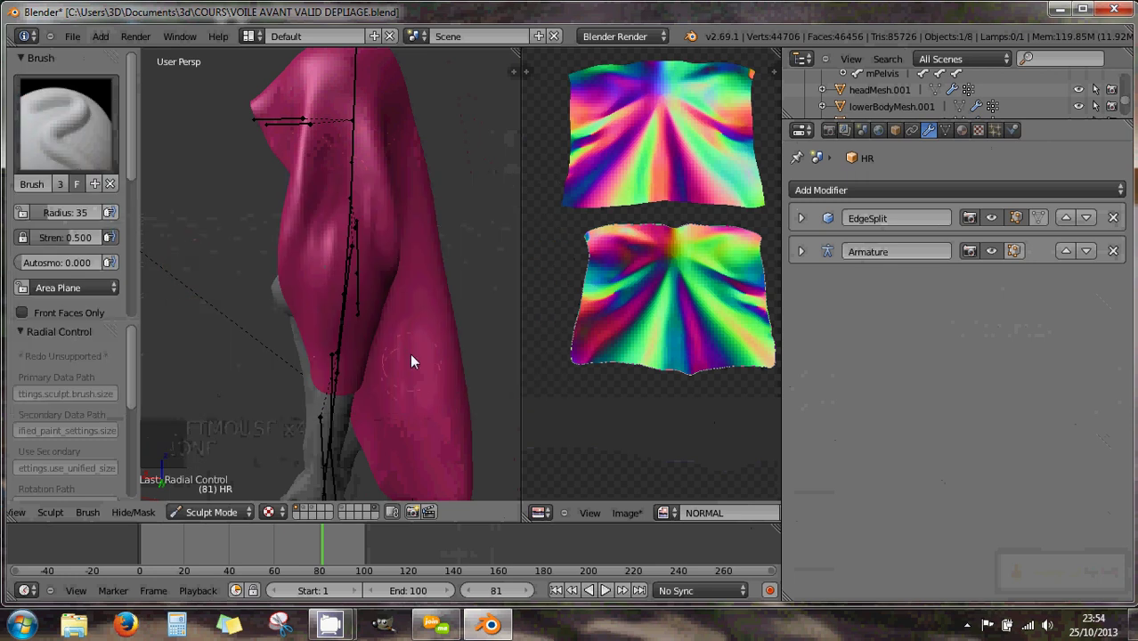
Step: Lower the Brush radius and raise its strength to about 0.890
{"action": "left_click", "coordinate": [426, 320]}
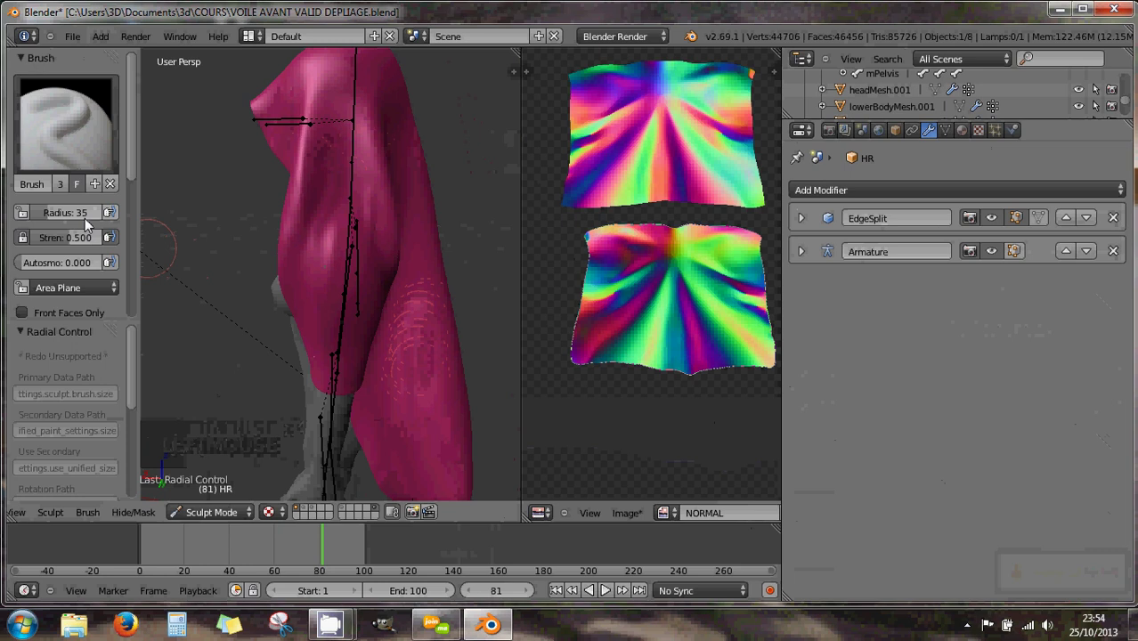
{"action": "left_click", "coordinate": [50, 218]}
{"action": "left_click", "coordinate": [65, 243]}
{"action": "left_click", "coordinate": [408, 337]}
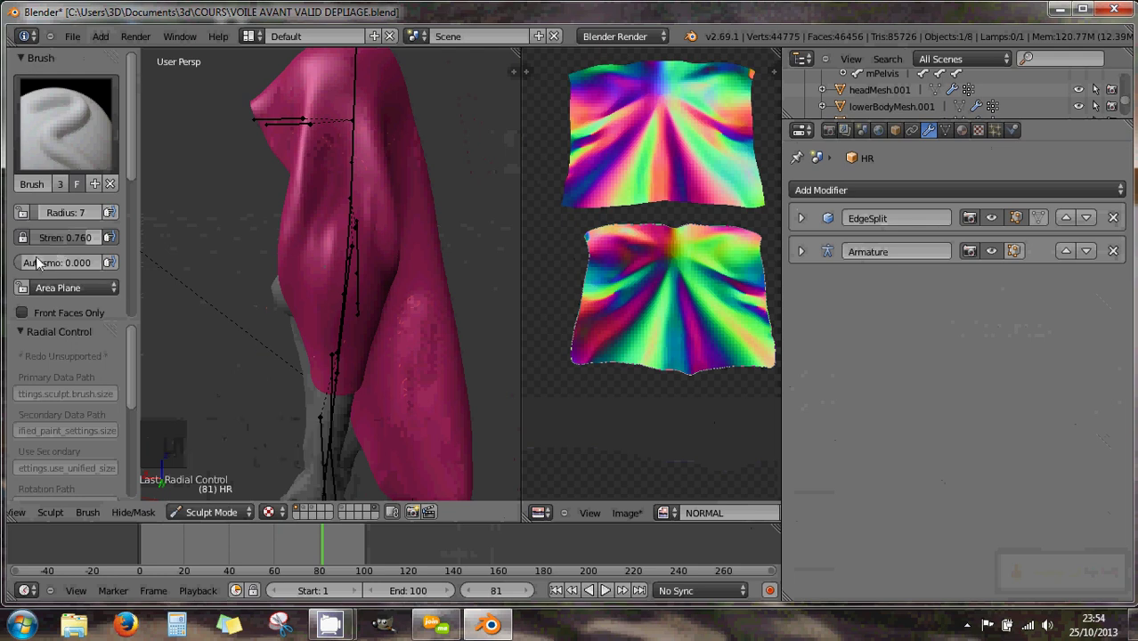
{"action": "left_click", "coordinate": [69, 244]}
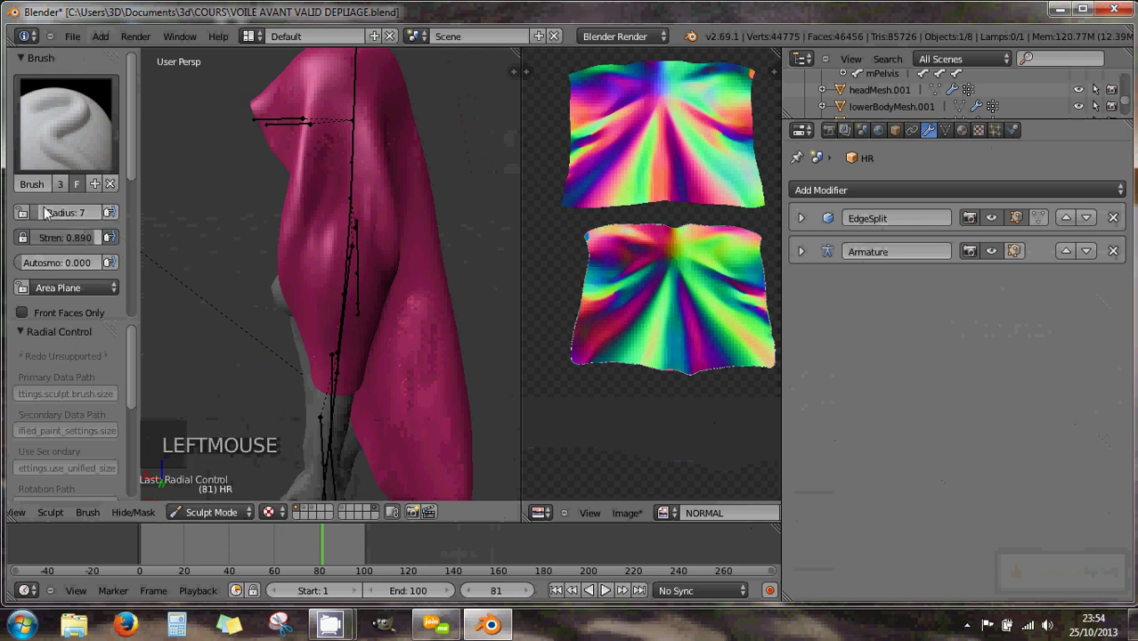
{"action": "left_click", "coordinate": [41, 214]}
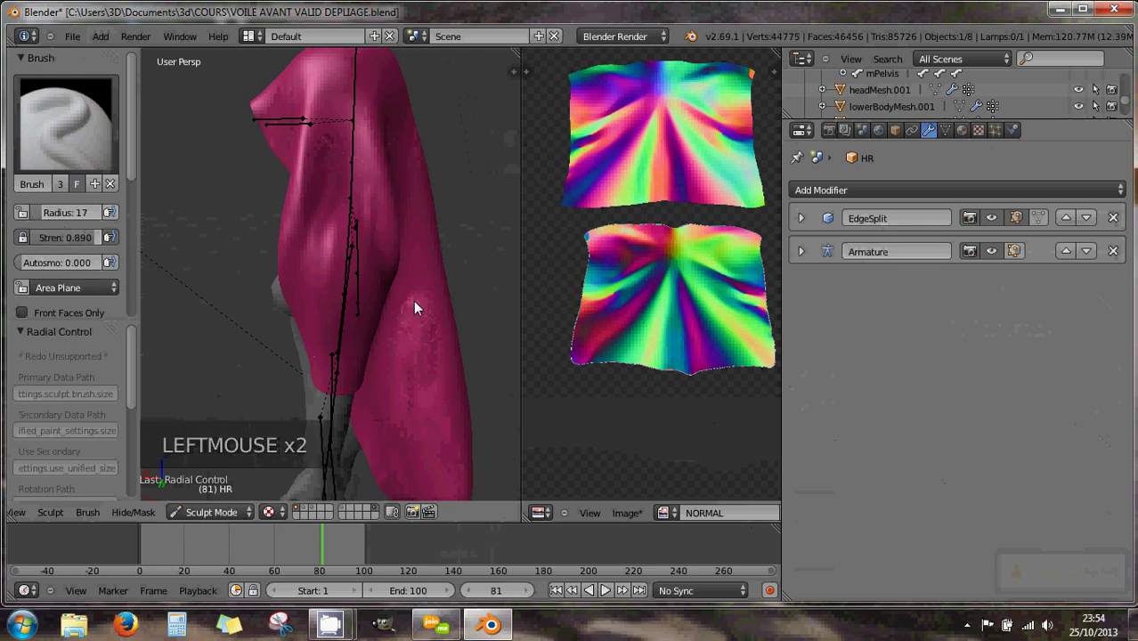
Step: Sculpt bulging folds into the veil's lower front, then switch to the Nudge brush
{"action": "left_click", "coordinate": [417, 318]}
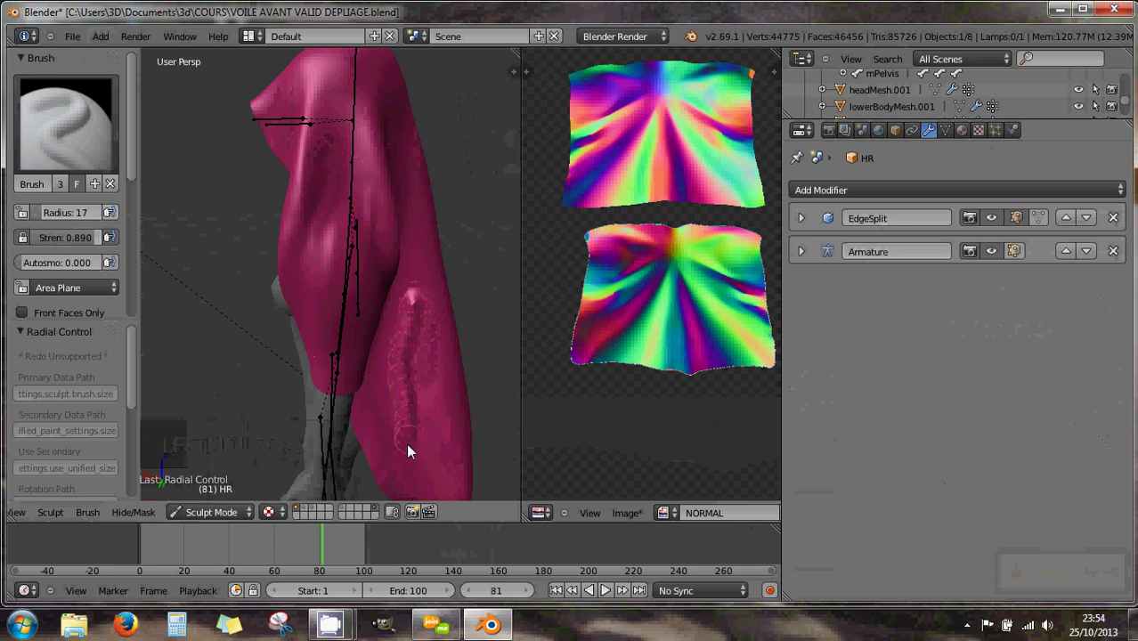
{"action": "left_click", "coordinate": [437, 373]}
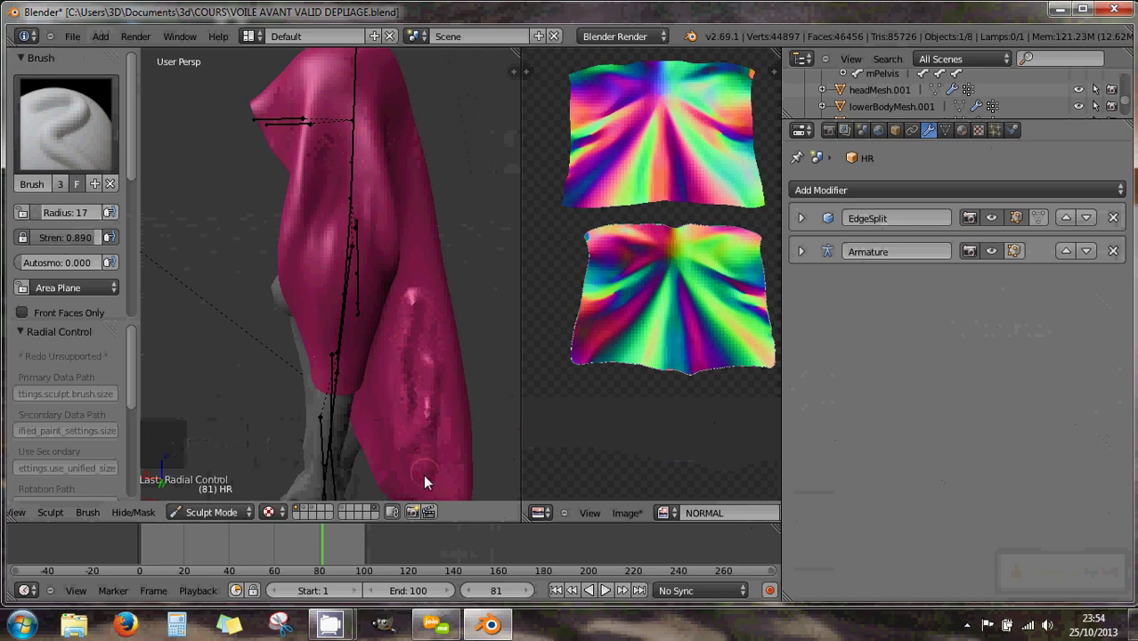
{"action": "left_click", "coordinate": [422, 248]}
{"action": "left_click", "coordinate": [337, 320]}
{"action": "left_click", "coordinate": [363, 305]}
{"action": "left_click", "coordinate": [73, 126]}
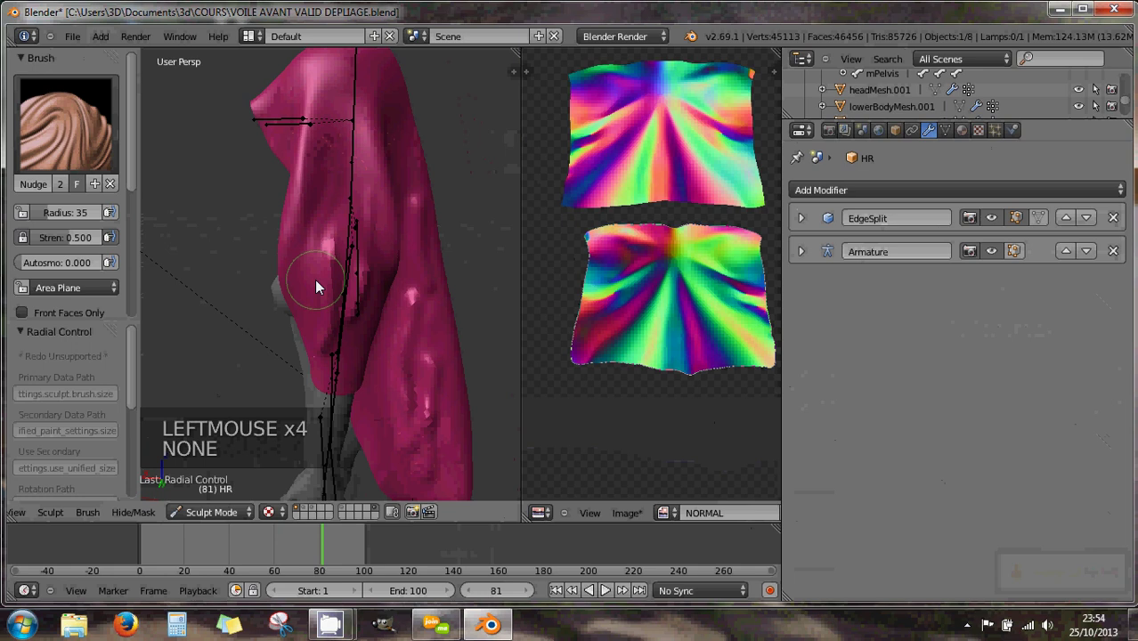
Step: Nudge the veil's lower folds and edge into shape with the Nudge brush
{"action": "left_click", "coordinate": [406, 394]}
{"action": "left_click", "coordinate": [407, 342]}
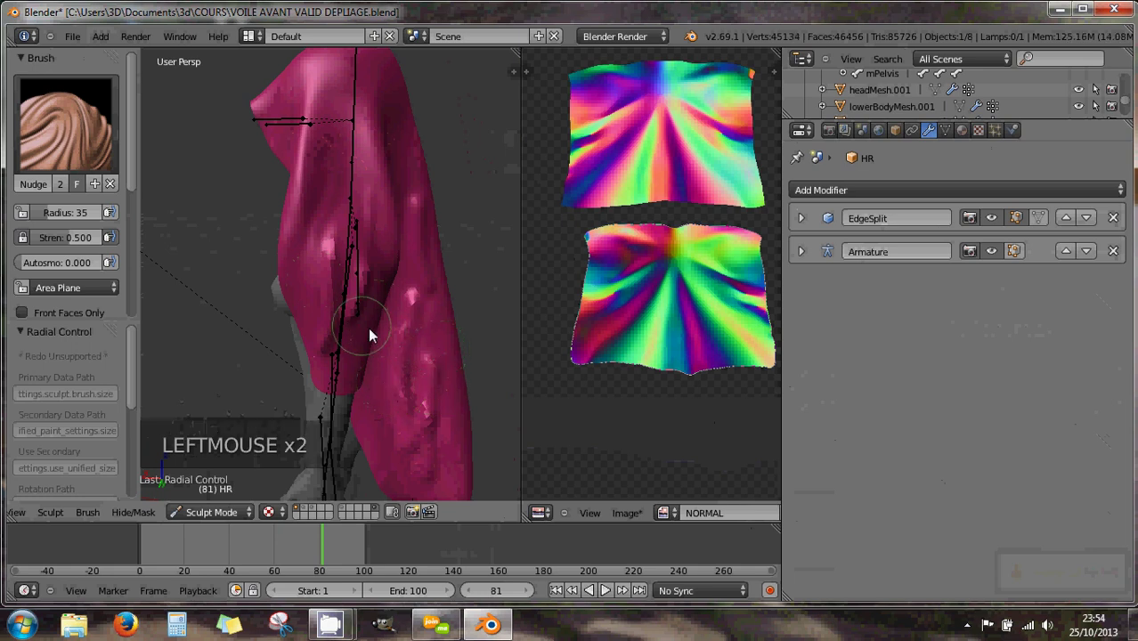
{"action": "left_click", "coordinate": [387, 340]}
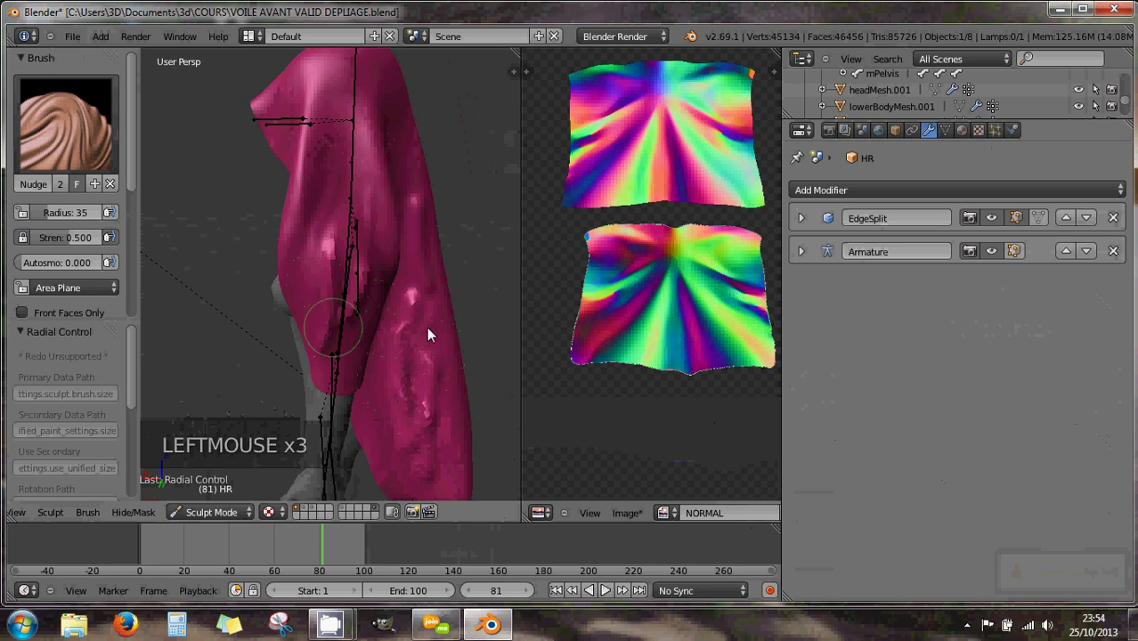
{"action": "left_click", "coordinate": [471, 329]}
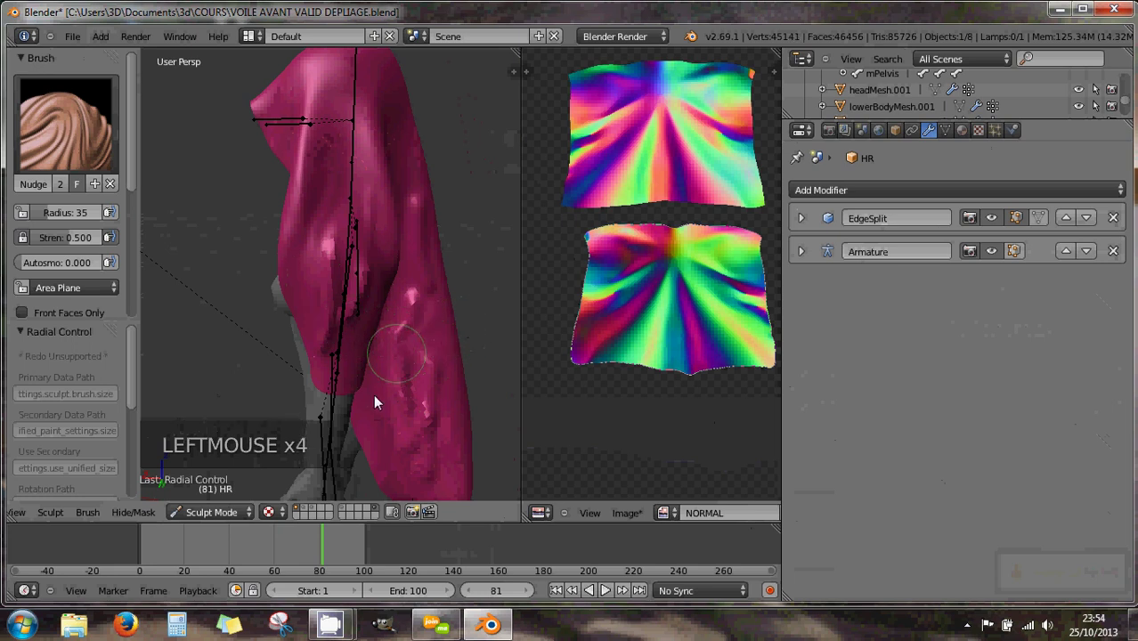
{"action": "left_click", "coordinate": [410, 416]}
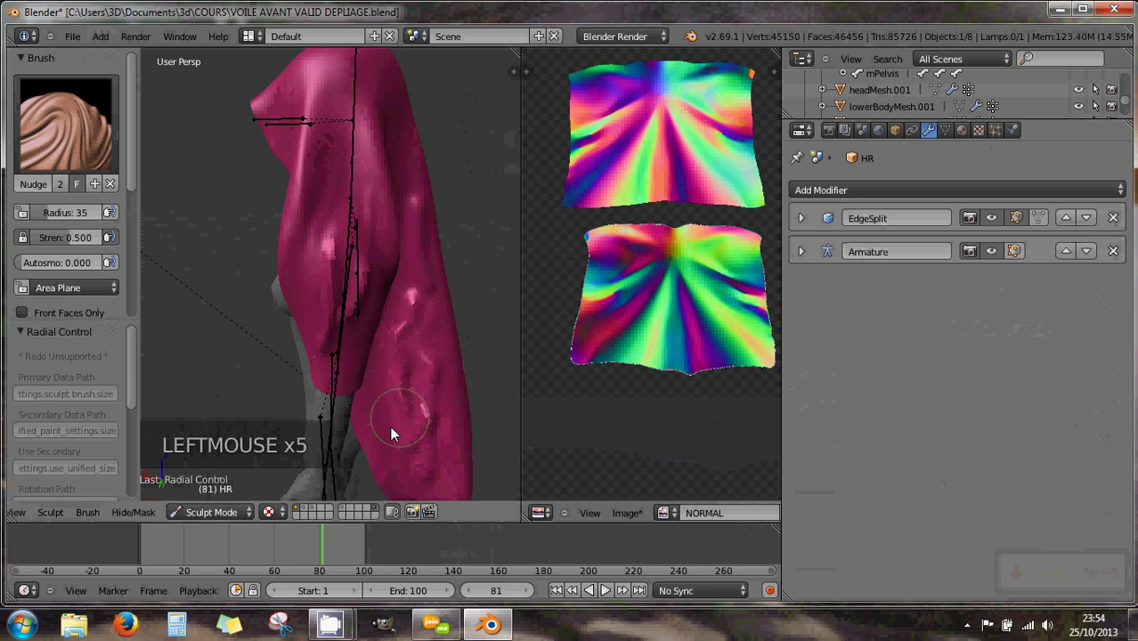
{"action": "left_click", "coordinate": [425, 422]}
{"action": "left_click", "coordinate": [67, 244]}
{"action": "left_click", "coordinate": [403, 433]}
Step: Lower Nudge strength to about 0.84 and reshape the folds on the veil's right side
{"action": "left_click", "coordinate": [422, 370]}
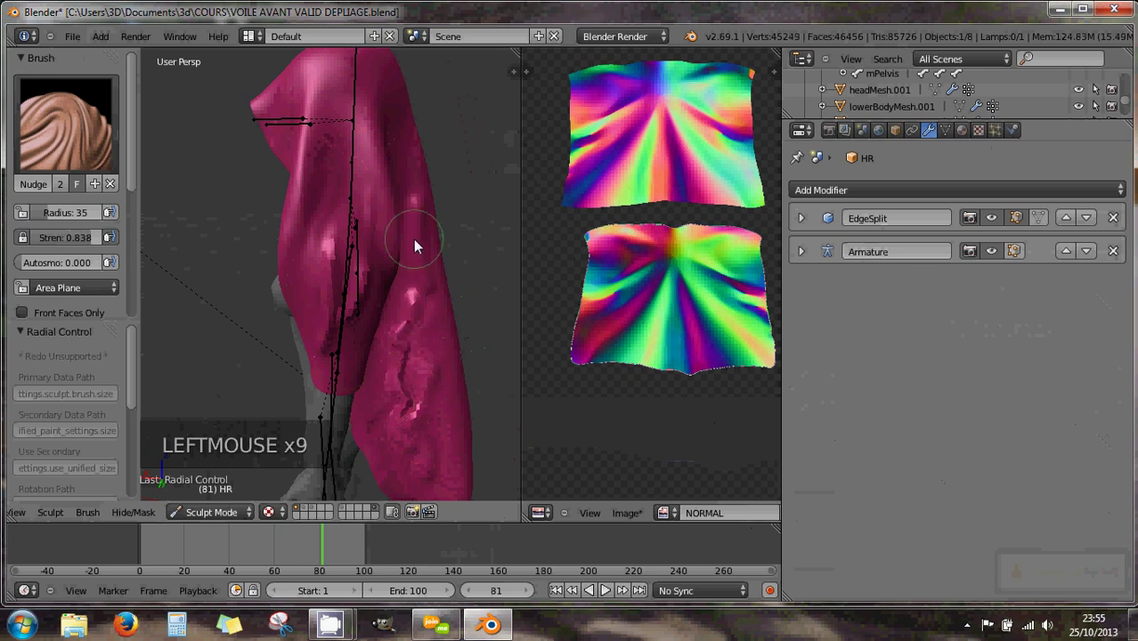
{"action": "left_click", "coordinate": [413, 296]}
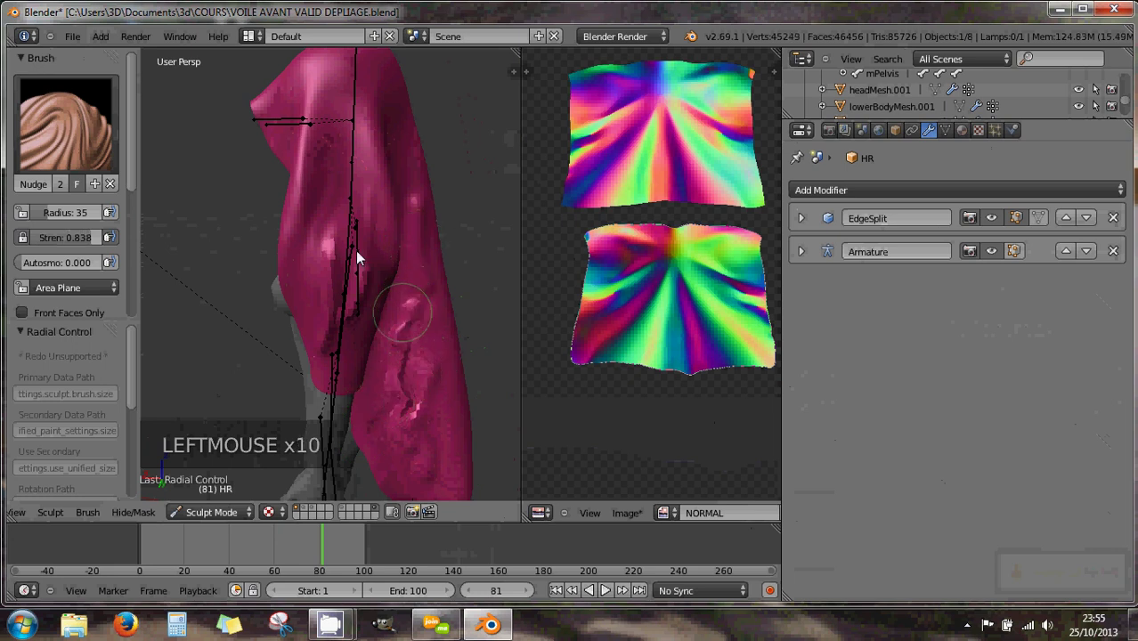
{"action": "left_click", "coordinate": [363, 276]}
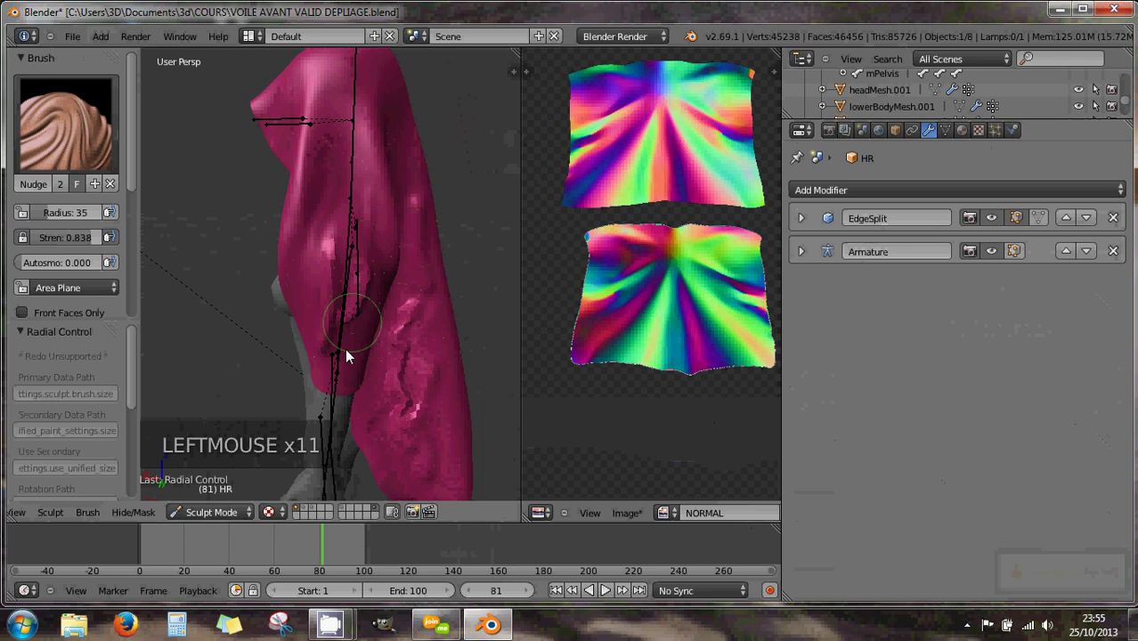
{"action": "left_click", "coordinate": [335, 283]}
{"action": "left_click", "coordinate": [355, 322]}
{"action": "scroll", "scroll_direction": "down", "scroll_amount": 3}
{"action": "scroll", "scroll_direction": "up", "scroll_amount": 3}
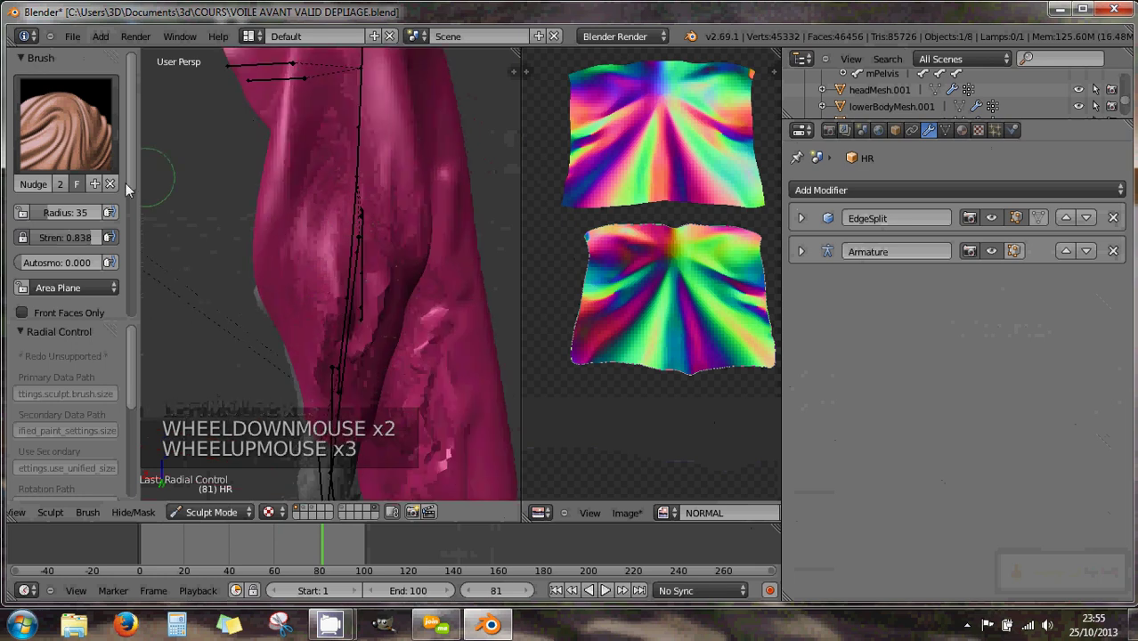
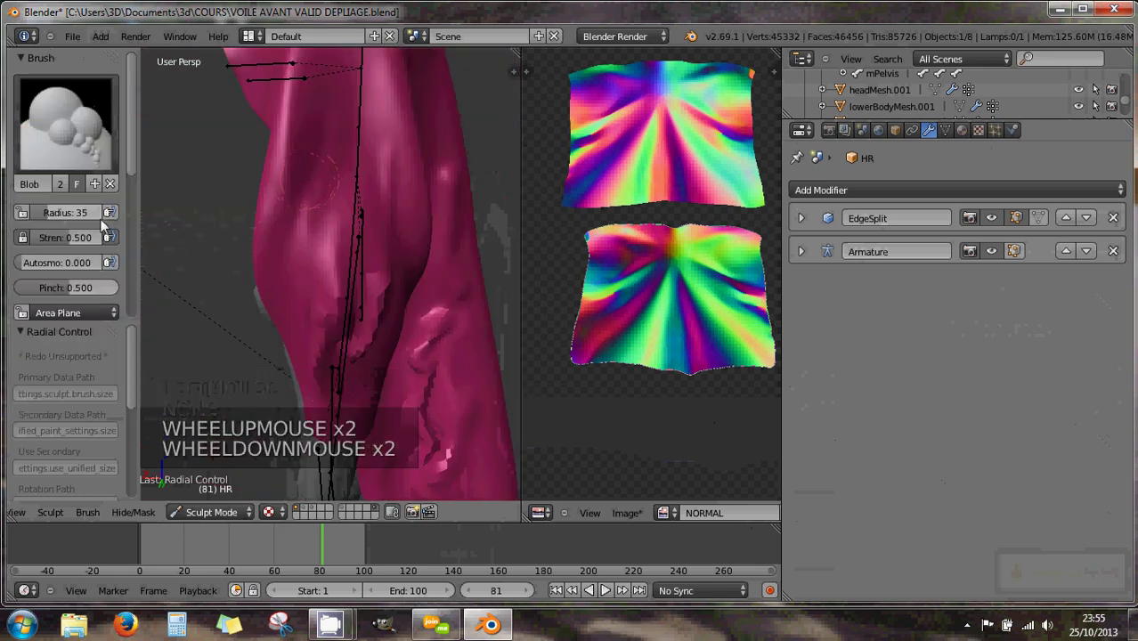
Step: With brush radius 9 and raised strength, sculpt small bumps into the veil and the top of the hood
{"action": "left_click", "coordinate": [54, 221]}
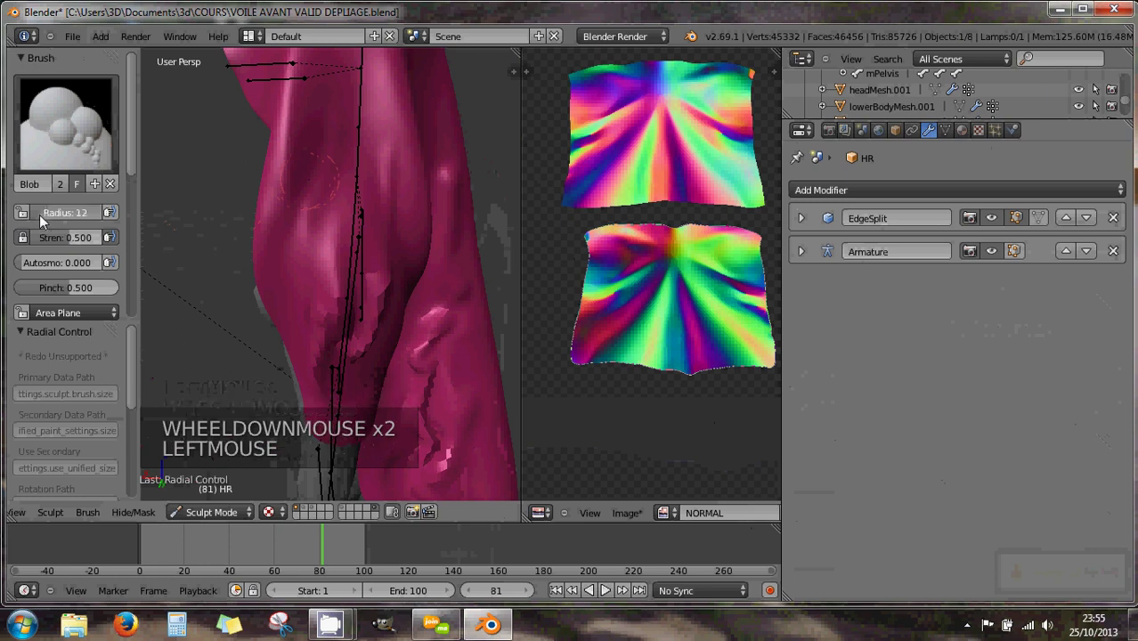
{"action": "left_click", "coordinate": [324, 145]}
{"action": "left_click", "coordinate": [323, 159]}
{"action": "double_click", "coordinate": [320, 170]}
{"action": "double_click", "coordinate": [320, 172]}
{"action": "left_click", "coordinate": [321, 172]}
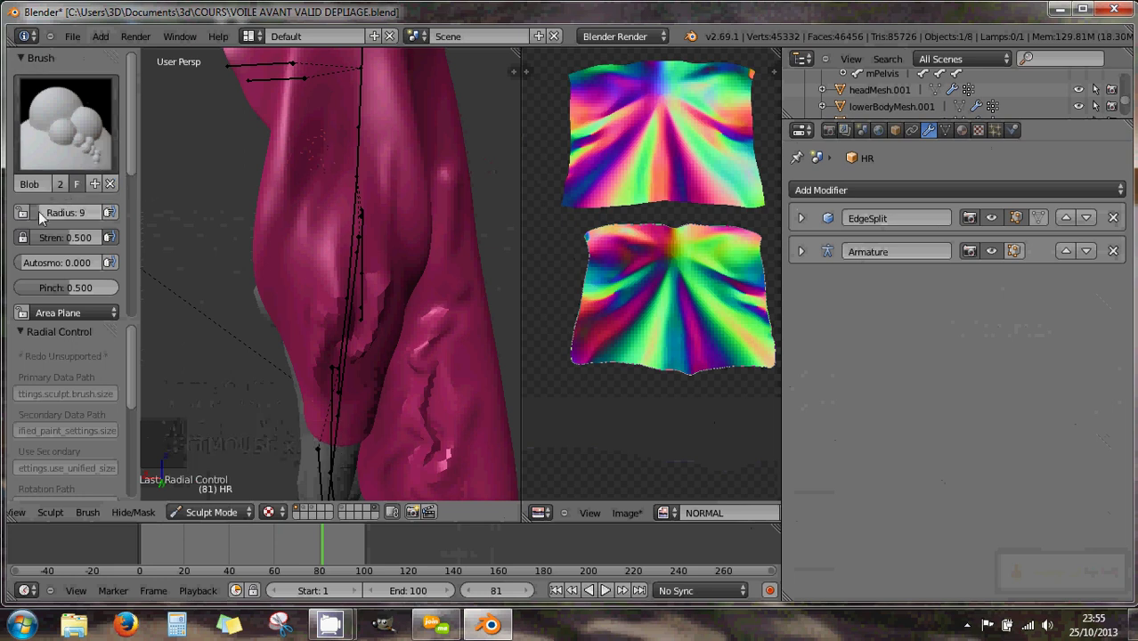
{"action": "left_click", "coordinate": [70, 240]}
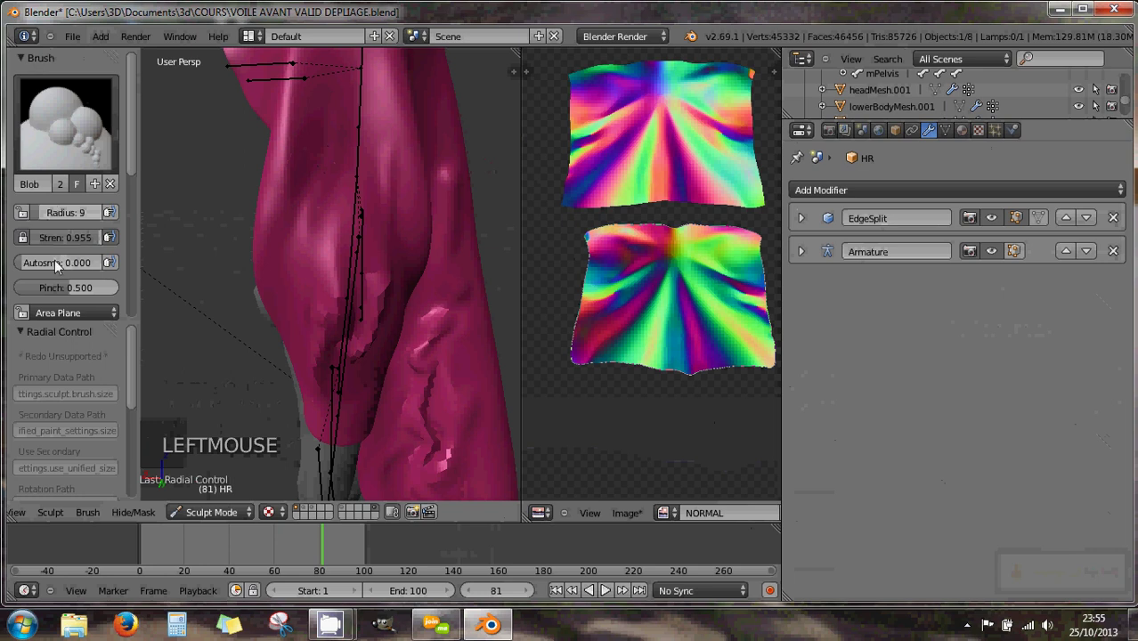
{"action": "double_click", "coordinate": [335, 157]}
{"action": "left_click", "coordinate": [333, 162]}
{"action": "left_click", "coordinate": [331, 172]}
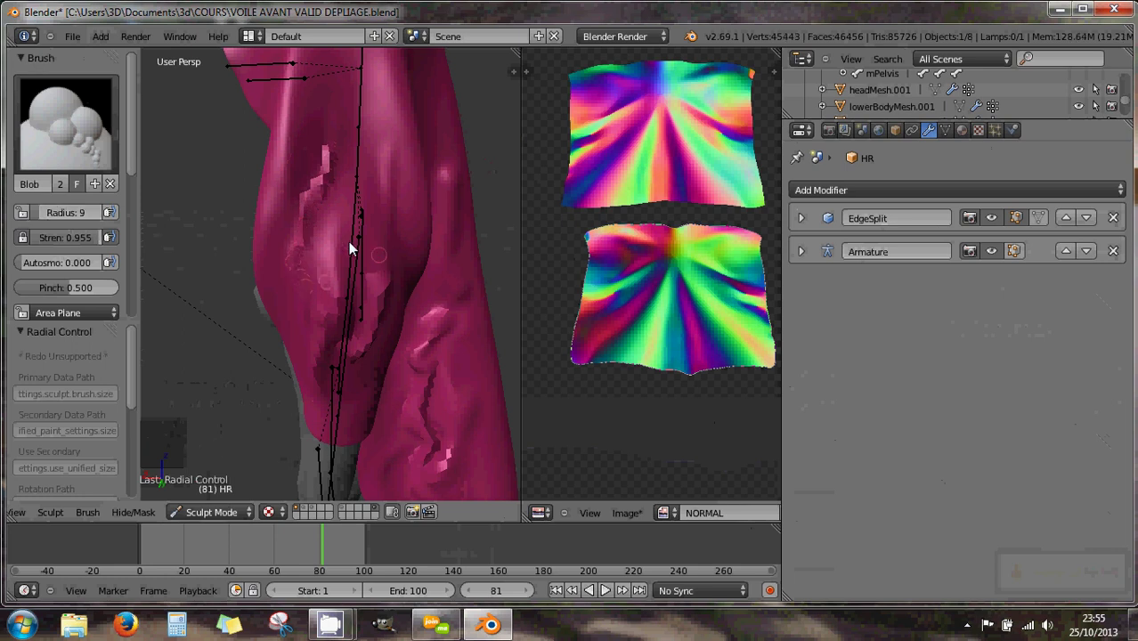
{"action": "scroll", "scroll_direction": "down", "scroll_amount": 3}
{"action": "middle_click", "coordinate": [388, 216]}
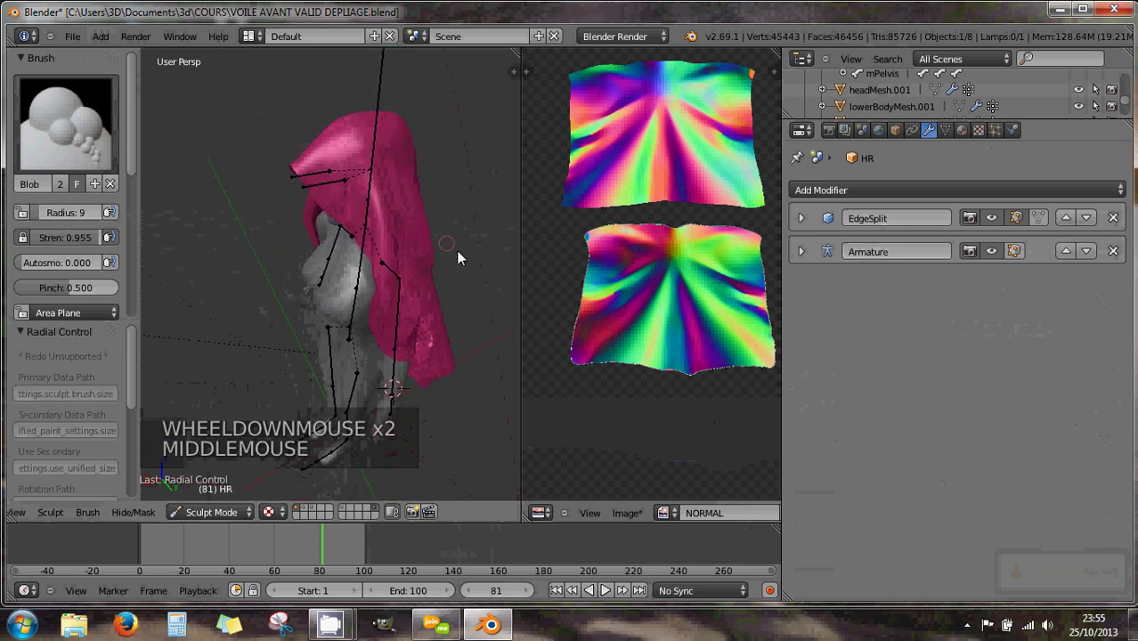
{"action": "scroll", "scroll_direction": "up", "scroll_amount": 3}
{"action": "left_click", "coordinate": [368, 110]}
{"action": "left_click", "coordinate": [365, 88]}
{"action": "left_click", "coordinate": [363, 92]}
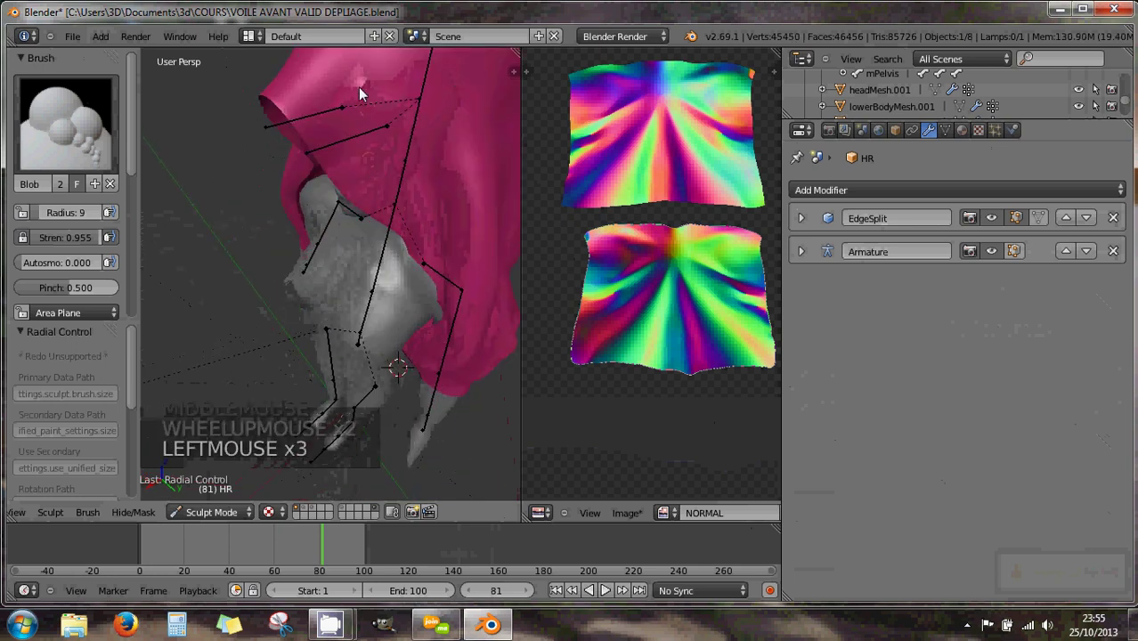
Step: Widen the brush to radius 61 at strength 0.357 and sculpt broad blobs on the hood
{"action": "left_click", "coordinate": [367, 137]}
{"action": "left_click", "coordinate": [86, 241]}
{"action": "left_click", "coordinate": [55, 219]}
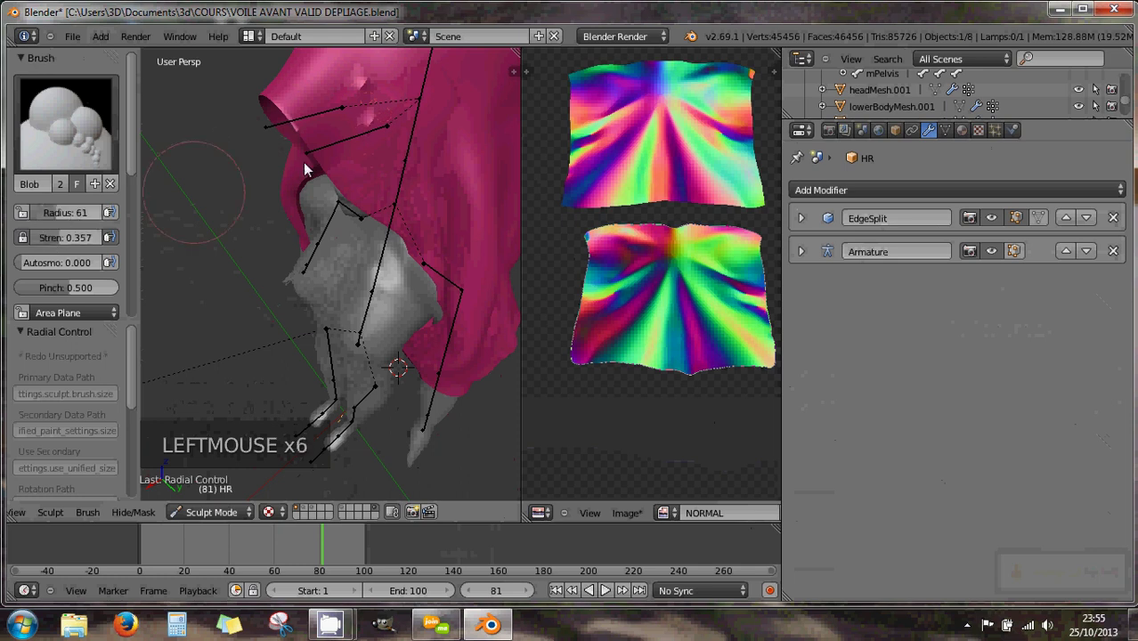
{"action": "left_click", "coordinate": [368, 125]}
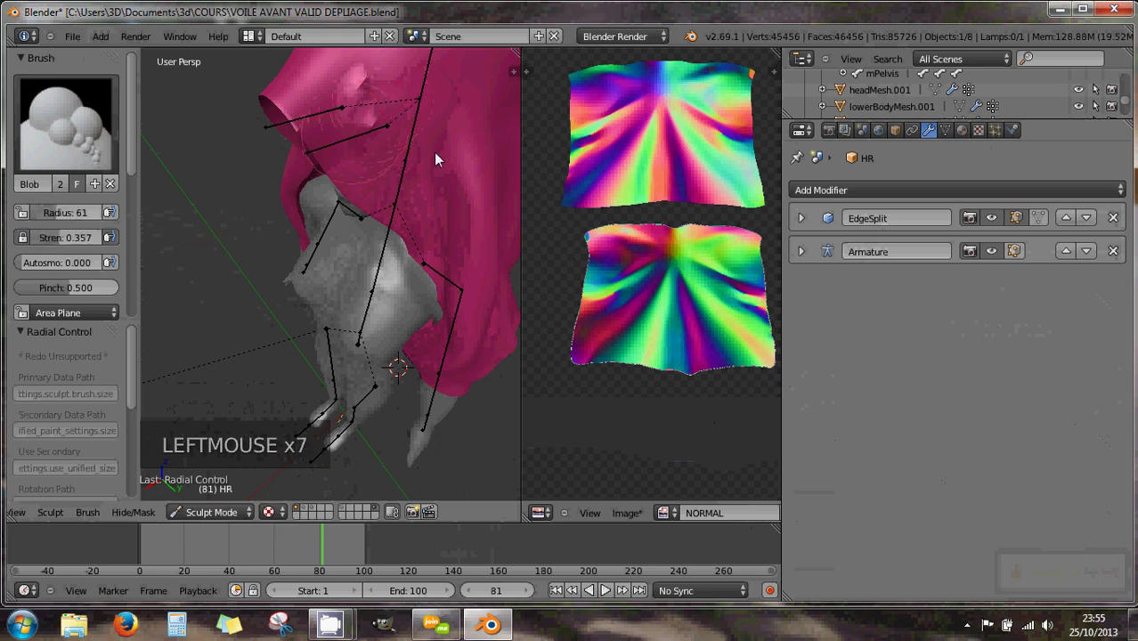
{"action": "left_click", "coordinate": [413, 177]}
{"action": "scroll", "scroll_direction": "down", "scroll_amount": 3}
{"action": "left_click", "coordinate": [352, 191]}
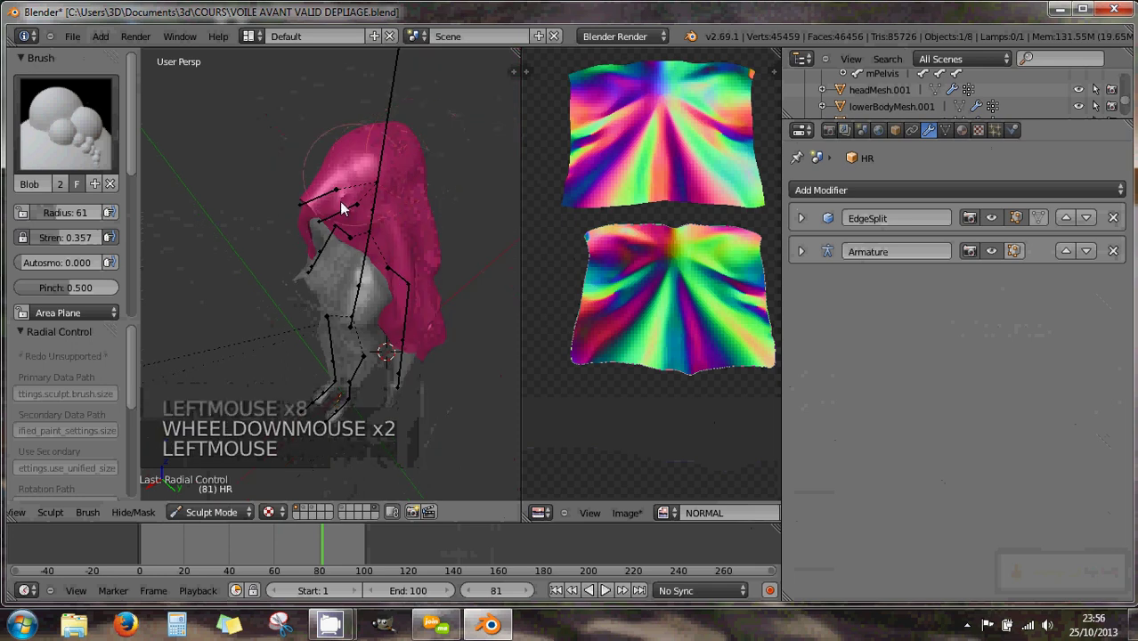
{"action": "left_click", "coordinate": [70, 128]}
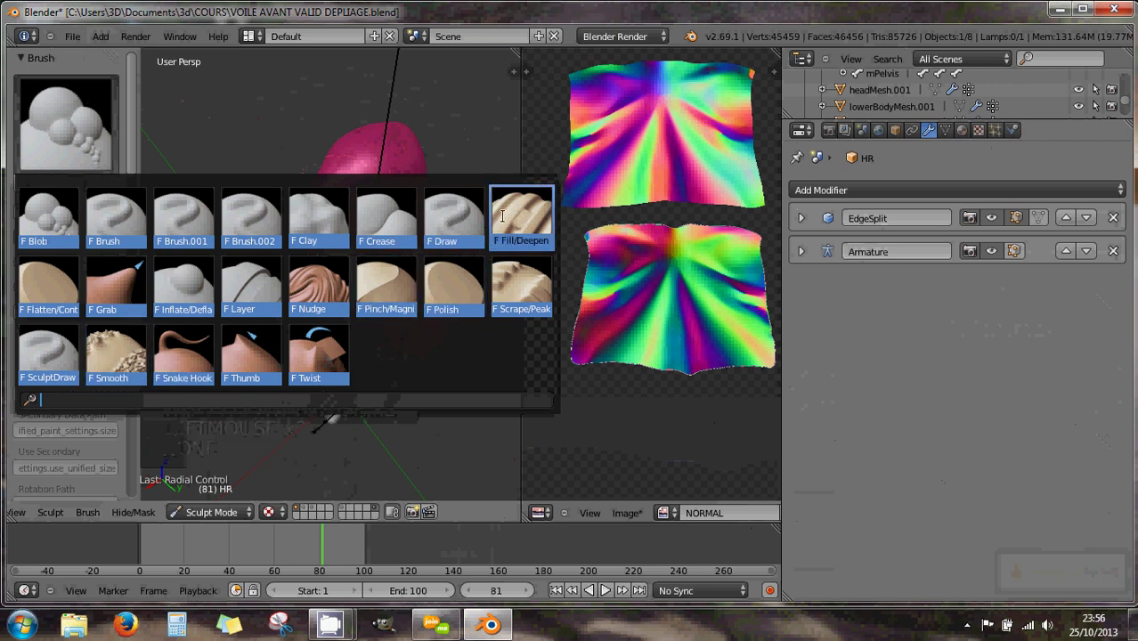
Step: Sculpt the veil with the Fill/Deepen brush, then return from Sculpt Mode to Object Mode
{"action": "left_click", "coordinate": [376, 174]}
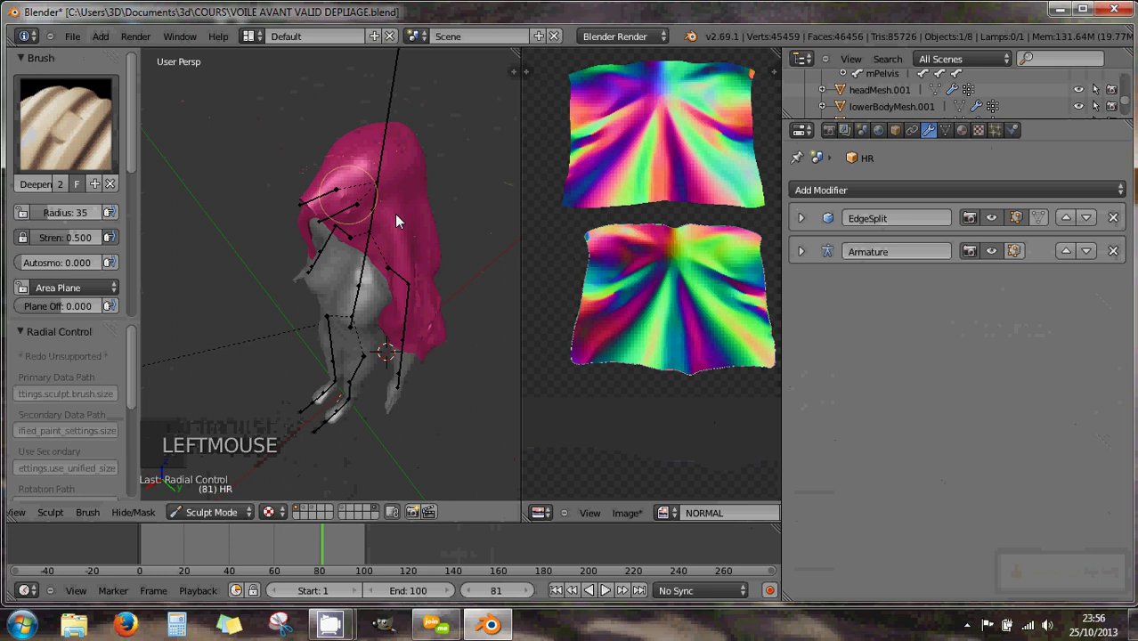
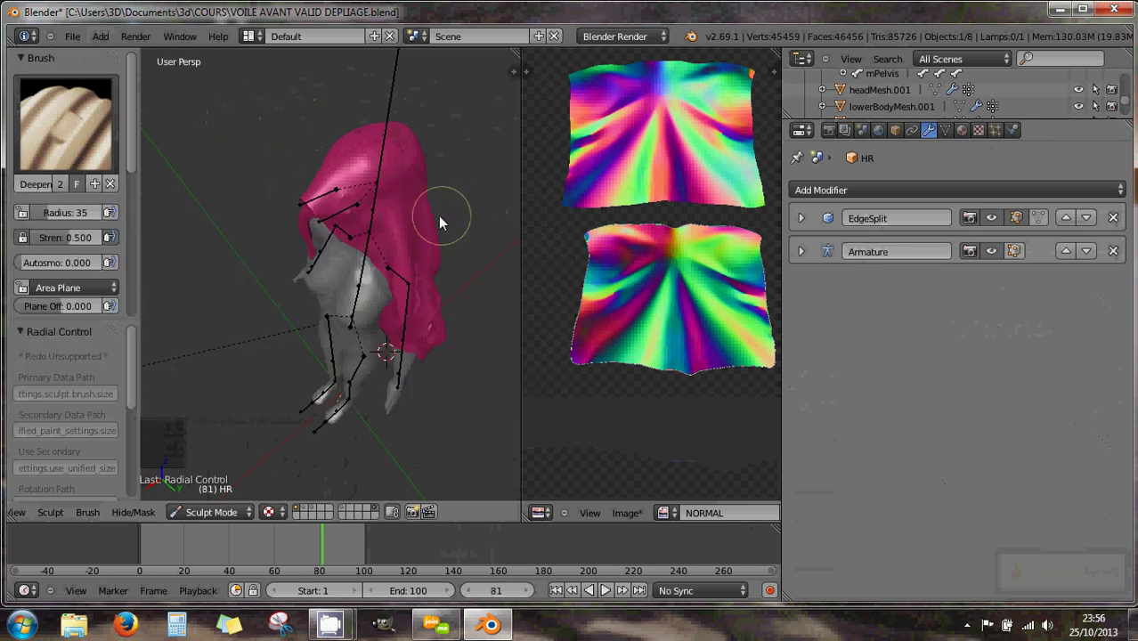
{"action": "middle_click", "coordinate": [434, 234]}
{"action": "middle_click", "coordinate": [476, 245]}
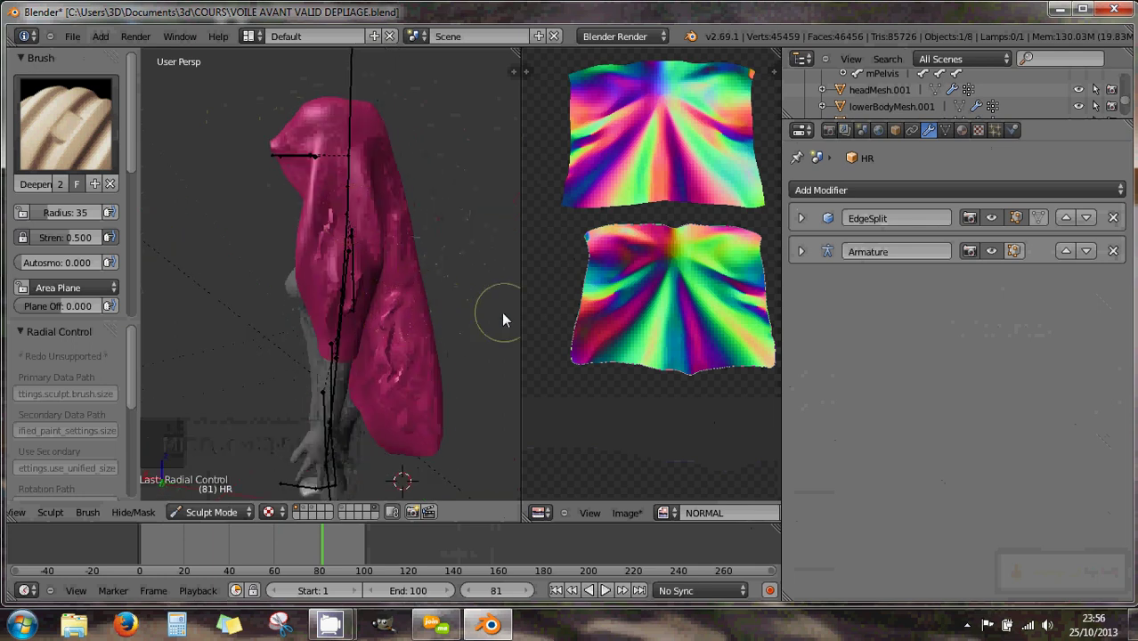
{"action": "middle_click", "coordinate": [429, 321]}
{"action": "scroll", "scroll_direction": "down", "scroll_amount": 3}
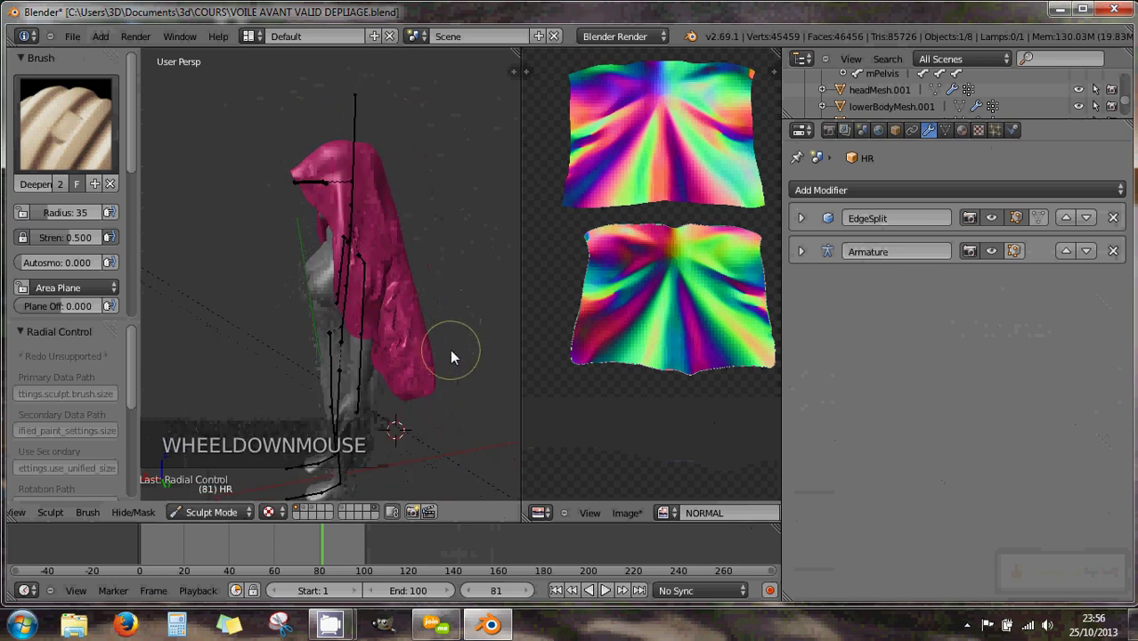
{"action": "left_click", "coordinate": [219, 516]}
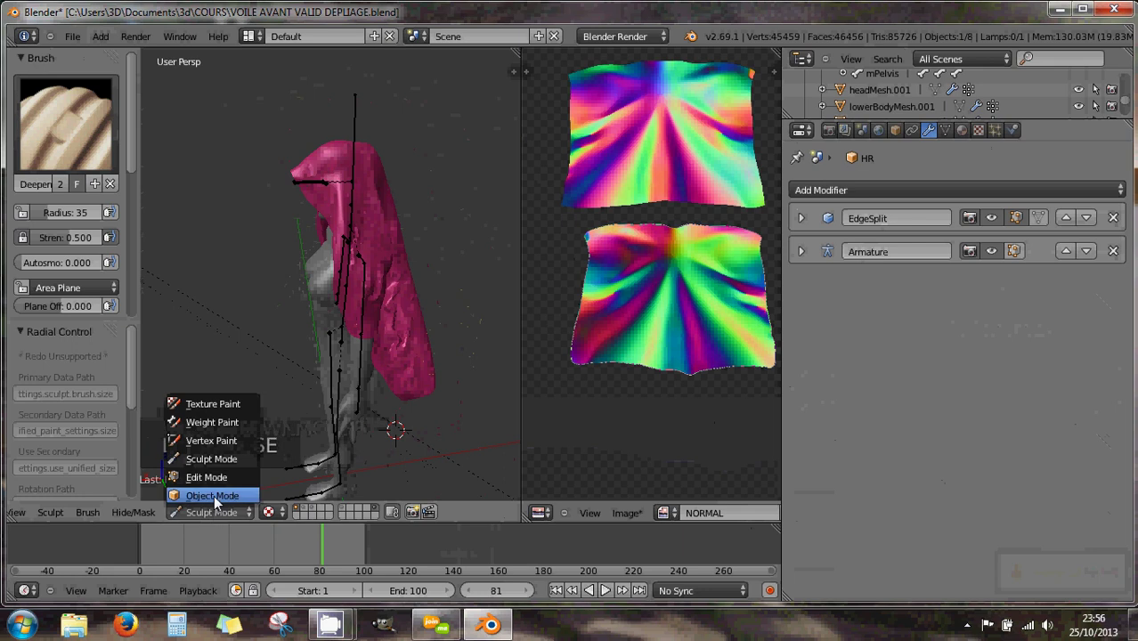
{"action": "middle_click", "coordinate": [434, 397]}
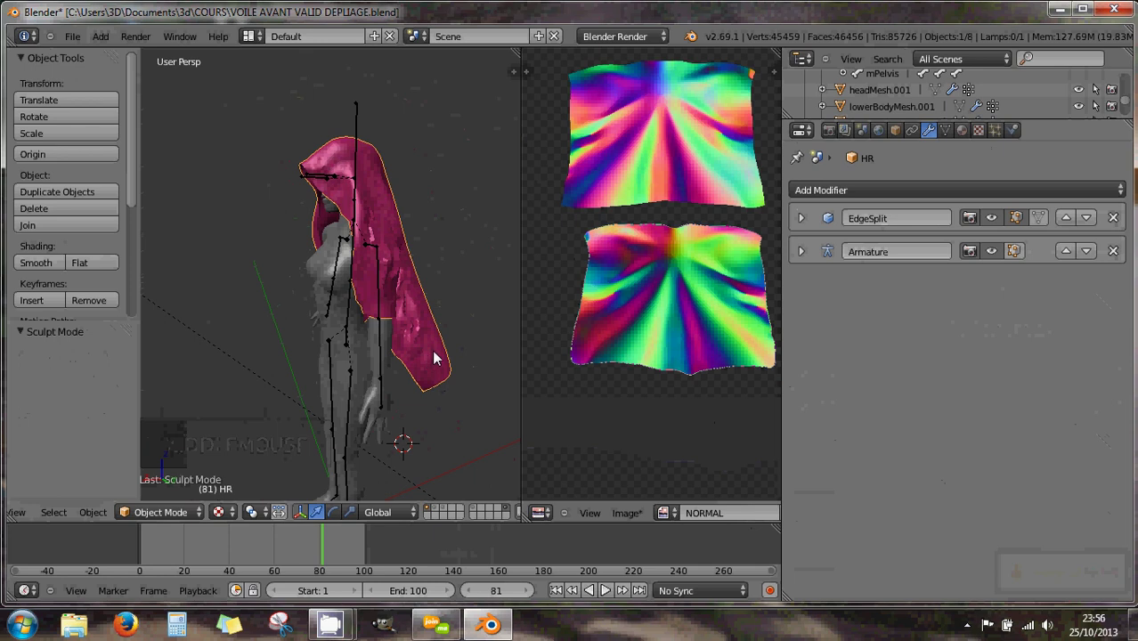
Step: Unhide the objects and set flat or smooth shading on each veil, including the original Plan
{"action": "key", "text": "alt+h"}
{"action": "scroll", "scroll_direction": "up", "scroll_amount": 3}
{"action": "middle_click", "coordinate": [460, 343]}
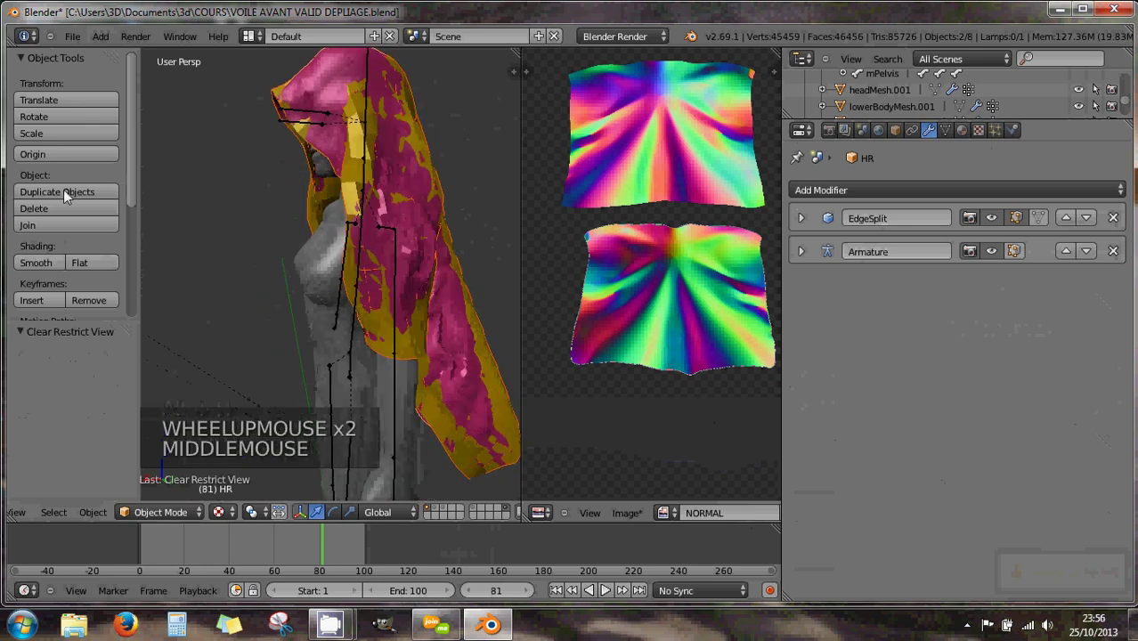
{"action": "left_click", "coordinate": [94, 269]}
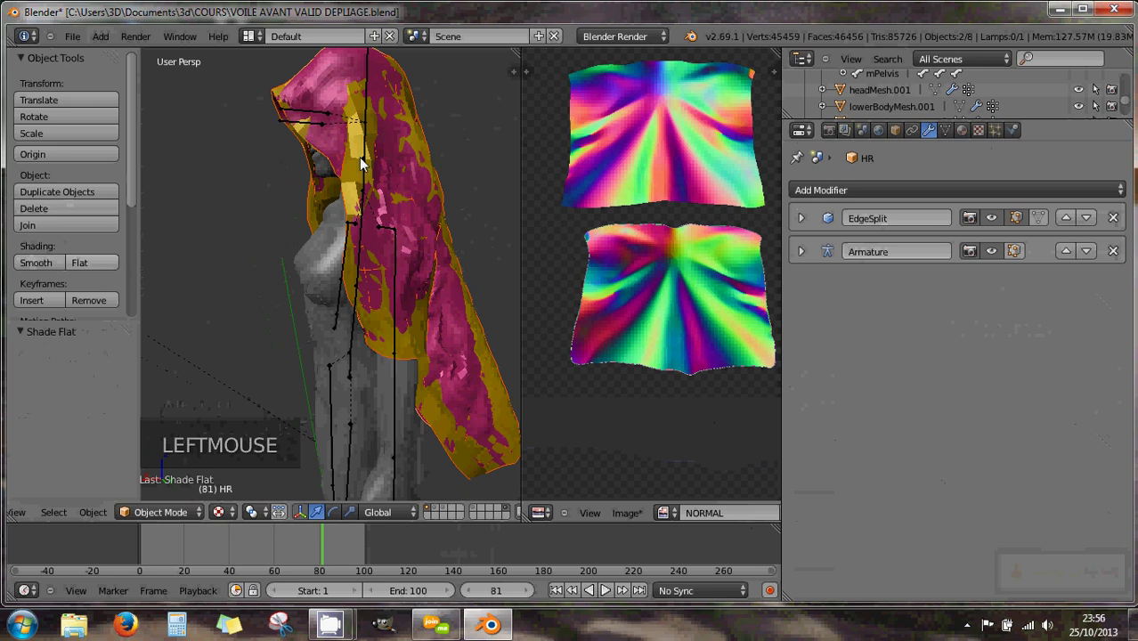
{"action": "right_click", "coordinate": [363, 162]}
{"action": "left_click", "coordinate": [84, 273]}
{"action": "right_click", "coordinate": [324, 137]}
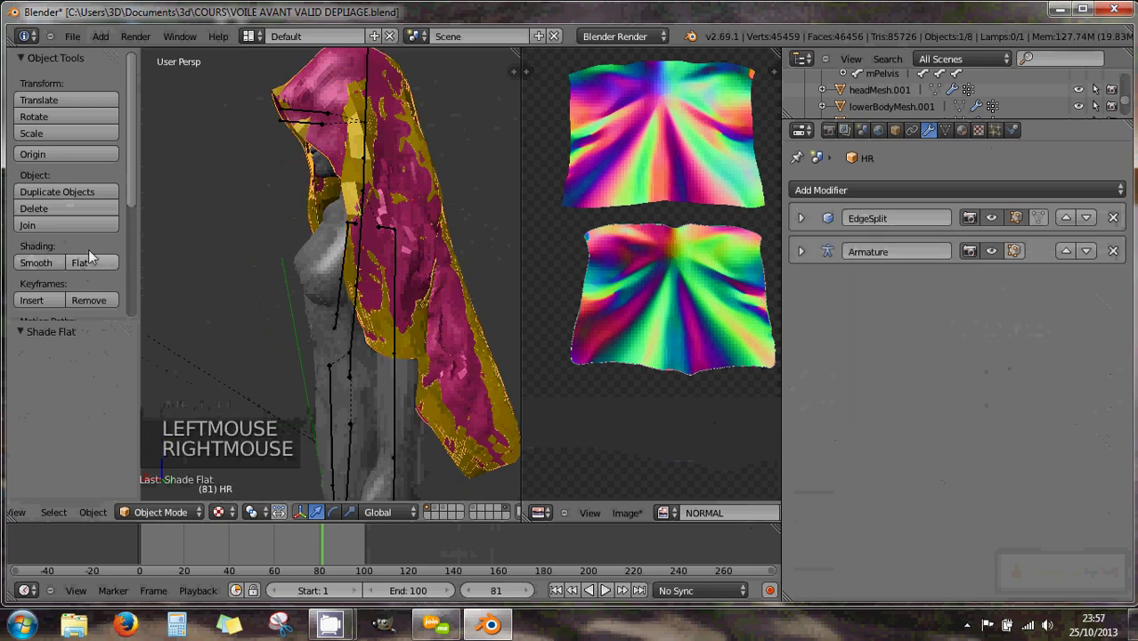
{"action": "left_click", "coordinate": [51, 267]}
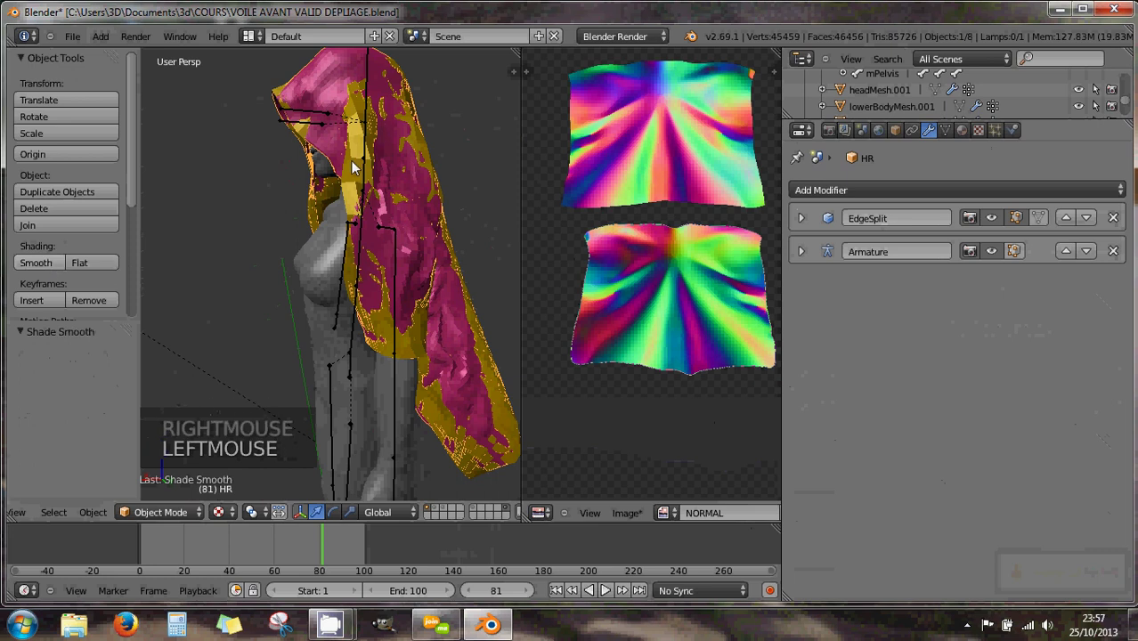
{"action": "right_click", "coordinate": [308, 189]}
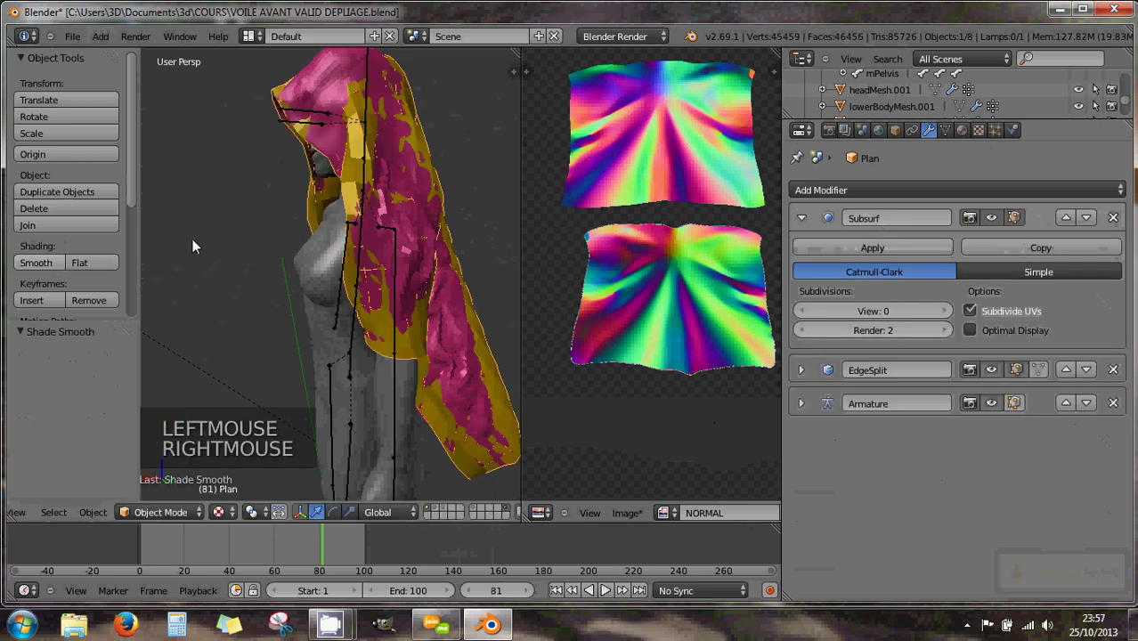
{"action": "left_click", "coordinate": [46, 268]}
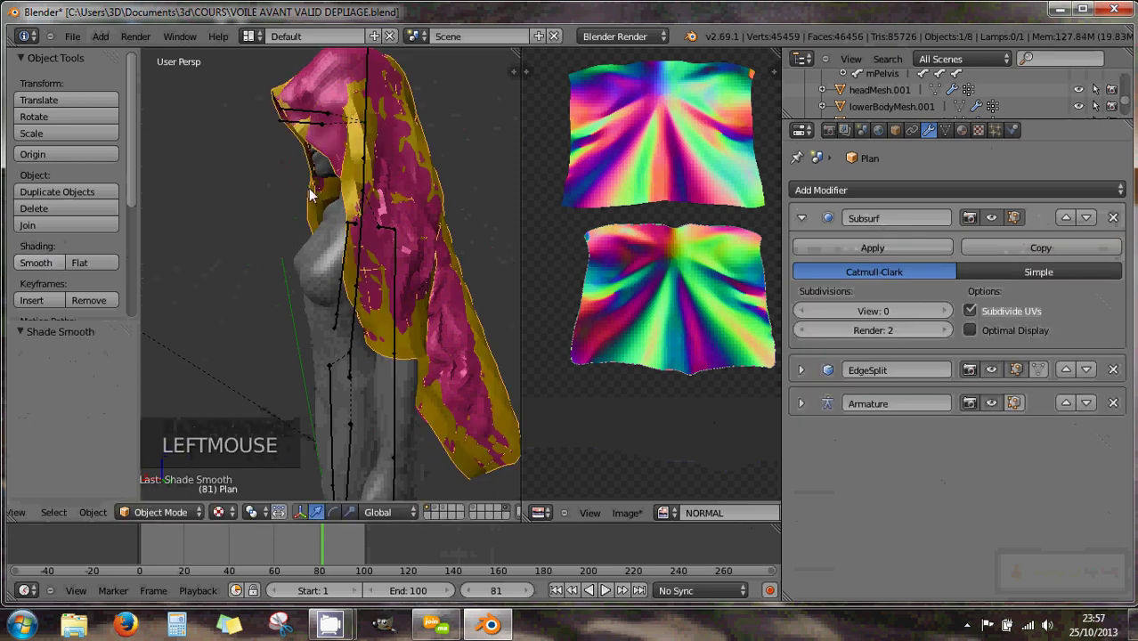
Step: Select the HR veil and show the Render properties with the Bake panel
{"action": "middle_click", "coordinate": [400, 298]}
{"action": "scroll", "scroll_direction": "down", "scroll_amount": 3}
{"action": "middle_click", "coordinate": [390, 301]}
{"action": "middle_click", "coordinate": [414, 312]}
{"action": "middle_click", "coordinate": [453, 278]}
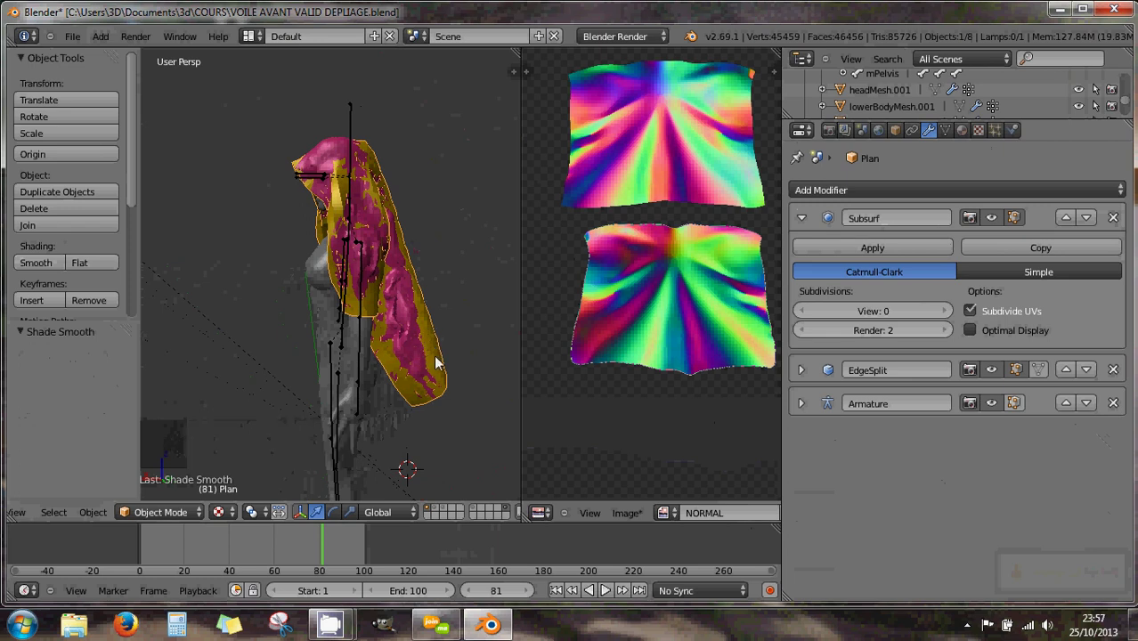
{"action": "right_click", "coordinate": [439, 368]}
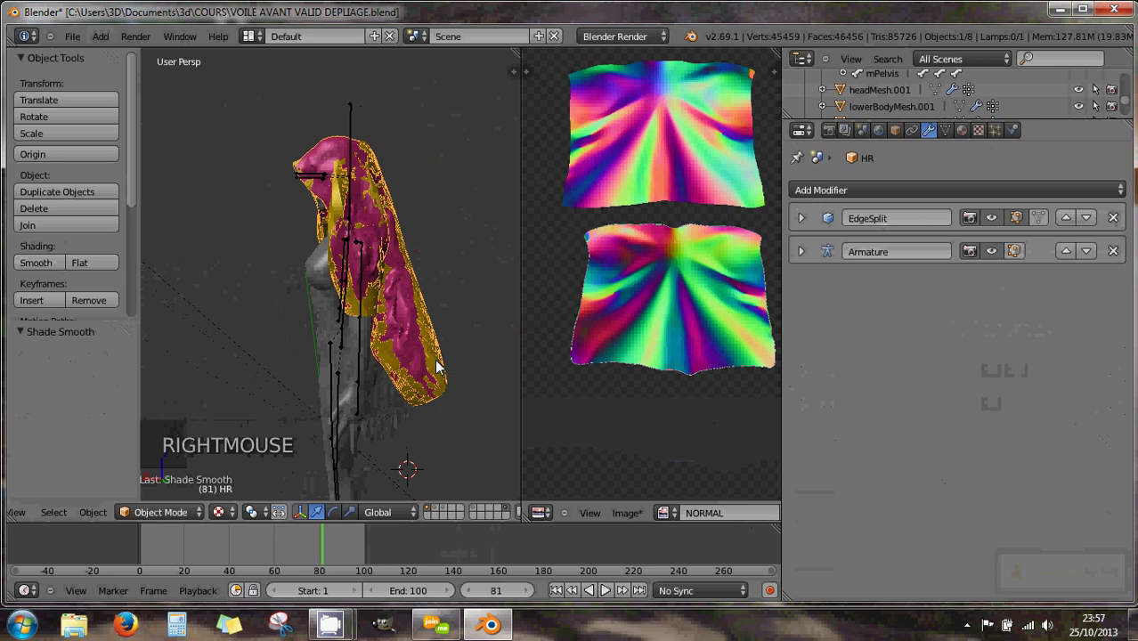
{"action": "left_click", "coordinate": [837, 136]}
Step: Select each veil in turn and enter Edit Mode to check its UV layout for the bake
{"action": "scroll", "scroll_direction": "down", "scroll_amount": 3}
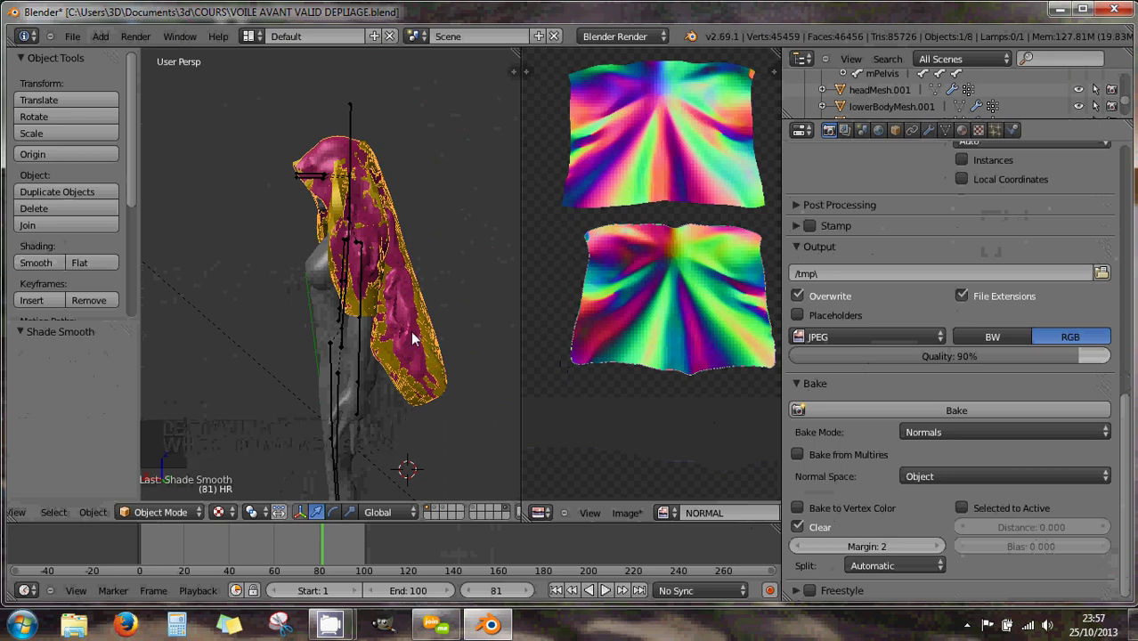
{"action": "right_click", "coordinate": [411, 328]}
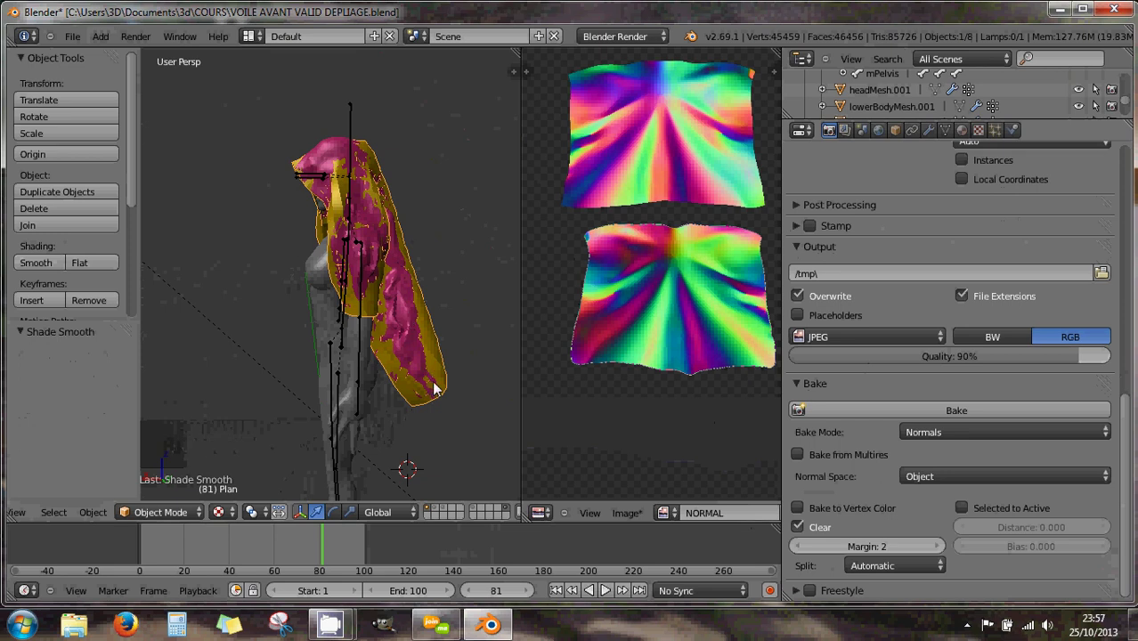
{"action": "key", "text": "Tab"}
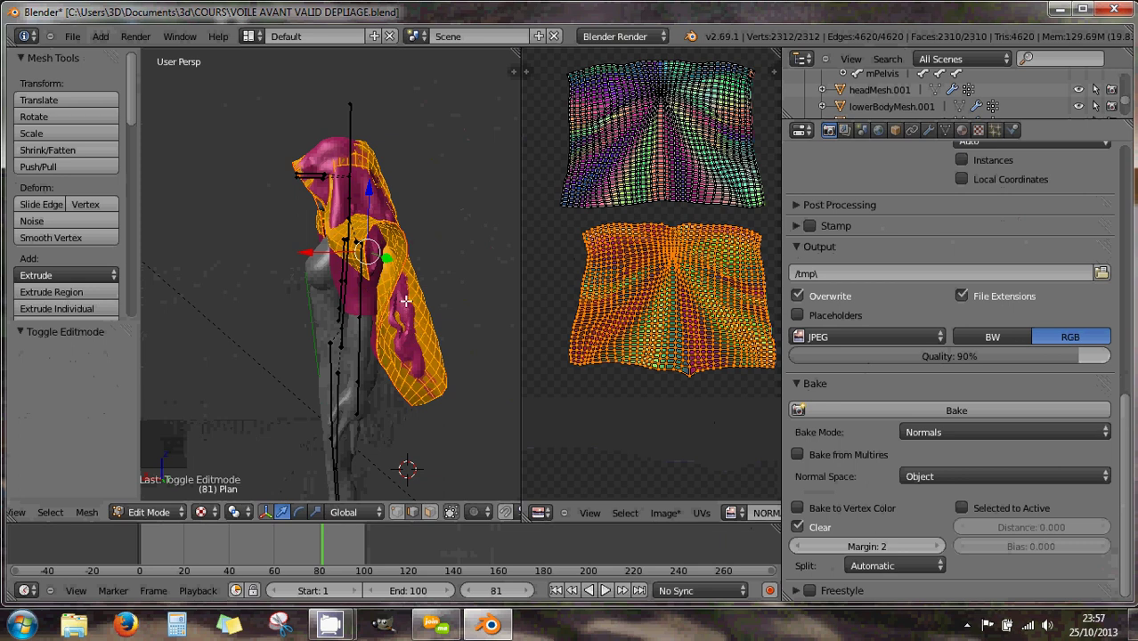
{"action": "key", "text": "Tab"}
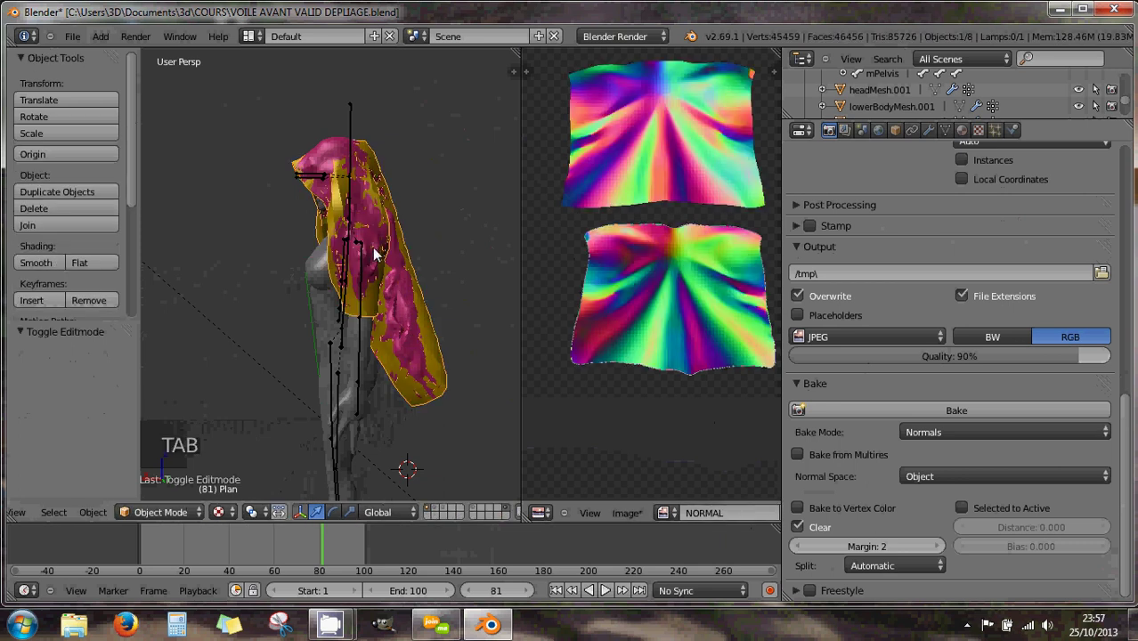
{"action": "right_click", "coordinate": [379, 255]}
{"action": "key", "text": "Tab"}
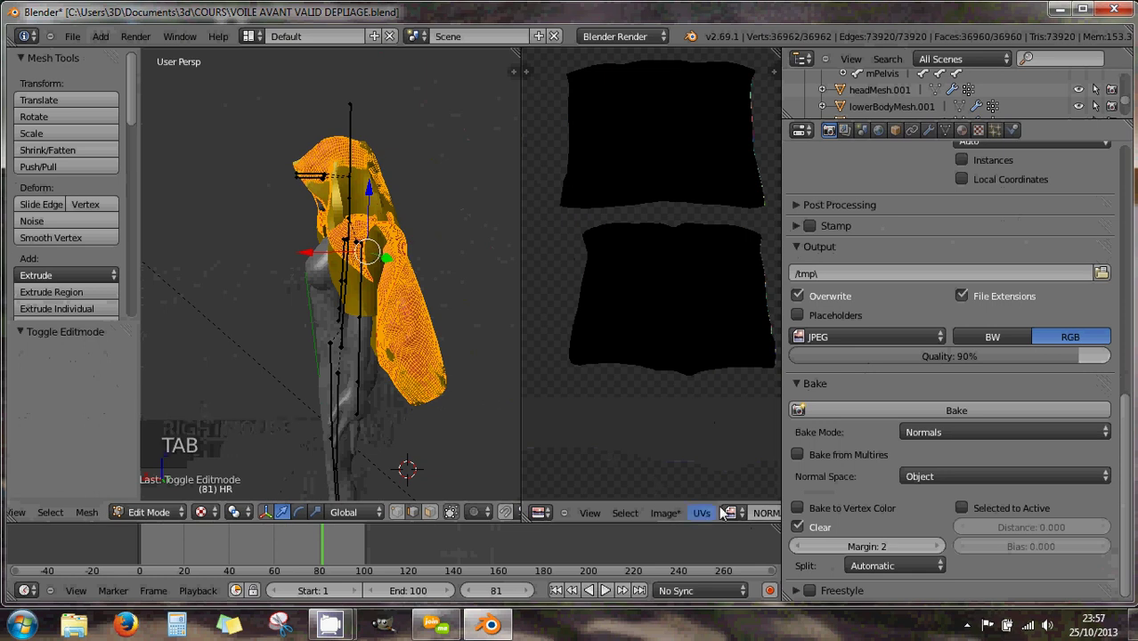
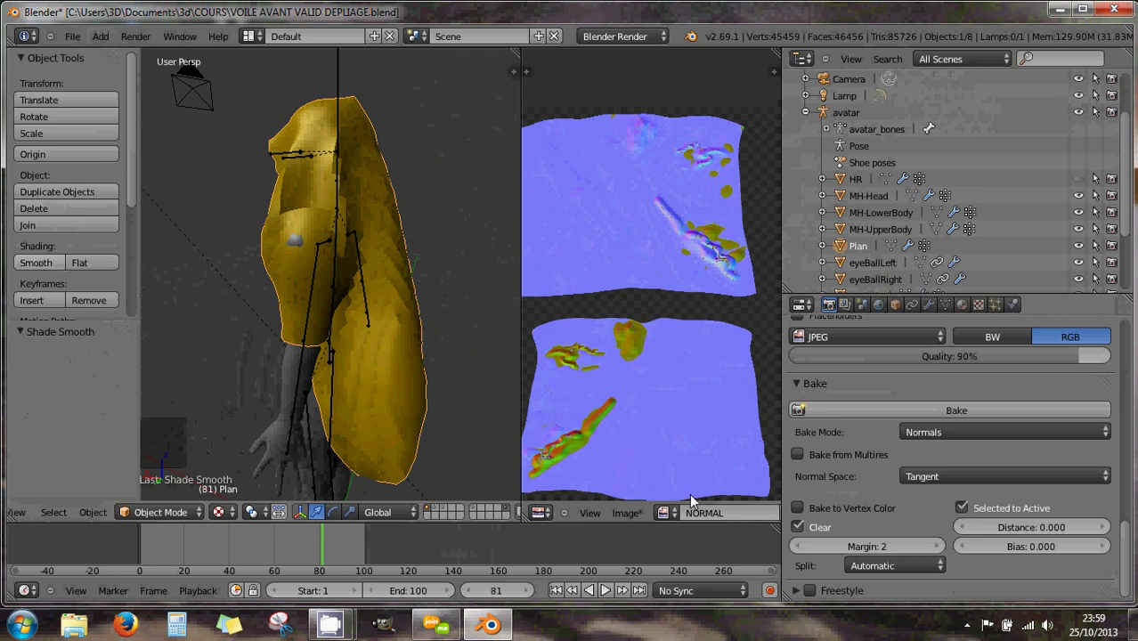
Step: Create a new texture of type Image or Movie on Plan's voile.001 material
{"action": "left_click", "coordinate": [859, 299]}
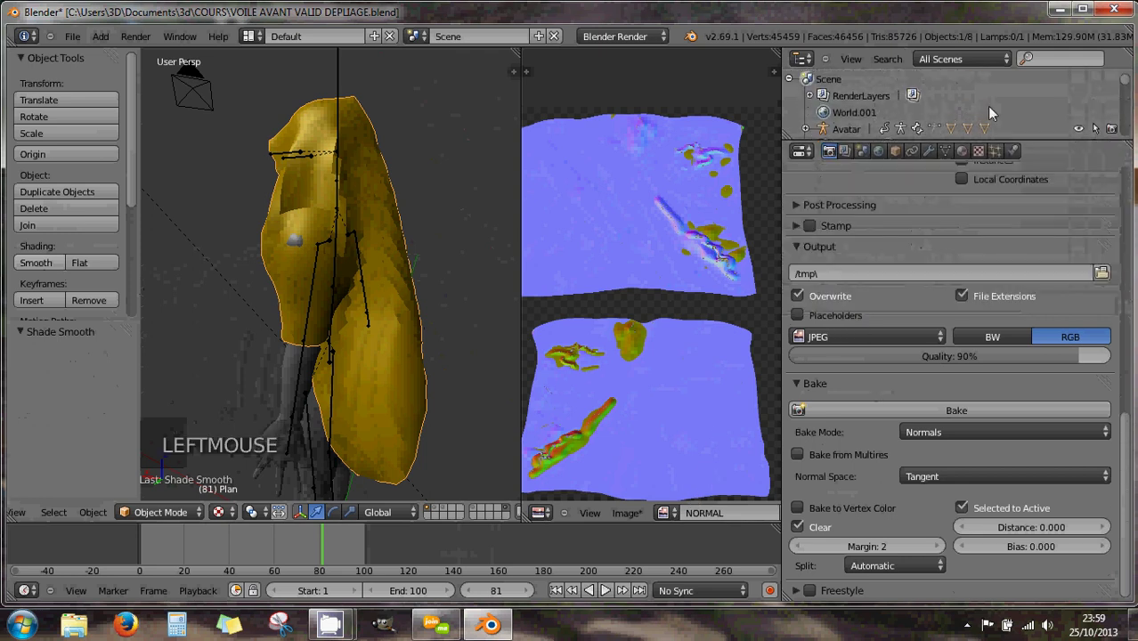
{"action": "left_click", "coordinate": [983, 157]}
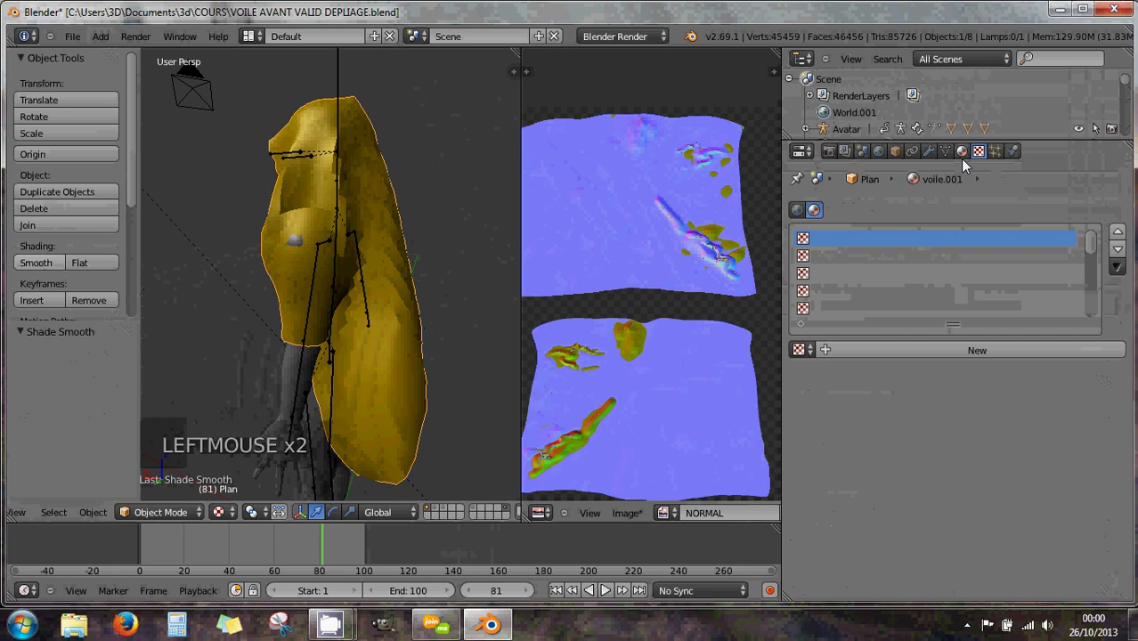
{"action": "left_click", "coordinate": [971, 160]}
{"action": "left_click", "coordinate": [834, 223]}
{"action": "left_click", "coordinate": [984, 156]}
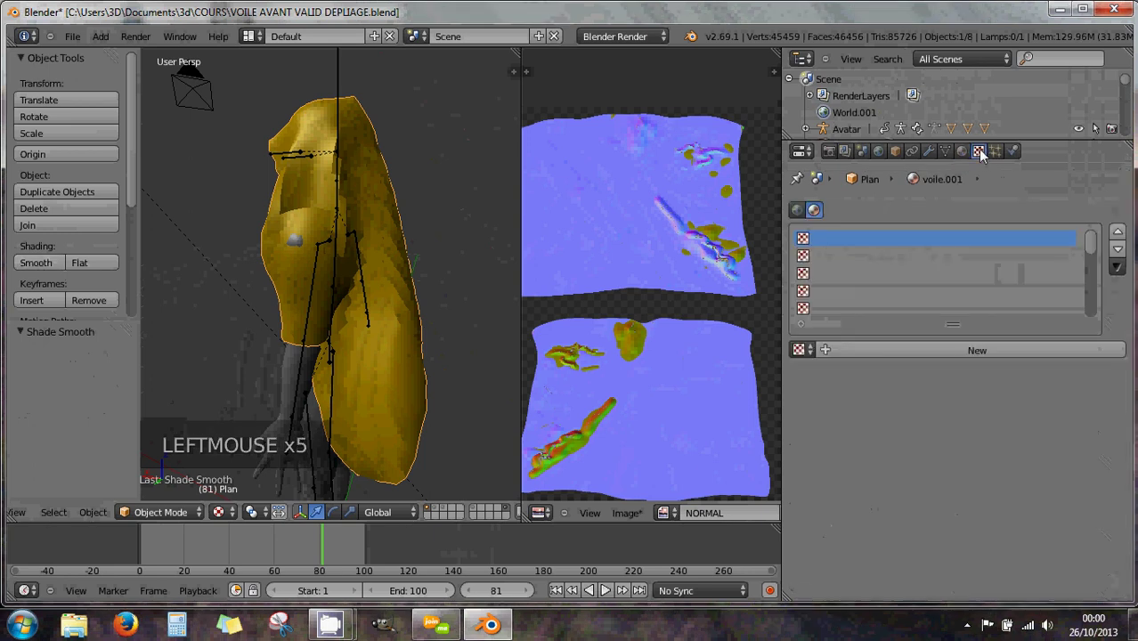
{"action": "left_click", "coordinate": [849, 357]}
{"action": "left_click", "coordinate": [874, 378]}
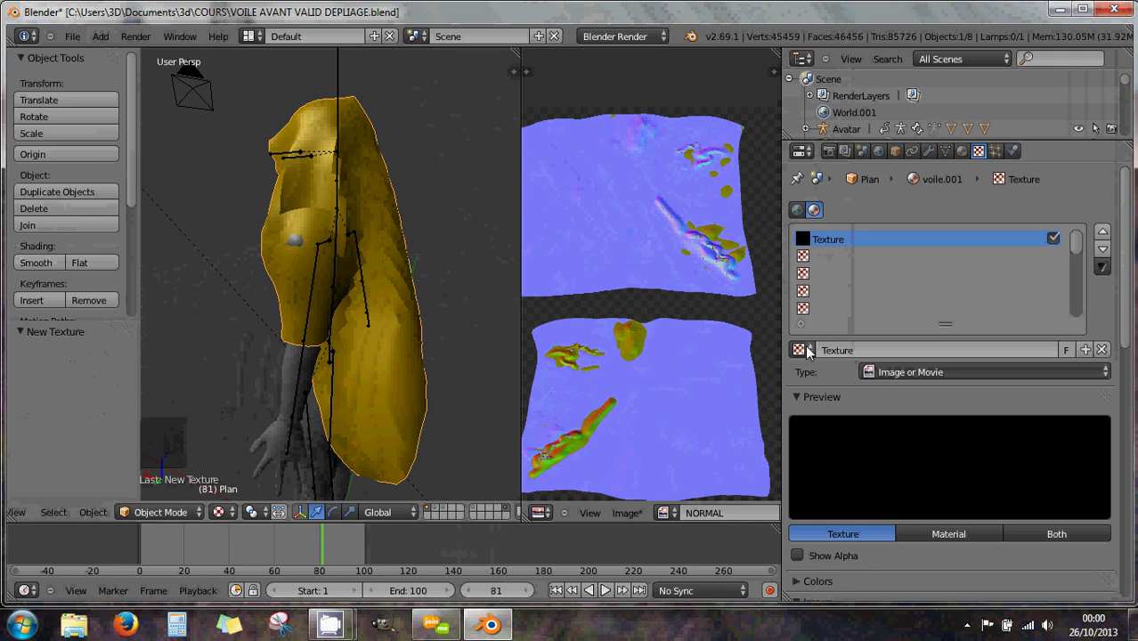
{"action": "left_click", "coordinate": [811, 352]}
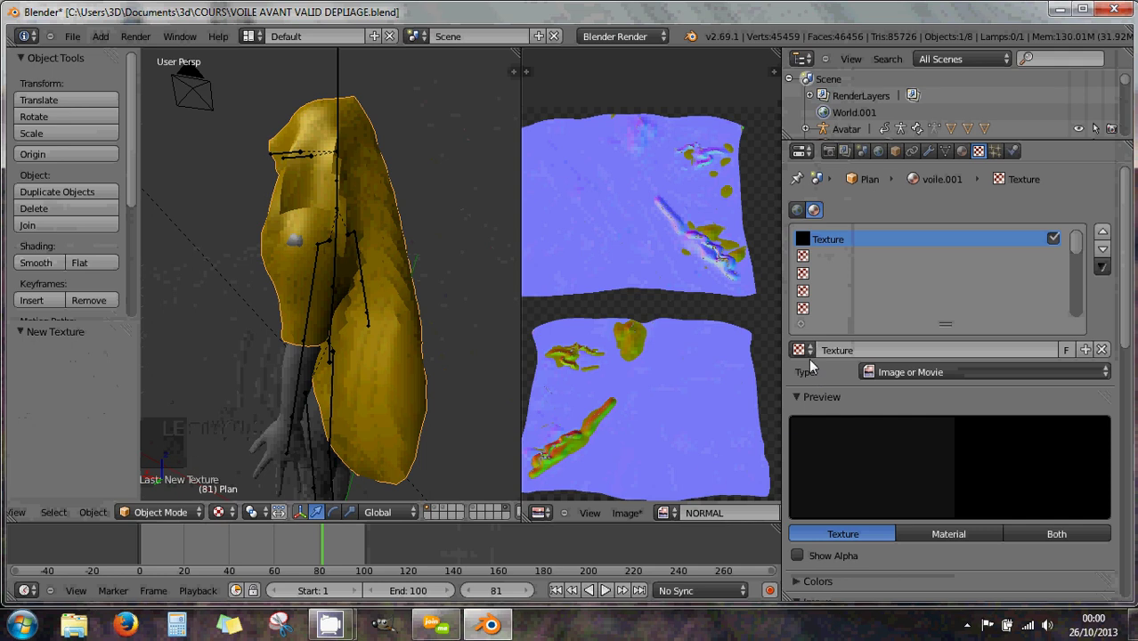
Step: Save the baked NORMAL image as NORMALVOILE.png from the Image menu, leaving the texture list unchanged
{"action": "left_click", "coordinate": [813, 355]}
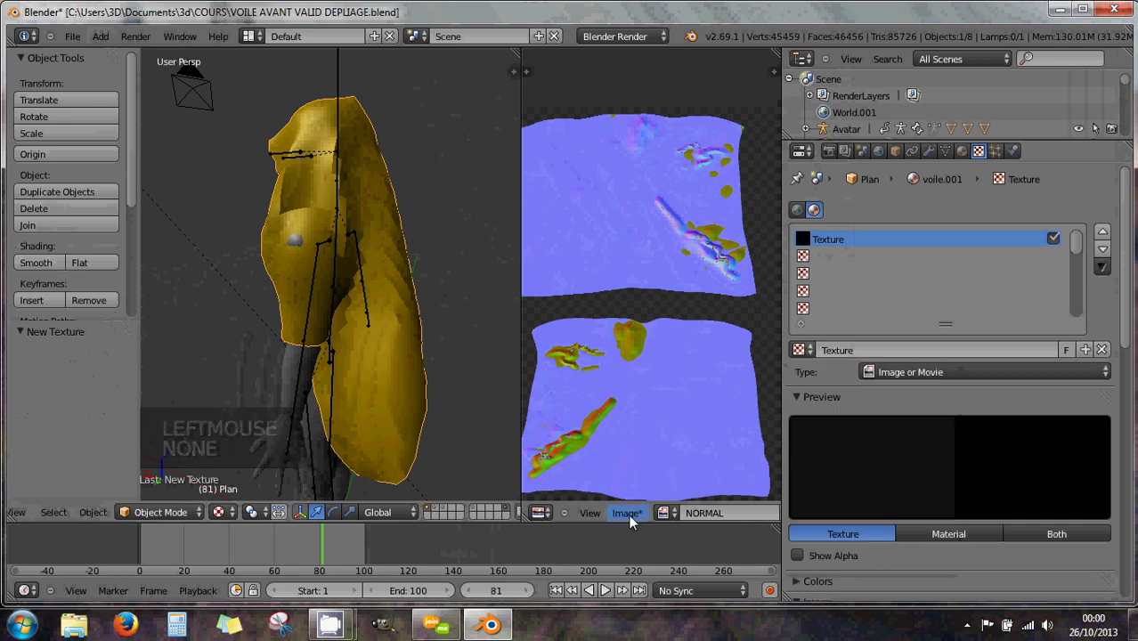
{"action": "left_click", "coordinate": [634, 520]}
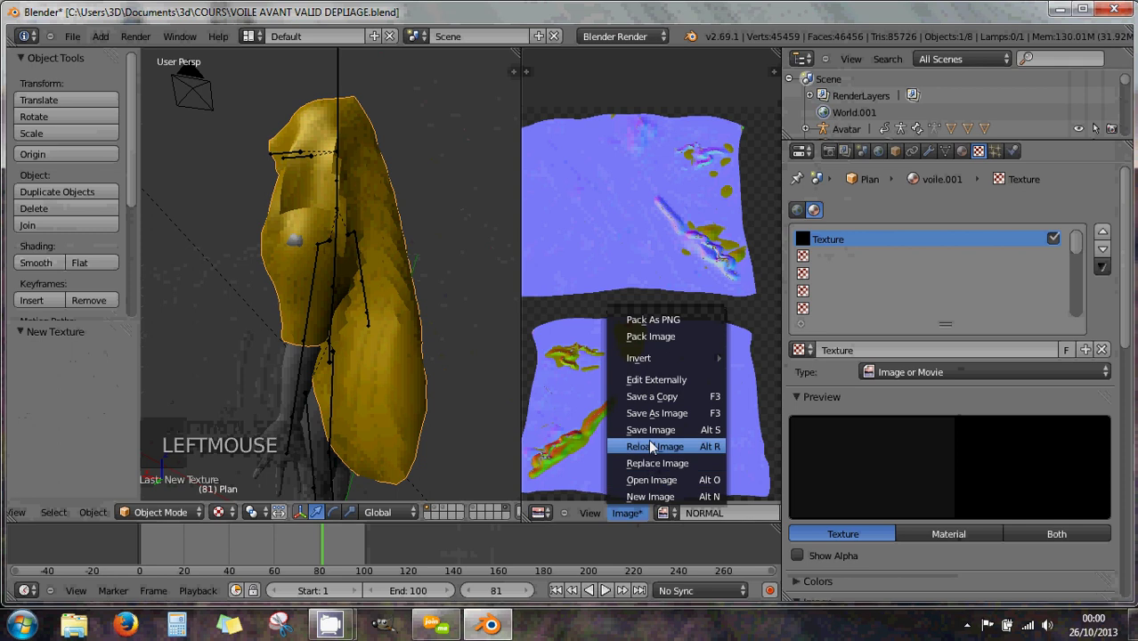
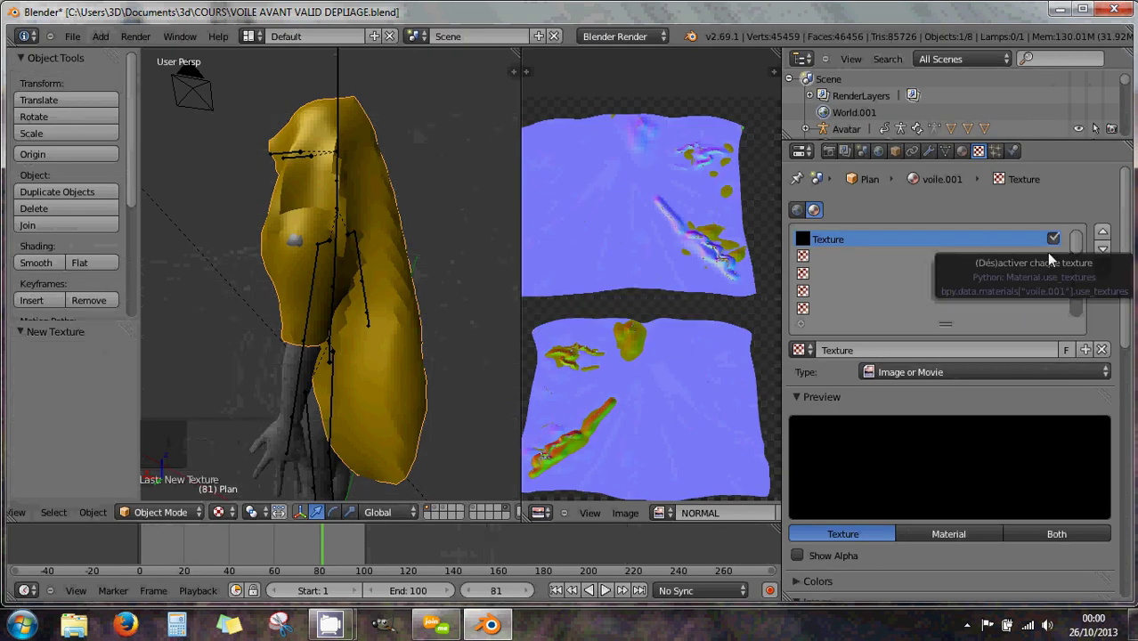
{"action": "left_click", "coordinate": [810, 350]}
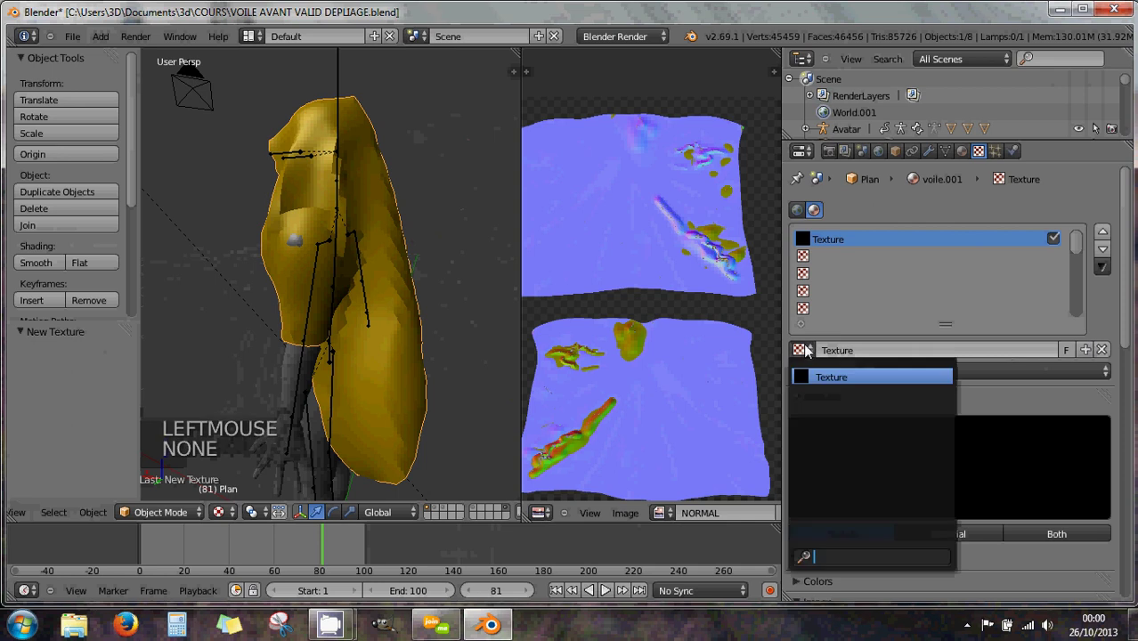
{"action": "left_click", "coordinate": [879, 376]}
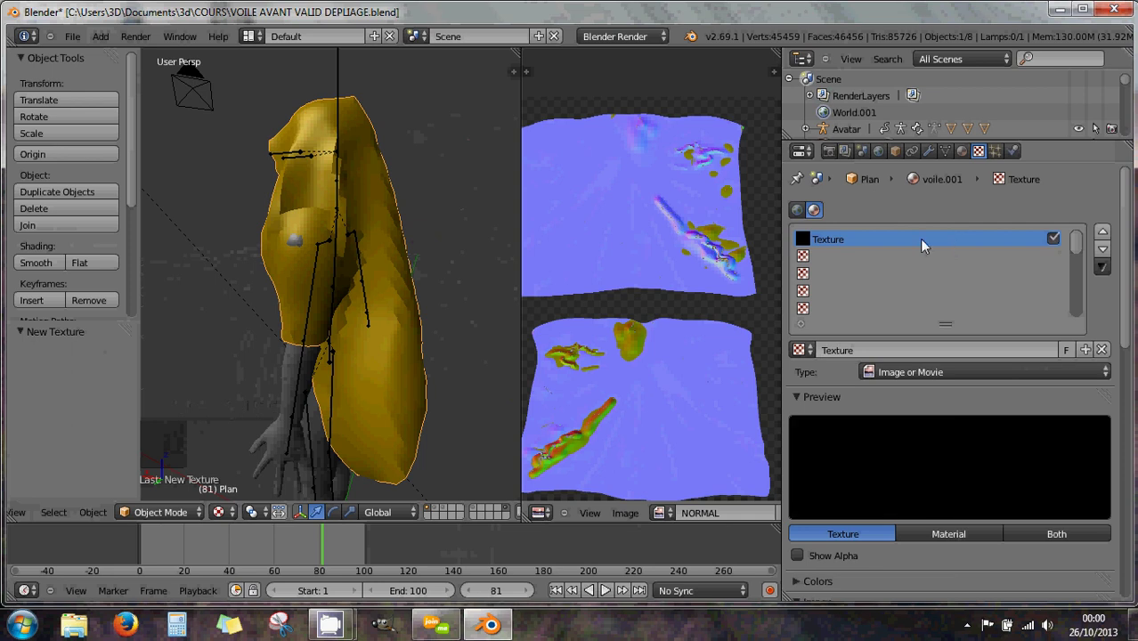
Step: Unlink the slot's texture and create Texture.001 as an Image or Movie texture
{"action": "left_click", "coordinate": [1107, 357]}
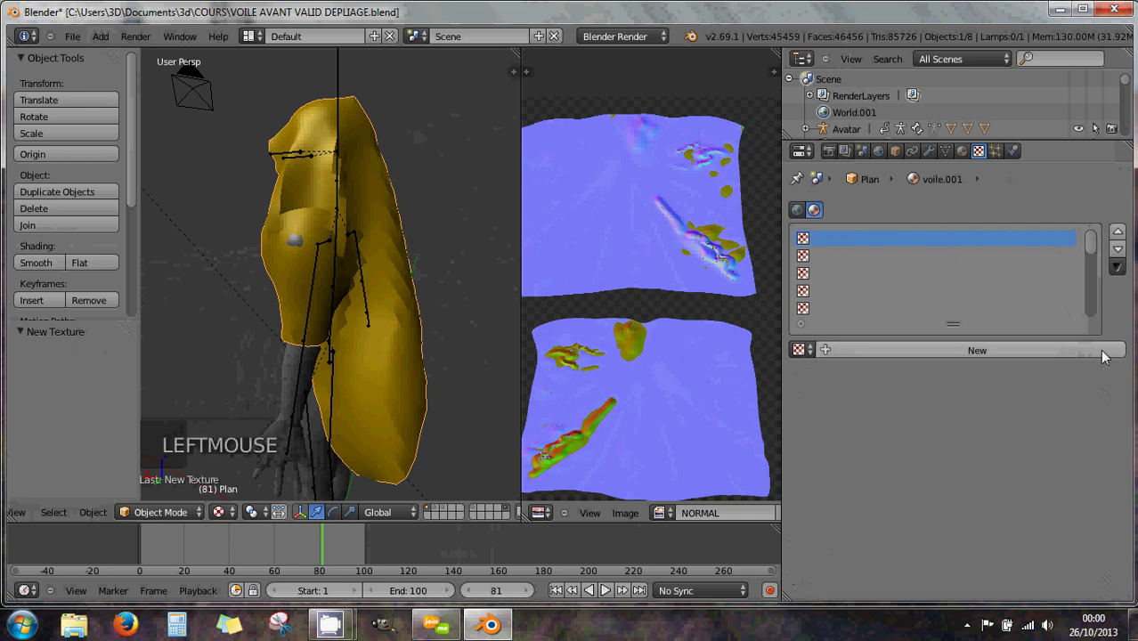
{"action": "left_click", "coordinate": [886, 357]}
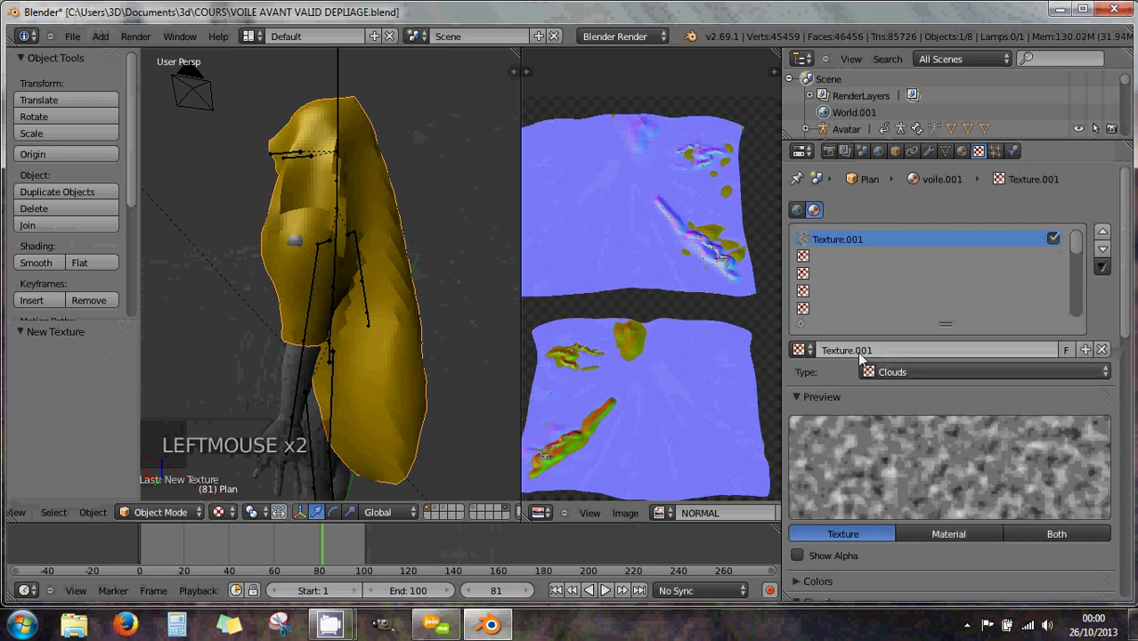
{"action": "left_click", "coordinate": [881, 376]}
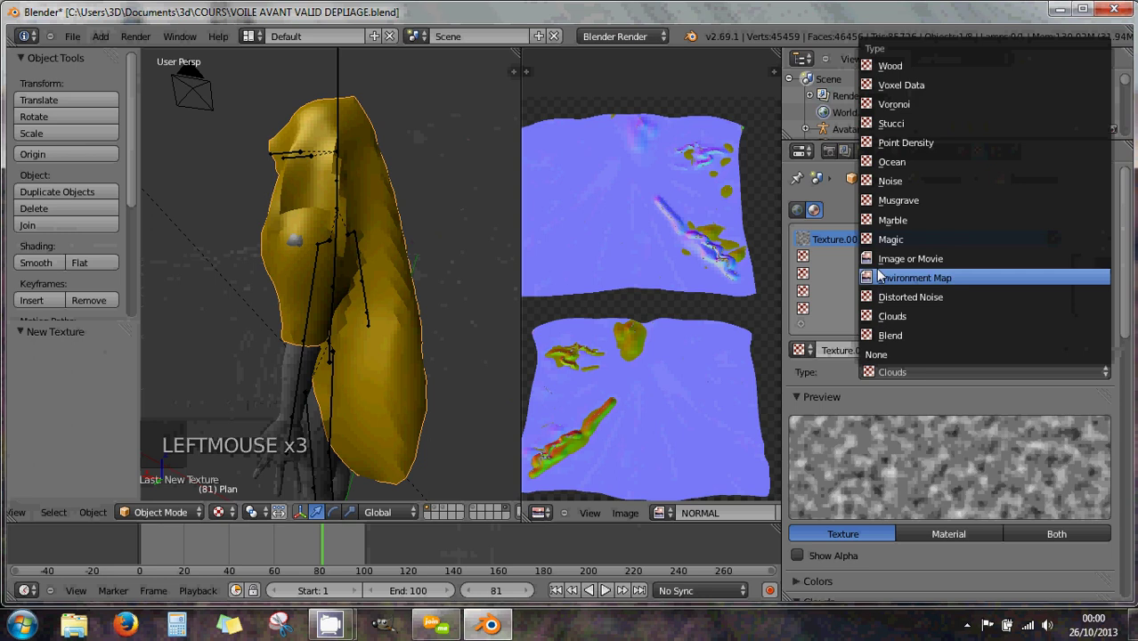
{"action": "scroll", "scroll_direction": "down", "scroll_amount": 3}
{"action": "left_click", "coordinate": [809, 402]}
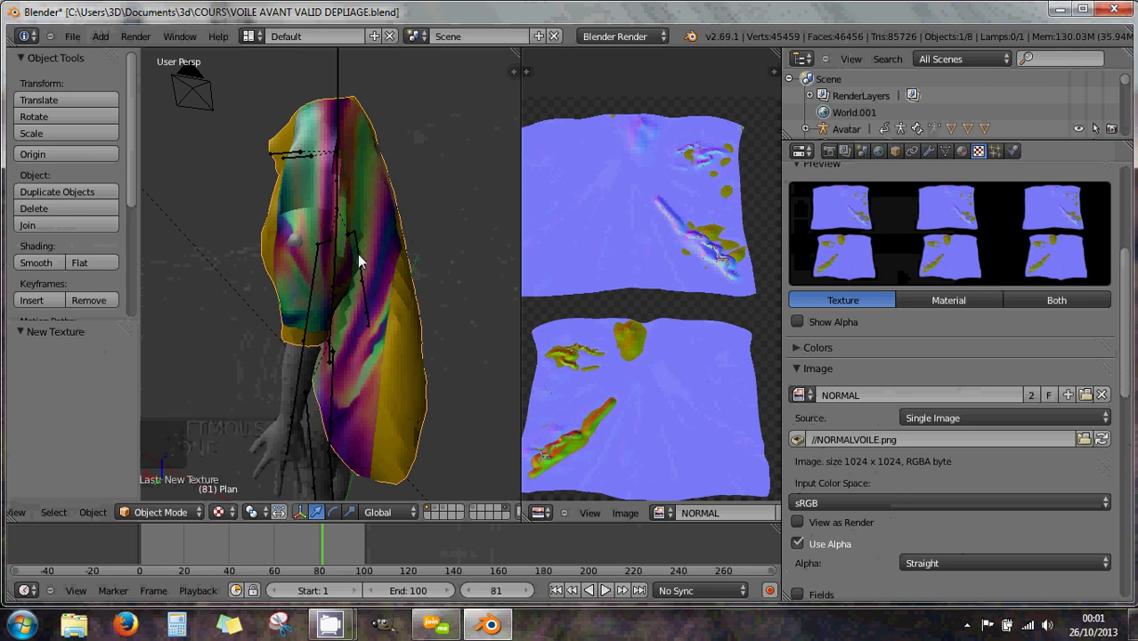
Step: Load the NORMAL image into the texture and set its mapping coordinates to UV
{"action": "scroll", "scroll_direction": "down", "scroll_amount": 3}
{"action": "scroll", "scroll_direction": "down", "scroll_amount": 3}
{"action": "left_click", "coordinate": [917, 418]}
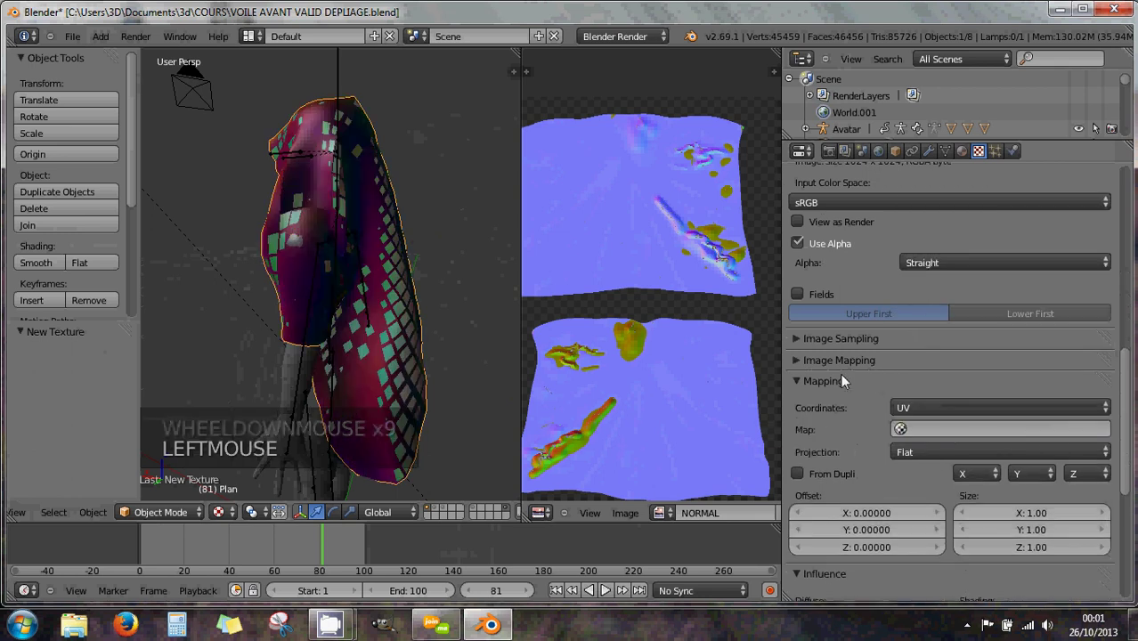
{"action": "middle_click", "coordinate": [435, 323]}
{"action": "scroll", "scroll_direction": "down", "scroll_amount": 3}
{"action": "middle_click", "coordinate": [430, 325]}
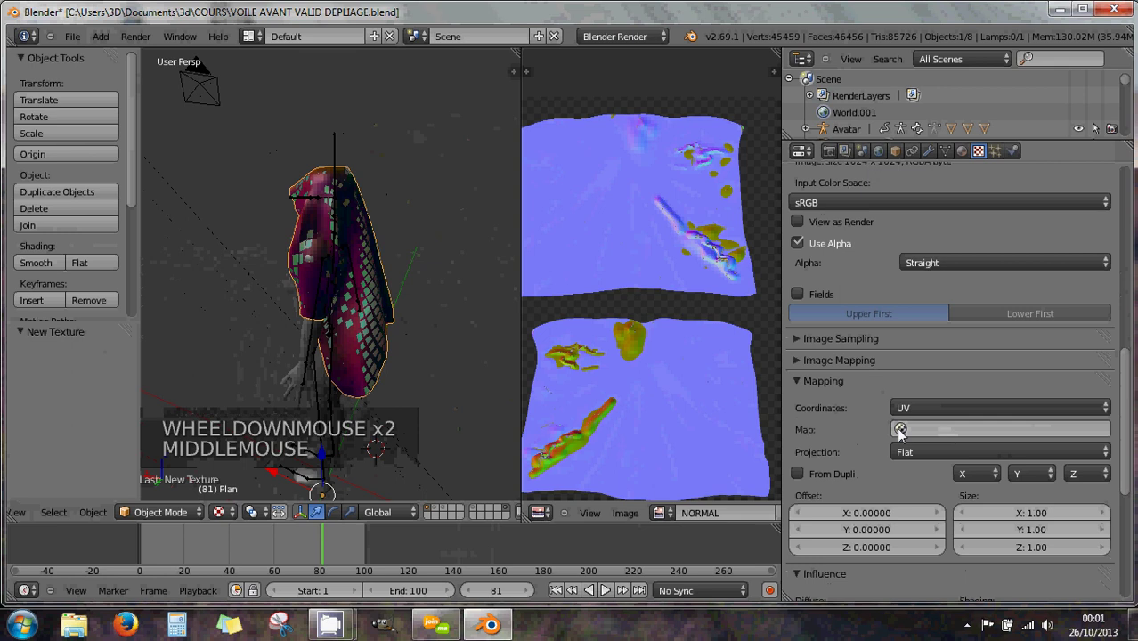
{"action": "scroll", "scroll_direction": "down", "scroll_amount": 3}
{"action": "scroll", "scroll_direction": "down", "scroll_amount": 3}
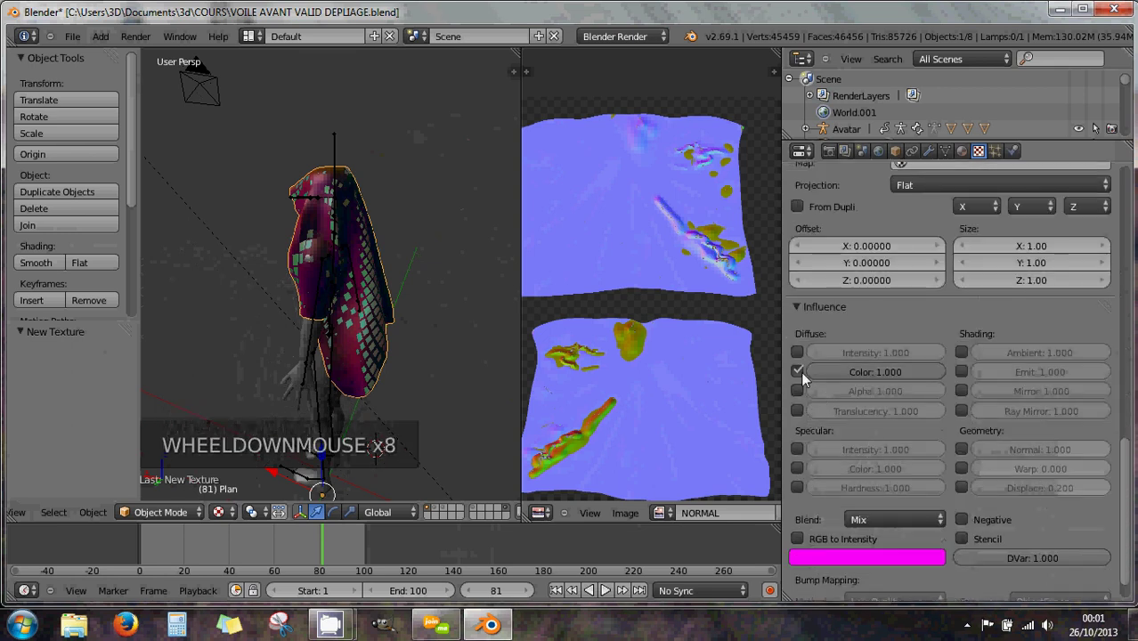
{"action": "left_click", "coordinate": [801, 376]}
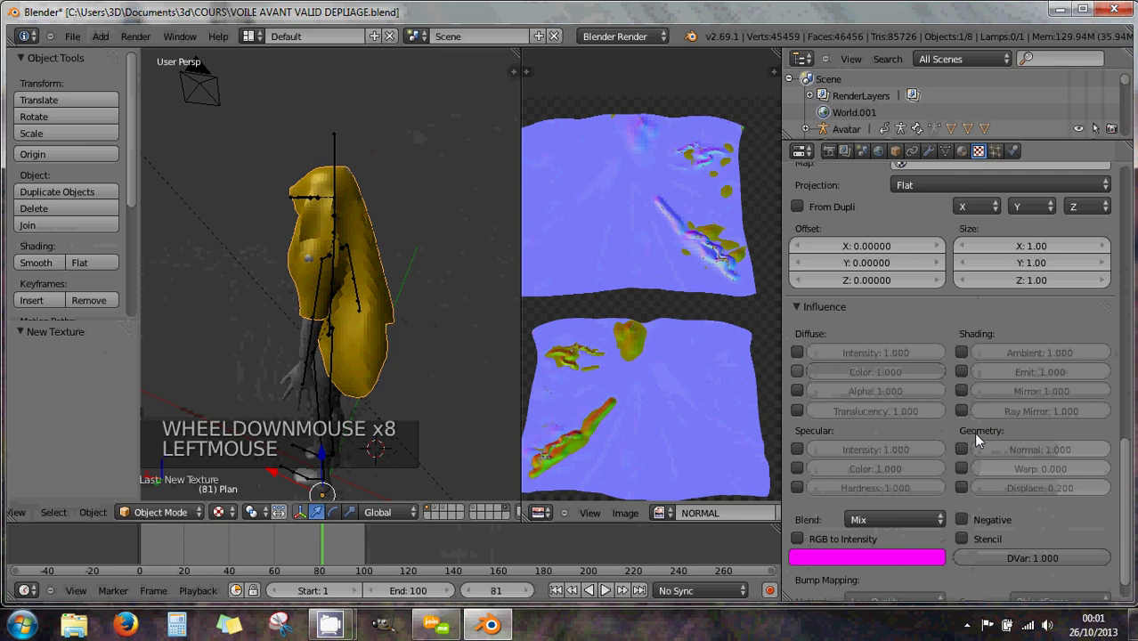
{"action": "left_click", "coordinate": [970, 455]}
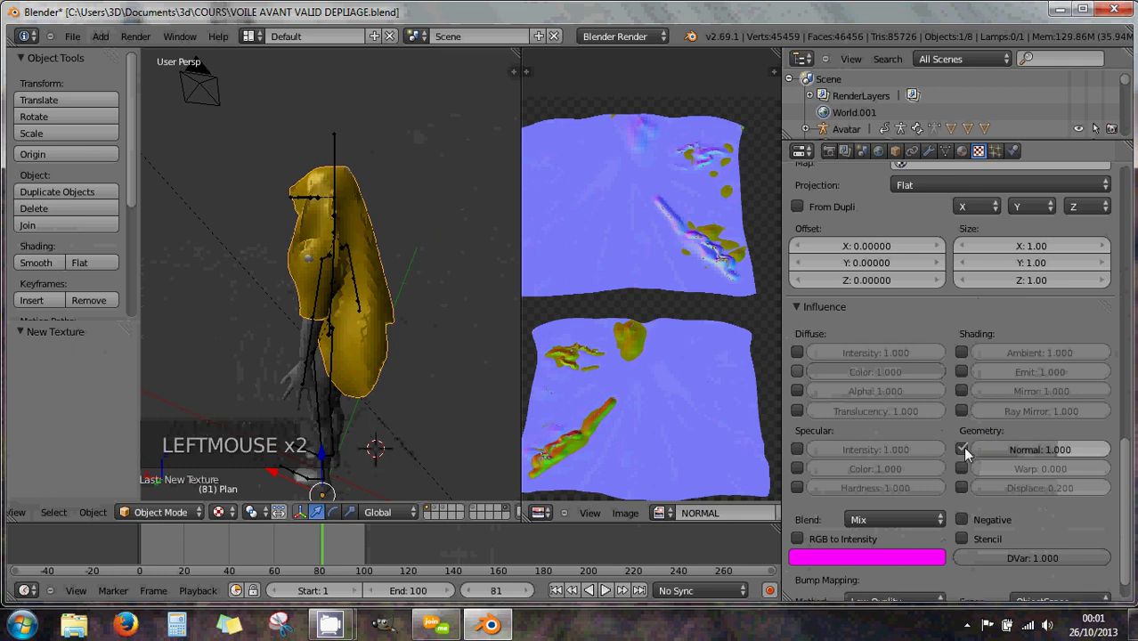
{"action": "scroll", "scroll_direction": "up", "scroll_amount": 3}
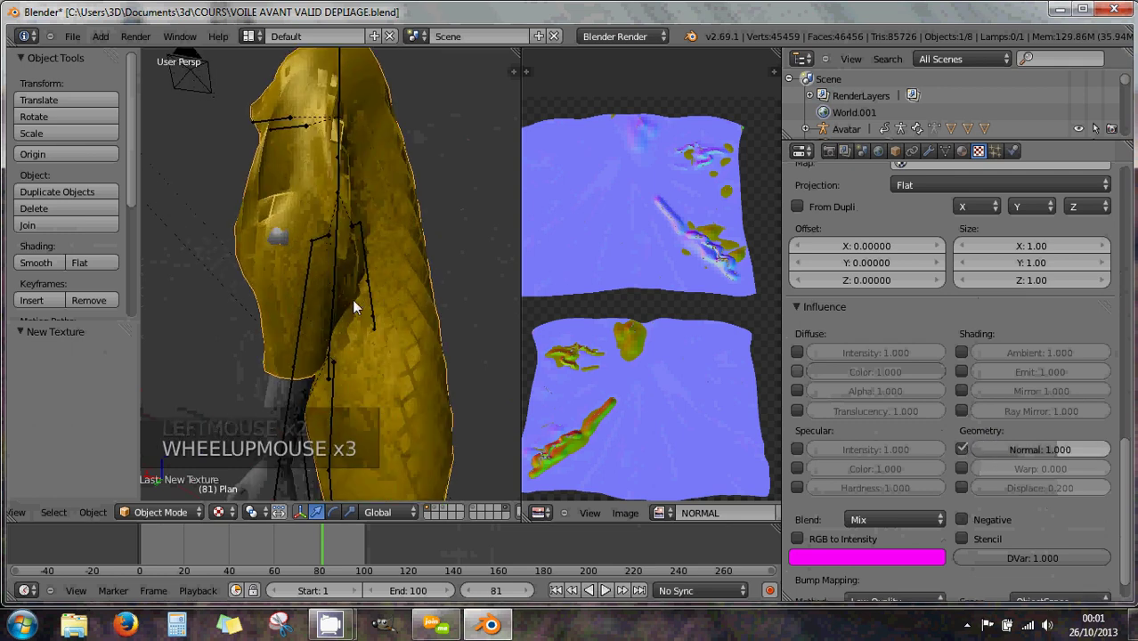
{"action": "middle_click", "coordinate": [360, 307]}
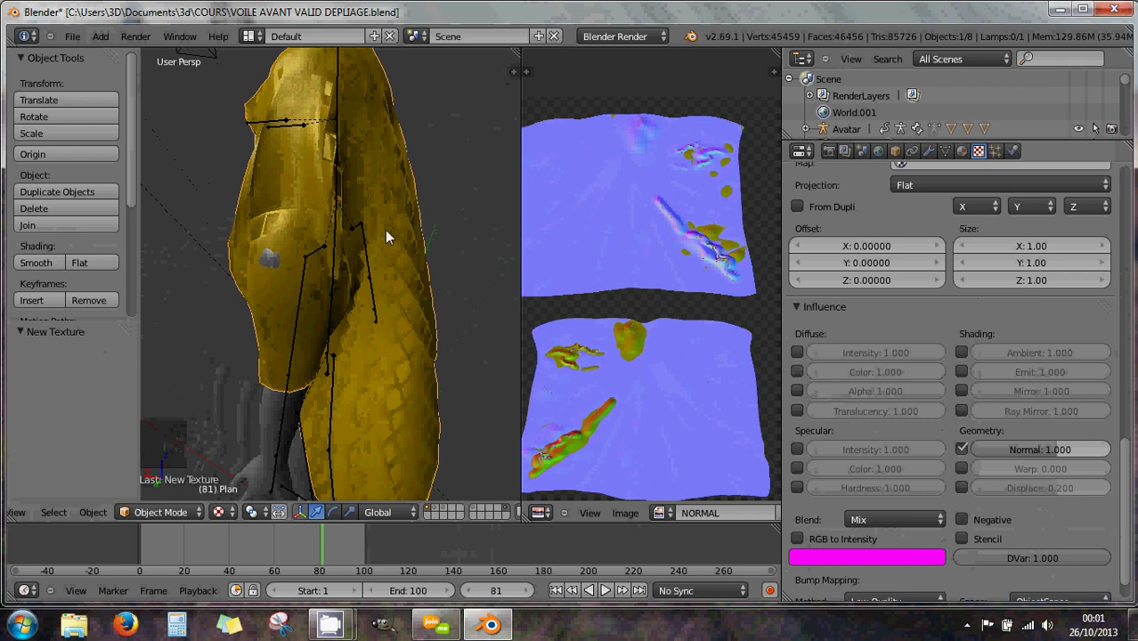
Step: Preview the veil in Rendered shading with normal influence 1.662, viewing it on the avatar from several sides
{"action": "left_click", "coordinate": [222, 516]}
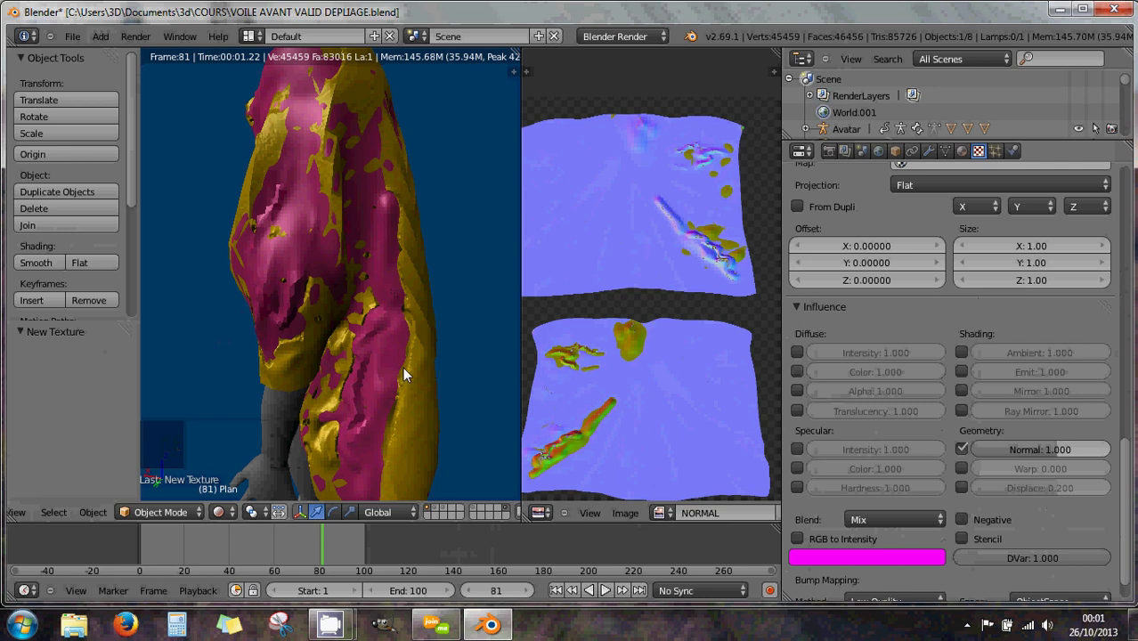
{"action": "middle_click", "coordinate": [409, 374]}
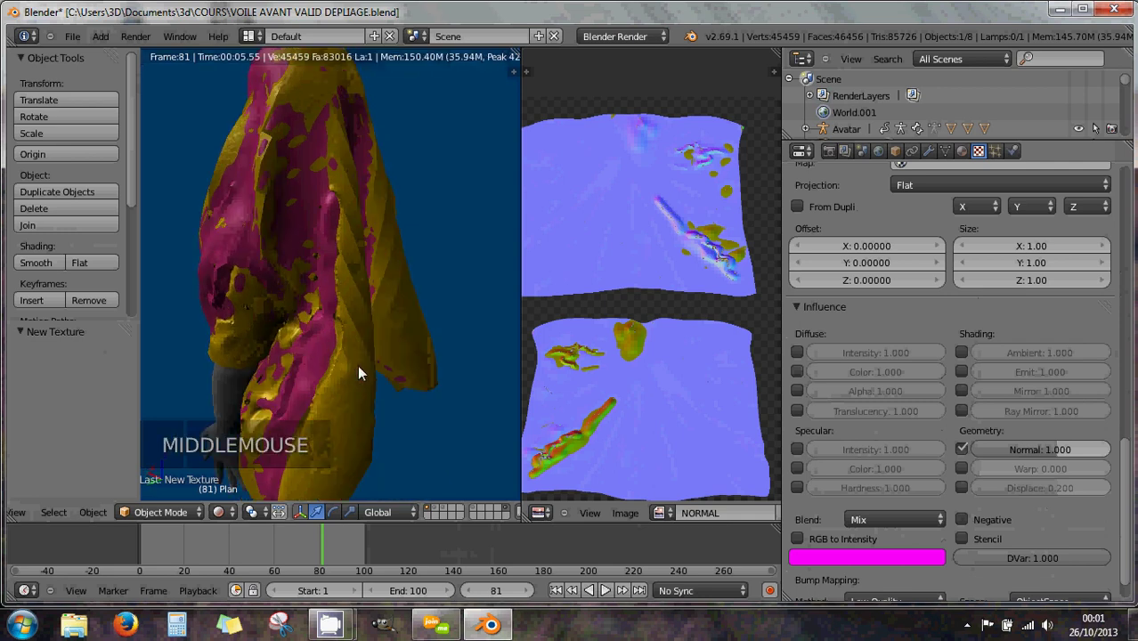
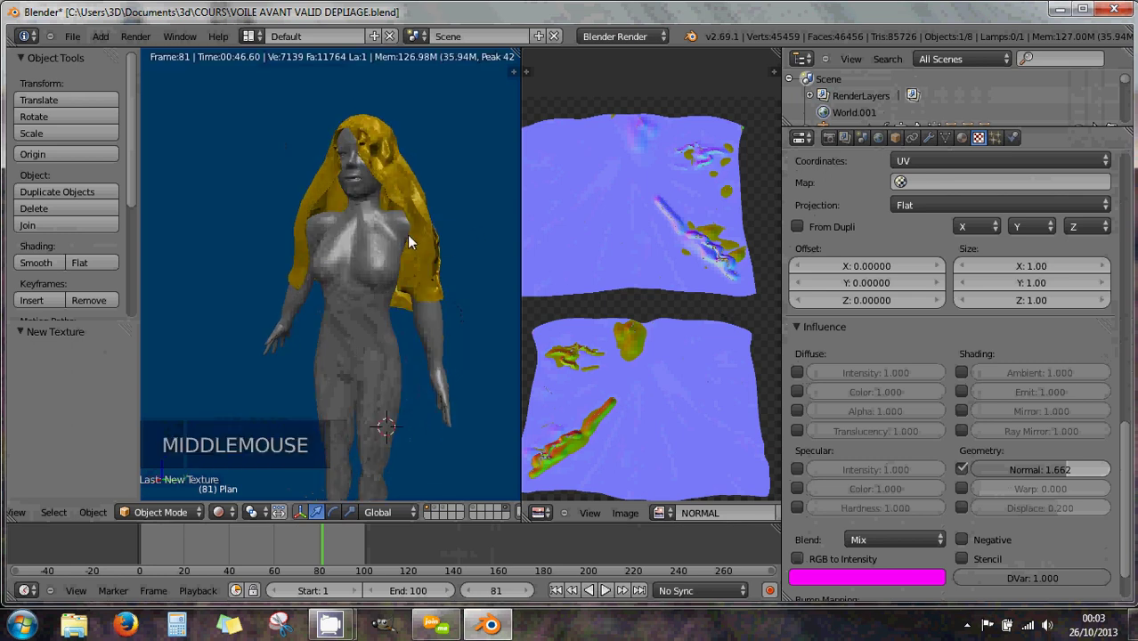
{"action": "middle_click", "coordinate": [435, 254]}
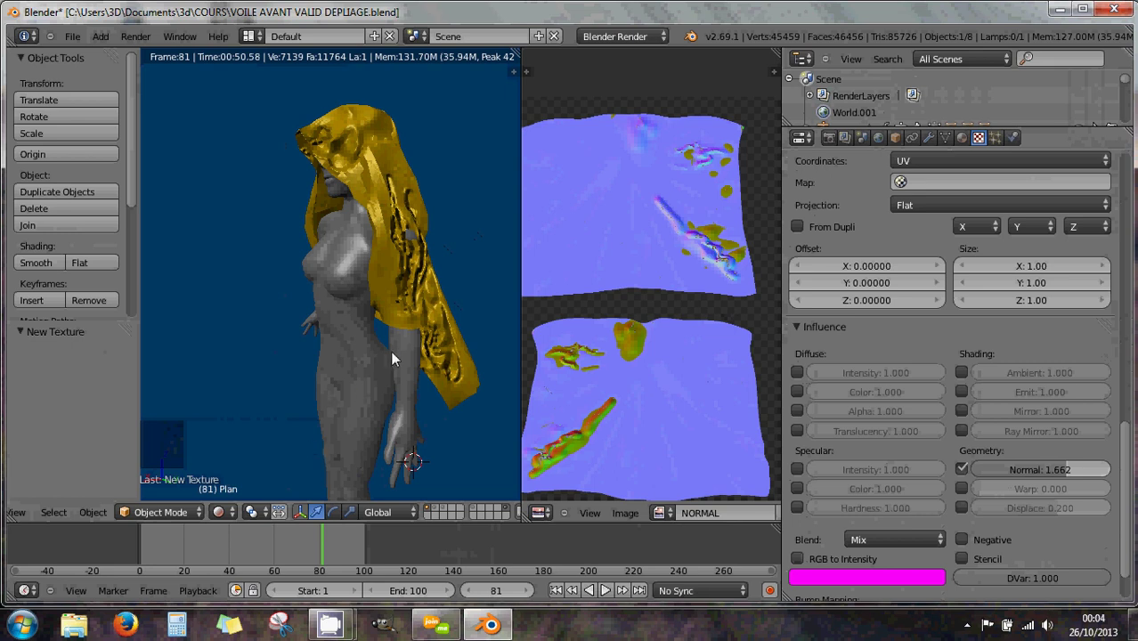
{"action": "middle_click", "coordinate": [417, 304]}
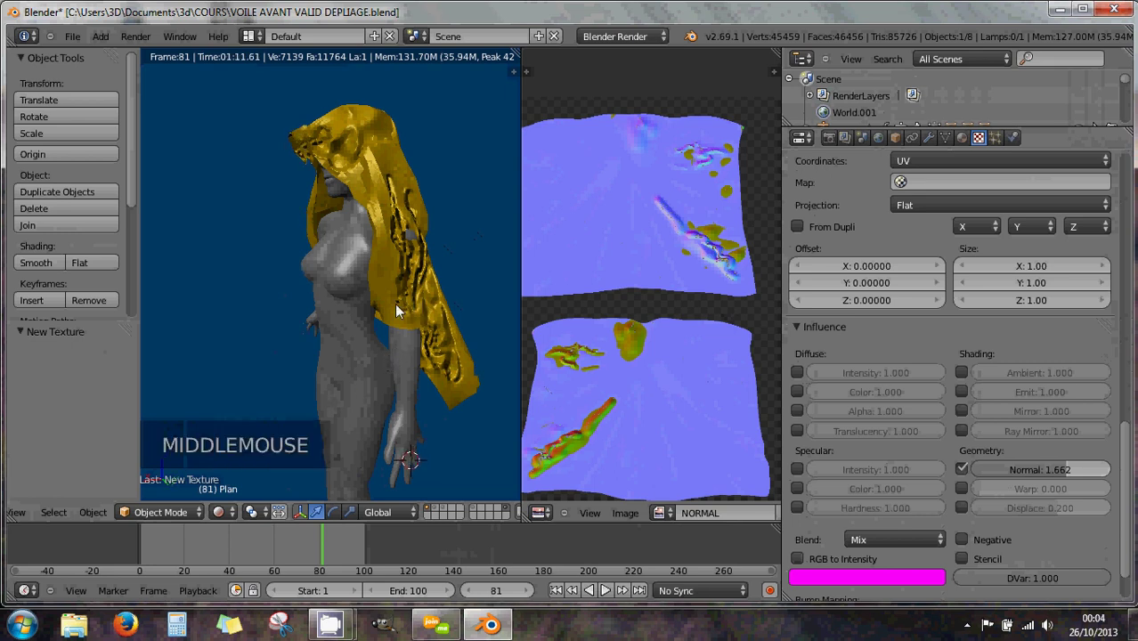
Step: Return to Solid shading, select the veil and enter Sculpt Mode around its hood
{"action": "left_click", "coordinate": [224, 517]}
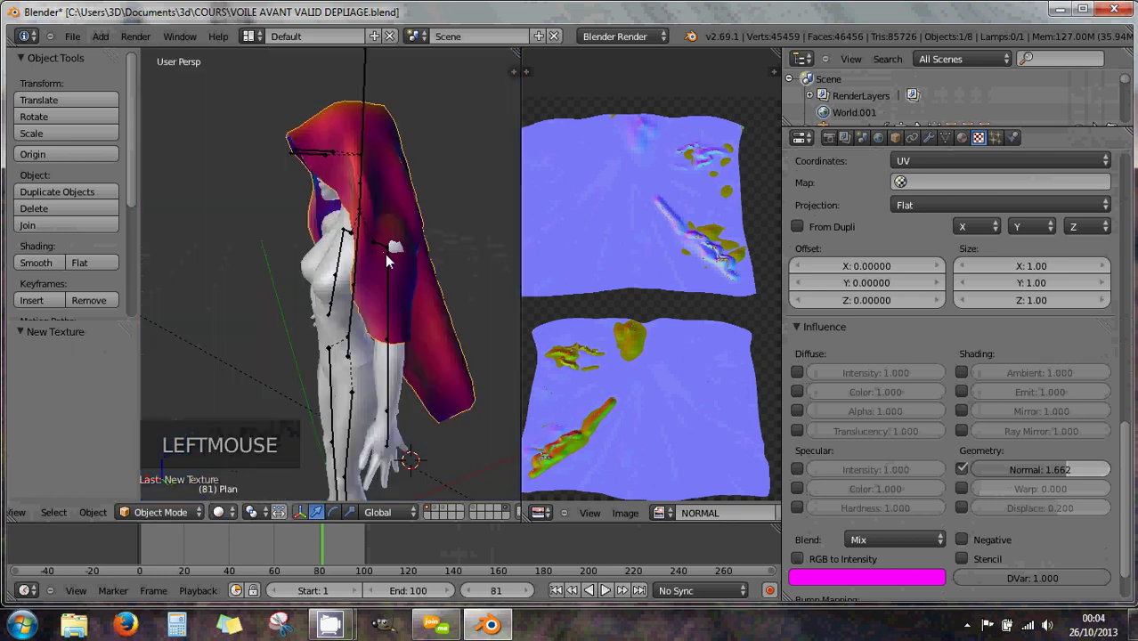
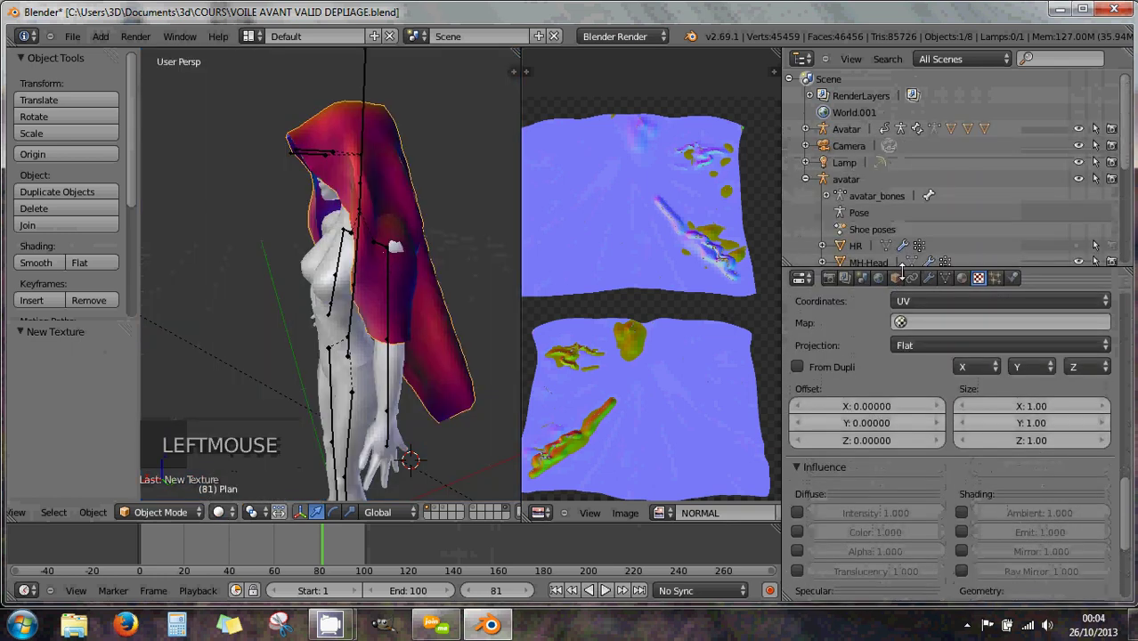
{"action": "left_click", "coordinate": [853, 248]}
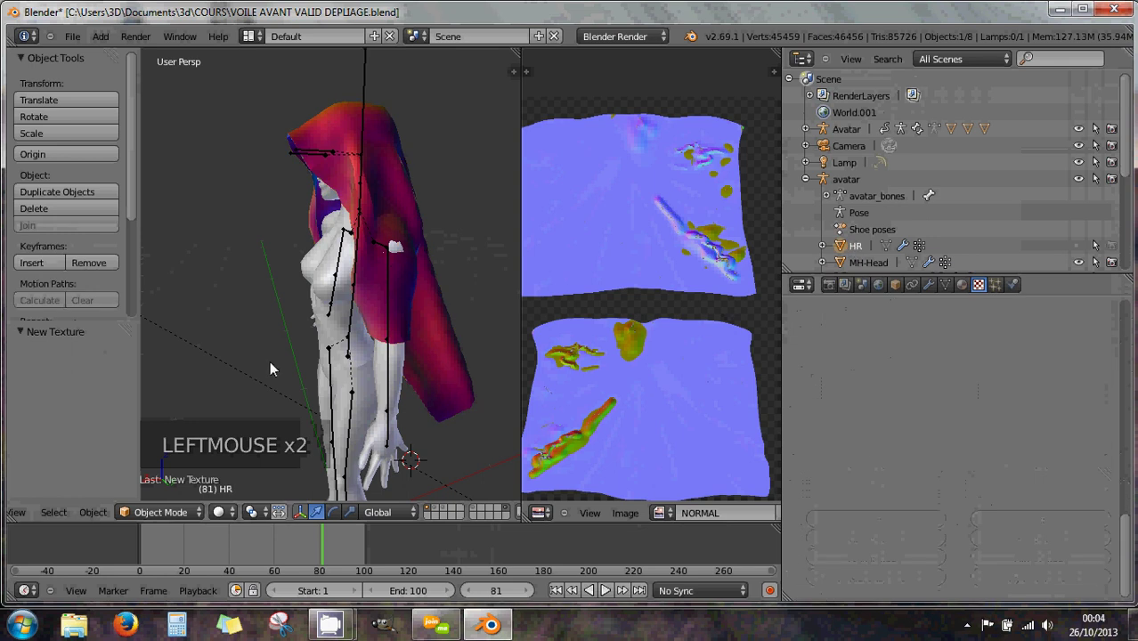
{"action": "double_click", "coordinate": [184, 516]}
{"action": "right_click", "coordinate": [401, 212]}
{"action": "left_click", "coordinate": [164, 517]}
{"action": "left_click", "coordinate": [164, 470]}
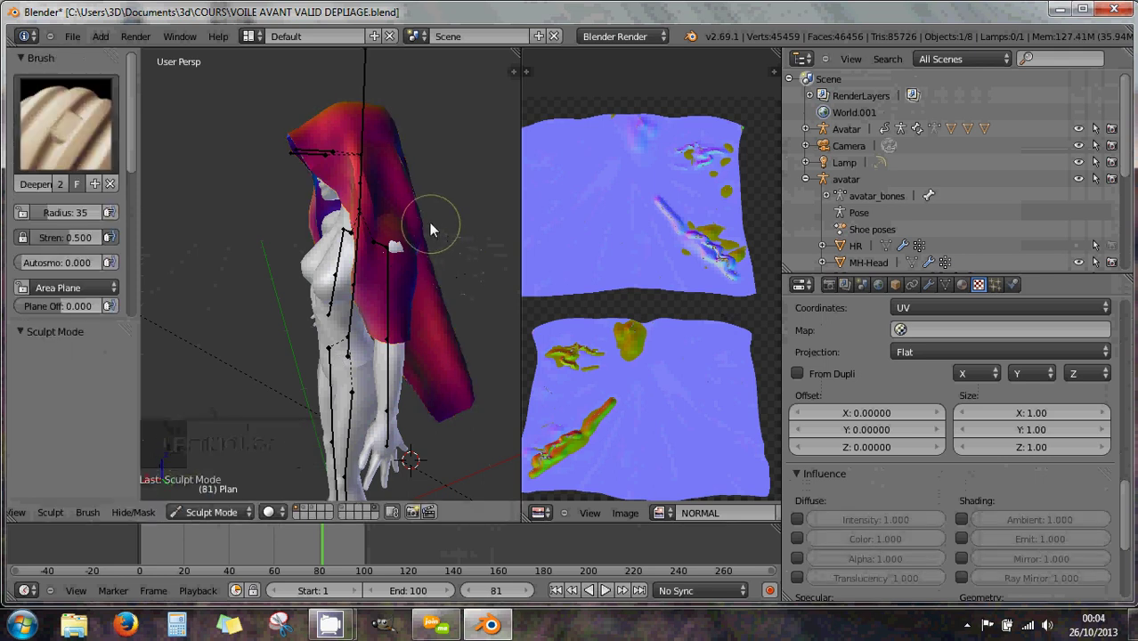
{"action": "scroll", "scroll_direction": "up", "scroll_amount": 3}
{"action": "scroll", "scroll_direction": "down", "scroll_amount": 3}
{"action": "middle_click", "coordinate": [412, 204]}
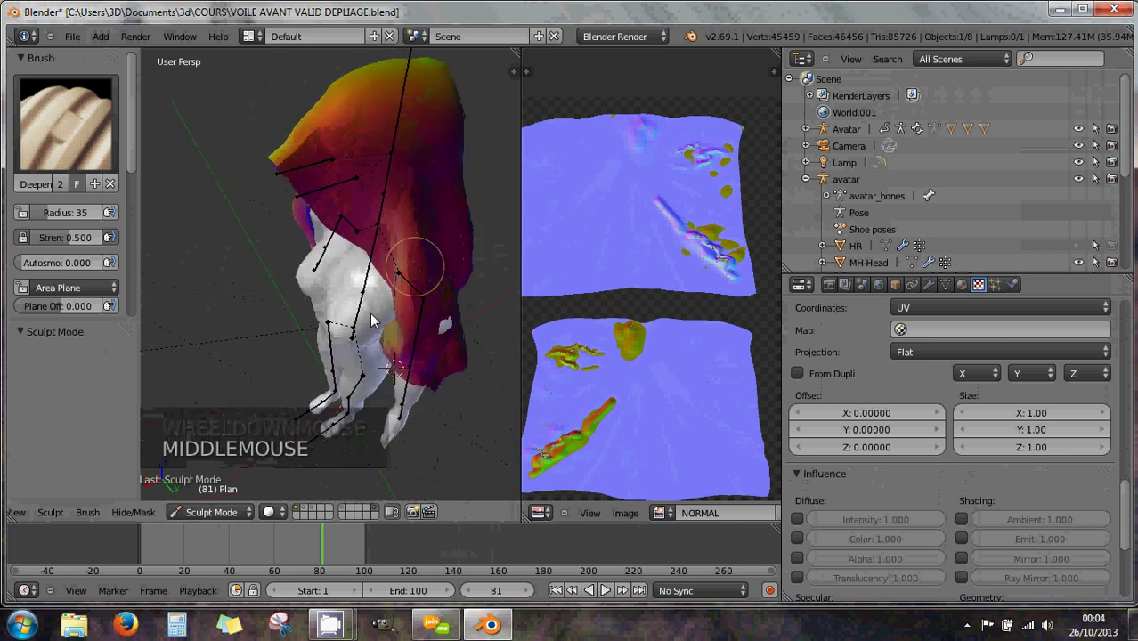
Step: Unhide the objects with Alt+H, toggle Sculpt and Object Mode on another object, and reselect the veil
{"action": "key", "text": "alt+h"}
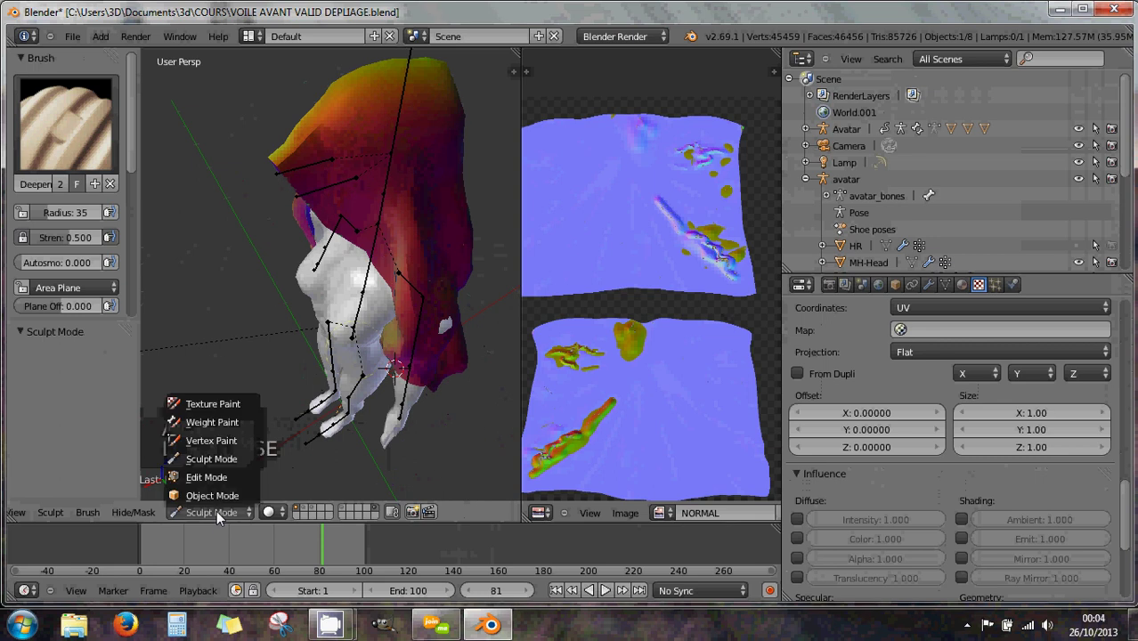
{"action": "left_click", "coordinate": [221, 504]}
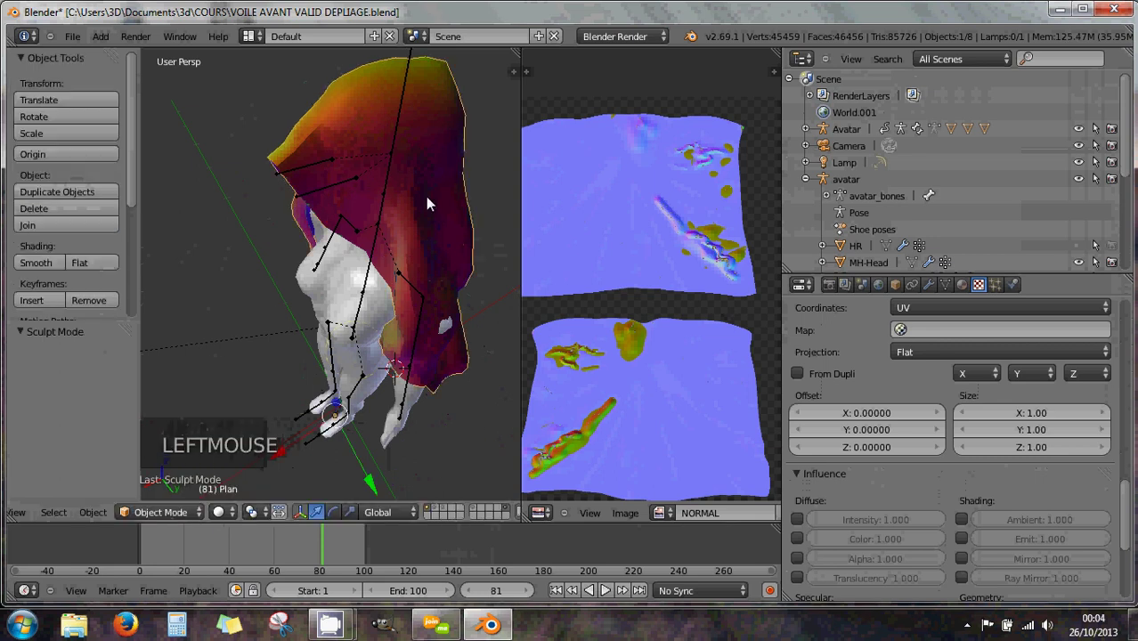
{"action": "key", "text": "alt+h"}
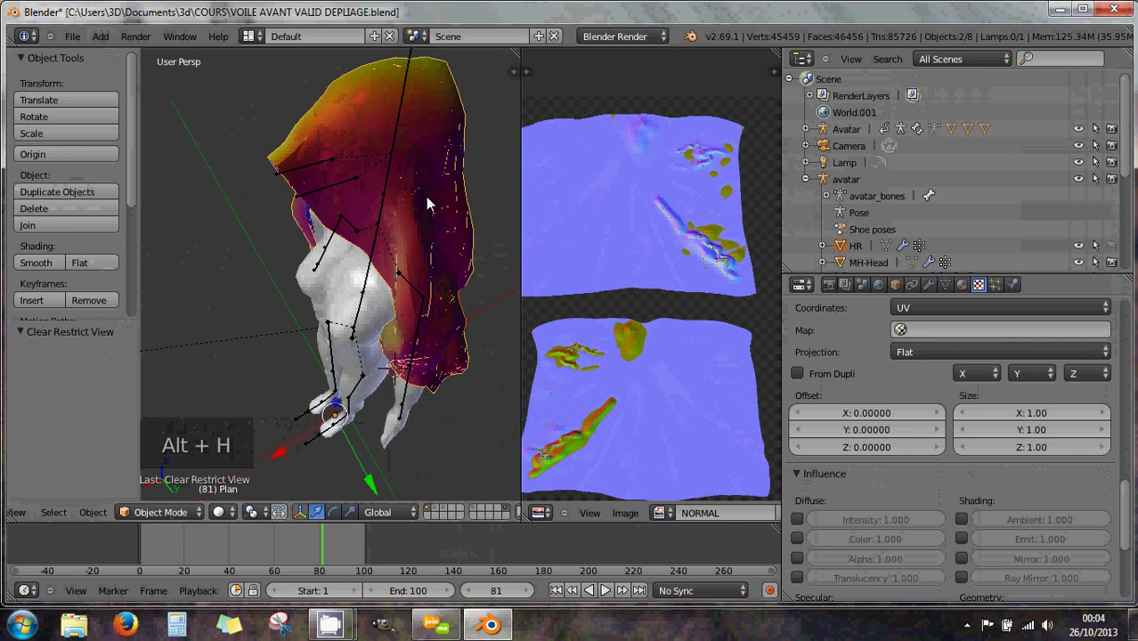
{"action": "right_click", "coordinate": [431, 200]}
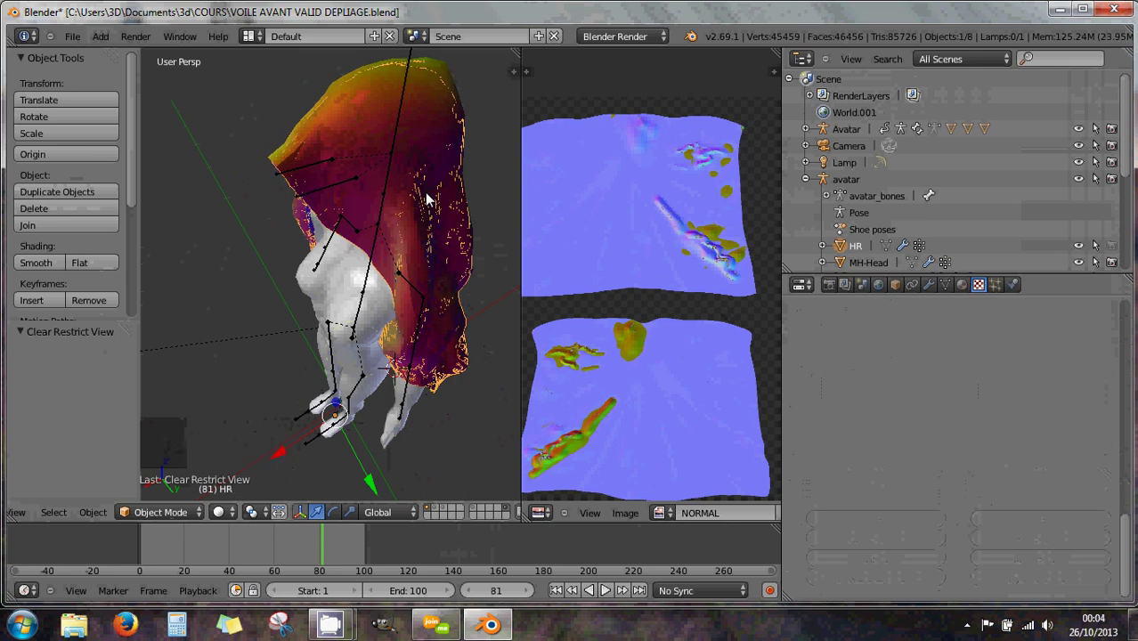
{"action": "left_click", "coordinate": [187, 516]}
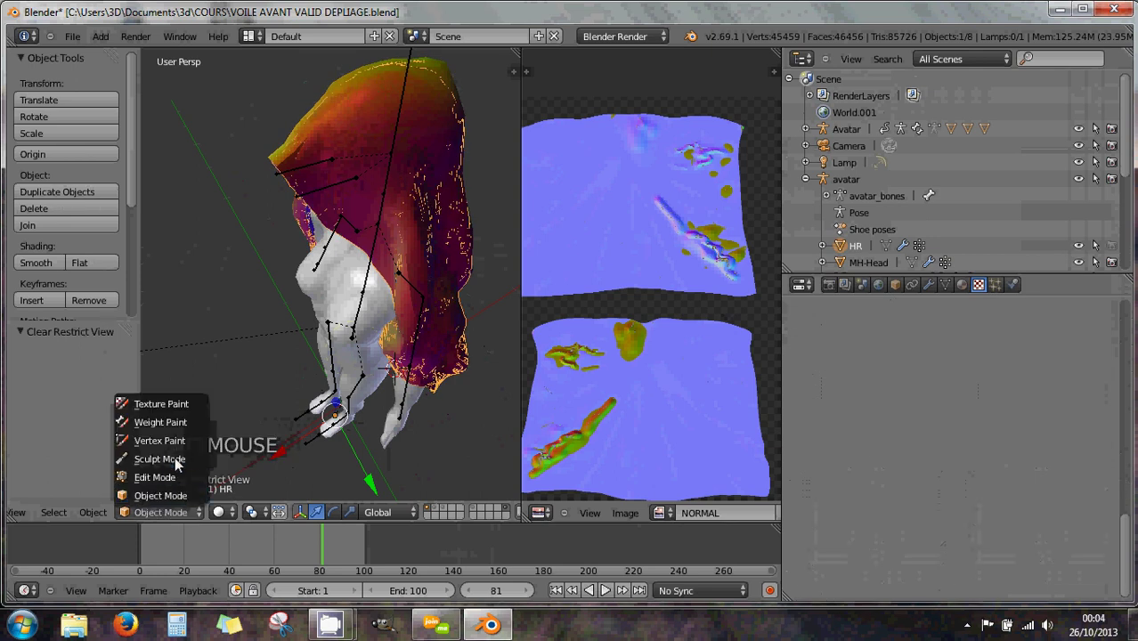
{"action": "left_click", "coordinate": [180, 462]}
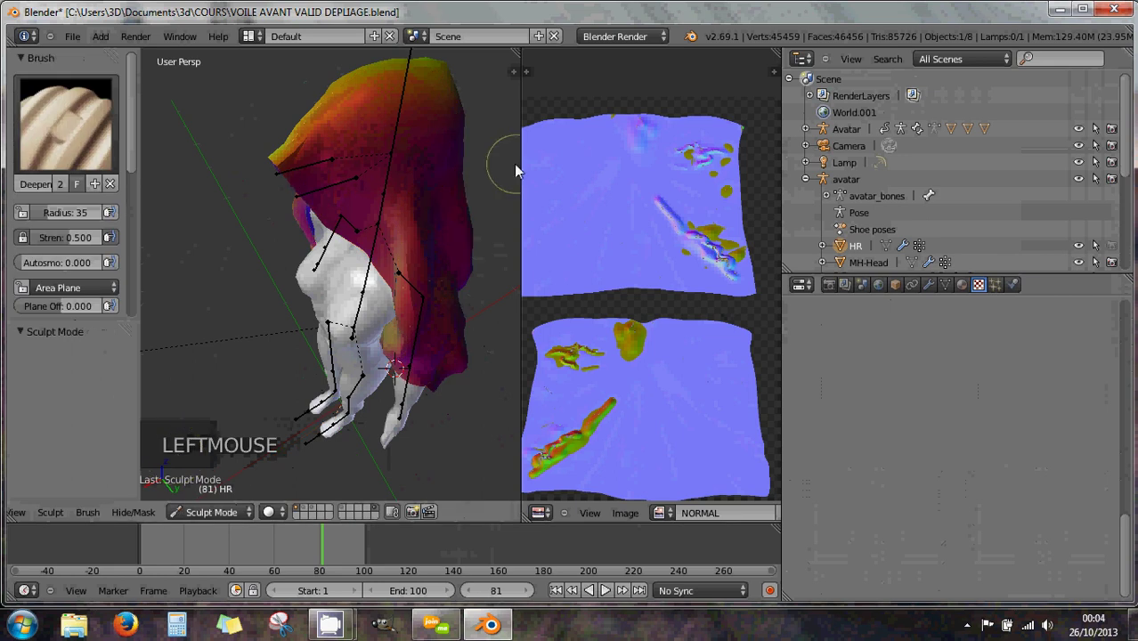
{"action": "left_click", "coordinate": [221, 520]}
{"action": "left_click", "coordinate": [241, 484]}
{"action": "right_click", "coordinate": [426, 184]}
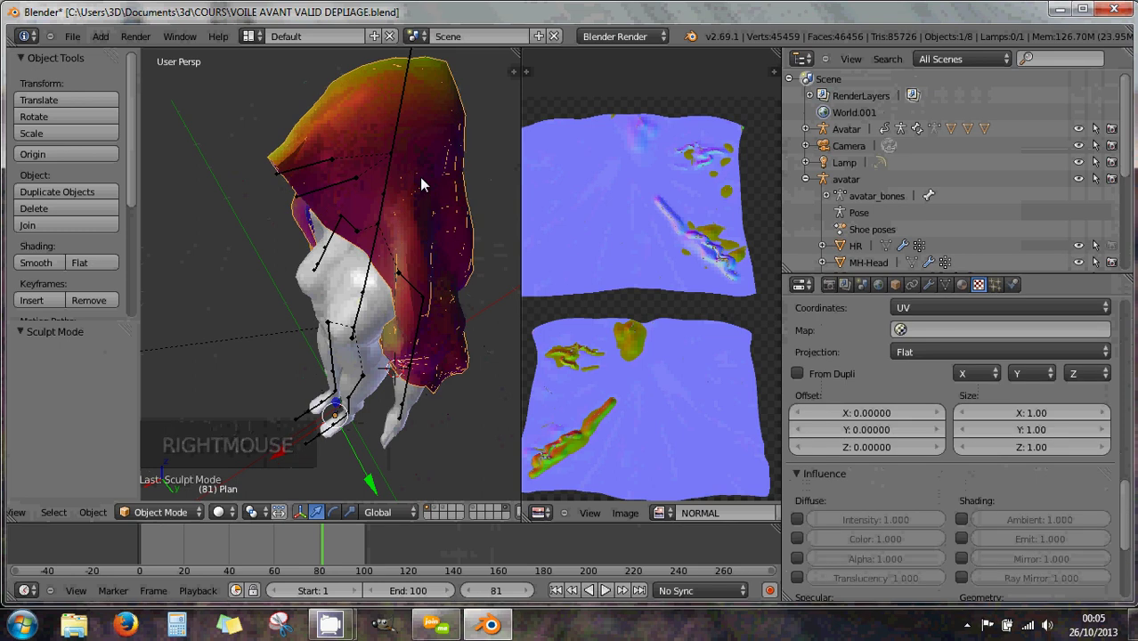
Step: Hide the other objects, reselect the veil and enable Front Faces Only for sculpting
{"action": "key", "text": "h"}
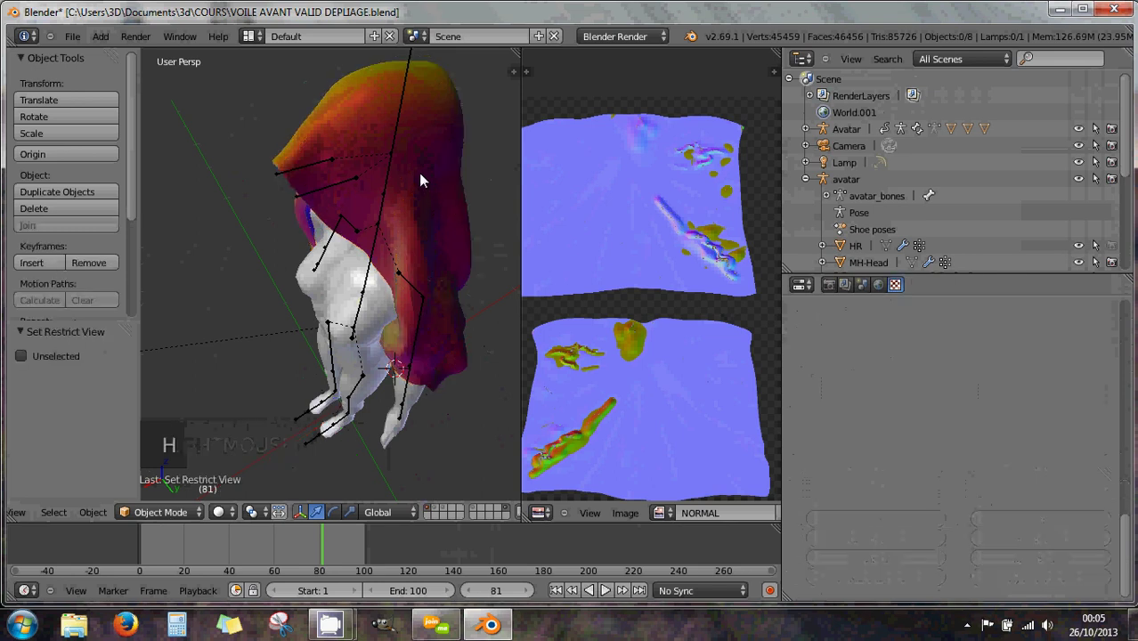
{"action": "right_click", "coordinate": [425, 179]}
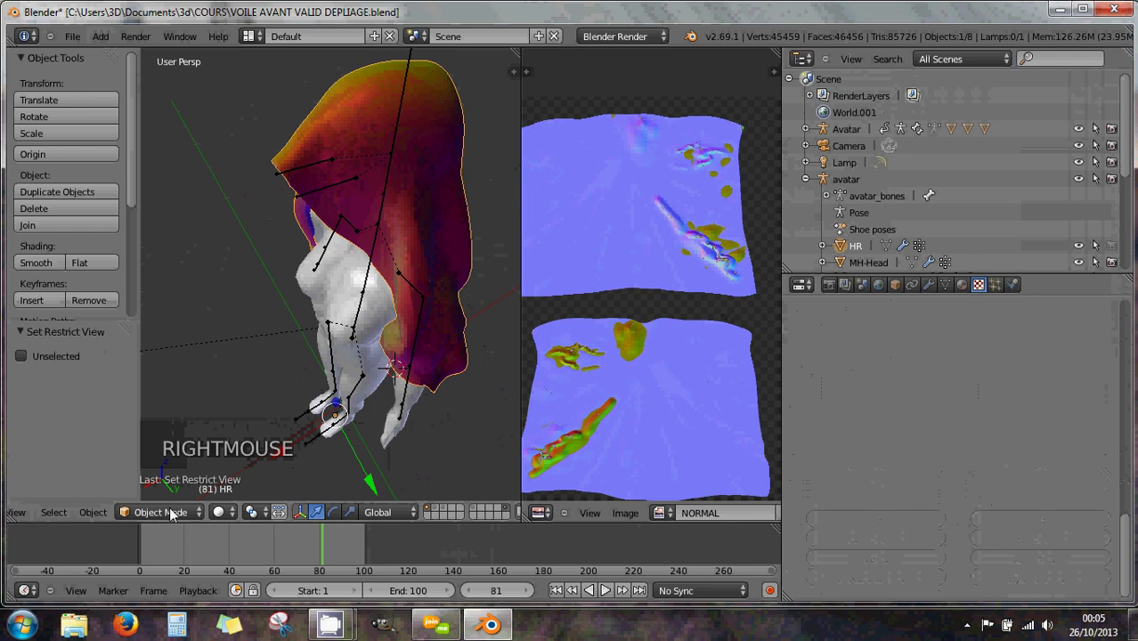
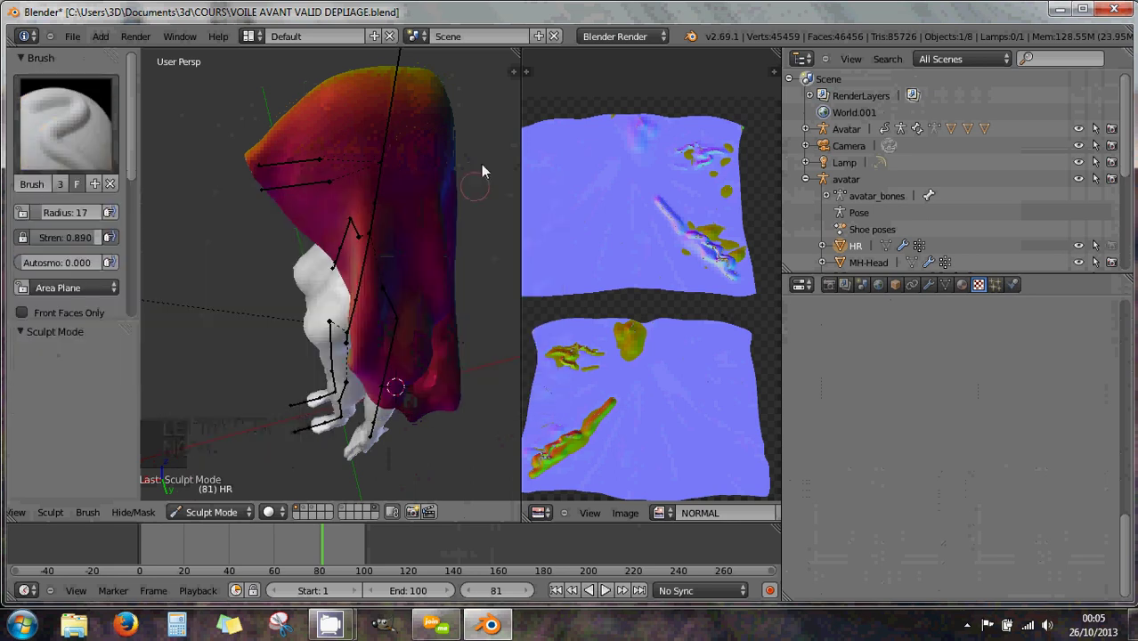
{"action": "scroll", "scroll_direction": "up", "scroll_amount": 3}
{"action": "scroll", "scroll_direction": "down", "scroll_amount": 3}
{"action": "scroll", "scroll_direction": "down", "scroll_amount": 3}
{"action": "left_click", "coordinate": [46, 185]}
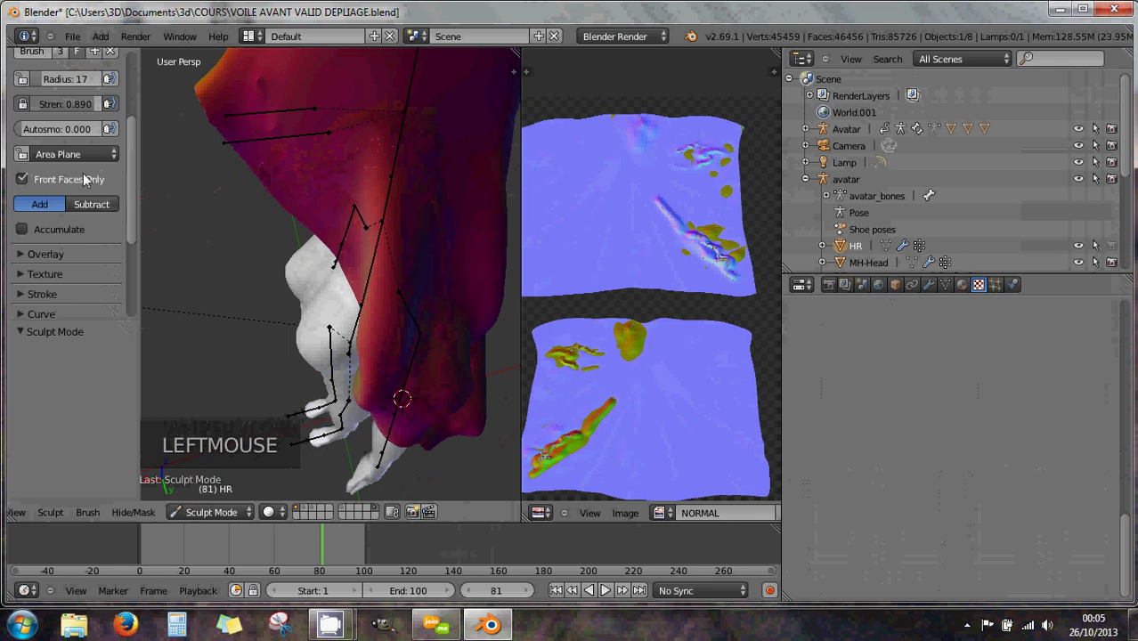
{"action": "scroll", "scroll_direction": "down", "scroll_amount": 3}
{"action": "scroll", "scroll_direction": "down", "scroll_amount": 3}
Step: Assign a new noise texture, Texture.002, to the sculpt brush with tiled mapping
{"action": "left_click", "coordinate": [28, 212]}
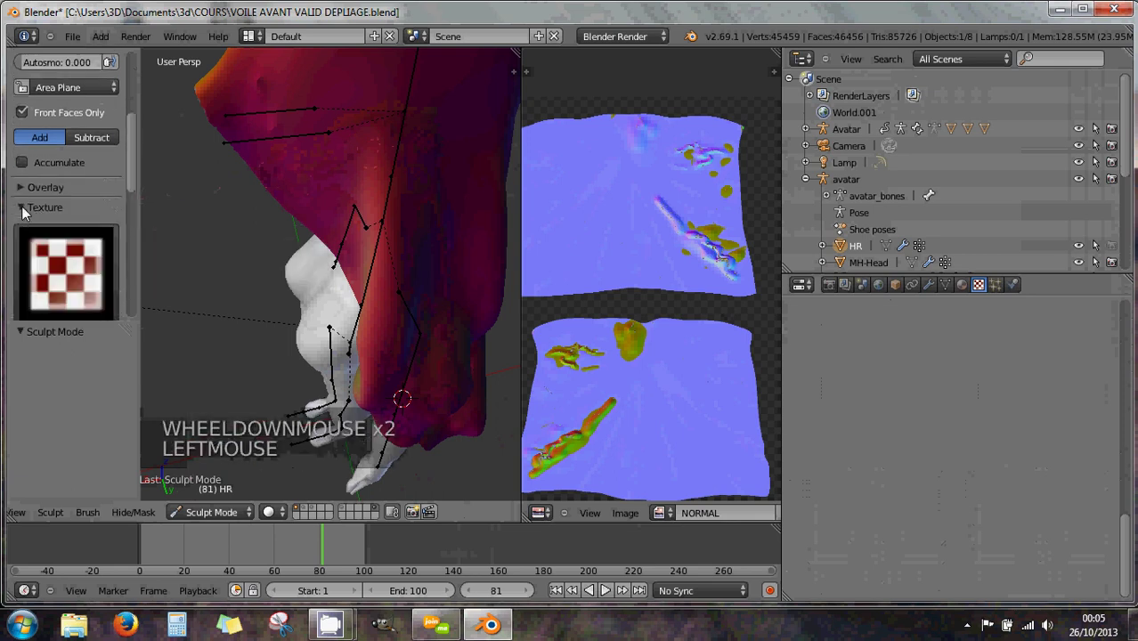
{"action": "left_click", "coordinate": [138, 202]}
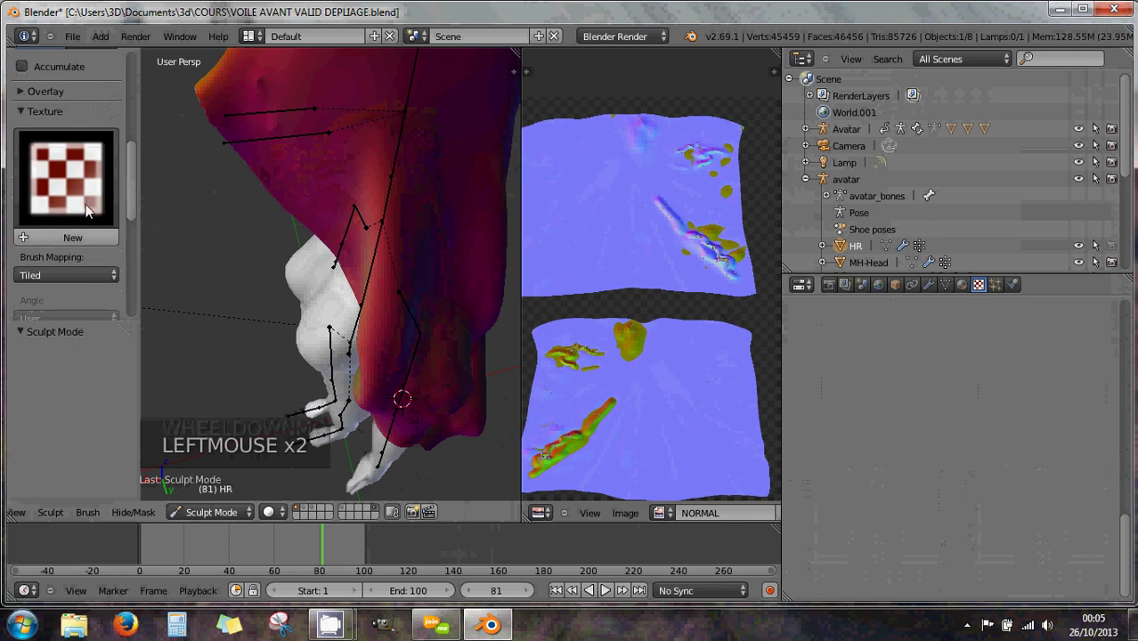
{"action": "left_click", "coordinate": [82, 243]}
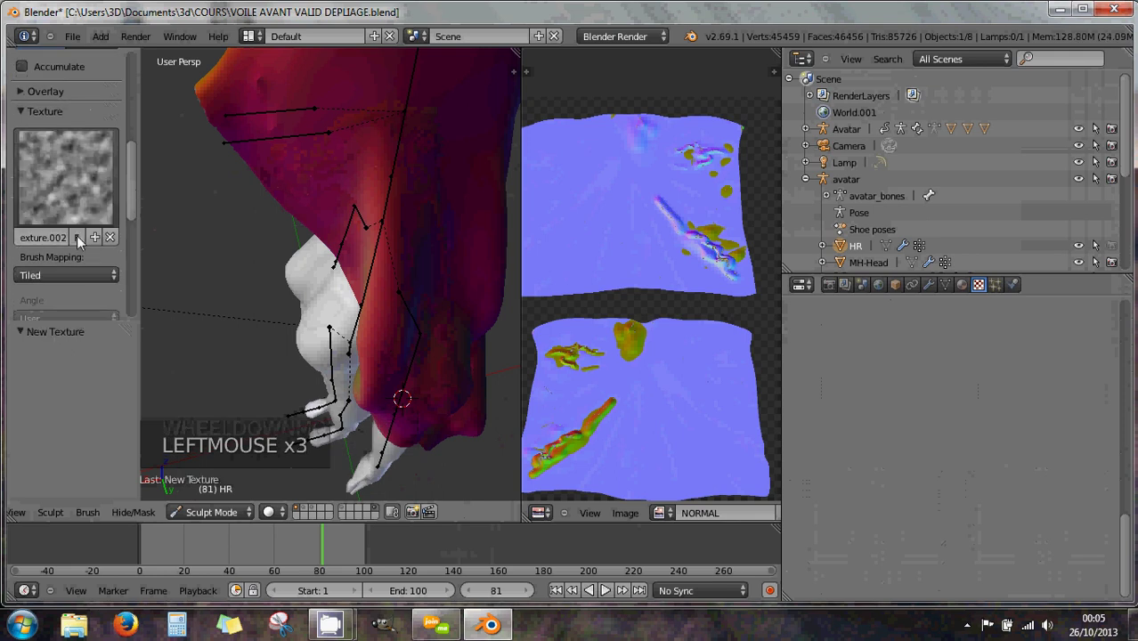
{"action": "left_click", "coordinate": [152, 124]}
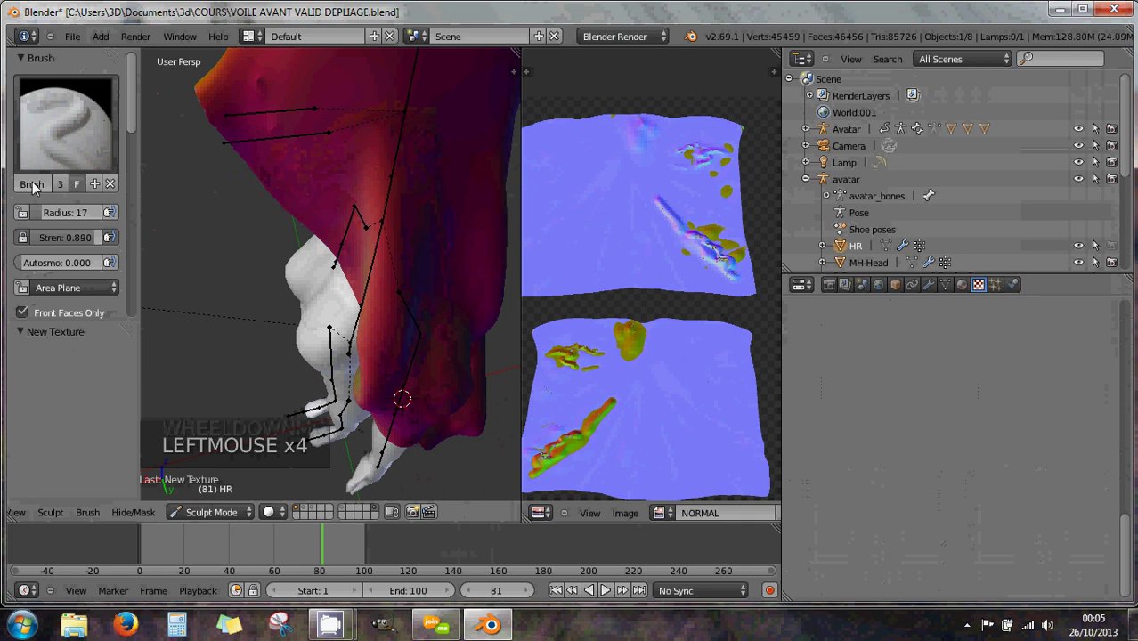
{"action": "left_click", "coordinate": [135, 134]}
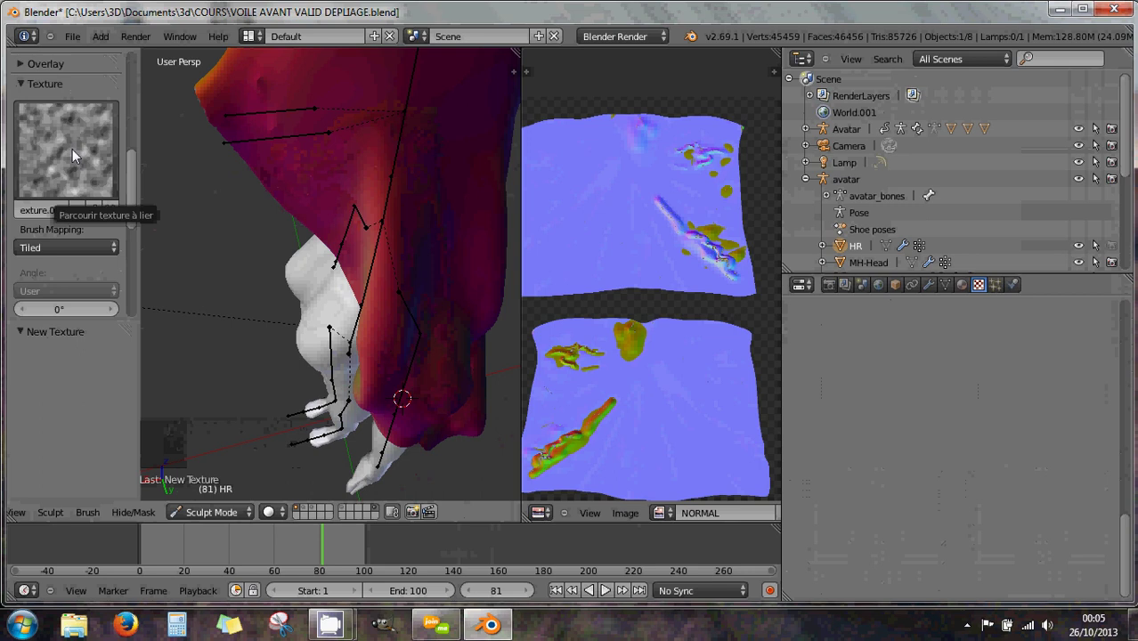
{"action": "left_click", "coordinate": [982, 290]}
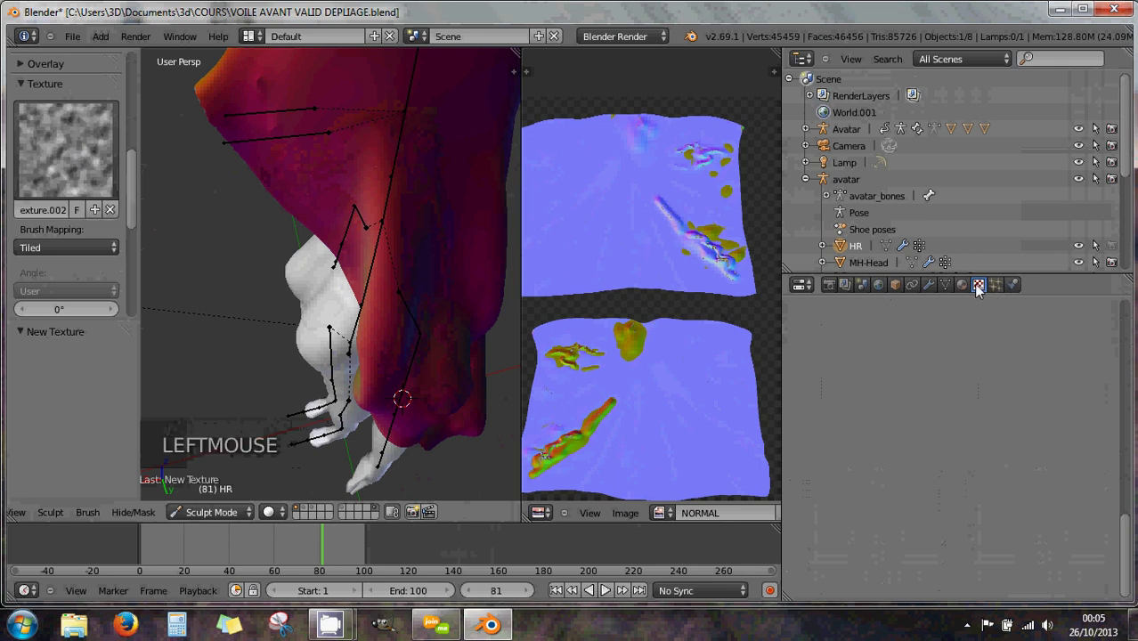
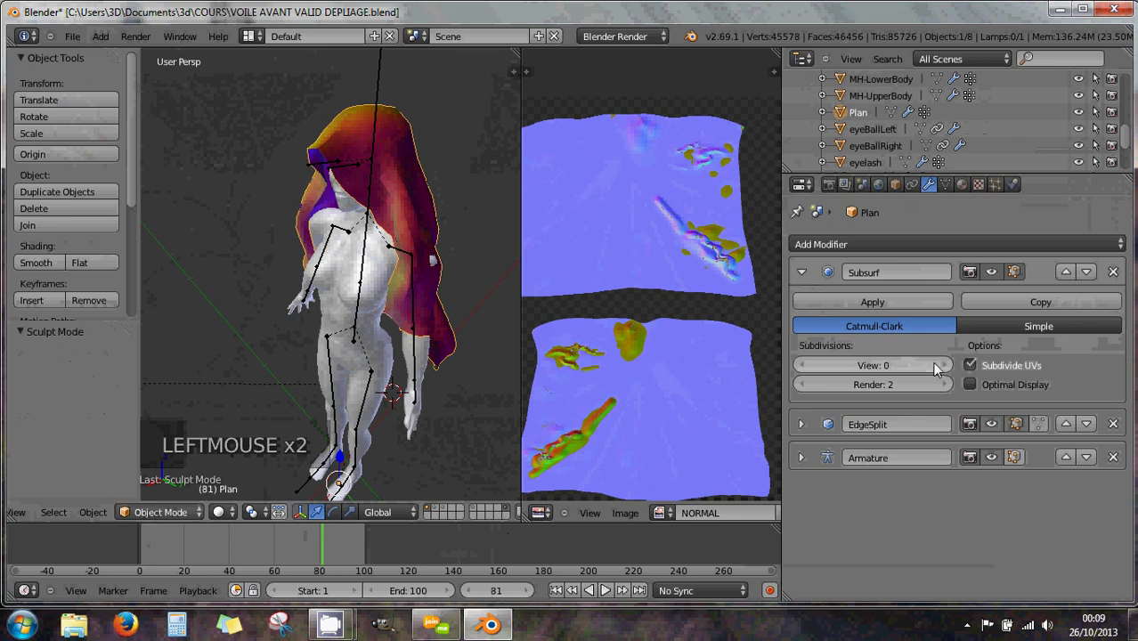
Step: Render a preview of the veiled figure, inspect it, and return to the 3D view
{"action": "middle_click", "coordinate": [432, 240]}
{"action": "middle_click", "coordinate": [425, 247]}
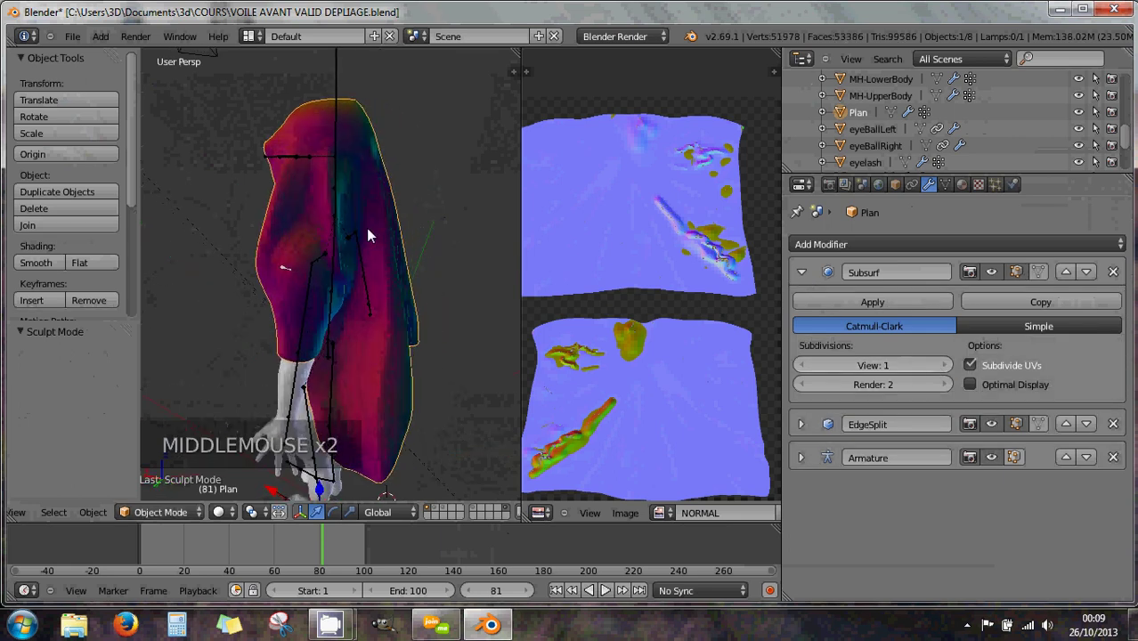
{"action": "left_click", "coordinate": [225, 521]}
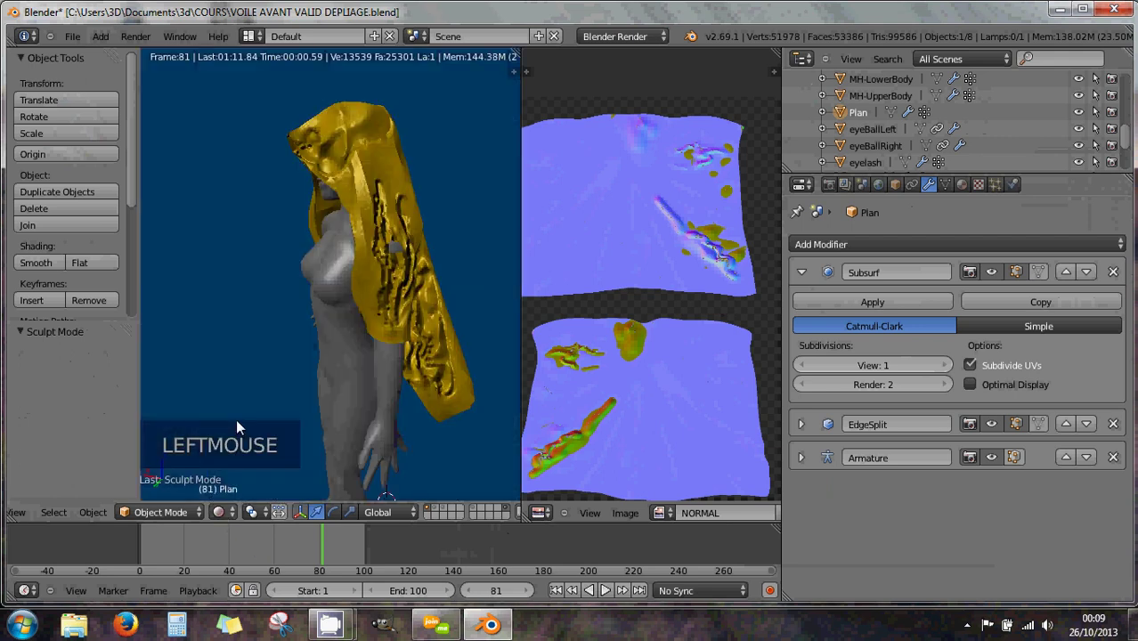
{"action": "middle_click", "coordinate": [362, 313]}
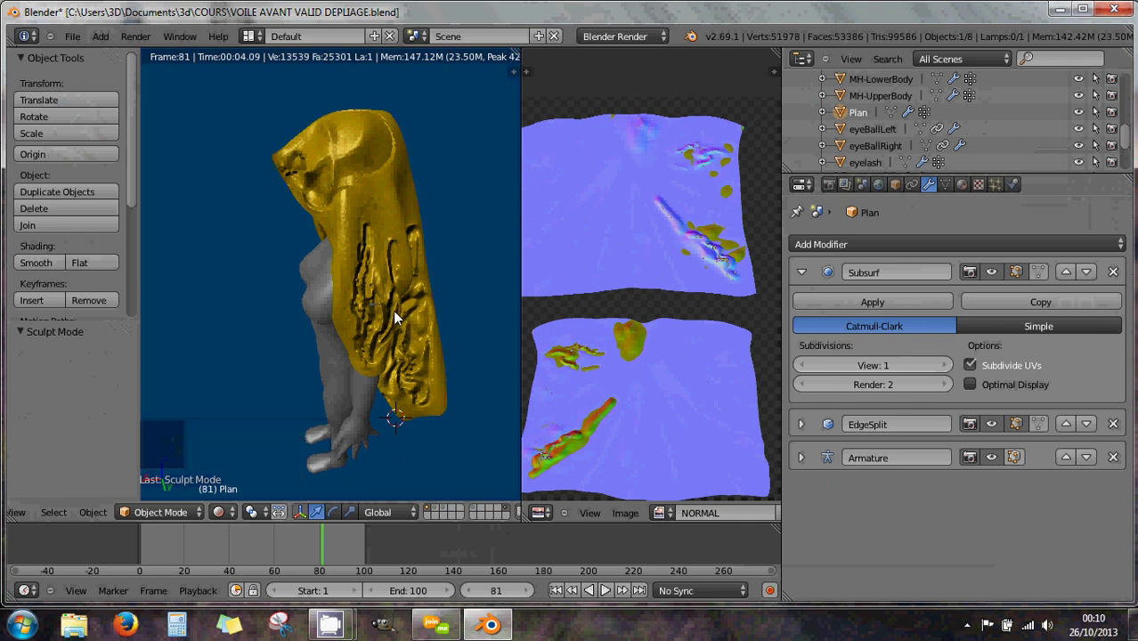
{"action": "middle_click", "coordinate": [397, 319]}
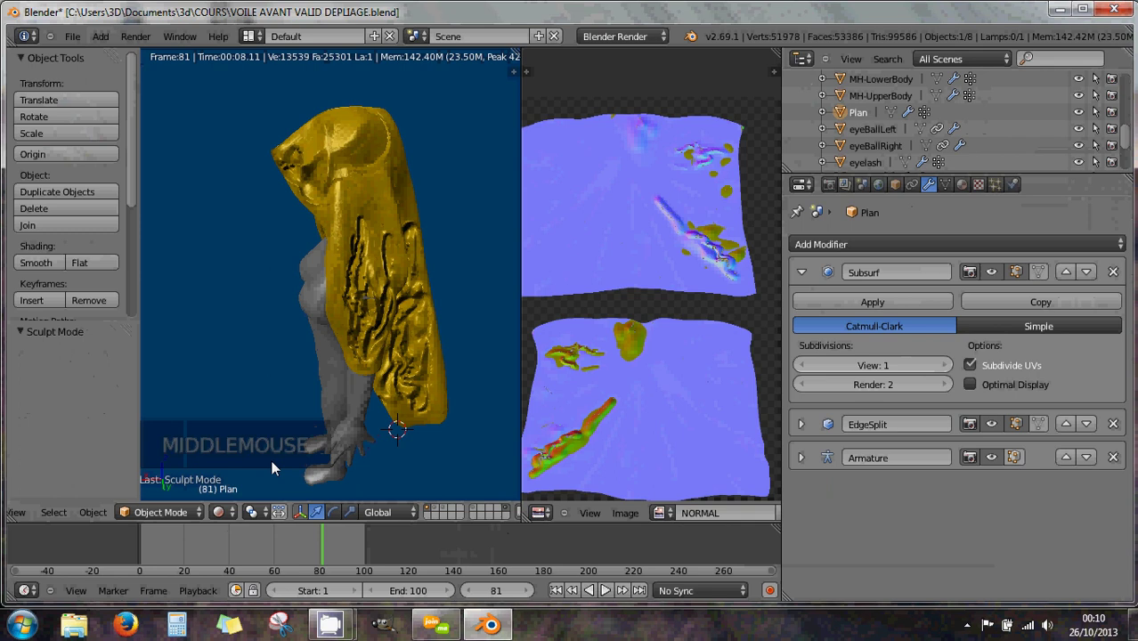
{"action": "left_click", "coordinate": [169, 518]}
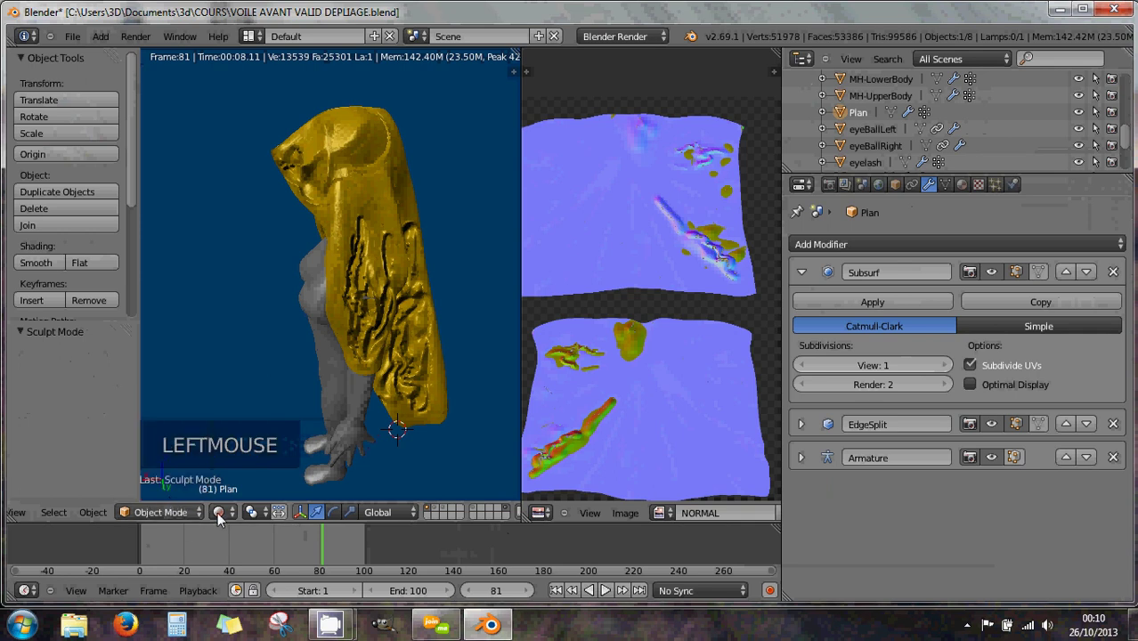
{"action": "left_click", "coordinate": [236, 463]}
{"action": "middle_click", "coordinate": [354, 405]}
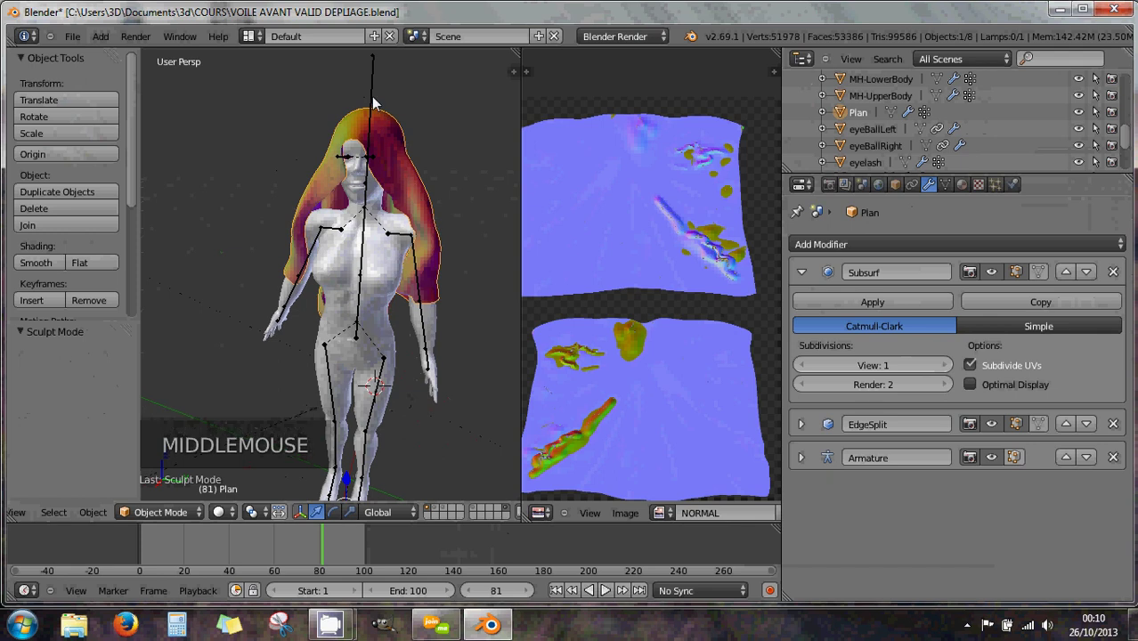
Step: Select the veil and add the avatar armature to the selection
{"action": "right_click", "coordinate": [415, 185]}
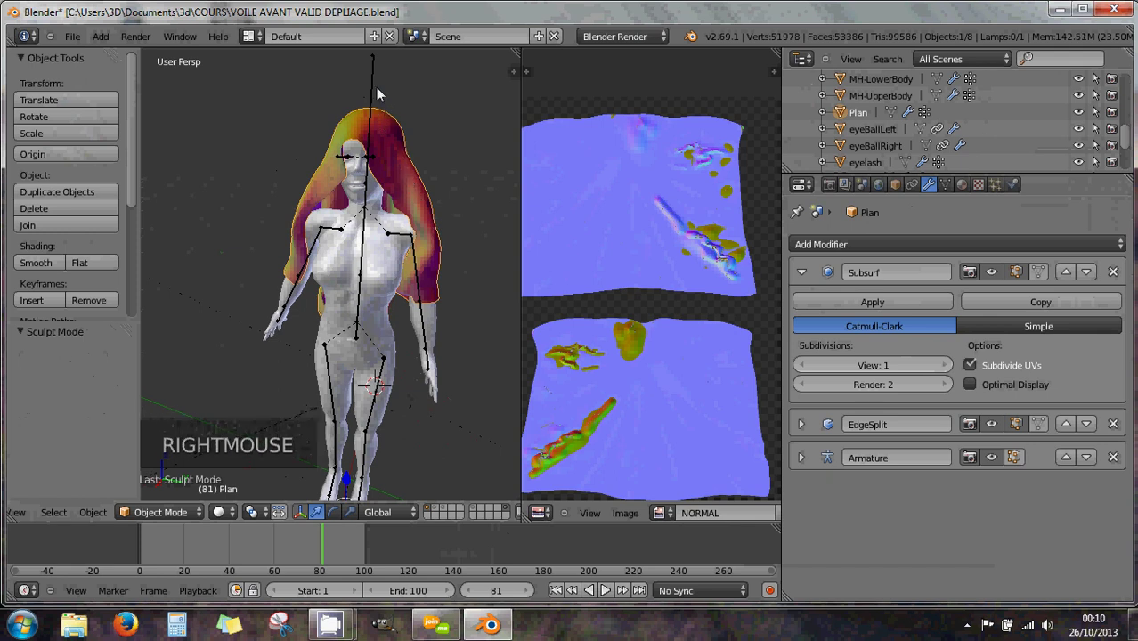
{"action": "right_click", "coordinate": [379, 89]}
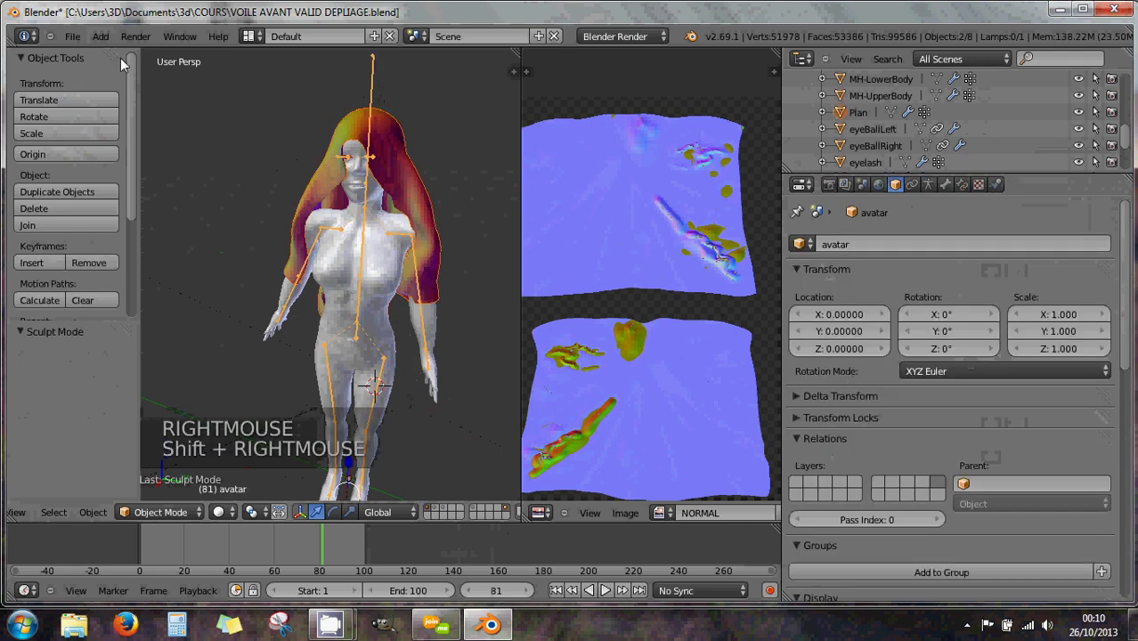
Step: Export the selection to the COURS folder as VOILE .dae
{"action": "left_click", "coordinate": [78, 37]}
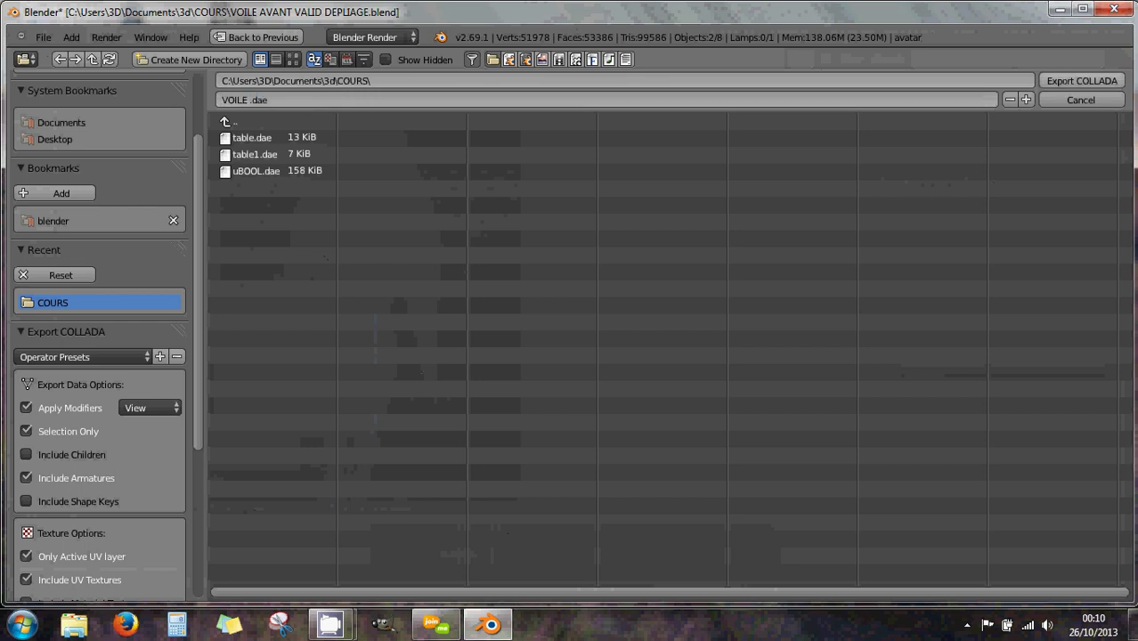
{"action": "left_click", "coordinate": [1075, 89]}
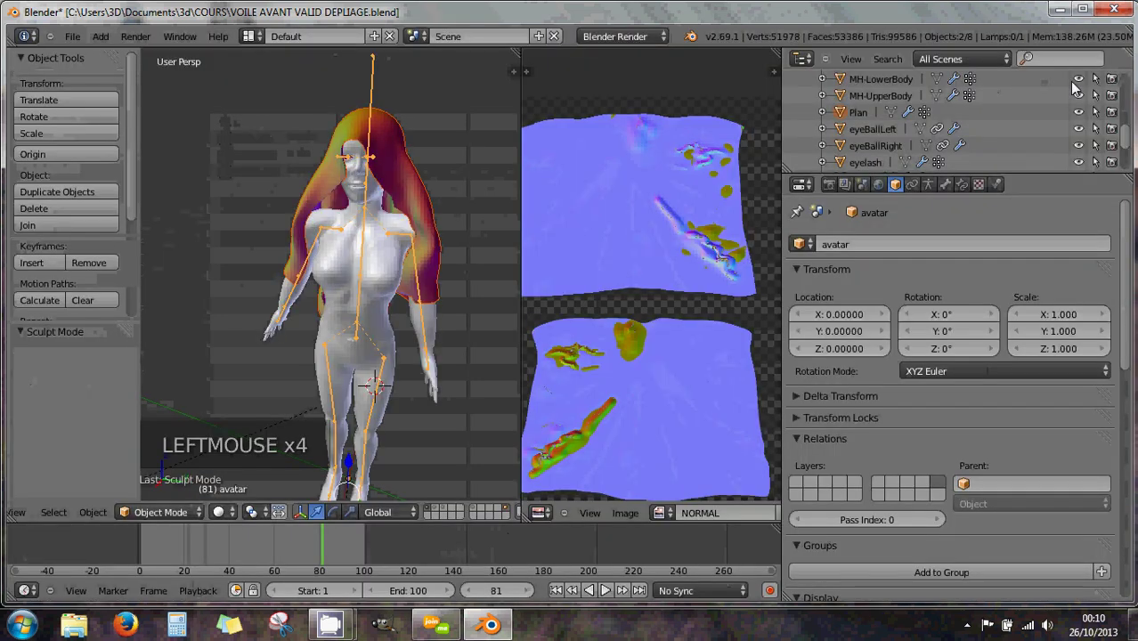
{"action": "scroll", "scroll_direction": "down", "scroll_amount": 3}
{"action": "scroll", "scroll_direction": "down", "scroll_amount": 3}
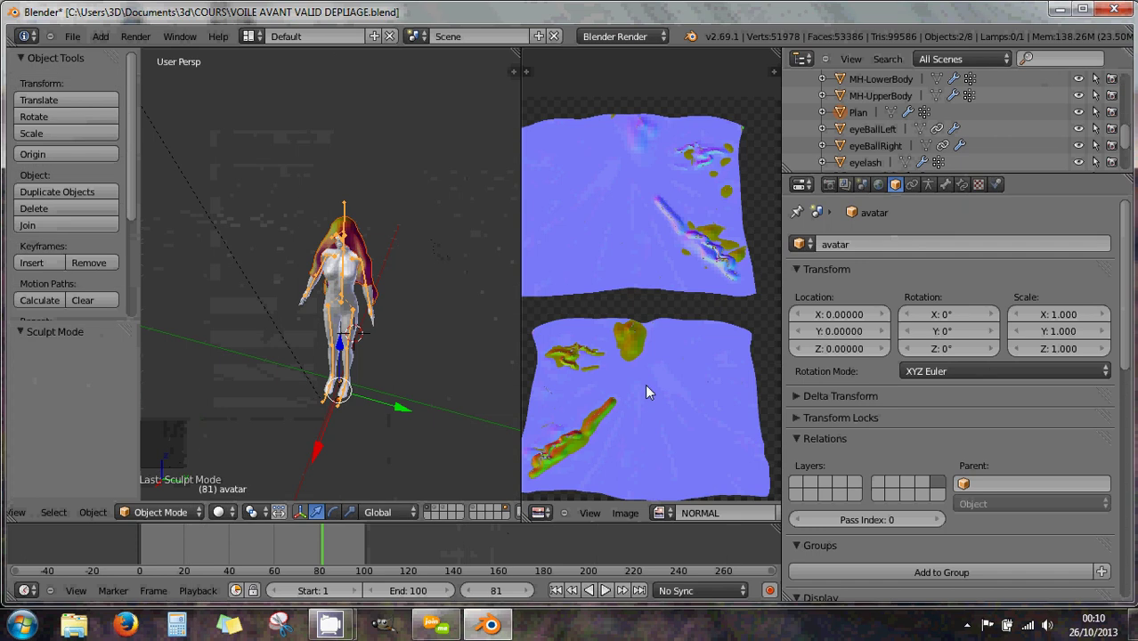
{"action": "scroll", "scroll_direction": "up", "scroll_amount": 3}
Step: Inspect the veiled figure and select the Plan veil alone again
{"action": "middle_click", "coordinate": [416, 322]}
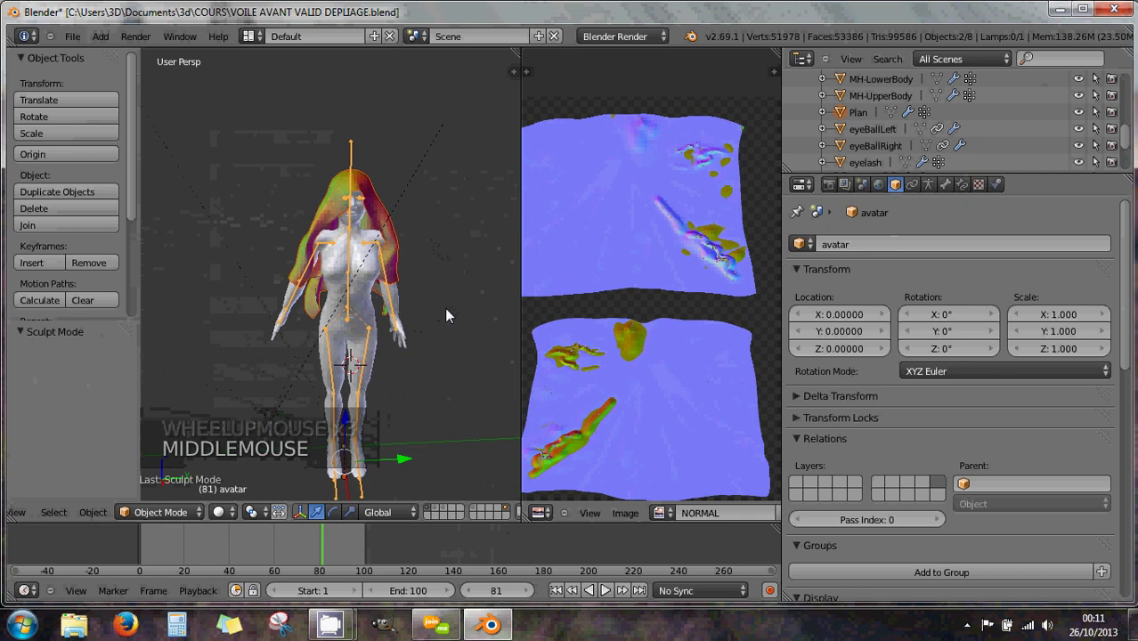
{"action": "middle_click", "coordinate": [431, 297]}
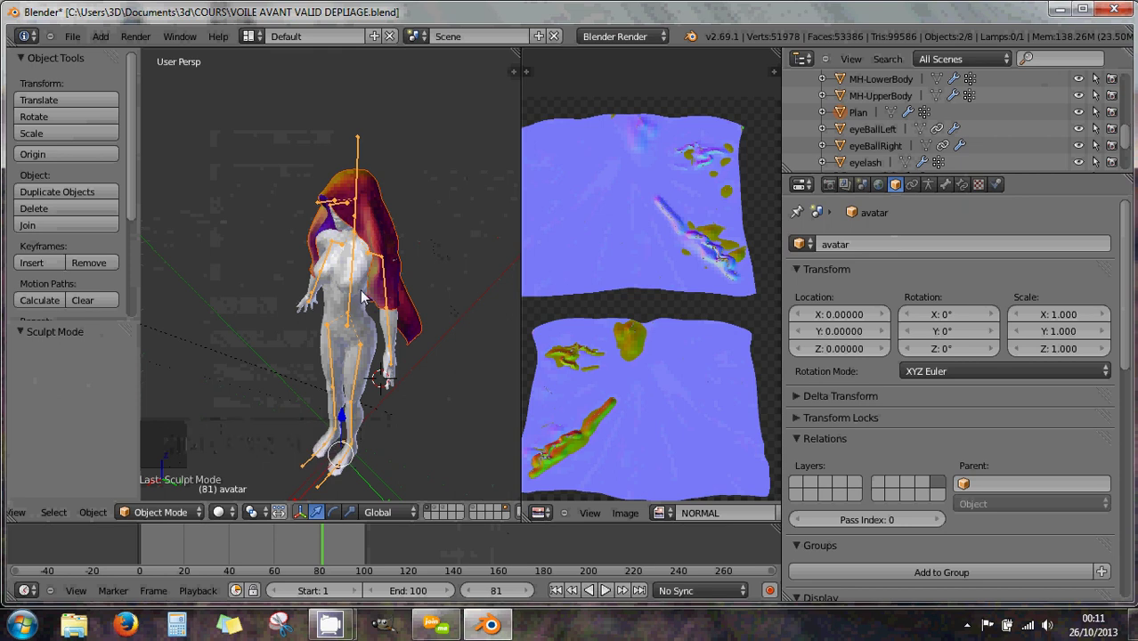
{"action": "middle_click", "coordinate": [403, 305]}
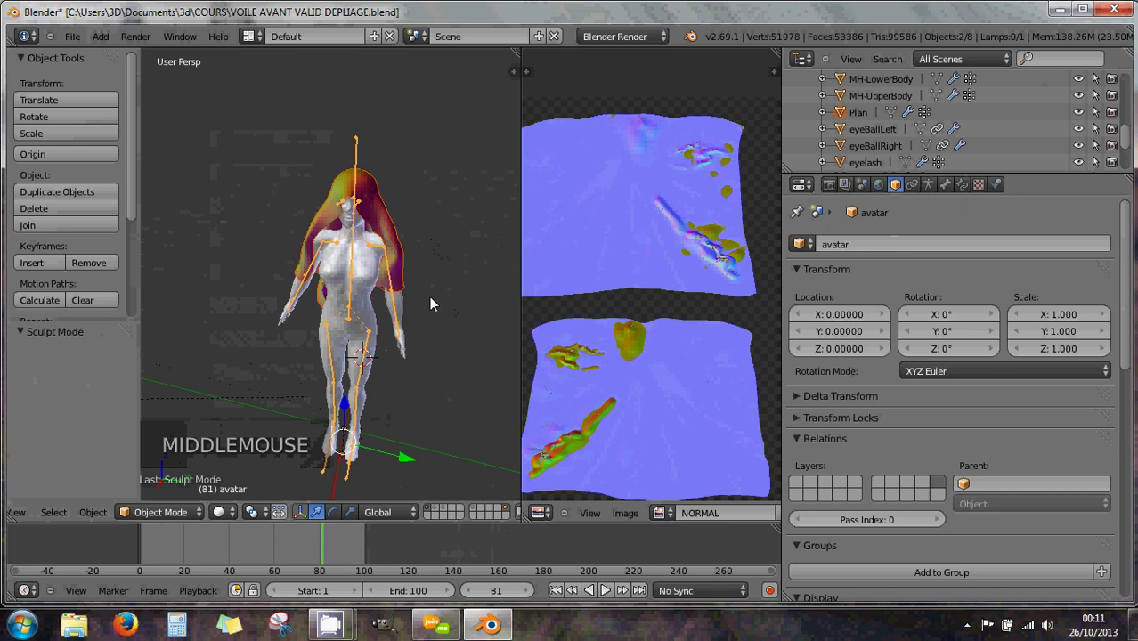
{"action": "right_click", "coordinate": [383, 227]}
{"action": "right_click", "coordinate": [390, 224]}
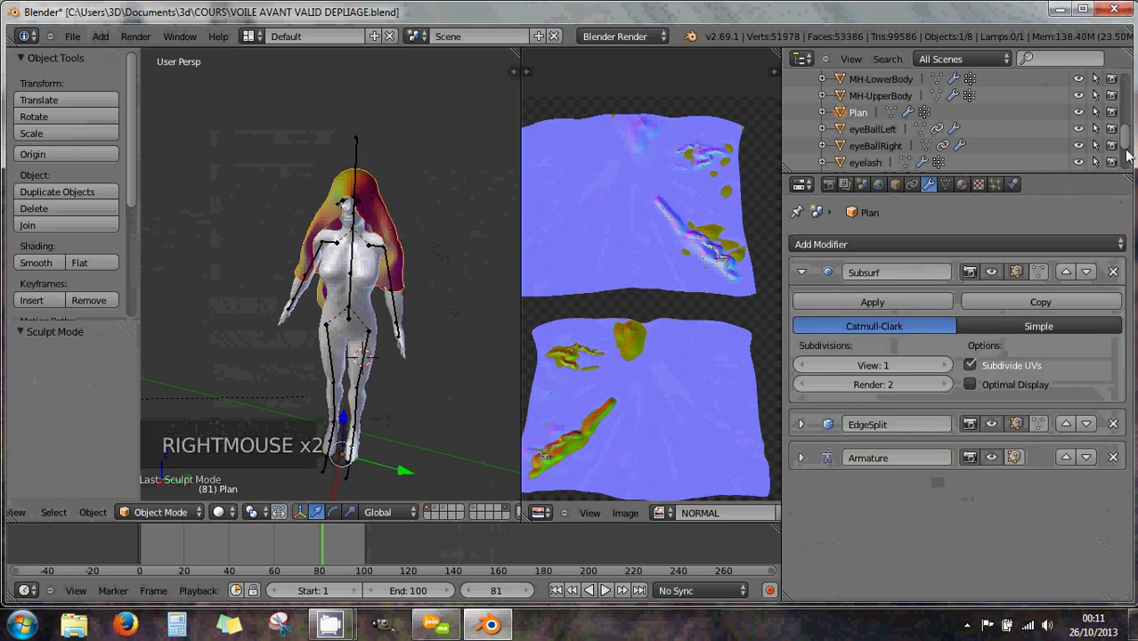
Step: Hide the original Plan veil and import VOILE .dae back as Plan.001
{"action": "left_click", "coordinate": [1085, 119]}
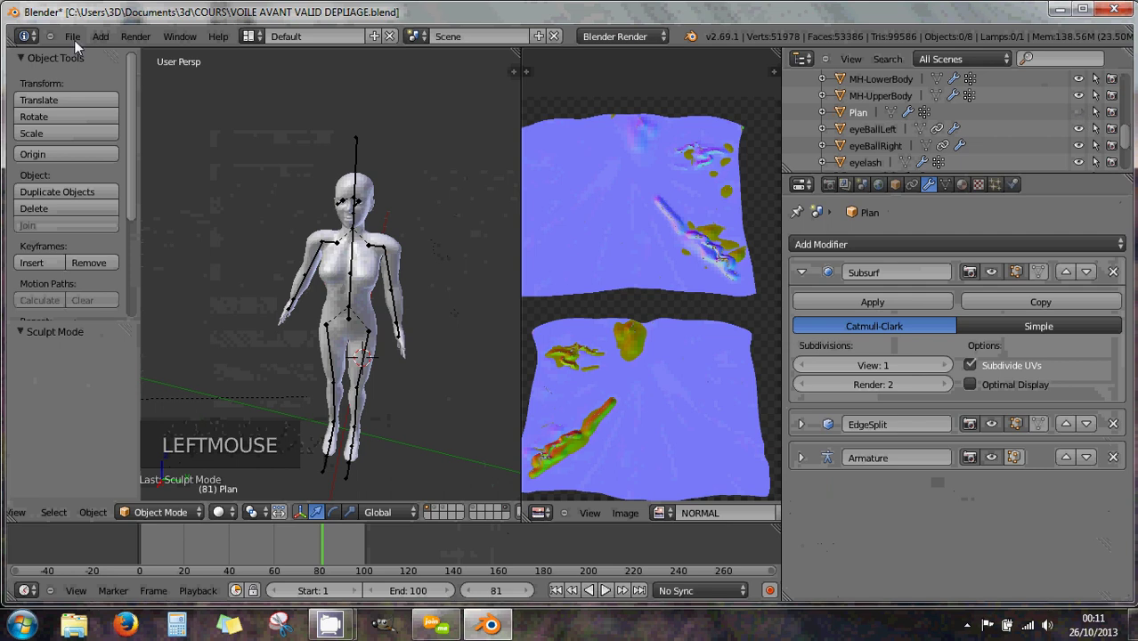
{"action": "left_click", "coordinate": [76, 41]}
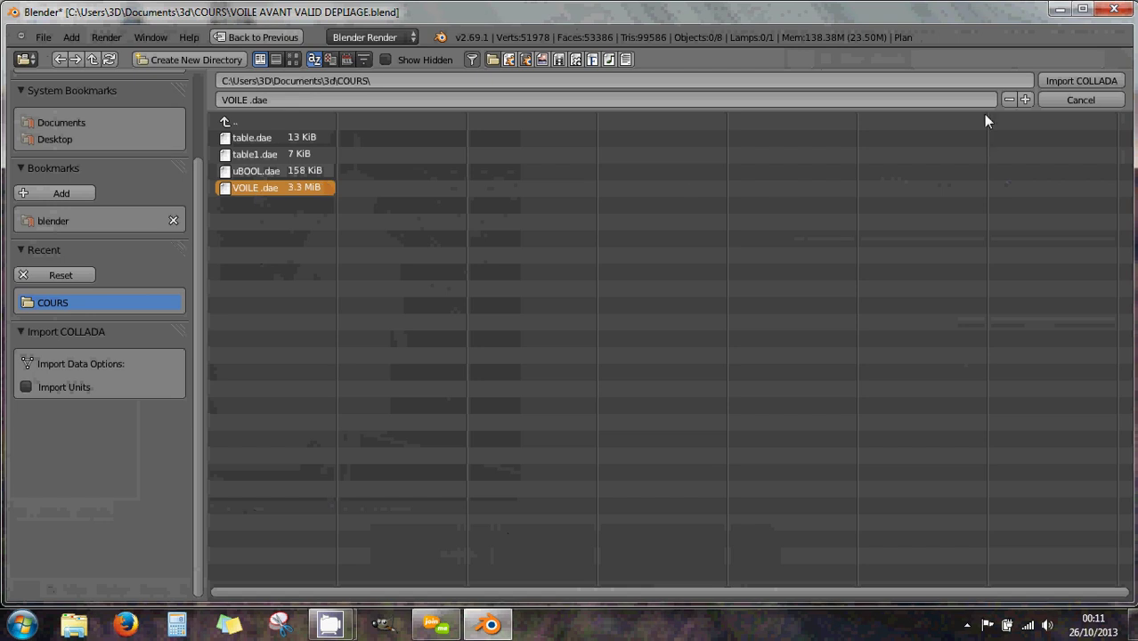
{"action": "left_click", "coordinate": [1059, 85]}
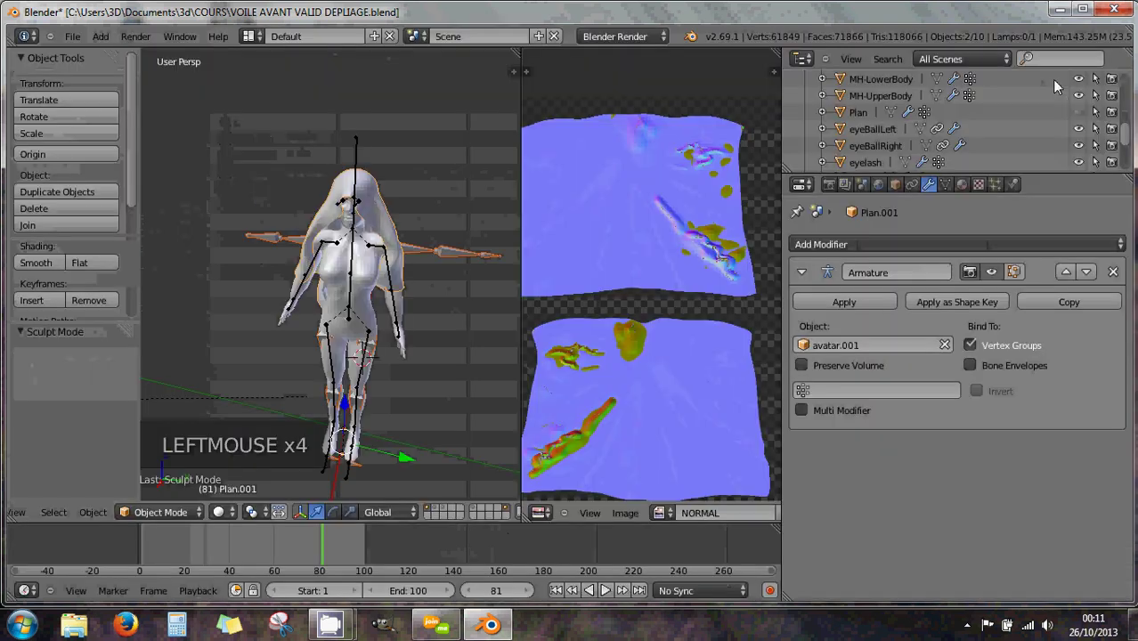
{"action": "scroll", "scroll_direction": "up", "scroll_amount": 3}
{"action": "middle_click", "coordinate": [452, 218]}
{"action": "middle_click", "coordinate": [440, 273]}
{"action": "scroll", "scroll_direction": "up", "scroll_amount": 3}
{"action": "middle_click", "coordinate": [420, 203]}
{"action": "middle_click", "coordinate": [317, 241]}
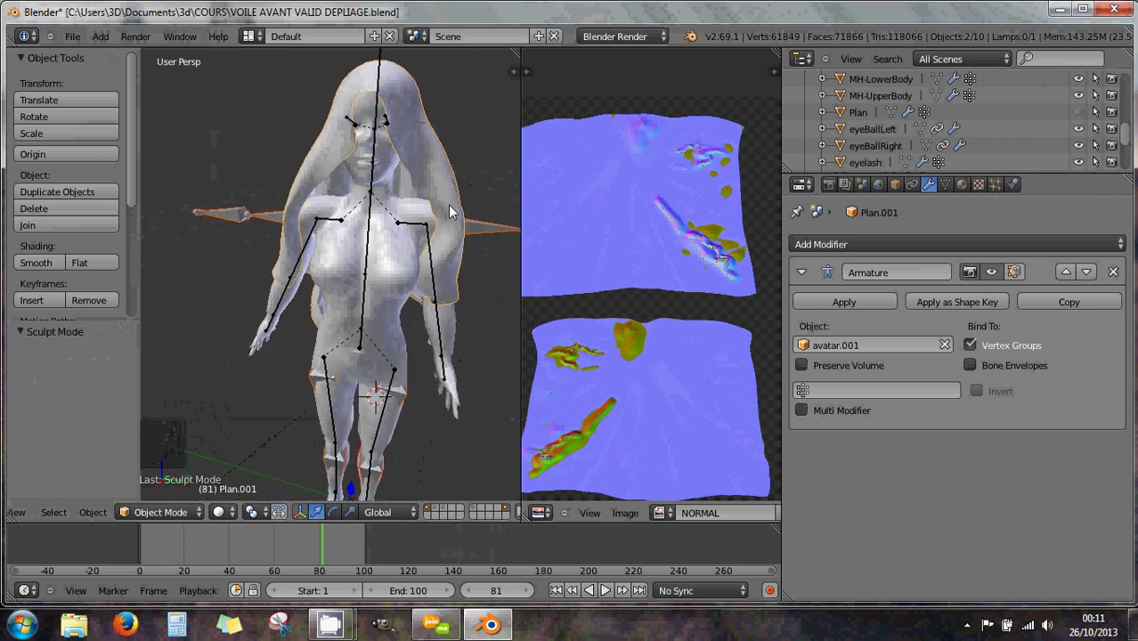
{"action": "scroll", "scroll_direction": "down", "scroll_amount": 3}
{"action": "middle_click", "coordinate": [431, 207]}
{"action": "scroll", "scroll_direction": "up", "scroll_amount": 3}
{"action": "middle_click", "coordinate": [471, 117]}
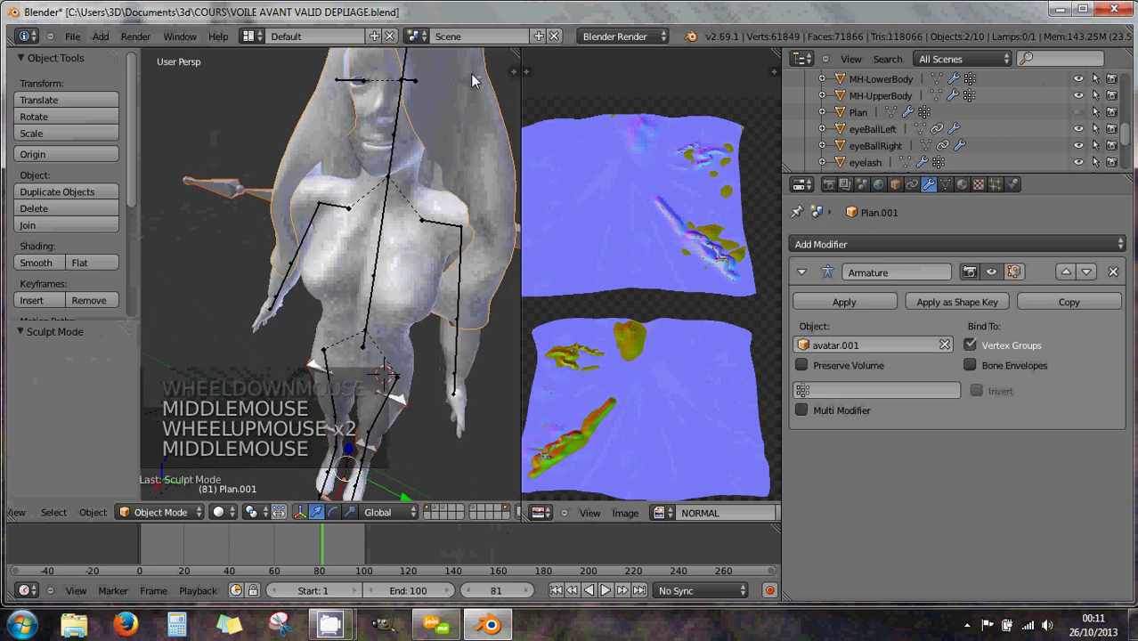
{"action": "scroll", "scroll_direction": "down", "scroll_amount": 3}
{"action": "scroll", "scroll_direction": "down", "scroll_amount": 3}
{"action": "middle_click", "coordinate": [369, 218]}
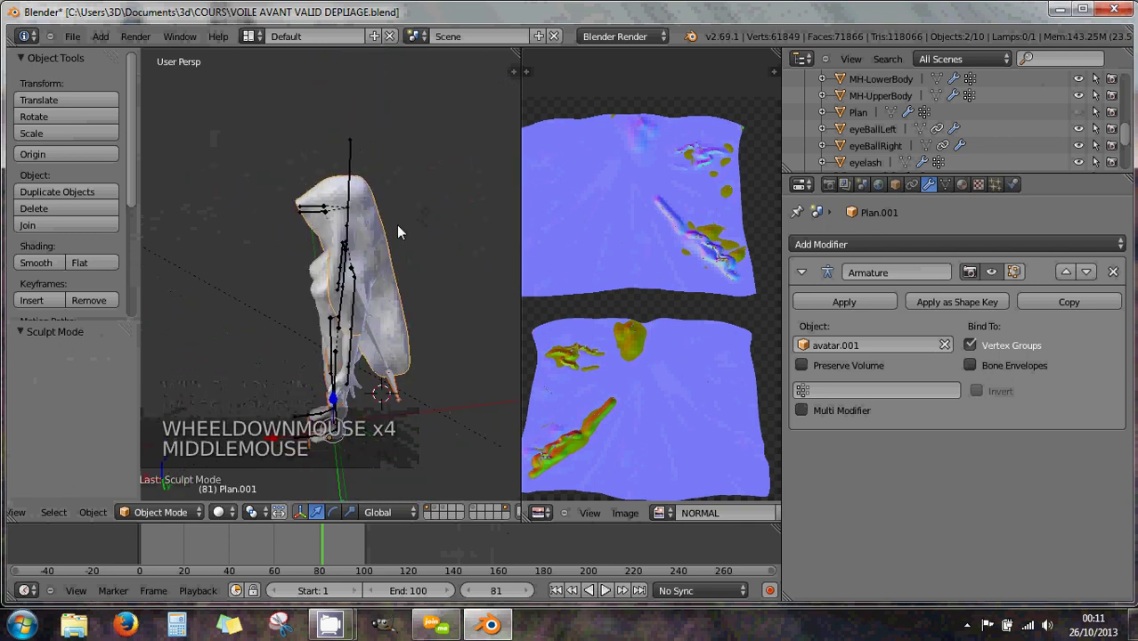